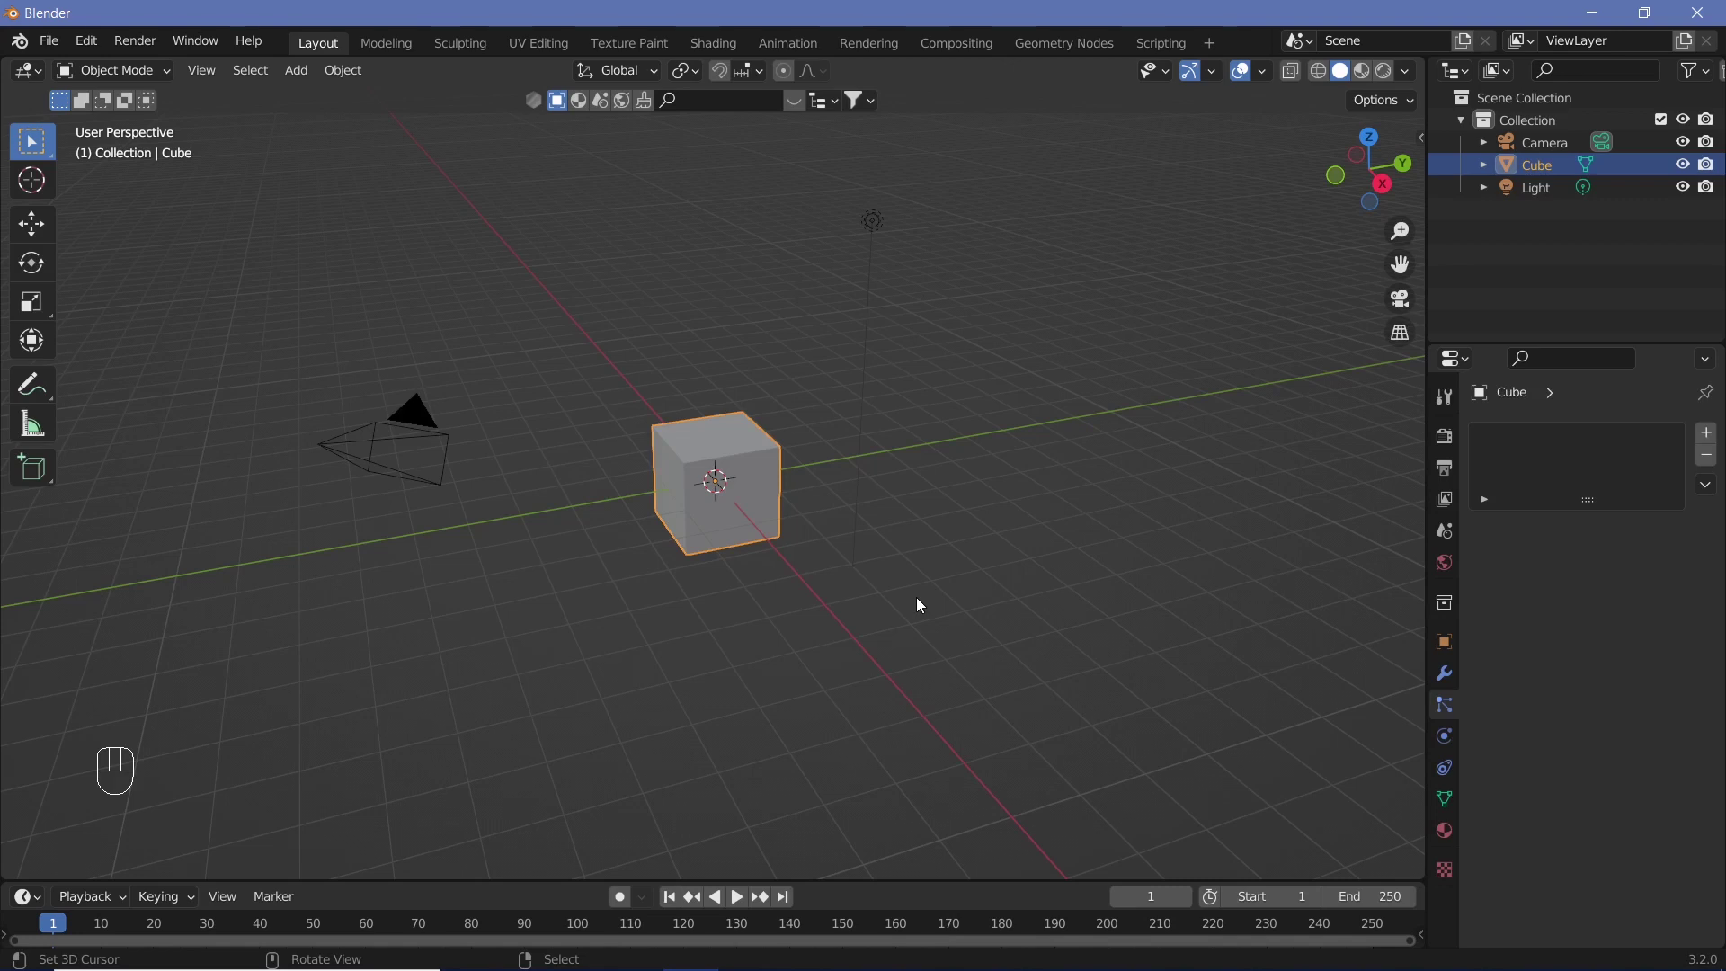
Step: Show the Output Properties with resolution and frame rate settings
click(1453, 468)
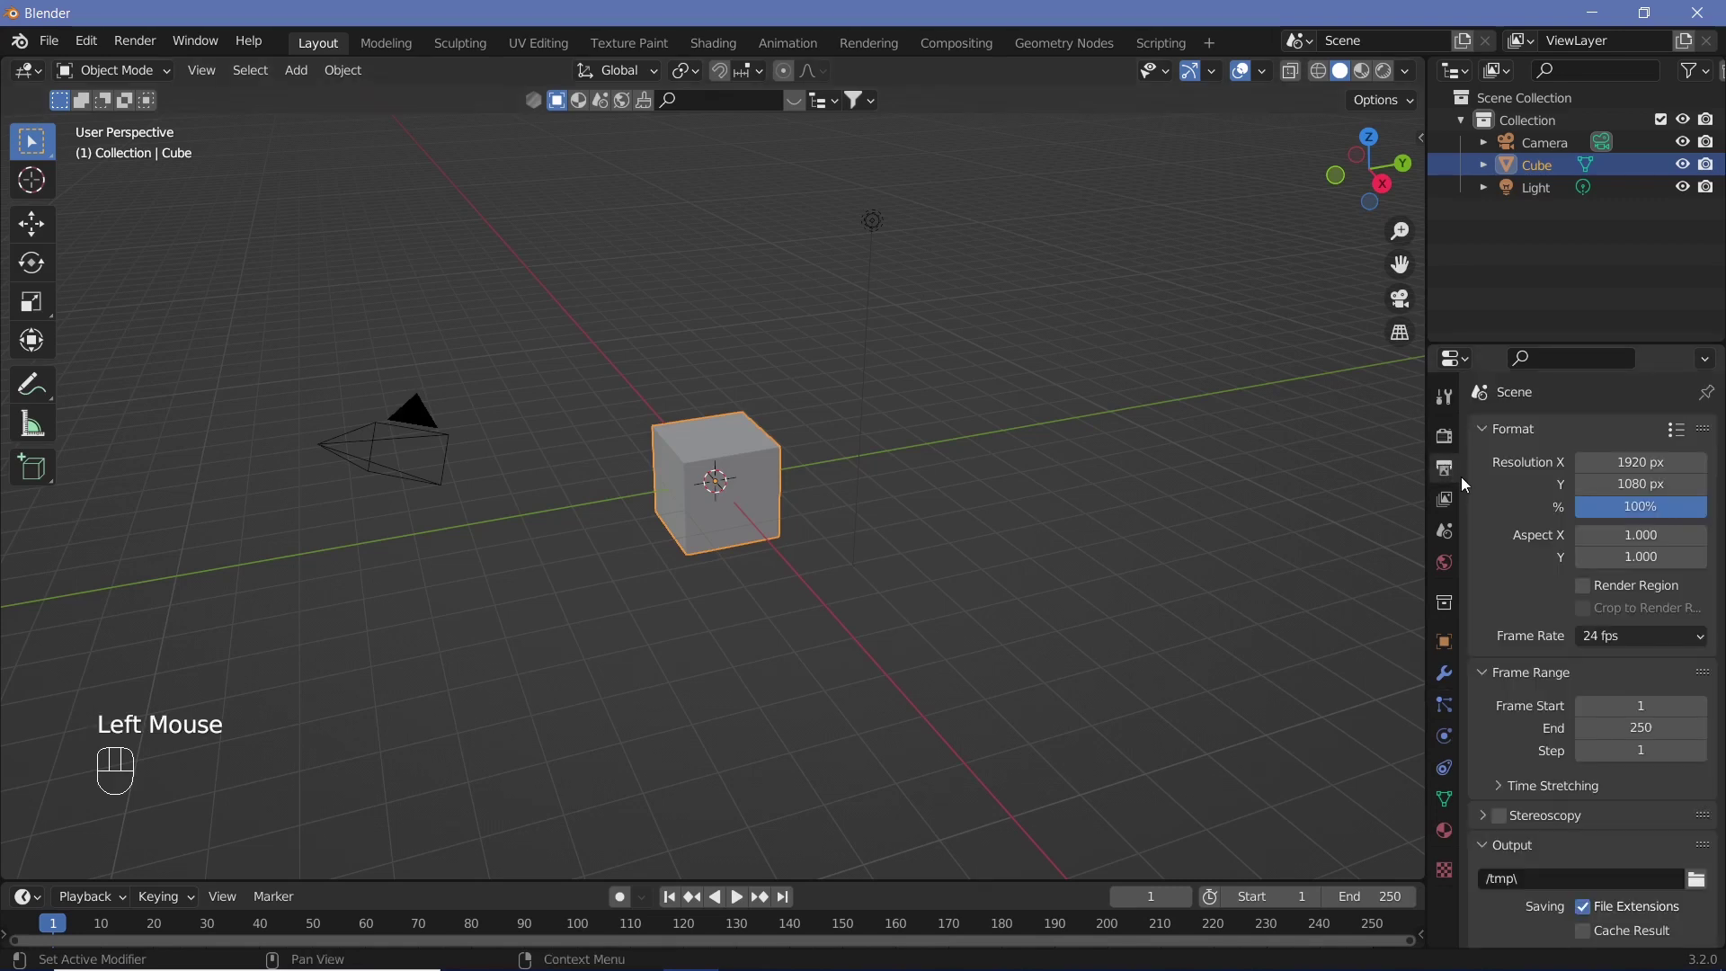
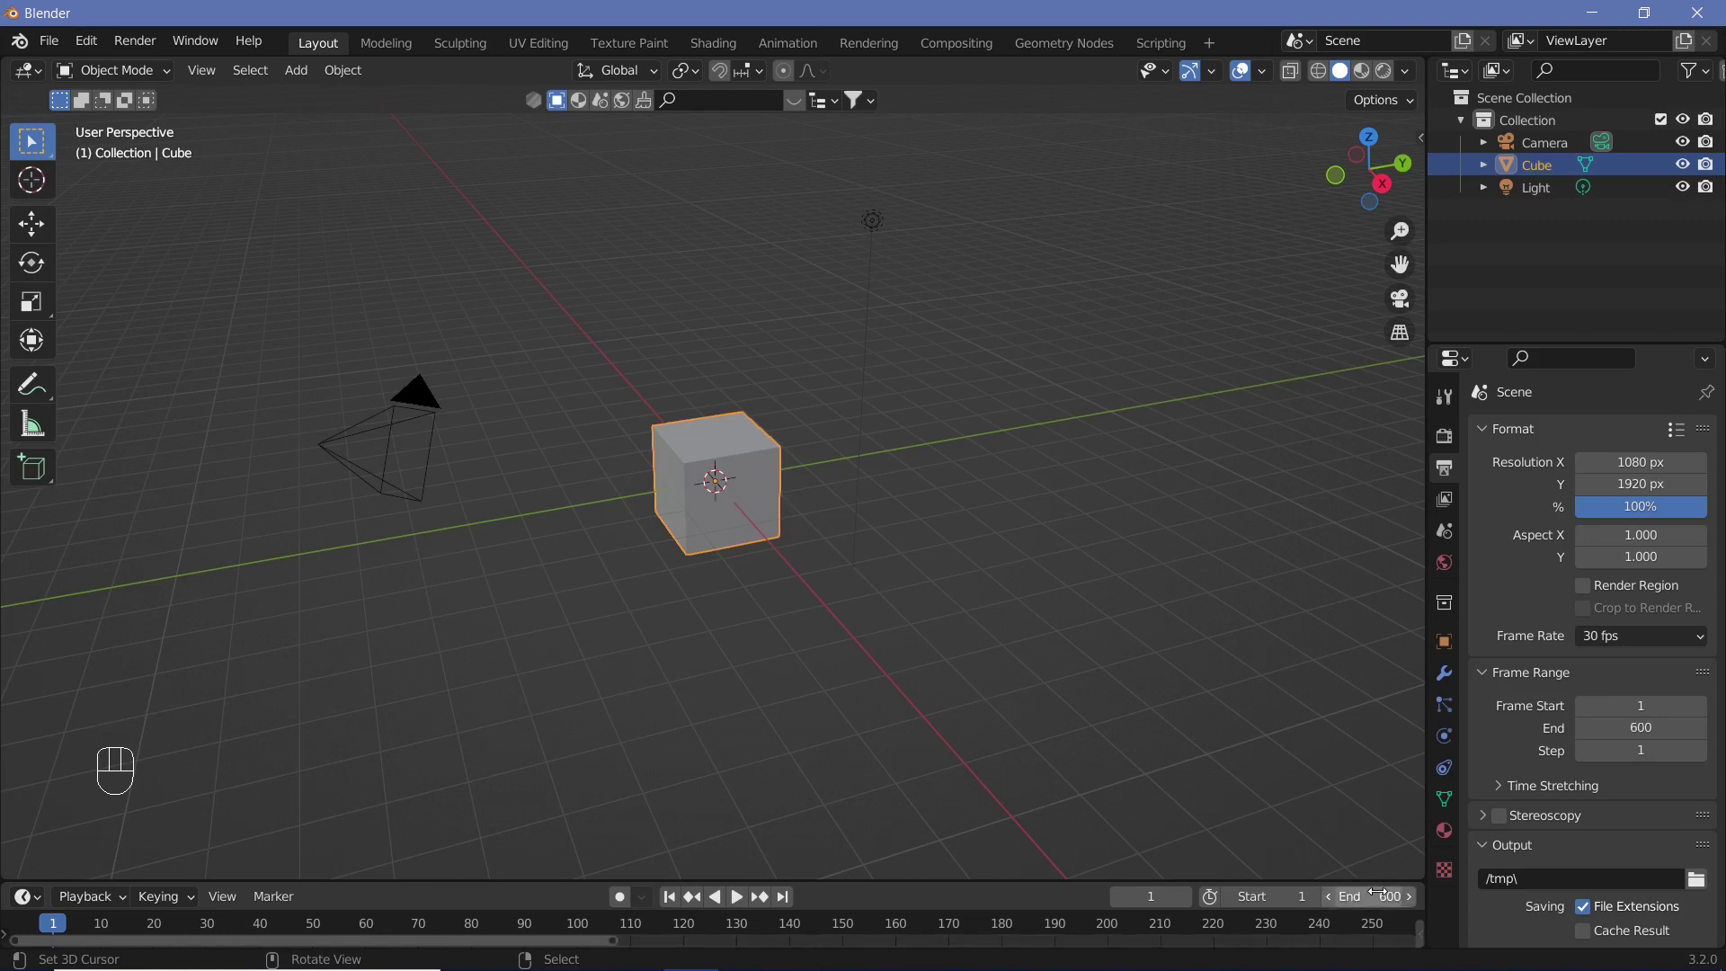
Step: Delete the default cube and add a plane and a metaball at the scene centre
right_click(725, 461)
drag(726, 461, 750, 425)
key(x)
key(shift+a)
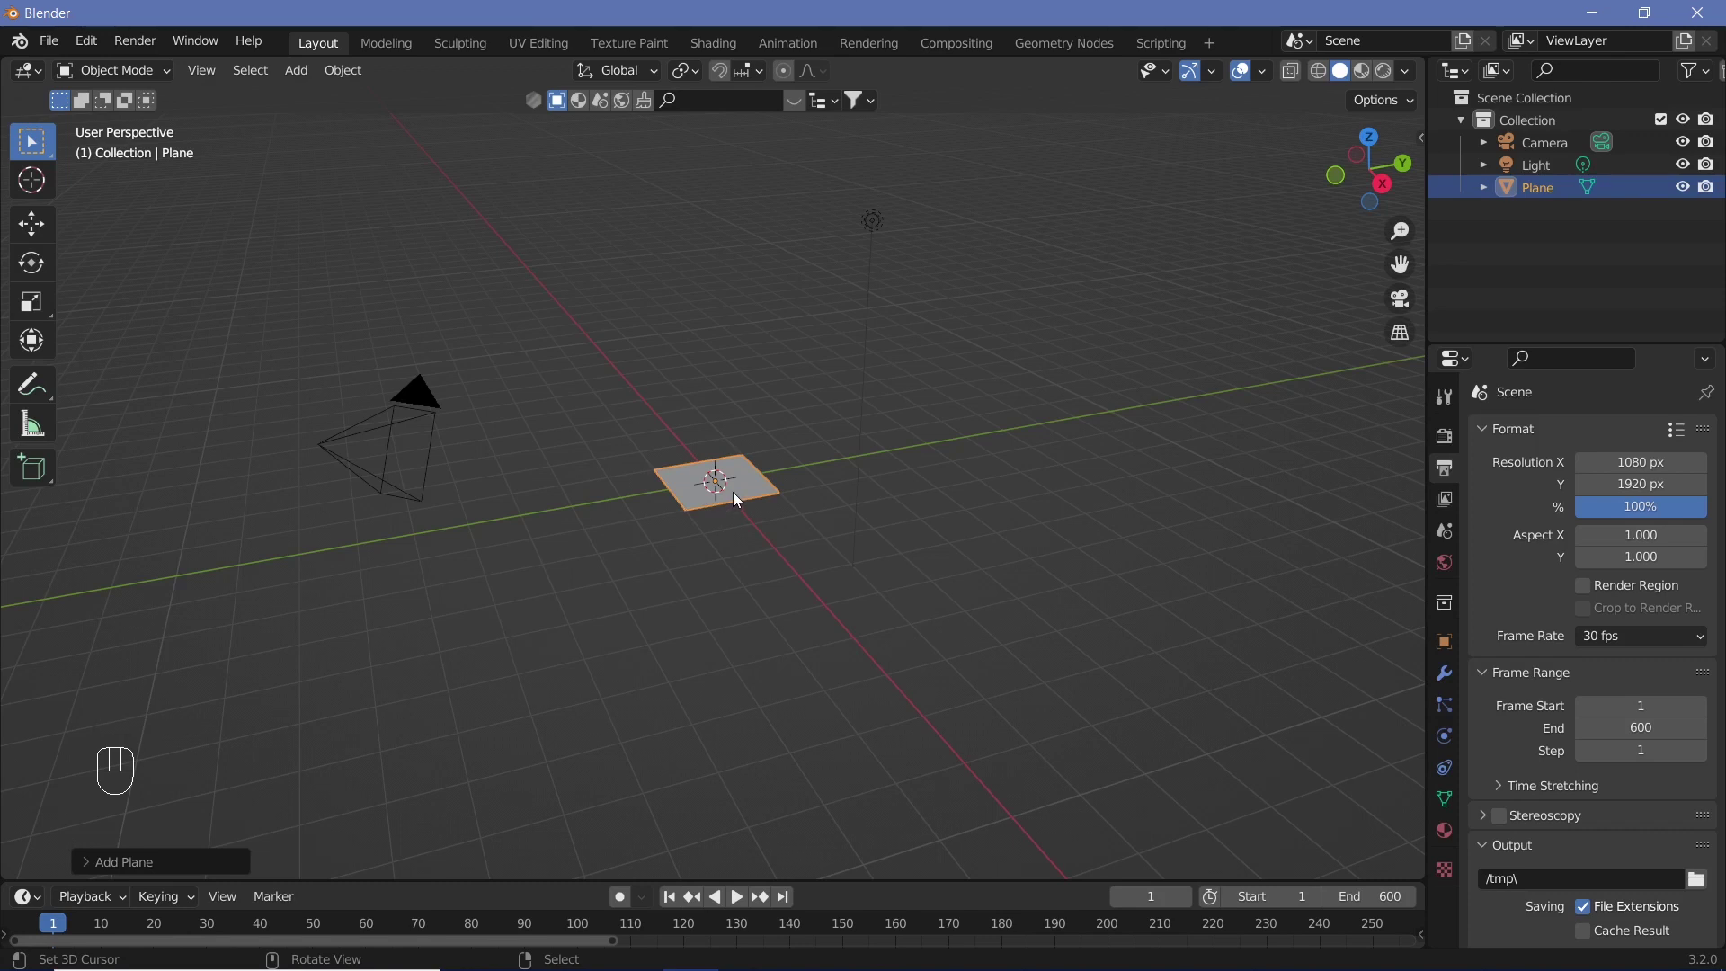
key(shift+a)
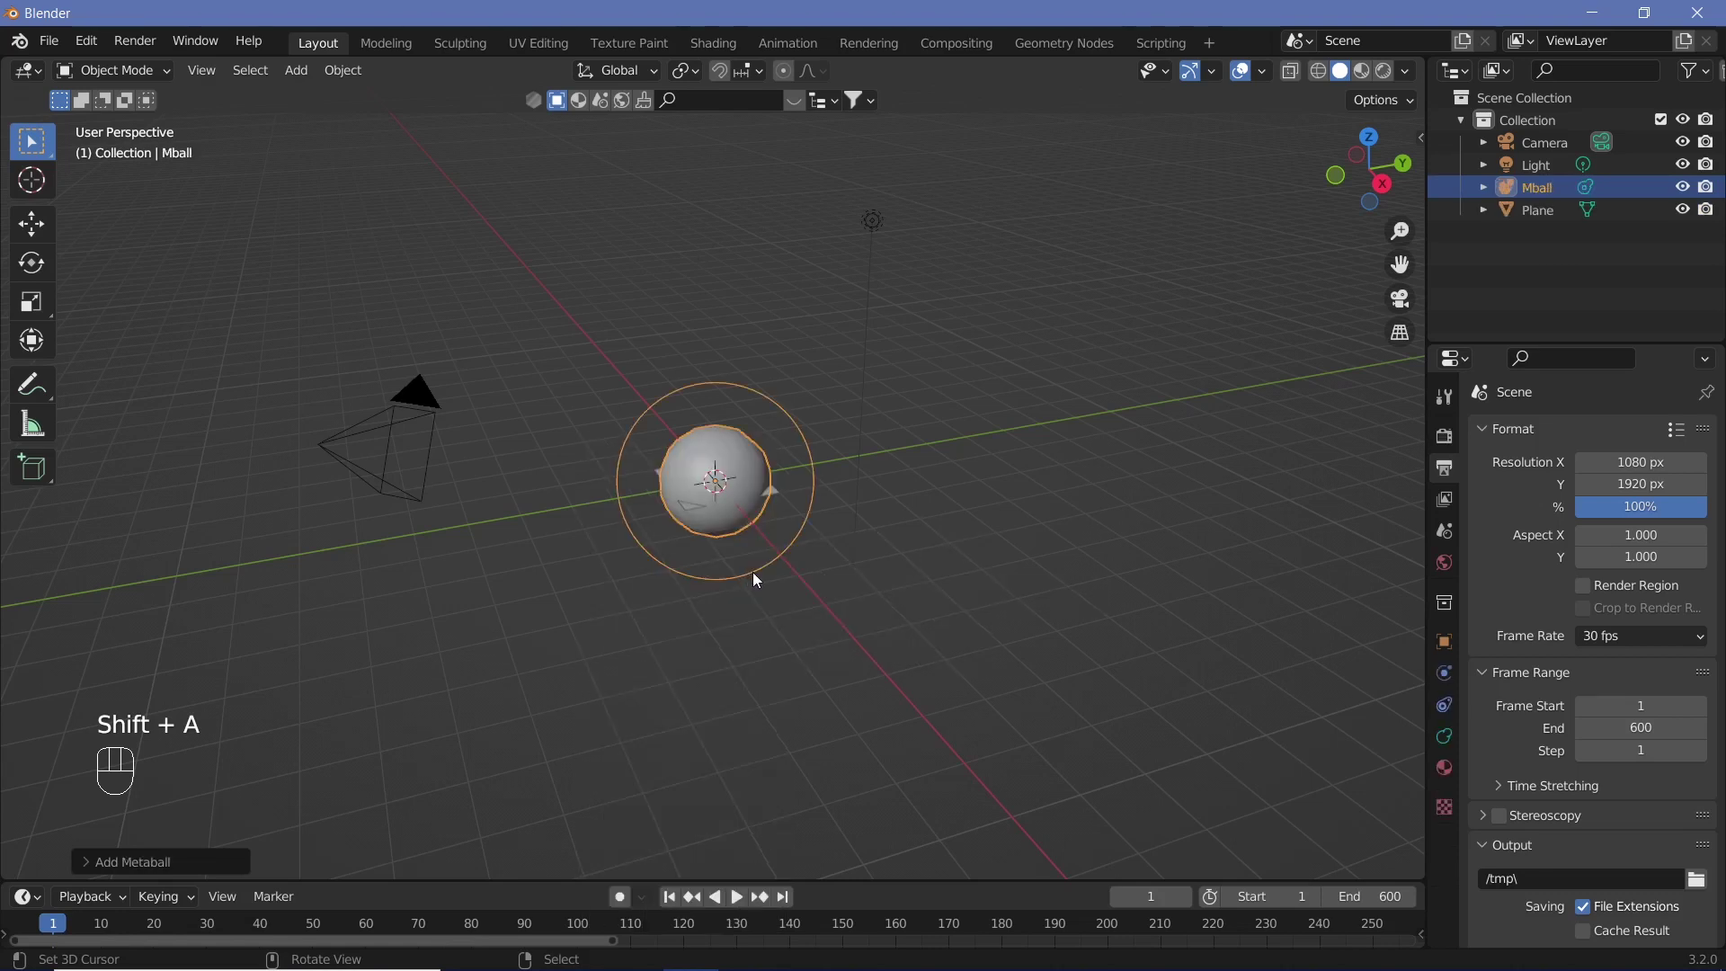
Step: Move the metaball out along the Y axis
key(g)
key(y)
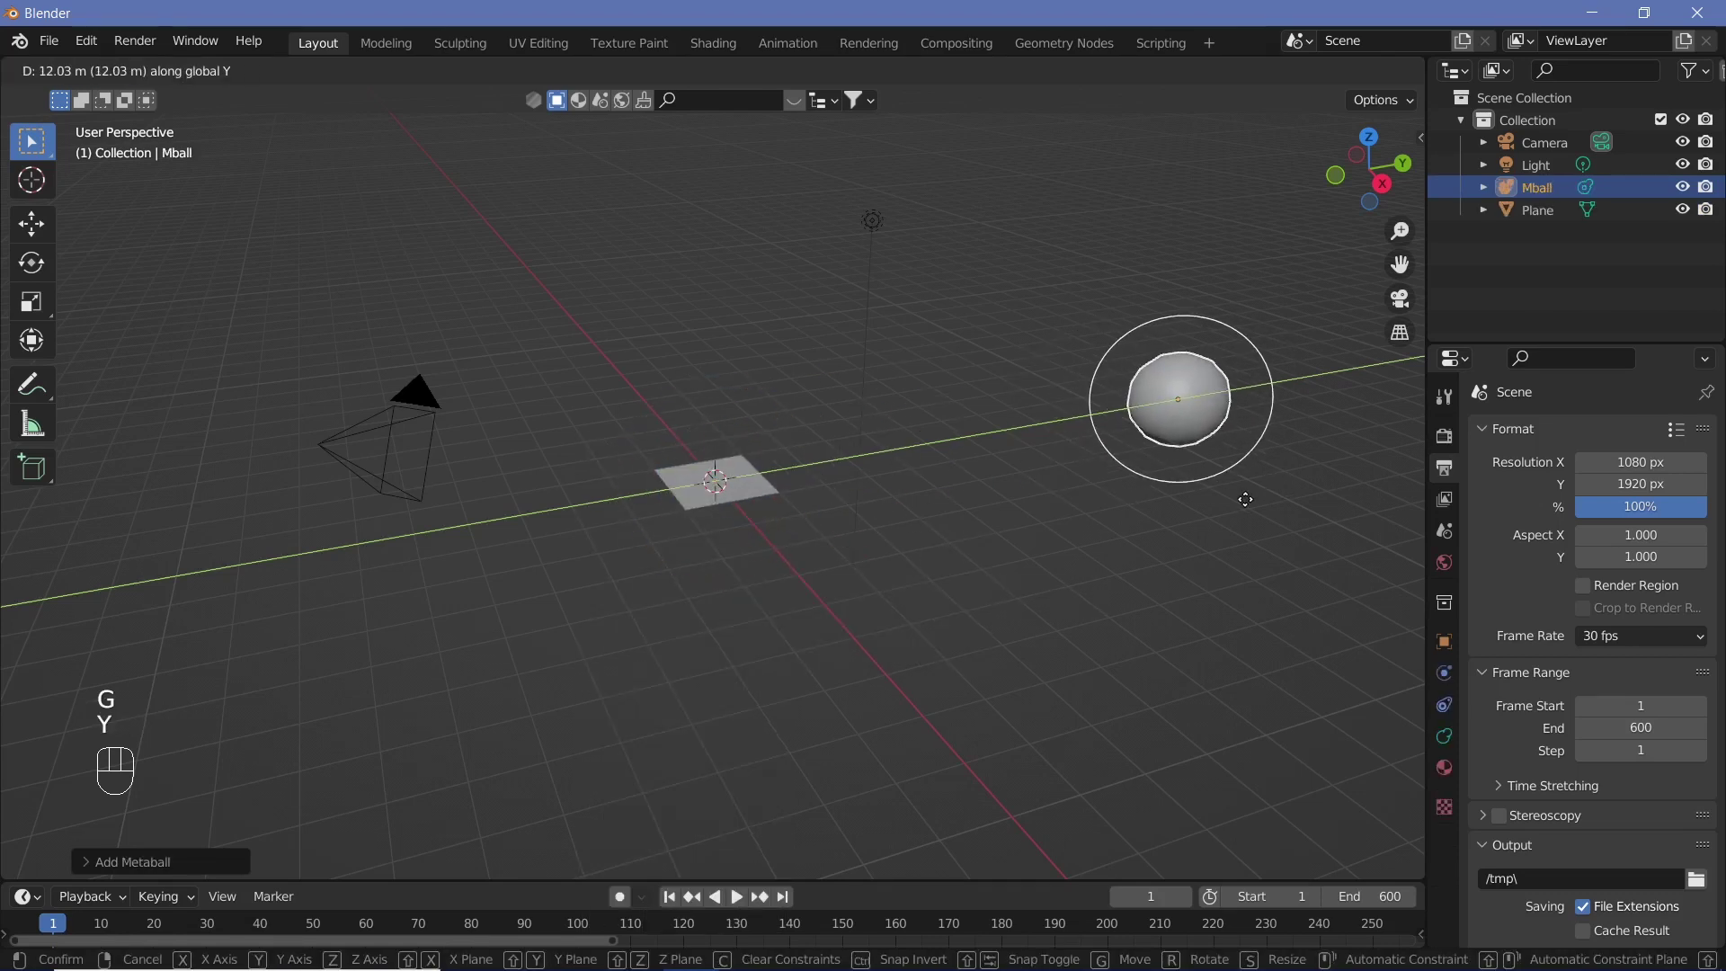
click(1248, 506)
right_click(694, 512)
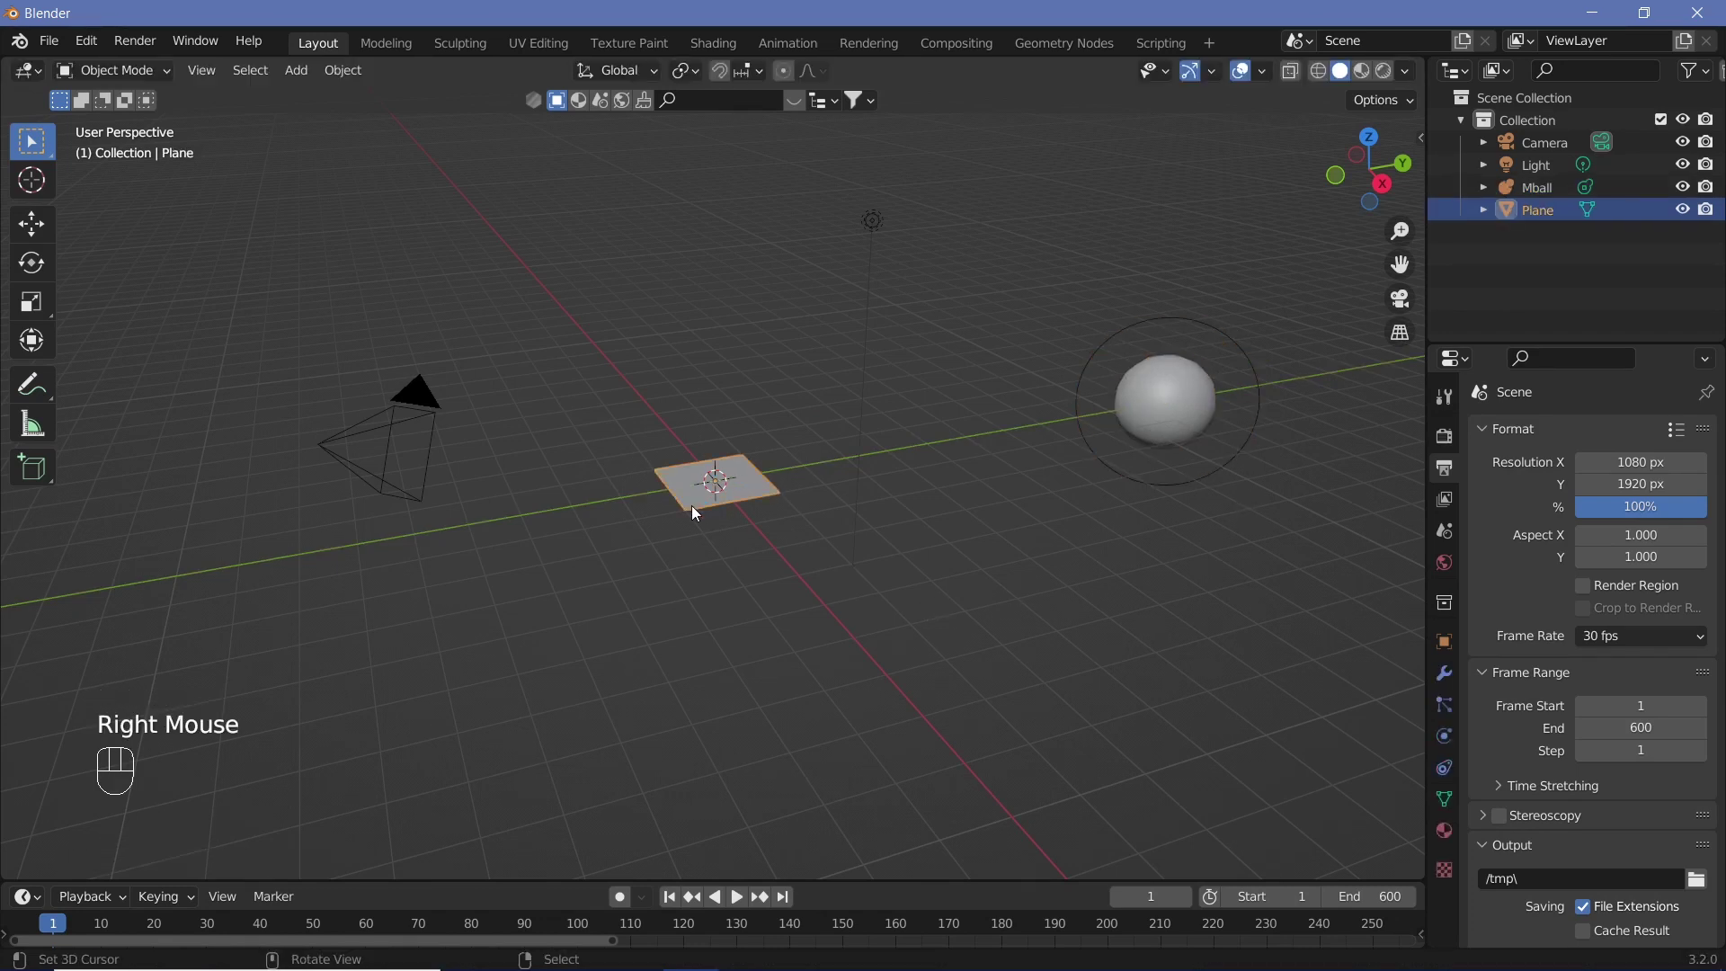
Step: Add a new particle system to the plane in Particle Properties
click(1446, 712)
click(1718, 437)
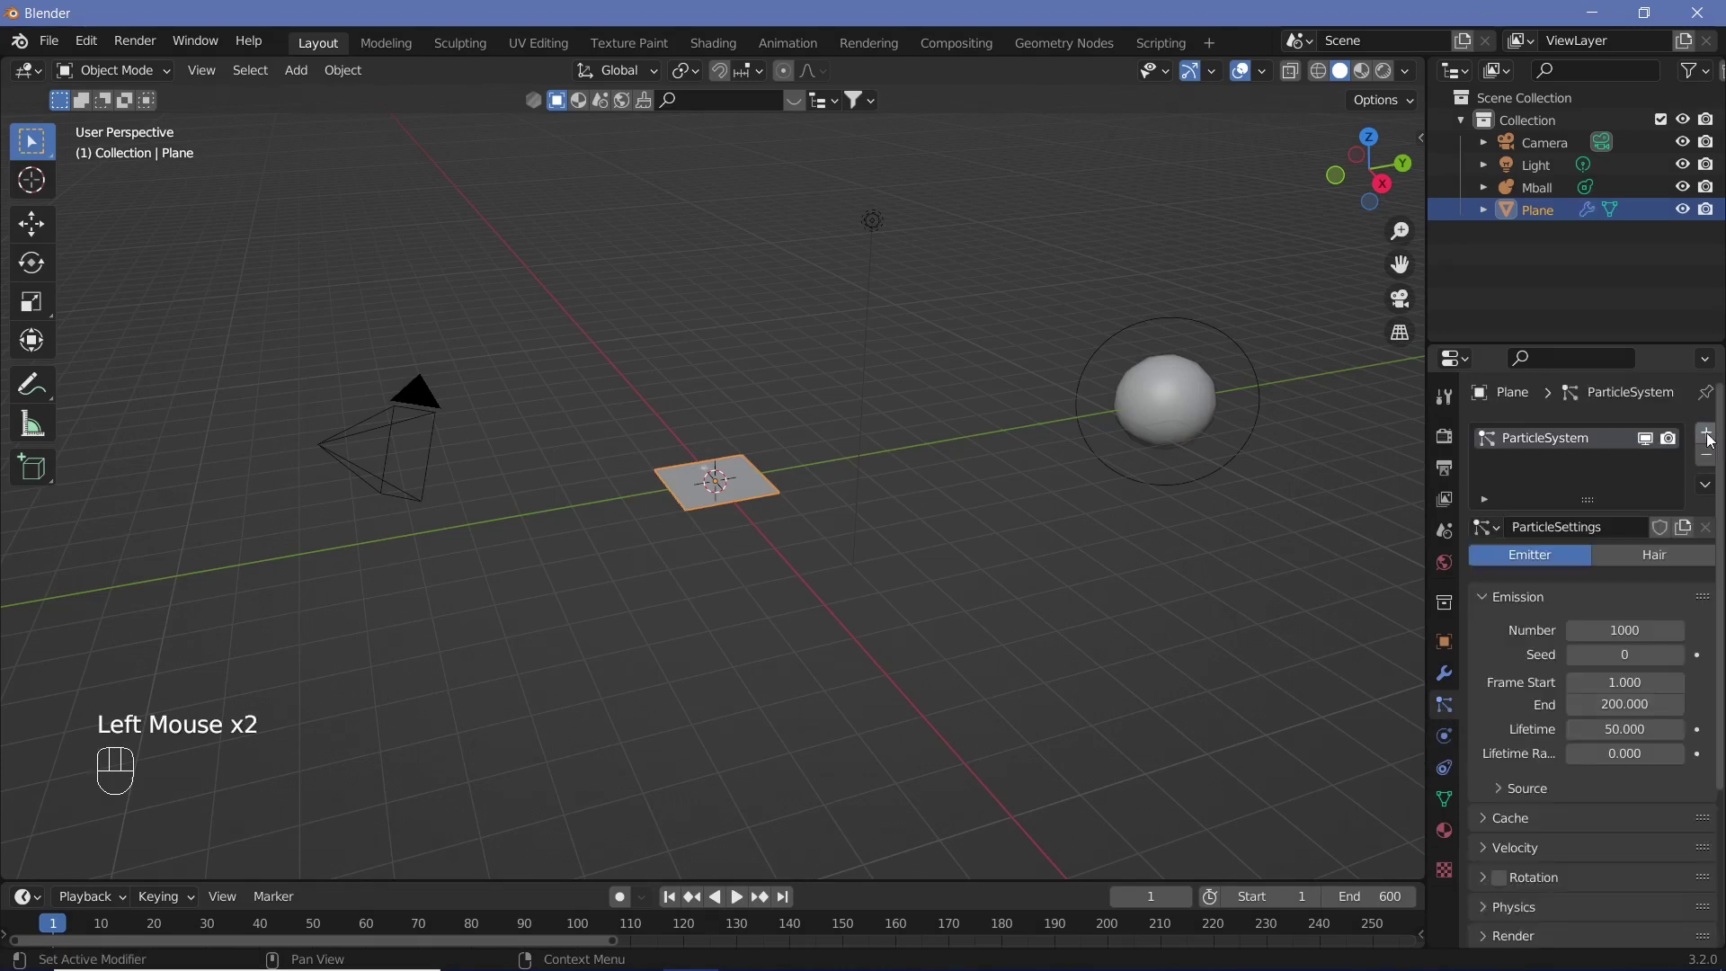
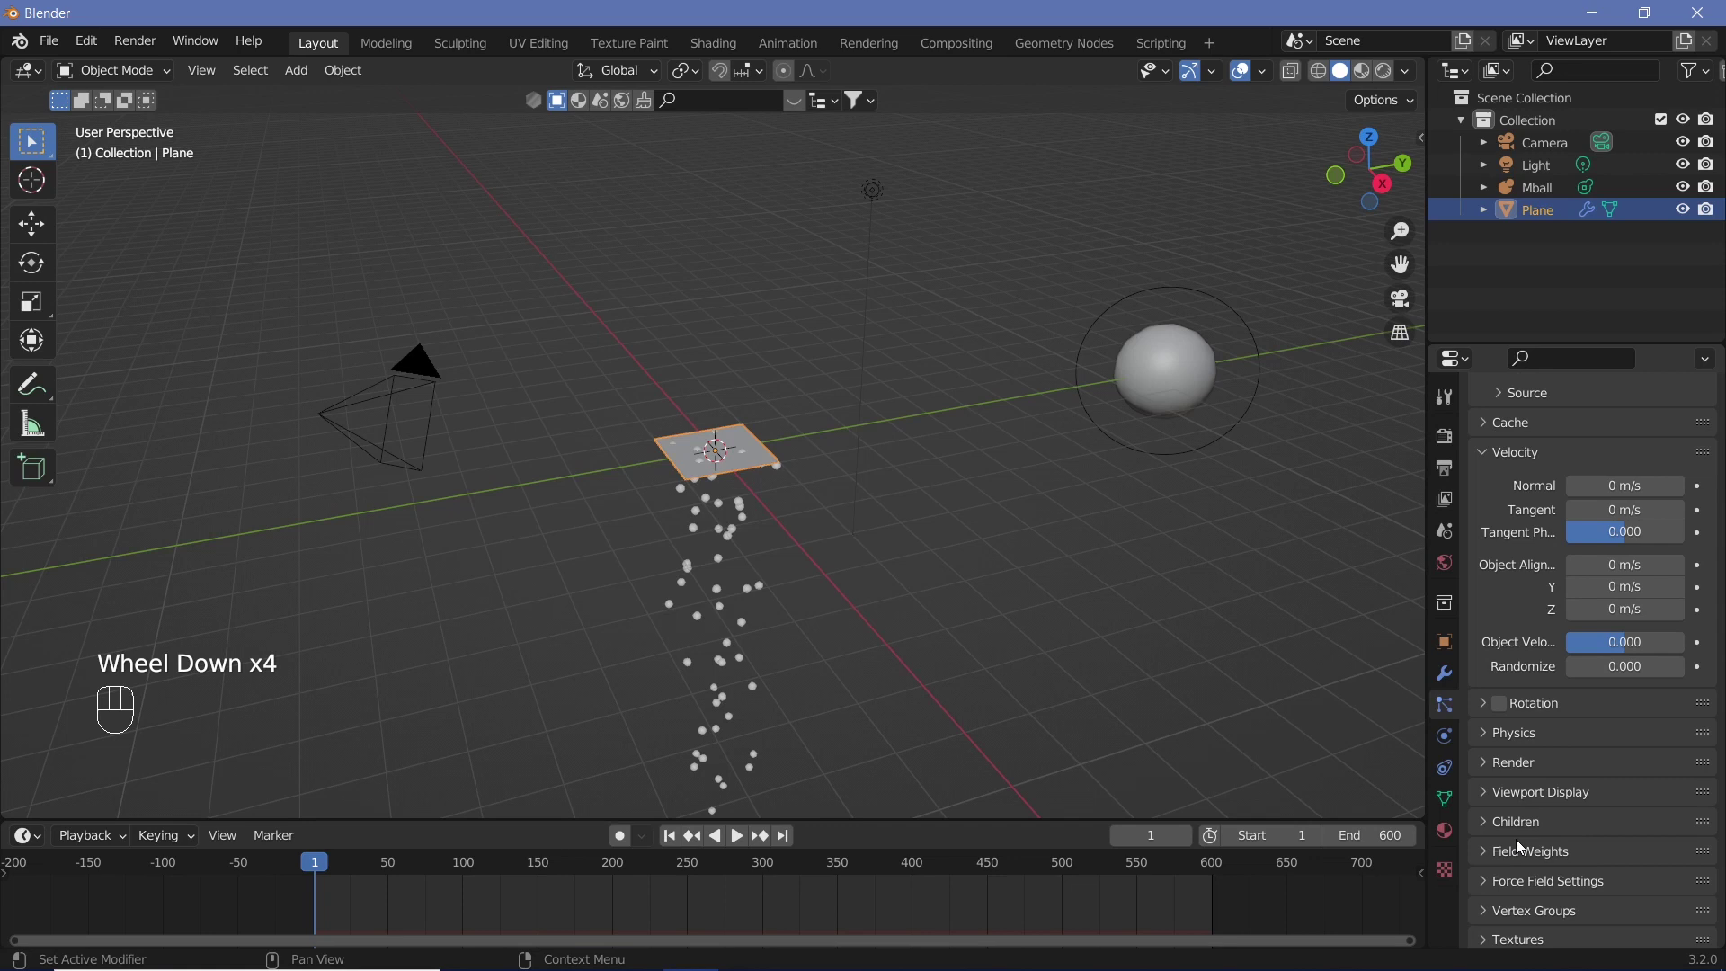
Step: Render the particles as Object instances using the Mball metaball
click(1489, 772)
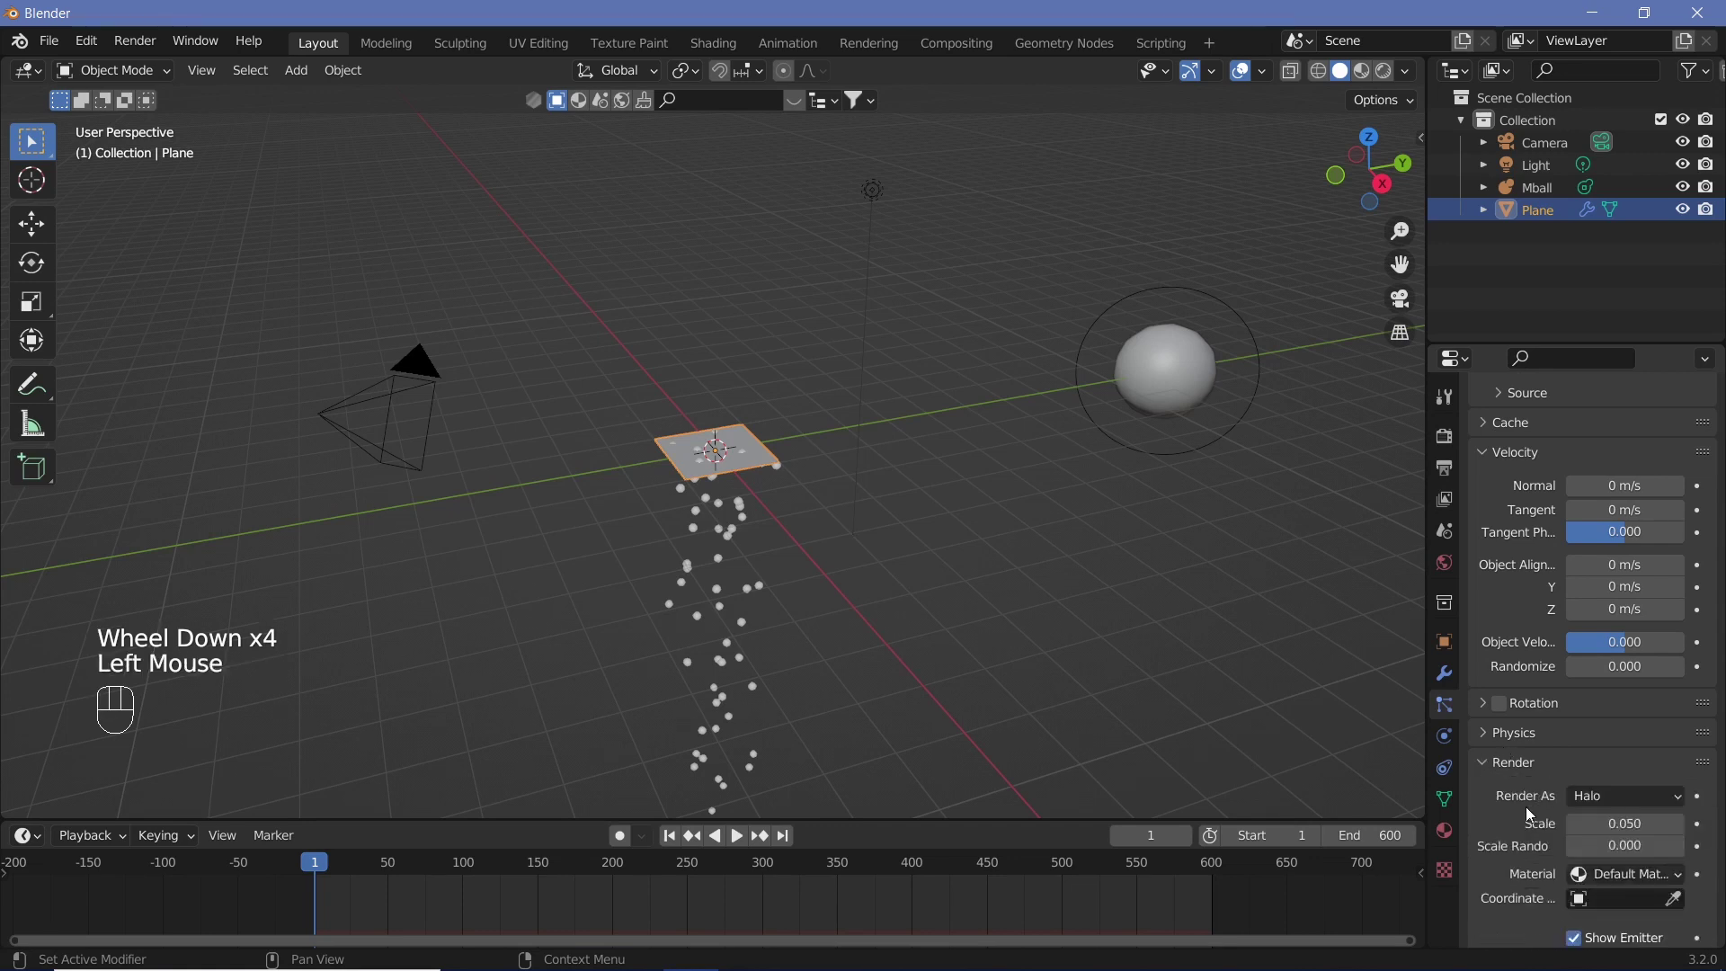
drag(1586, 805, 1538, 745)
scroll(down, 3)
click(1676, 884)
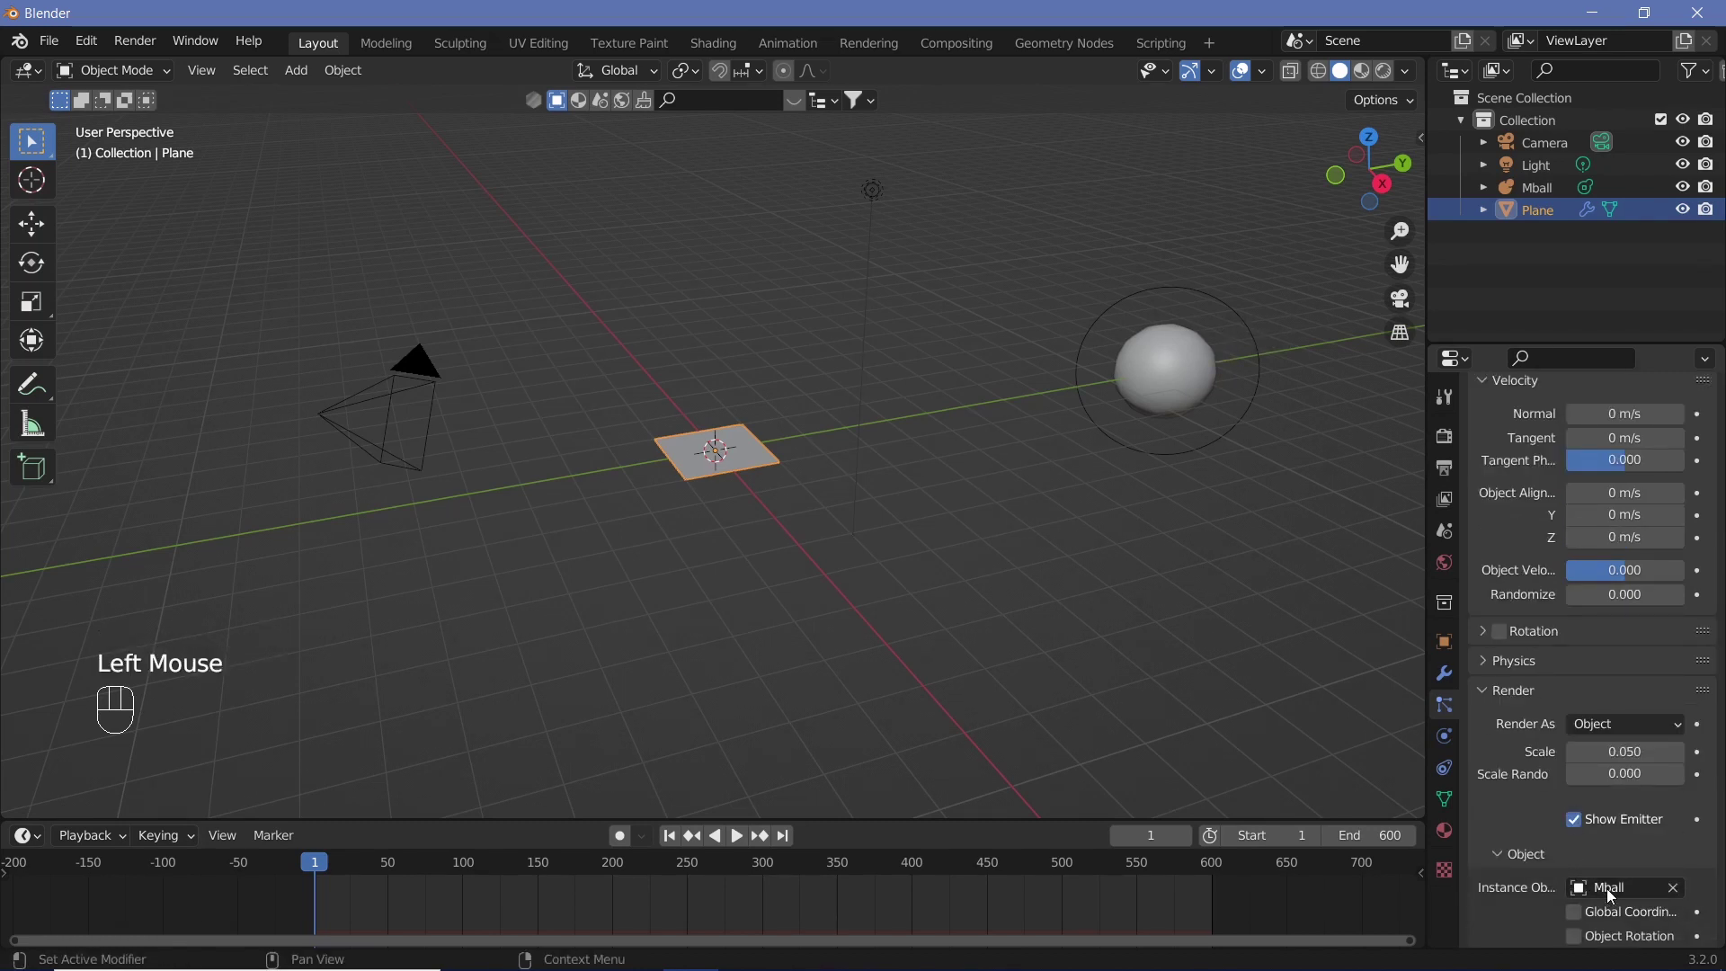
scroll(down, 3)
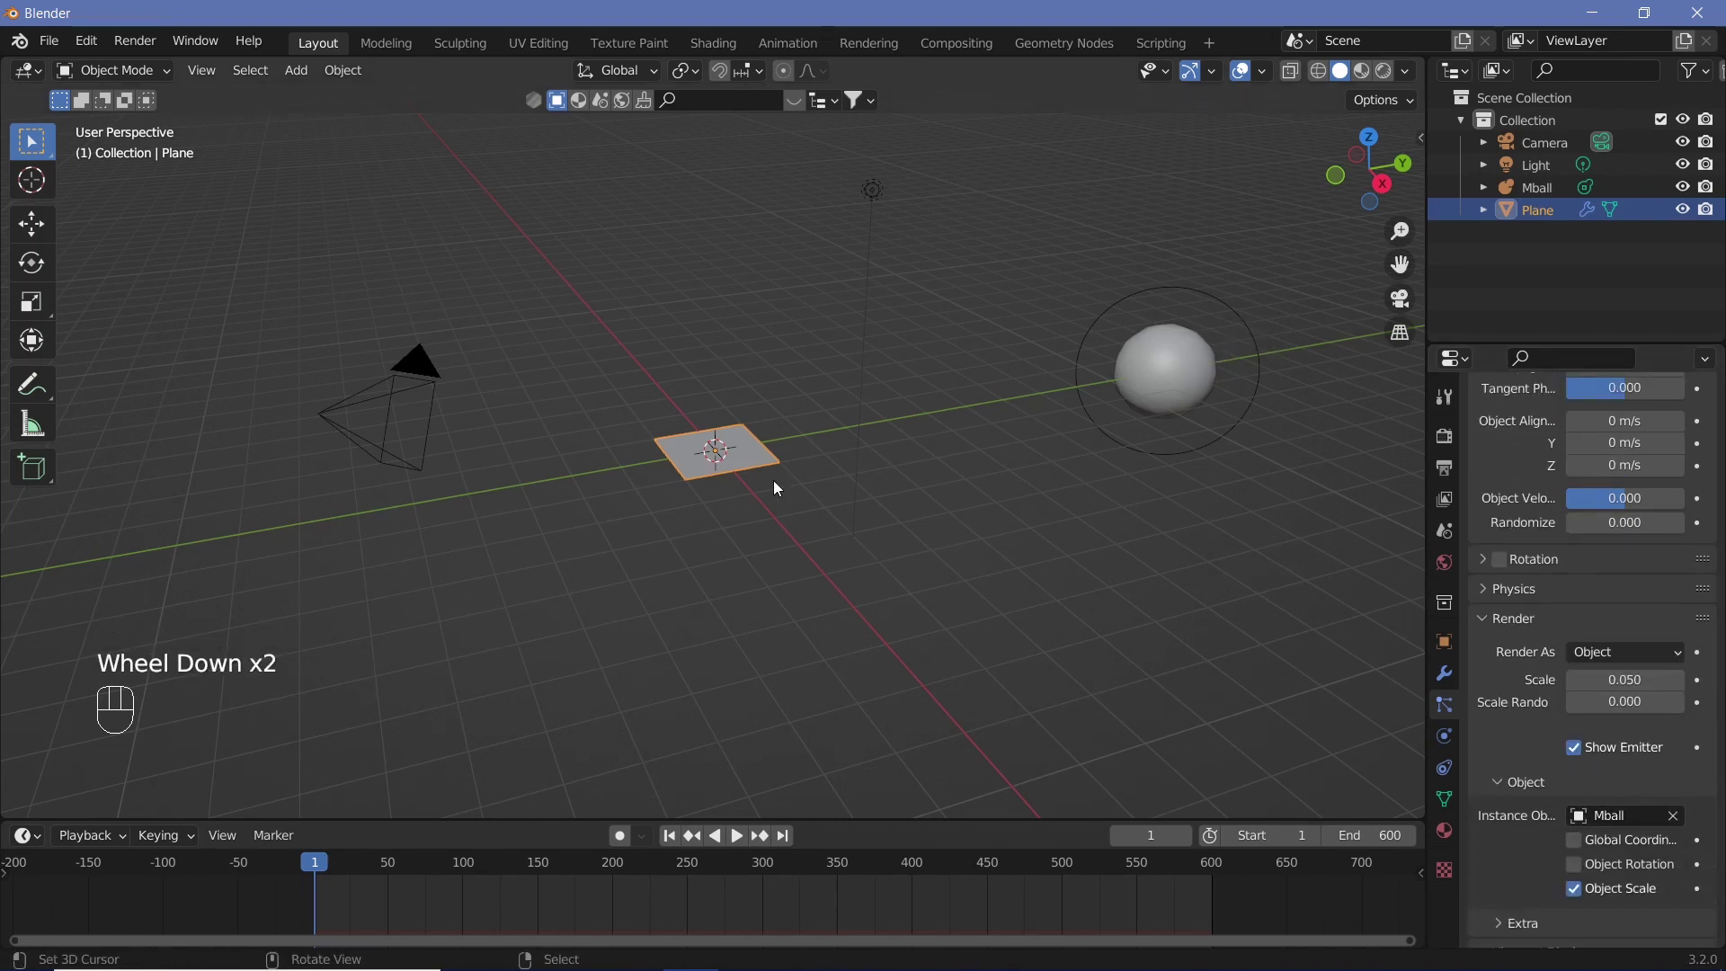
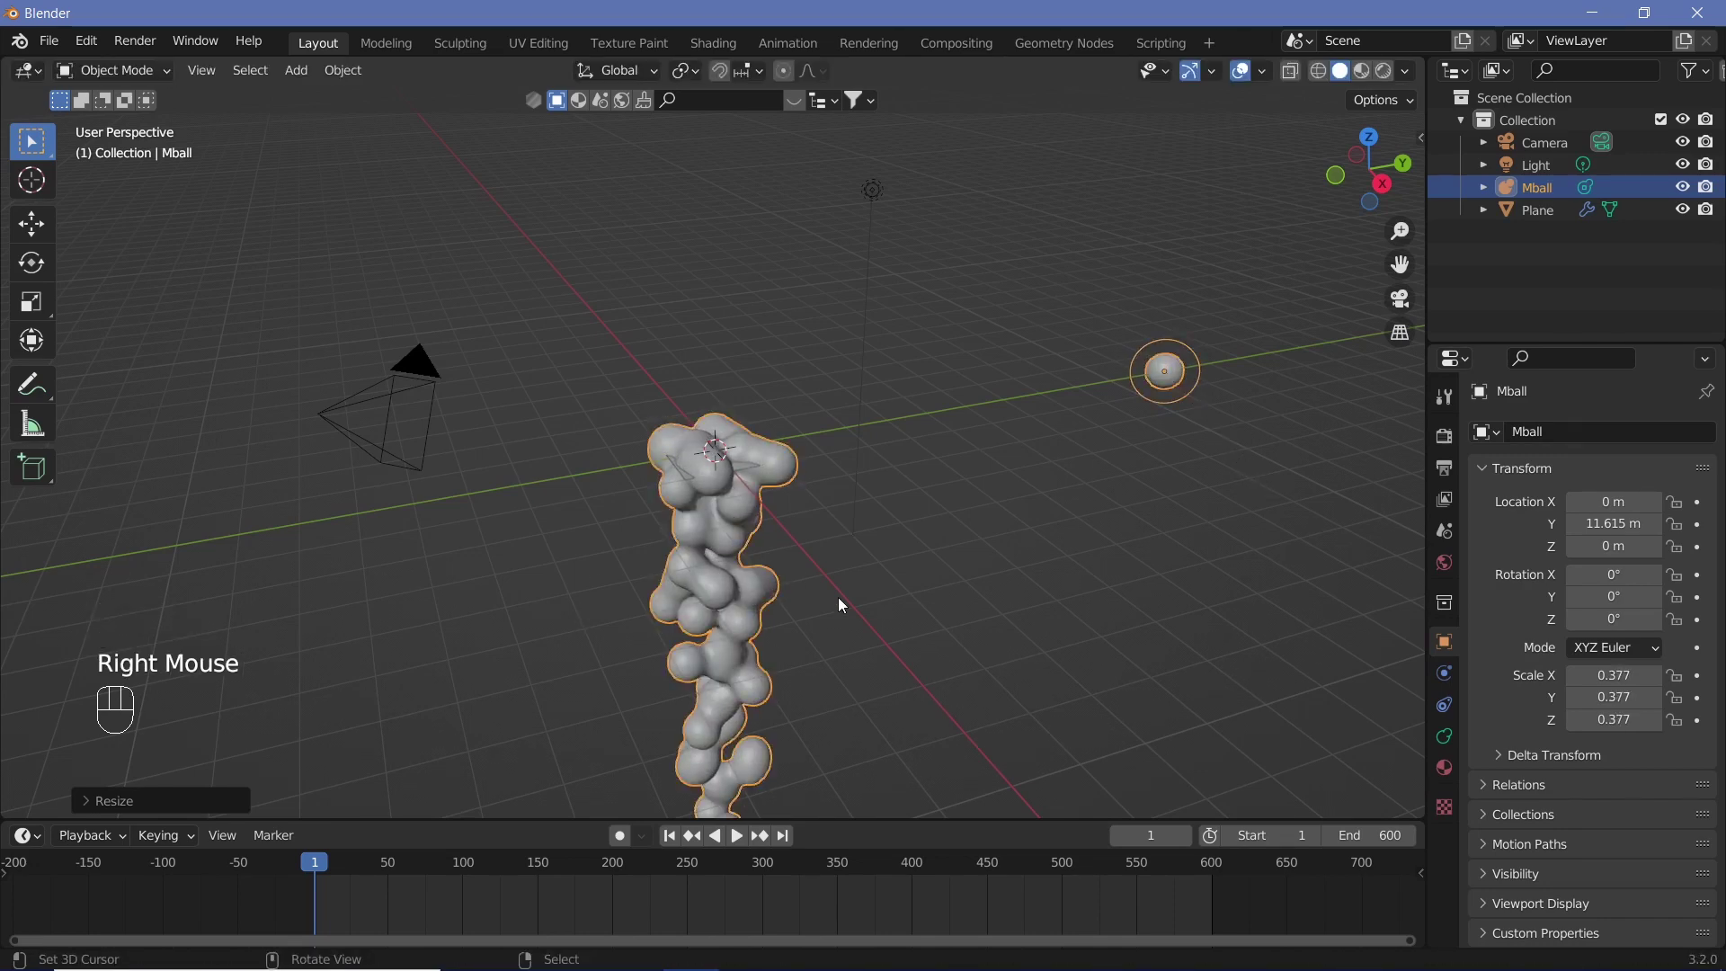
Step: Orbit the view around the blob column
drag(850, 594, 866, 549)
drag(705, 533, 725, 623)
drag(685, 614, 625, 650)
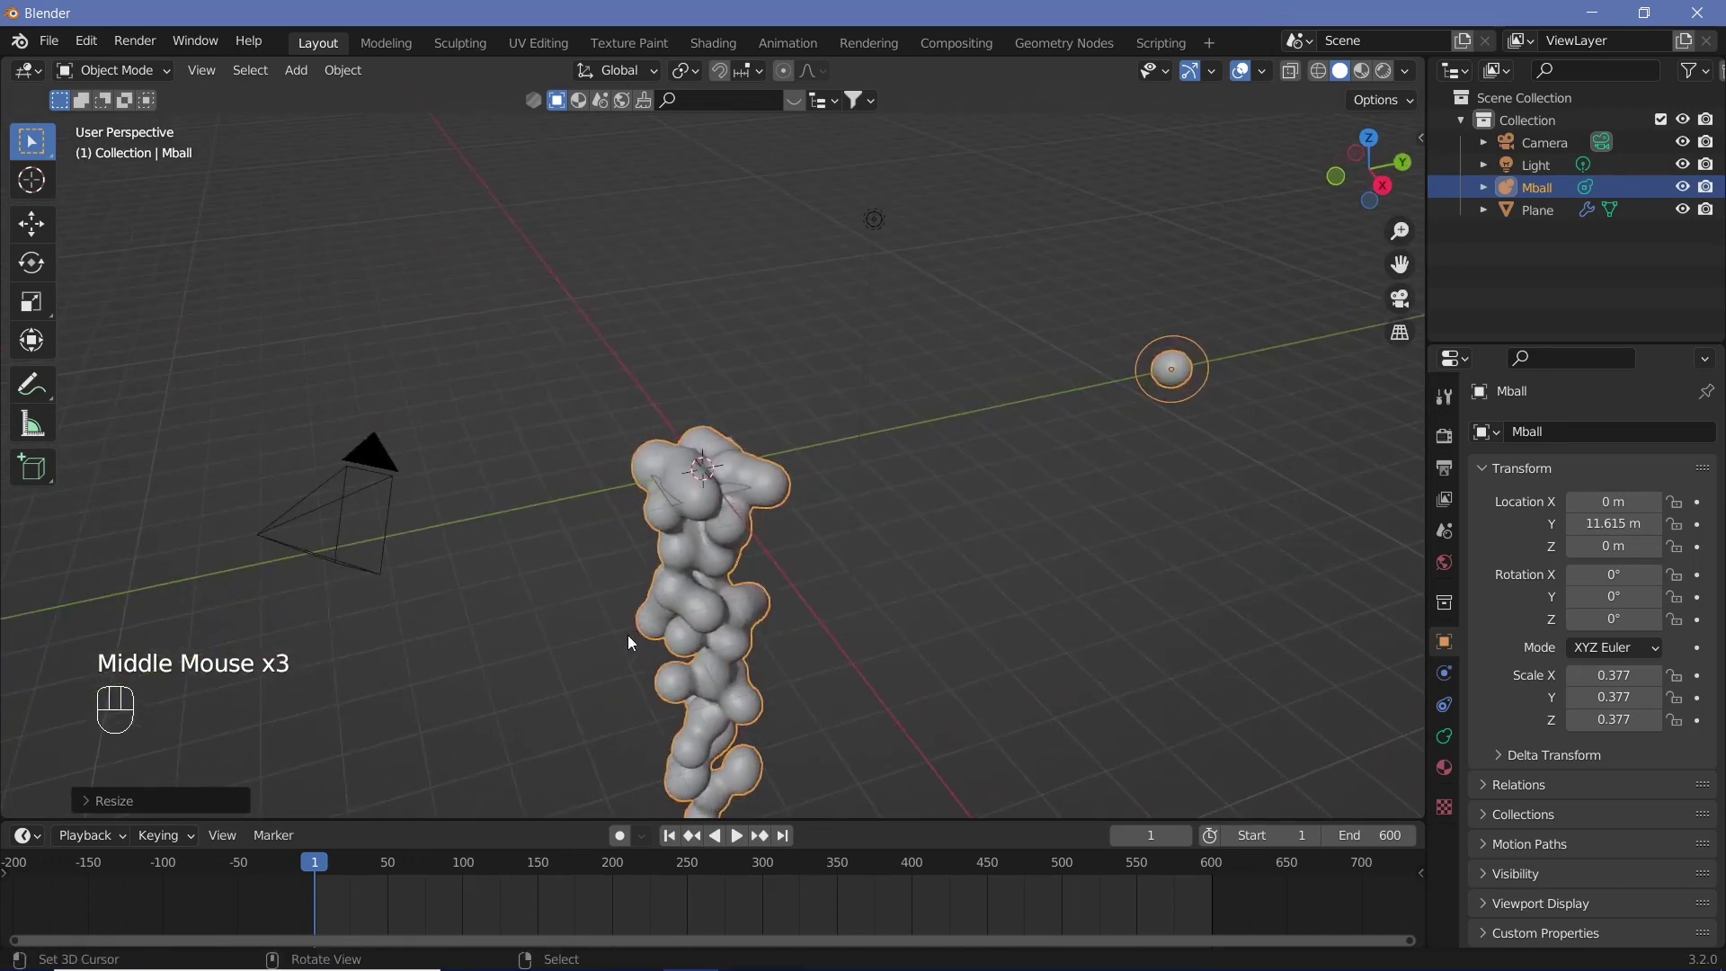
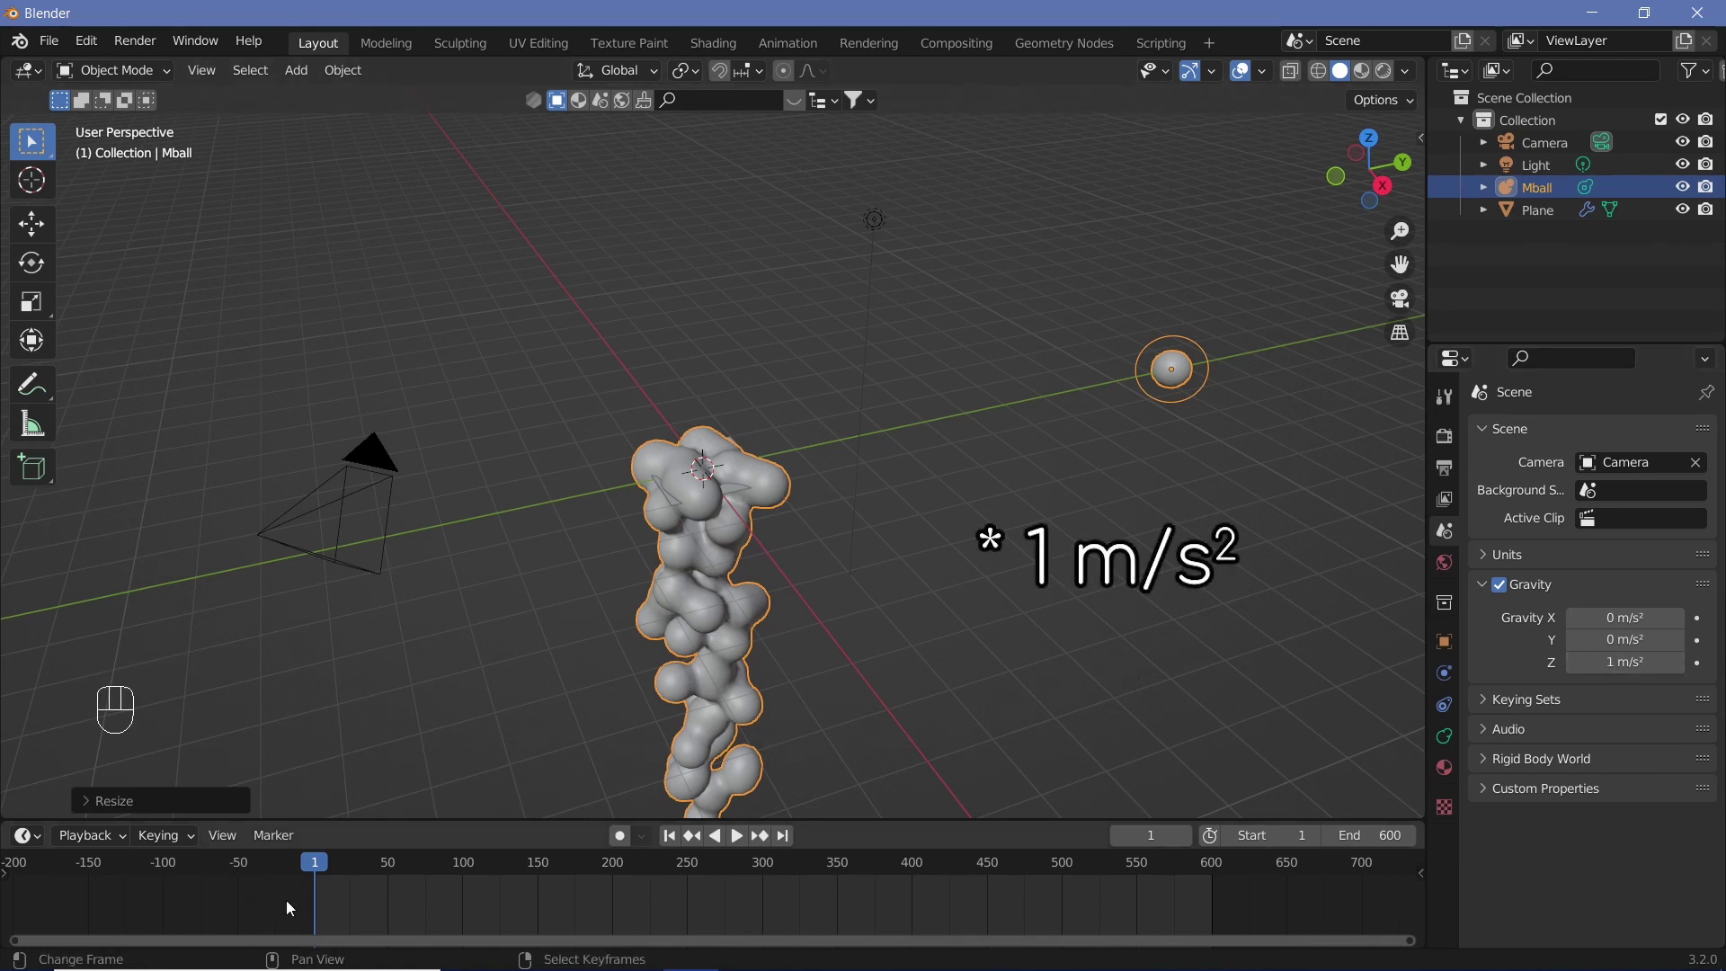
Step: Play back the animation from the start to watch the column rise
click(322, 876)
key(shift+space)
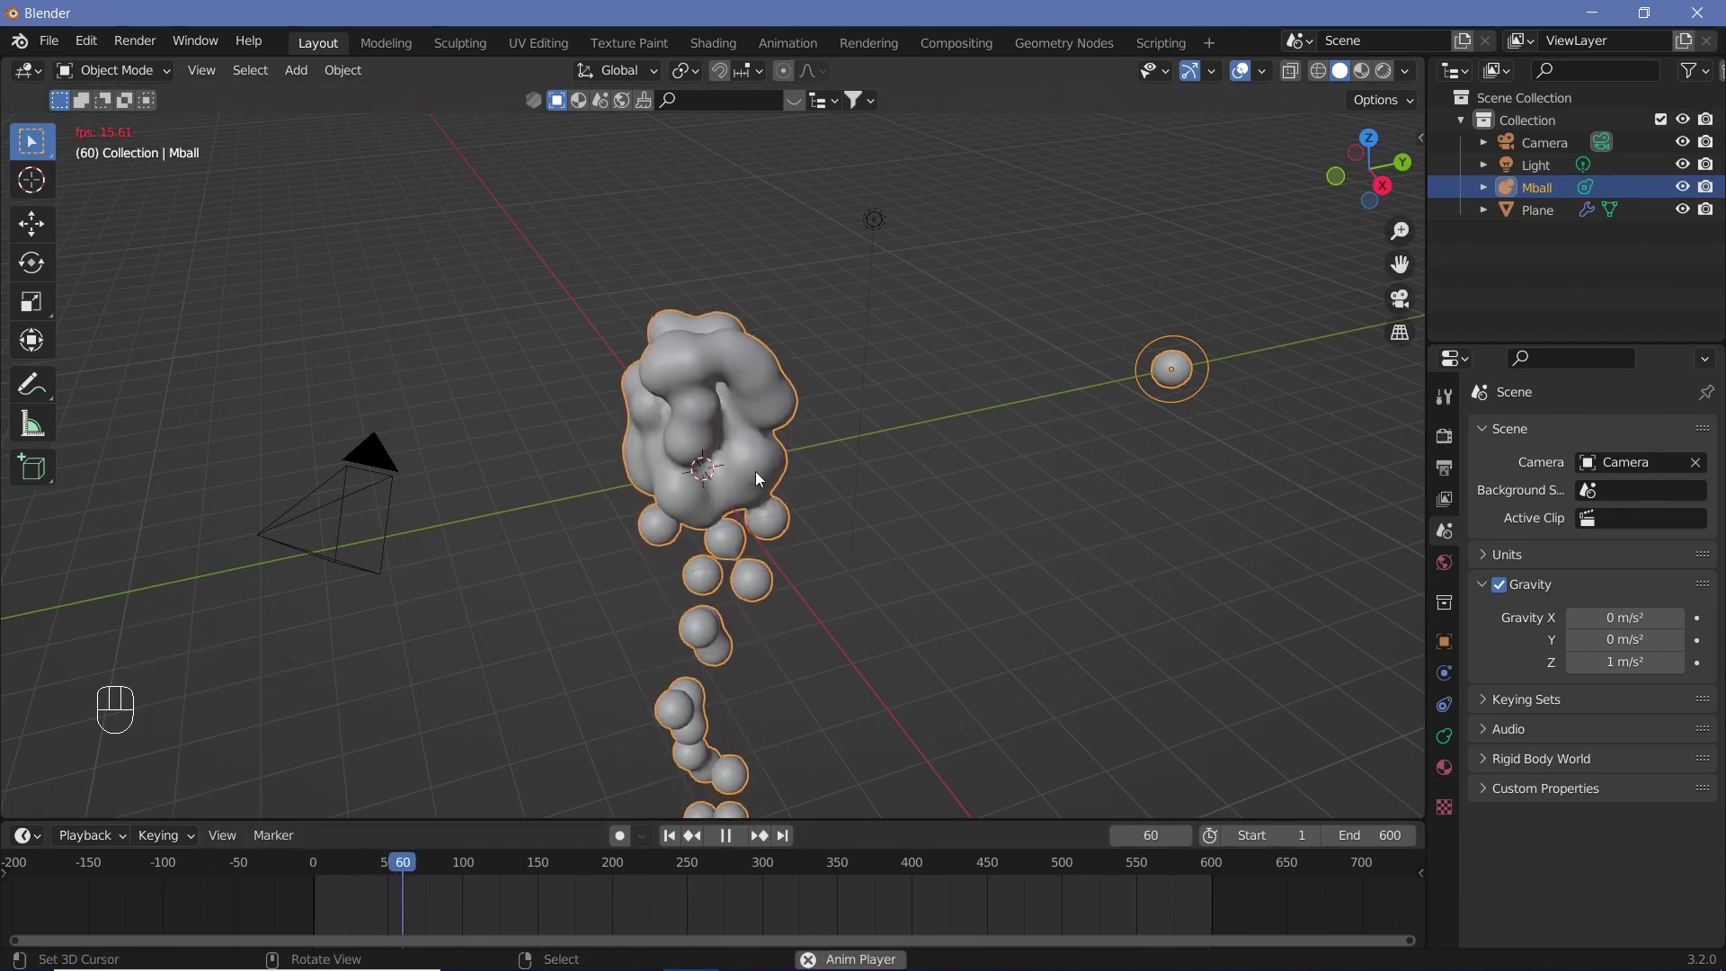
key(shift+space)
drag(313, 868, 952, 619)
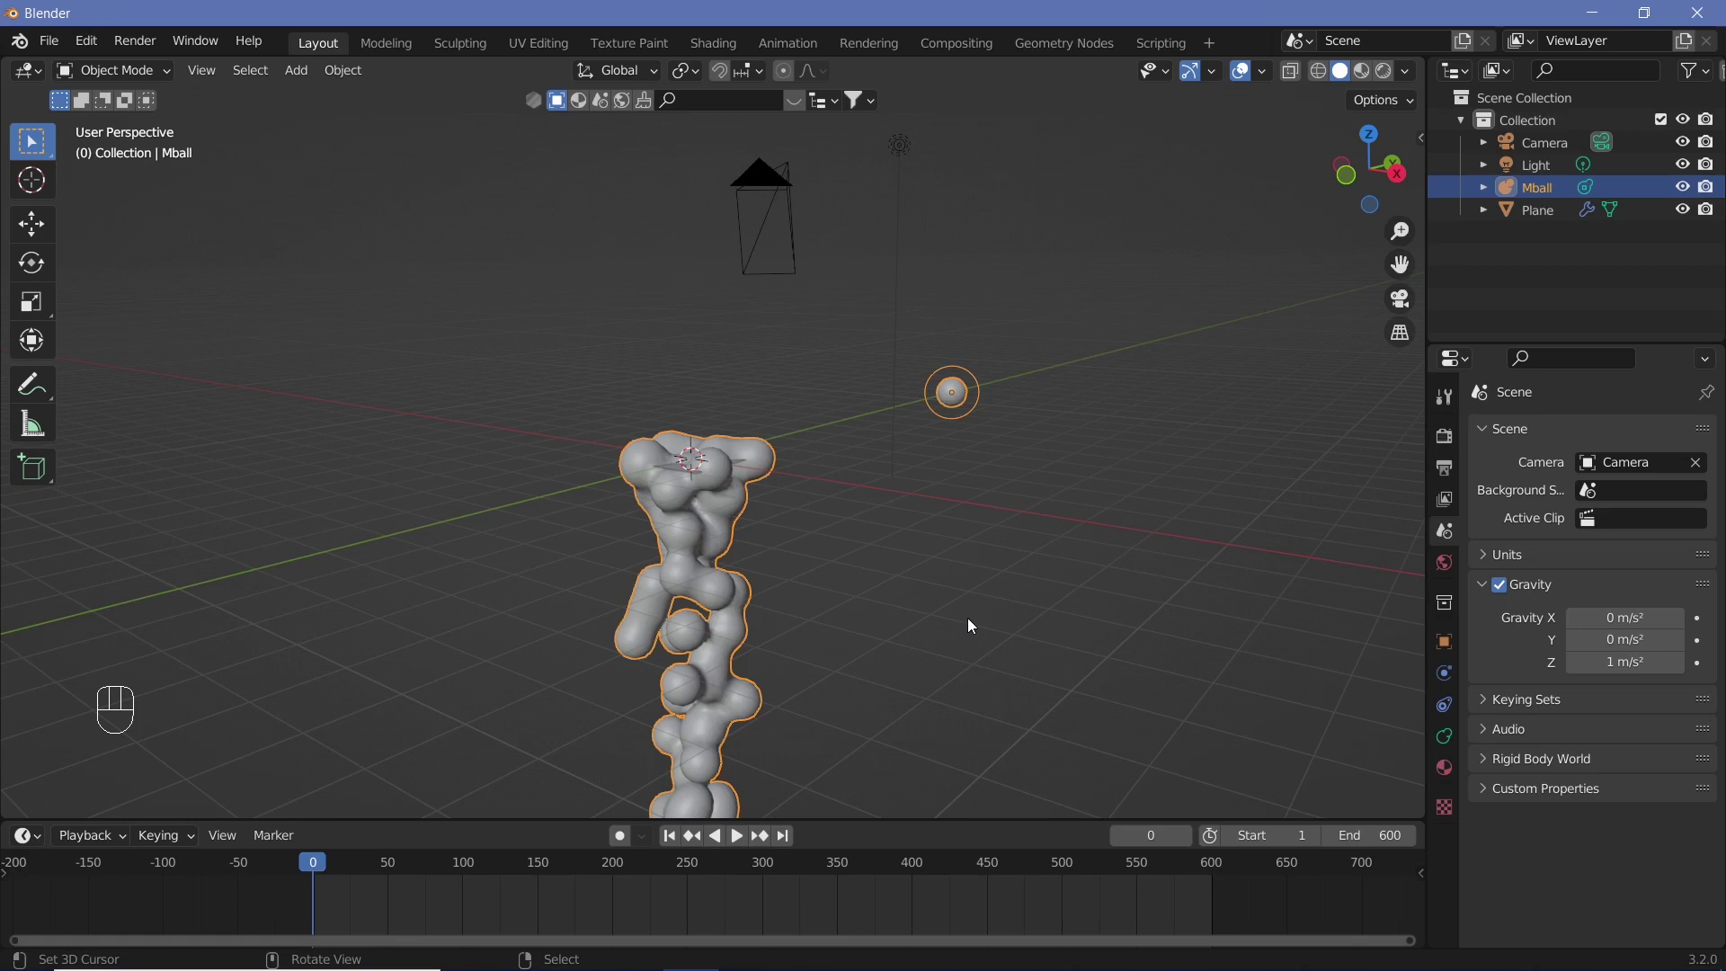
key(shift+space)
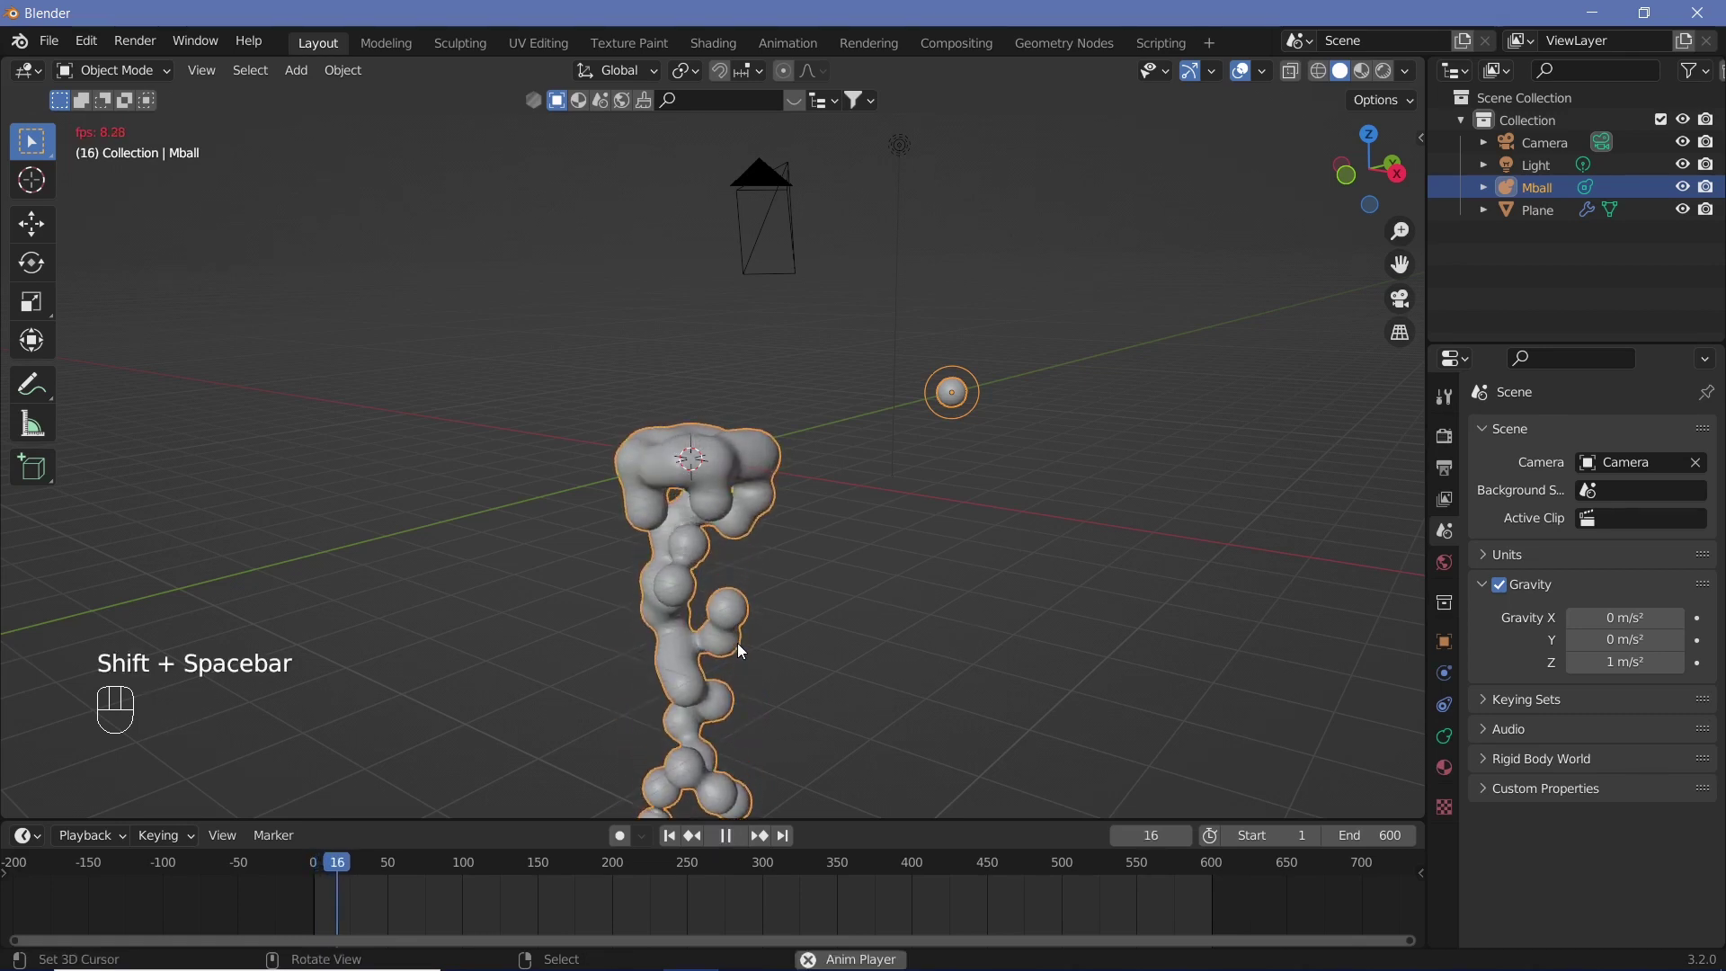
key(shift+space)
Step: Set emission Frame Start -100, End 500, Lifetime 100 and Lifetime Randomness 0.2
click(1447, 681)
click(671, 492)
right_click(671, 493)
click(700, 487)
right_click(700, 487)
drag(883, 532, 927, 317)
drag(910, 404, 851, 548)
right_click(855, 544)
right_click(854, 544)
drag(854, 544, 1446, 708)
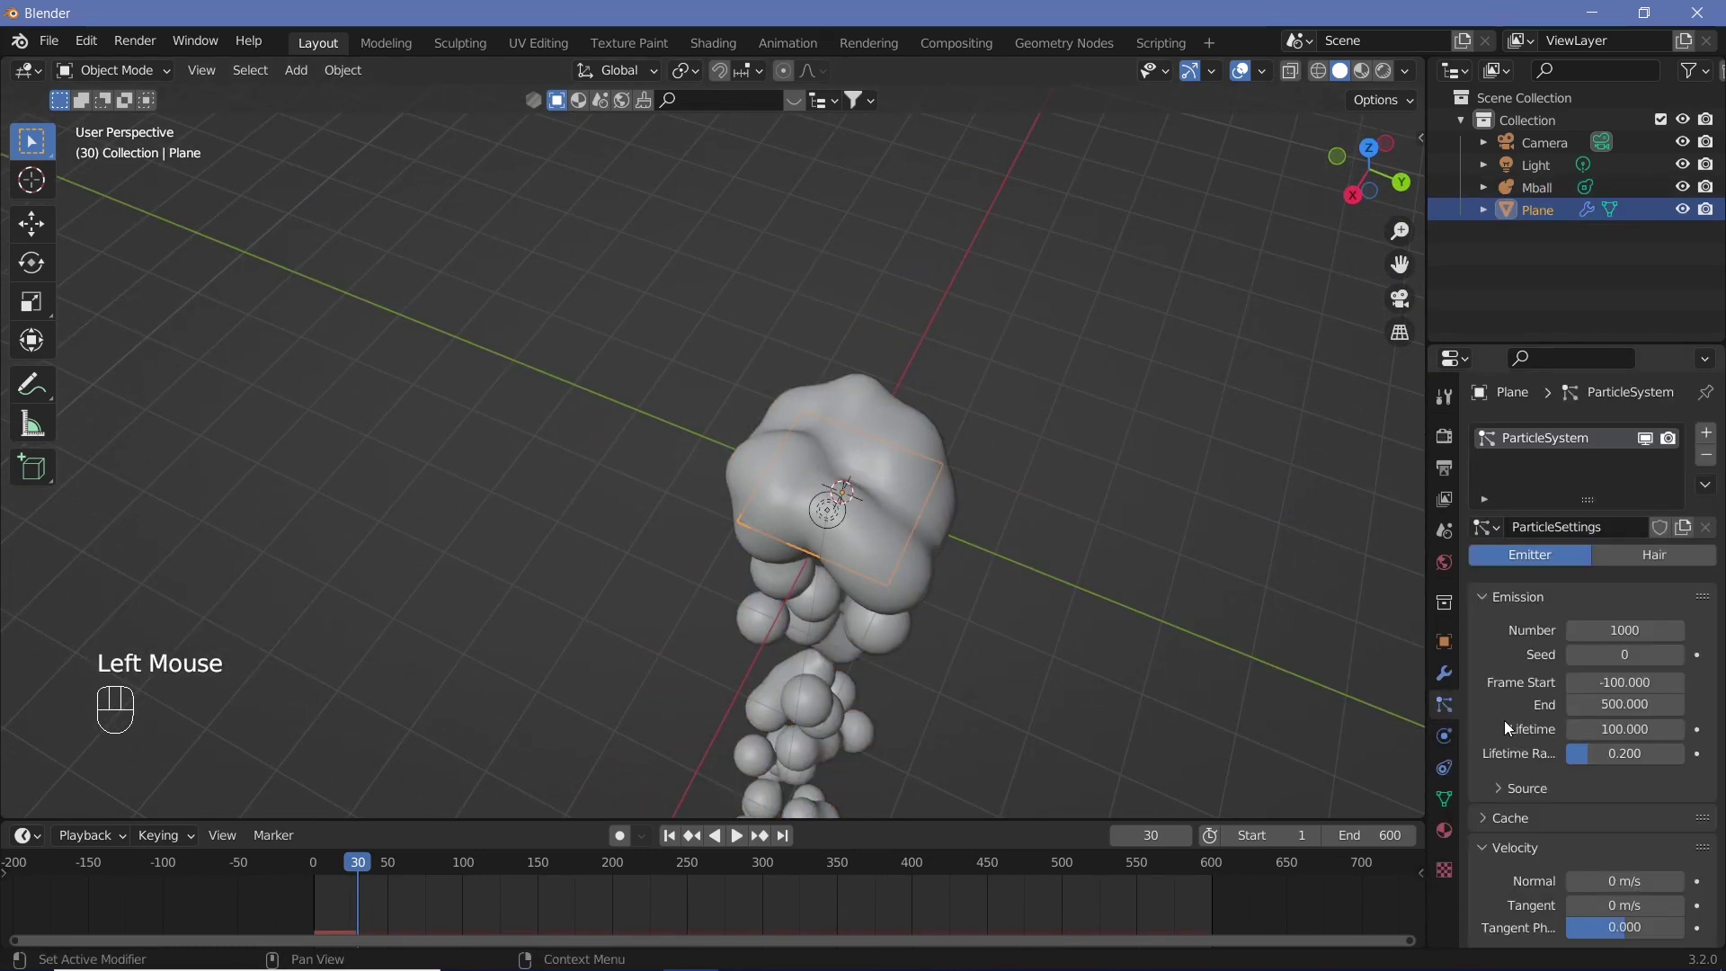
scroll(down, 3)
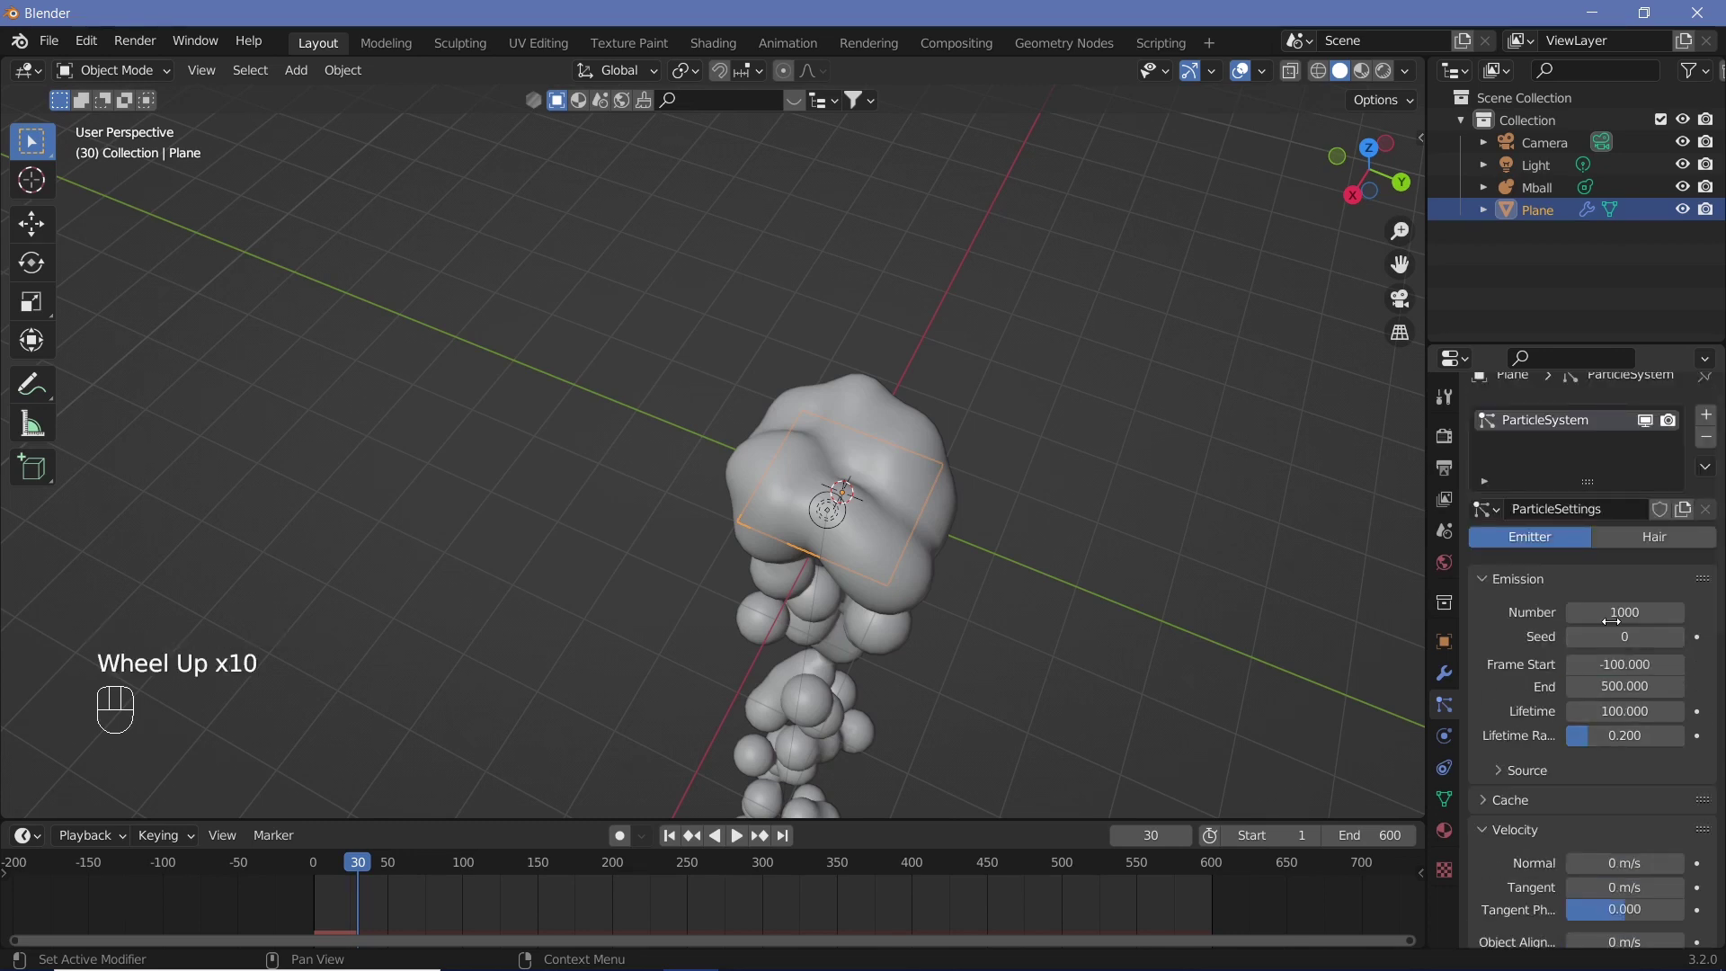
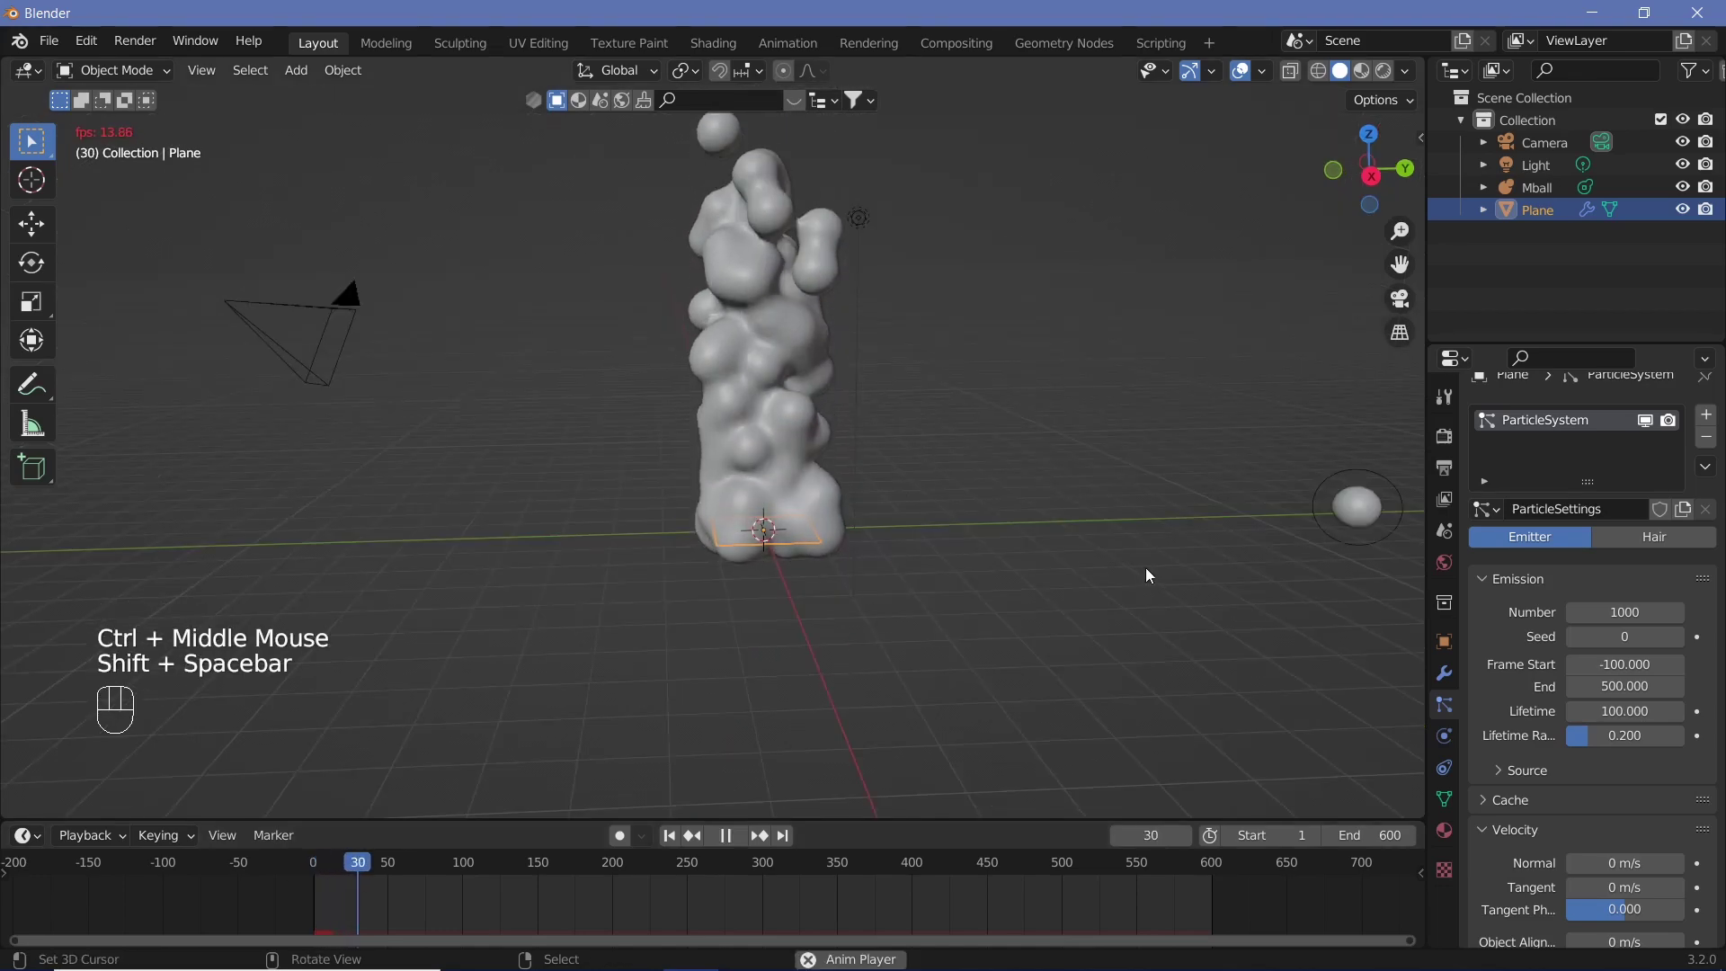
Step: Scale the metaball down to about 0.27 for smaller merged blobs
right_click(1359, 549)
key(s)
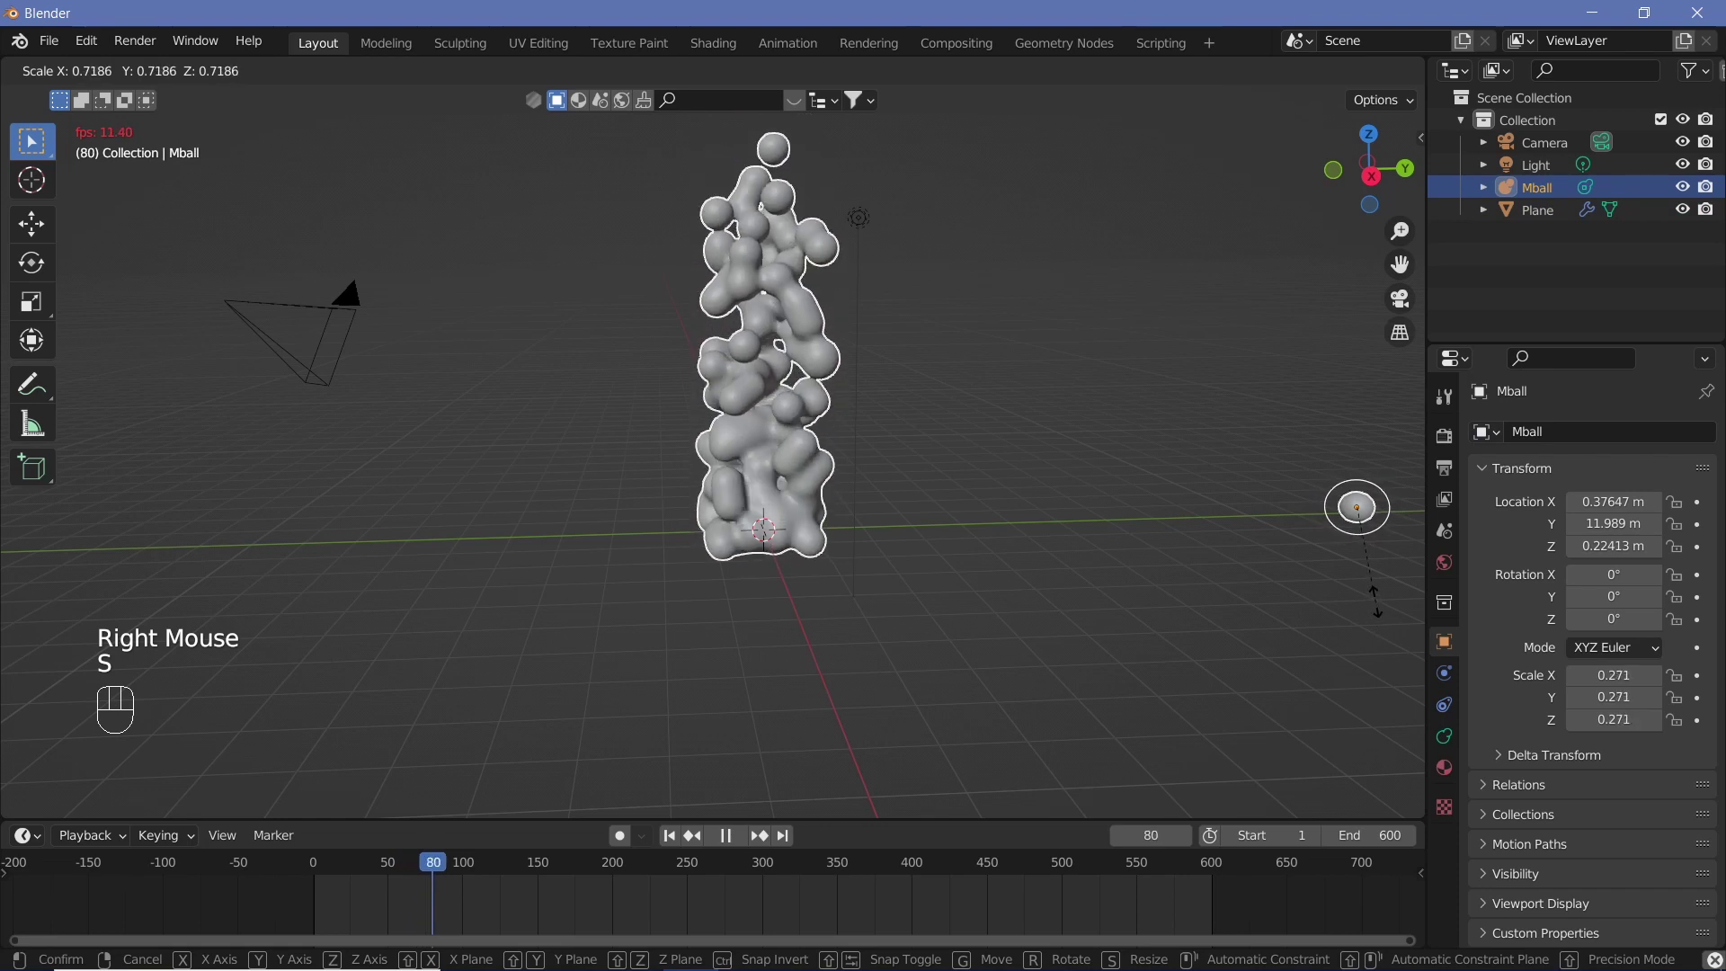
click(345, 374)
right_click(344, 374)
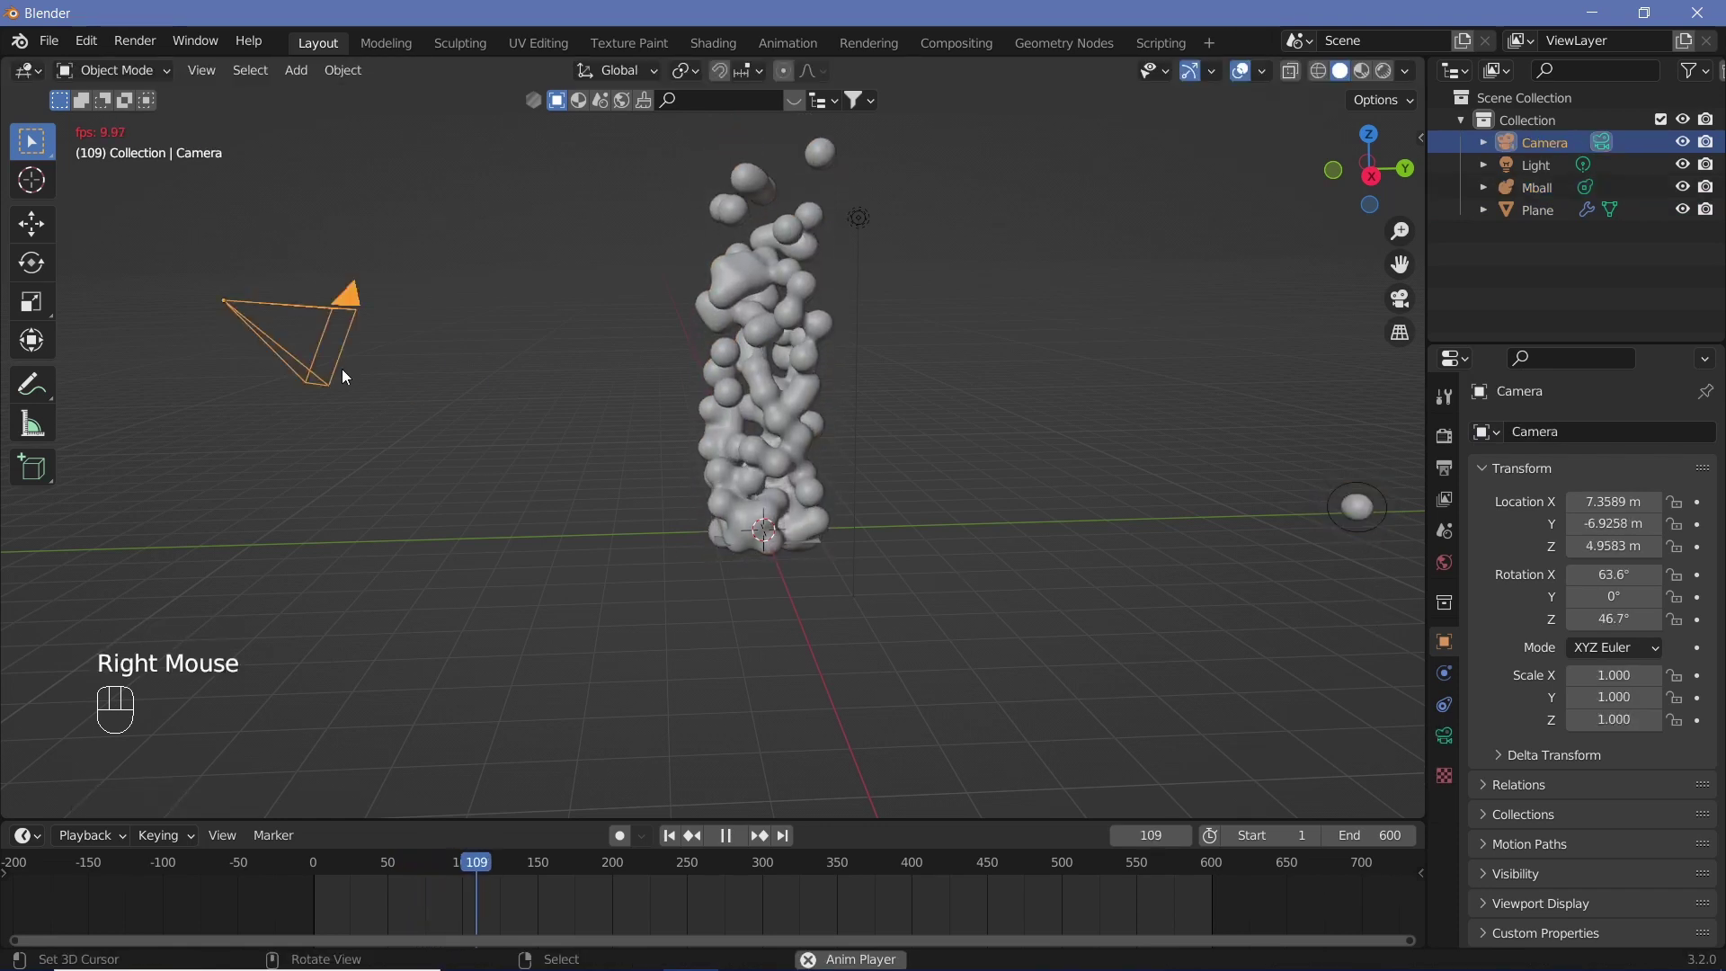
Step: Reset the camera to the origin and rotate it 90° on X to face the column
key(shift+space)
key(alt+g)
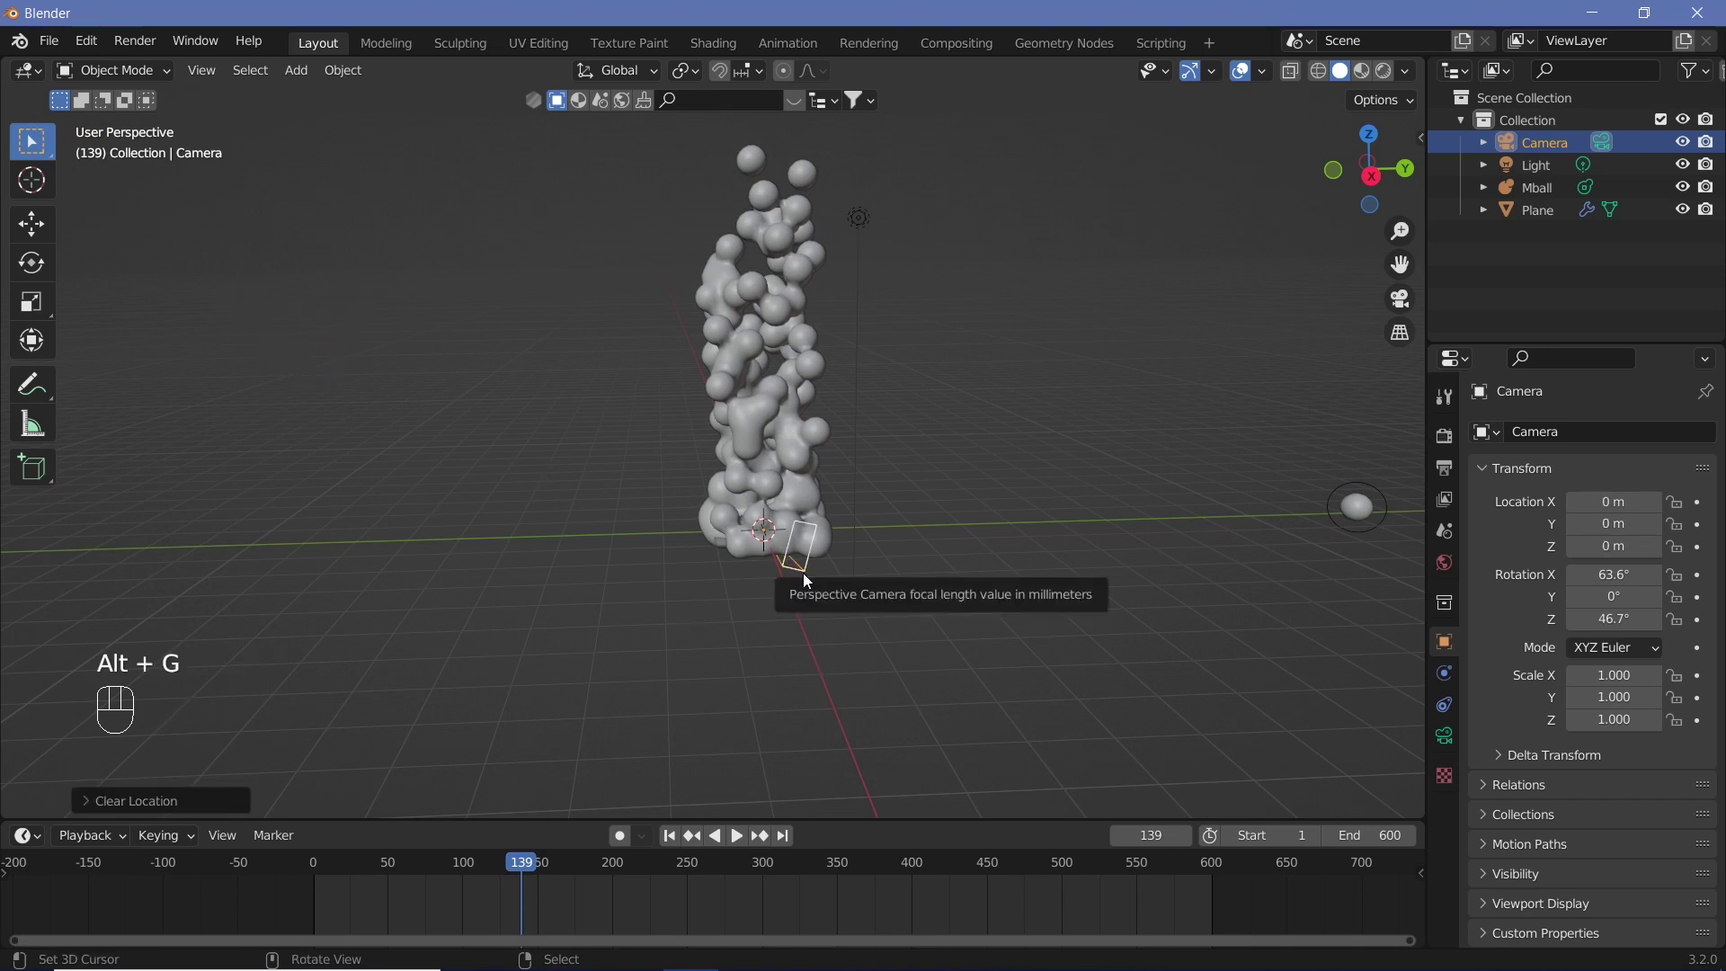
key(alt+r)
key(r)
key(y)
key(9)
key(x)
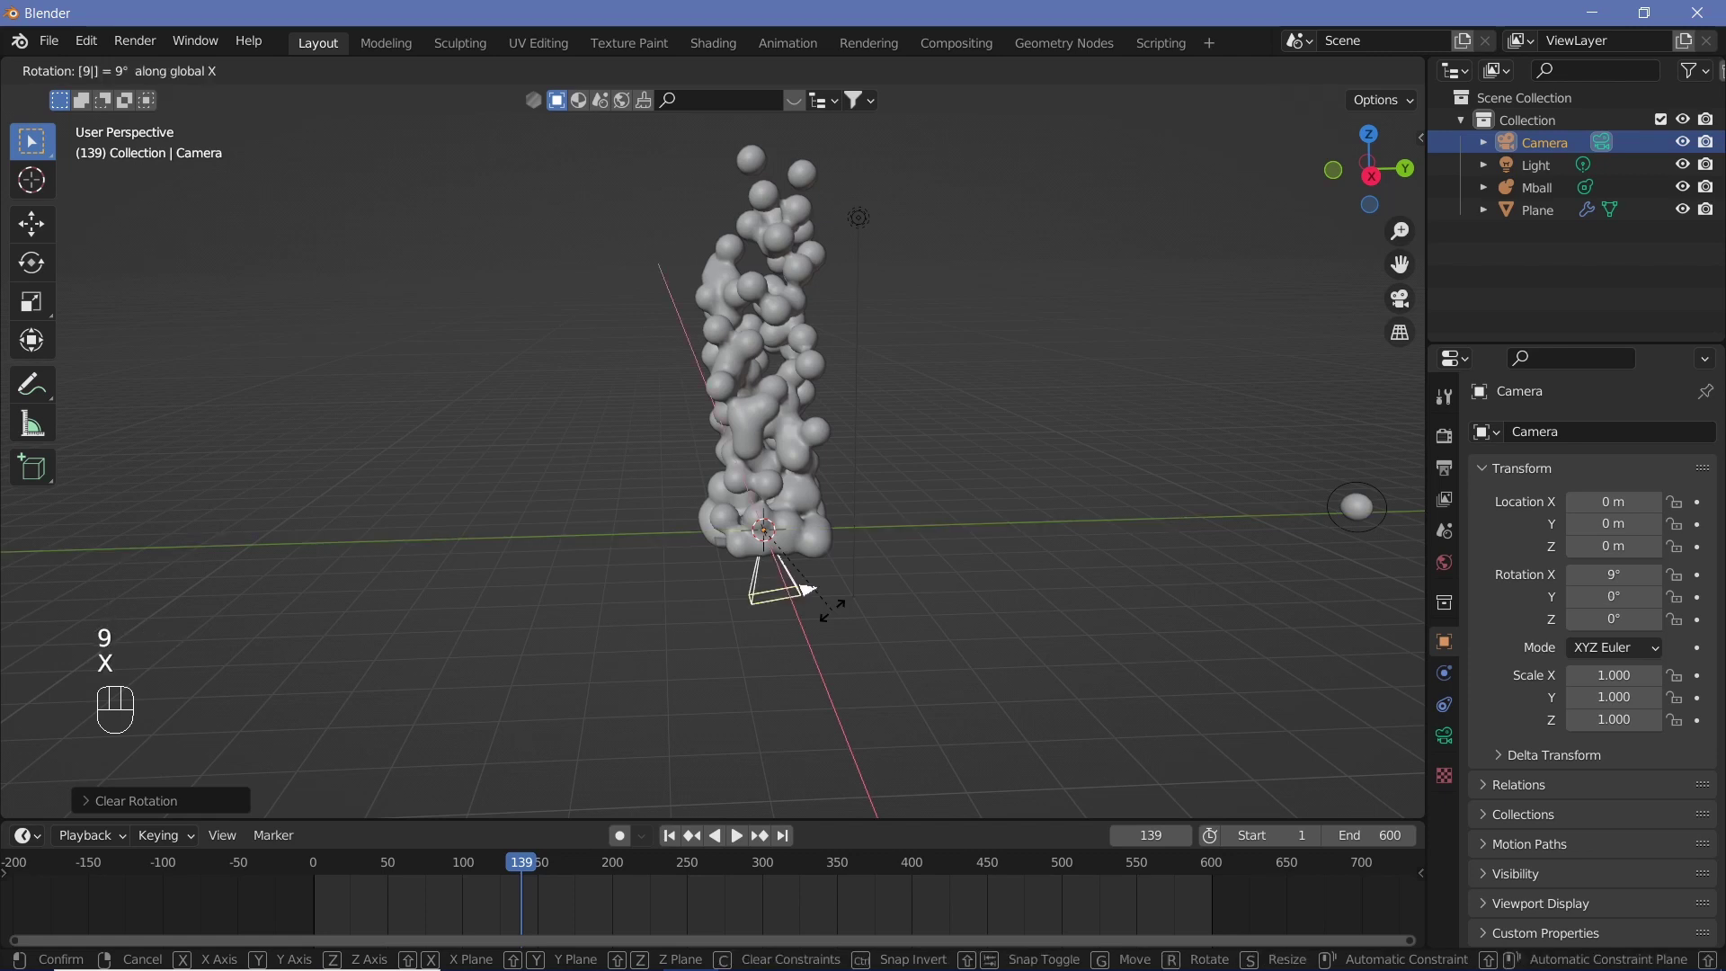
key(0)
key(Return)
Step: Pull the camera back along Y and look through it
key(g)
key(y)
click(652, 662)
key(KP_0)
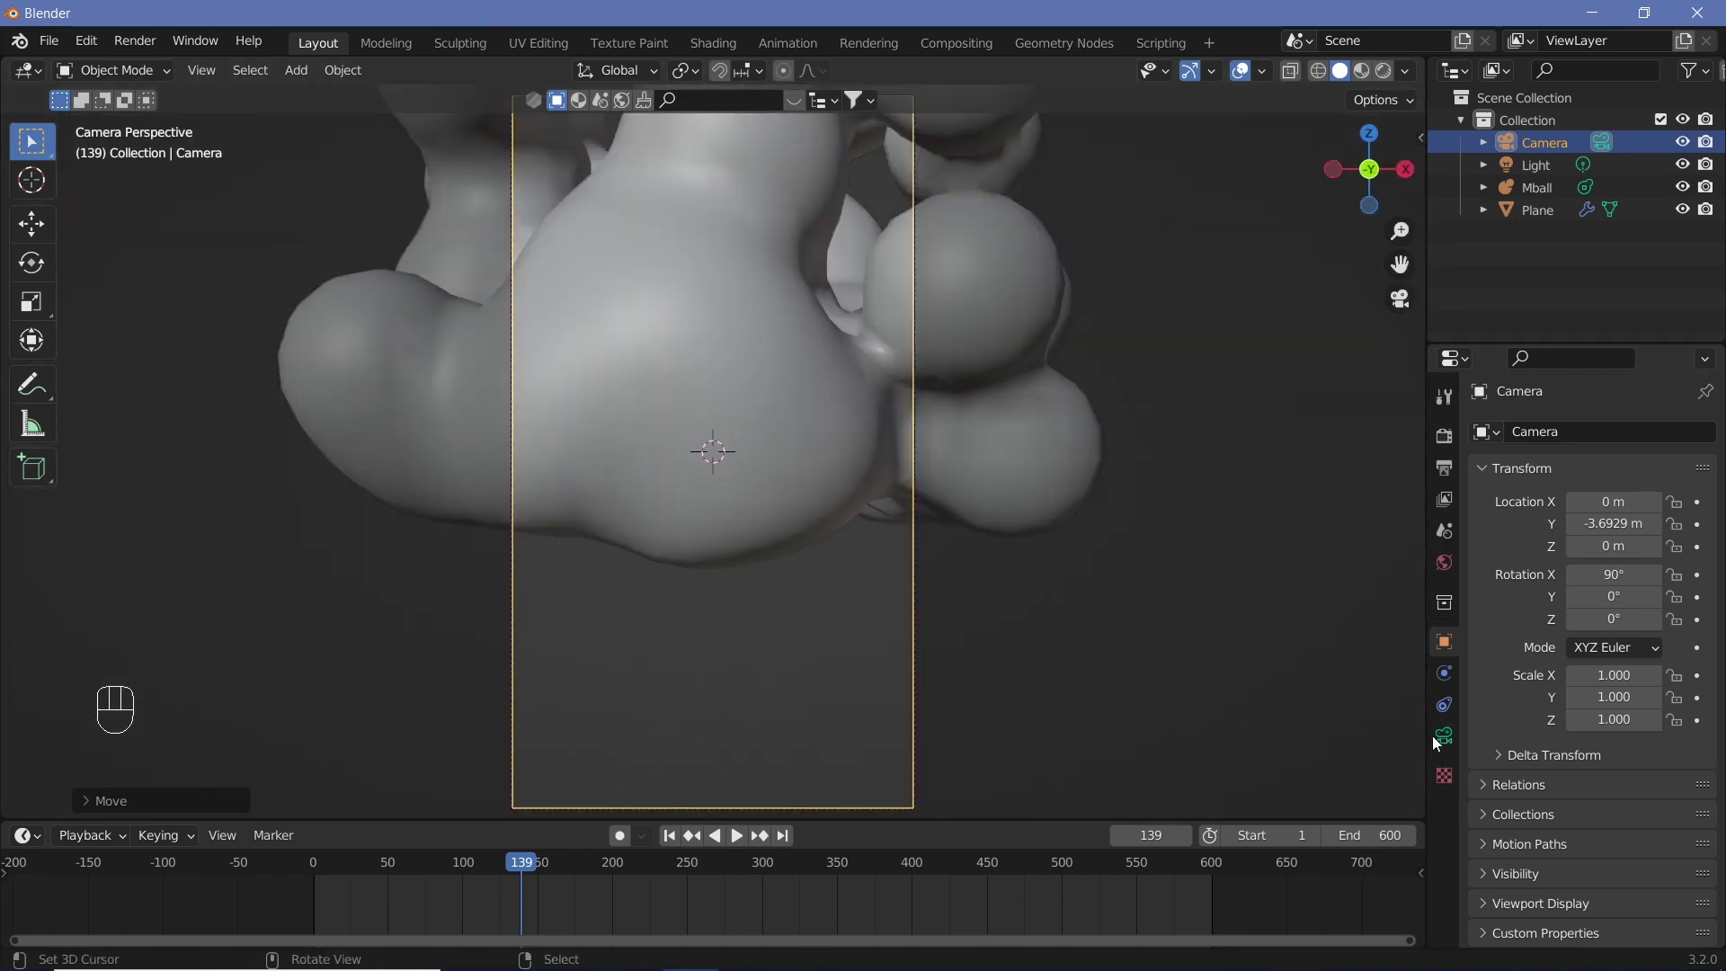
Step: Move the camera back and up so more of the column fits the frame
click(1451, 747)
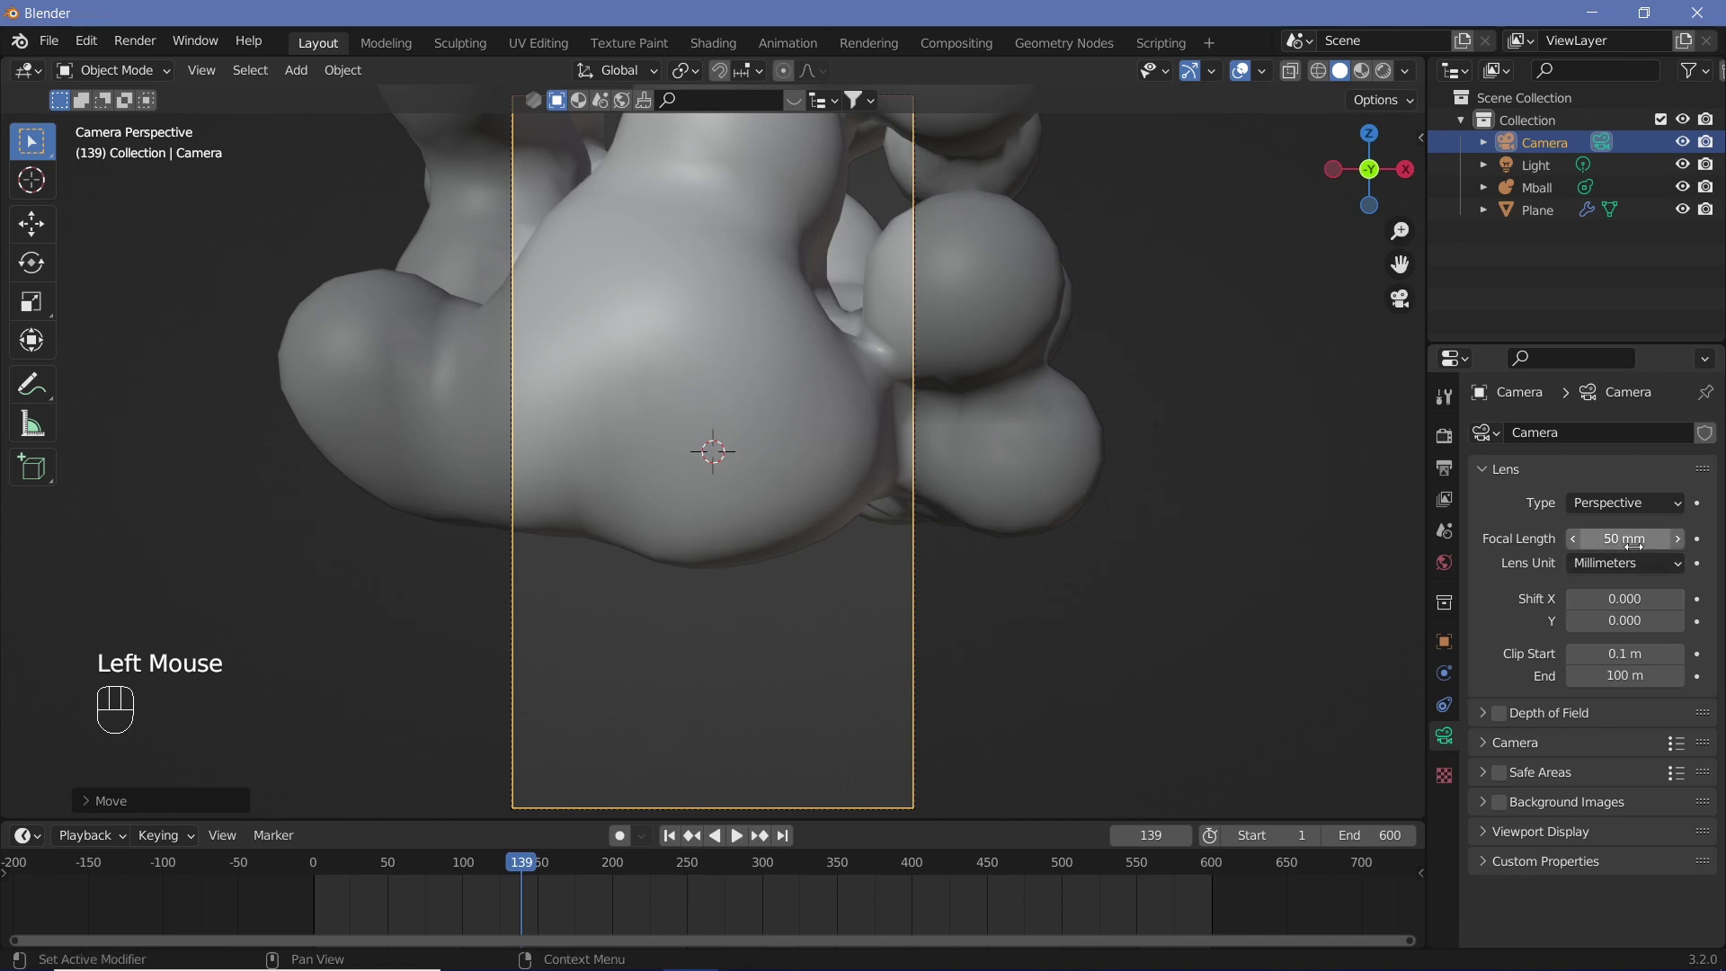
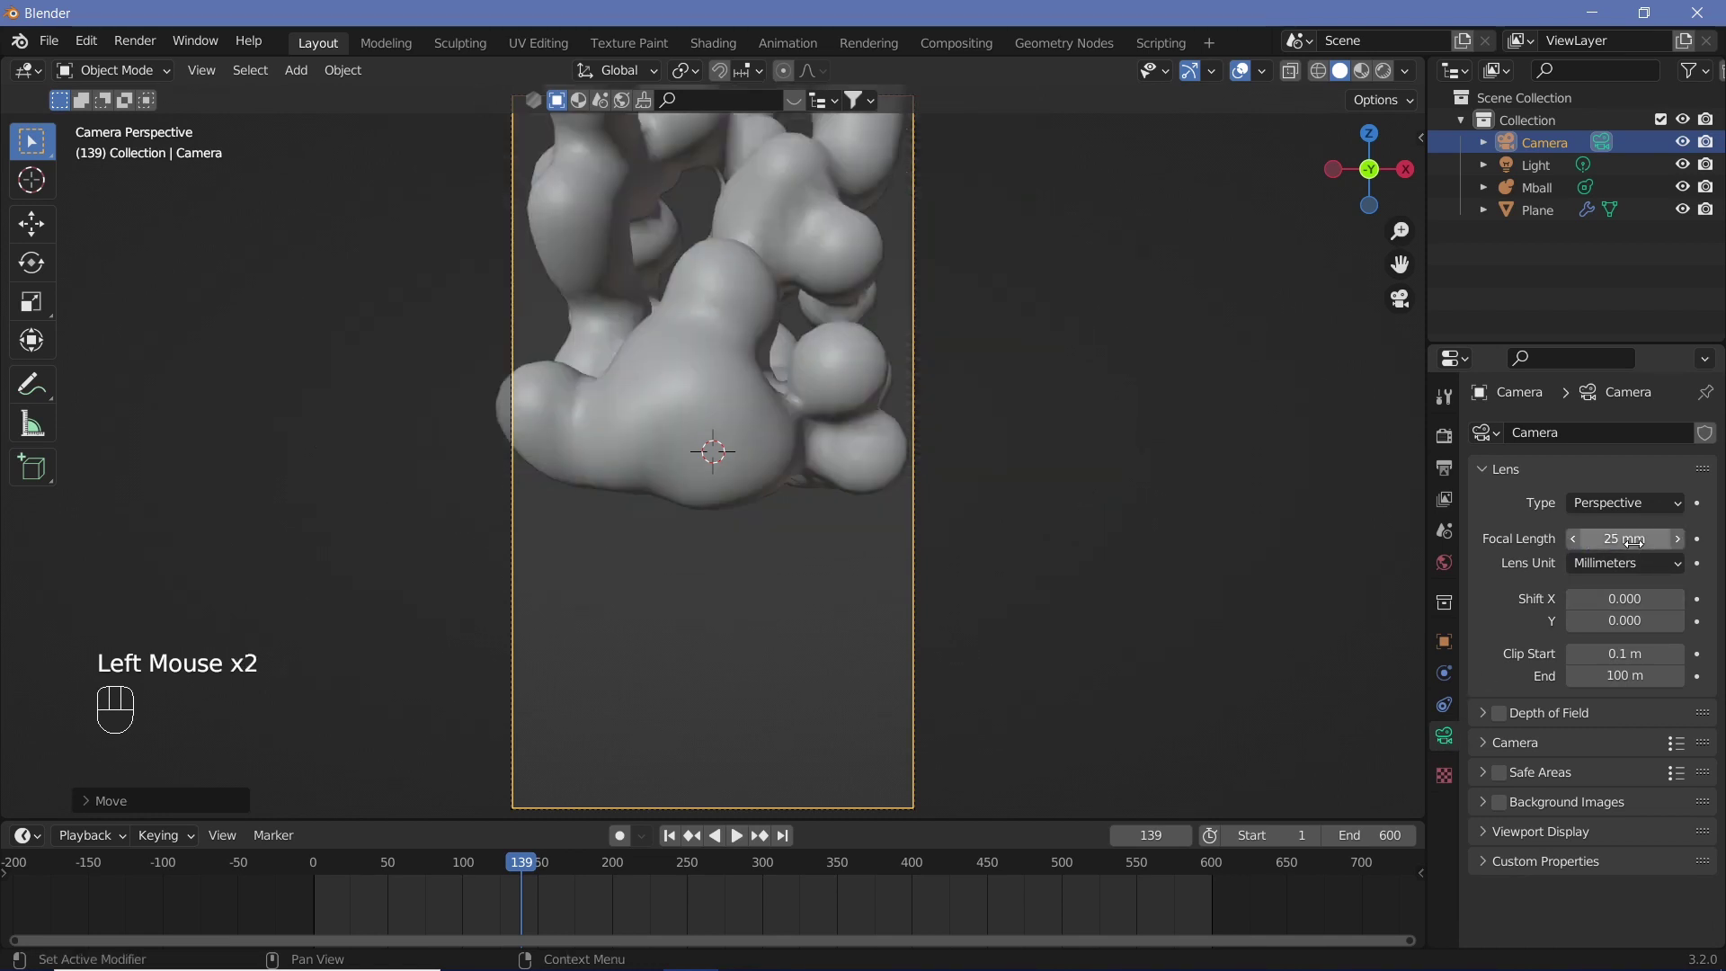
key(r)
key(x)
click(820, 796)
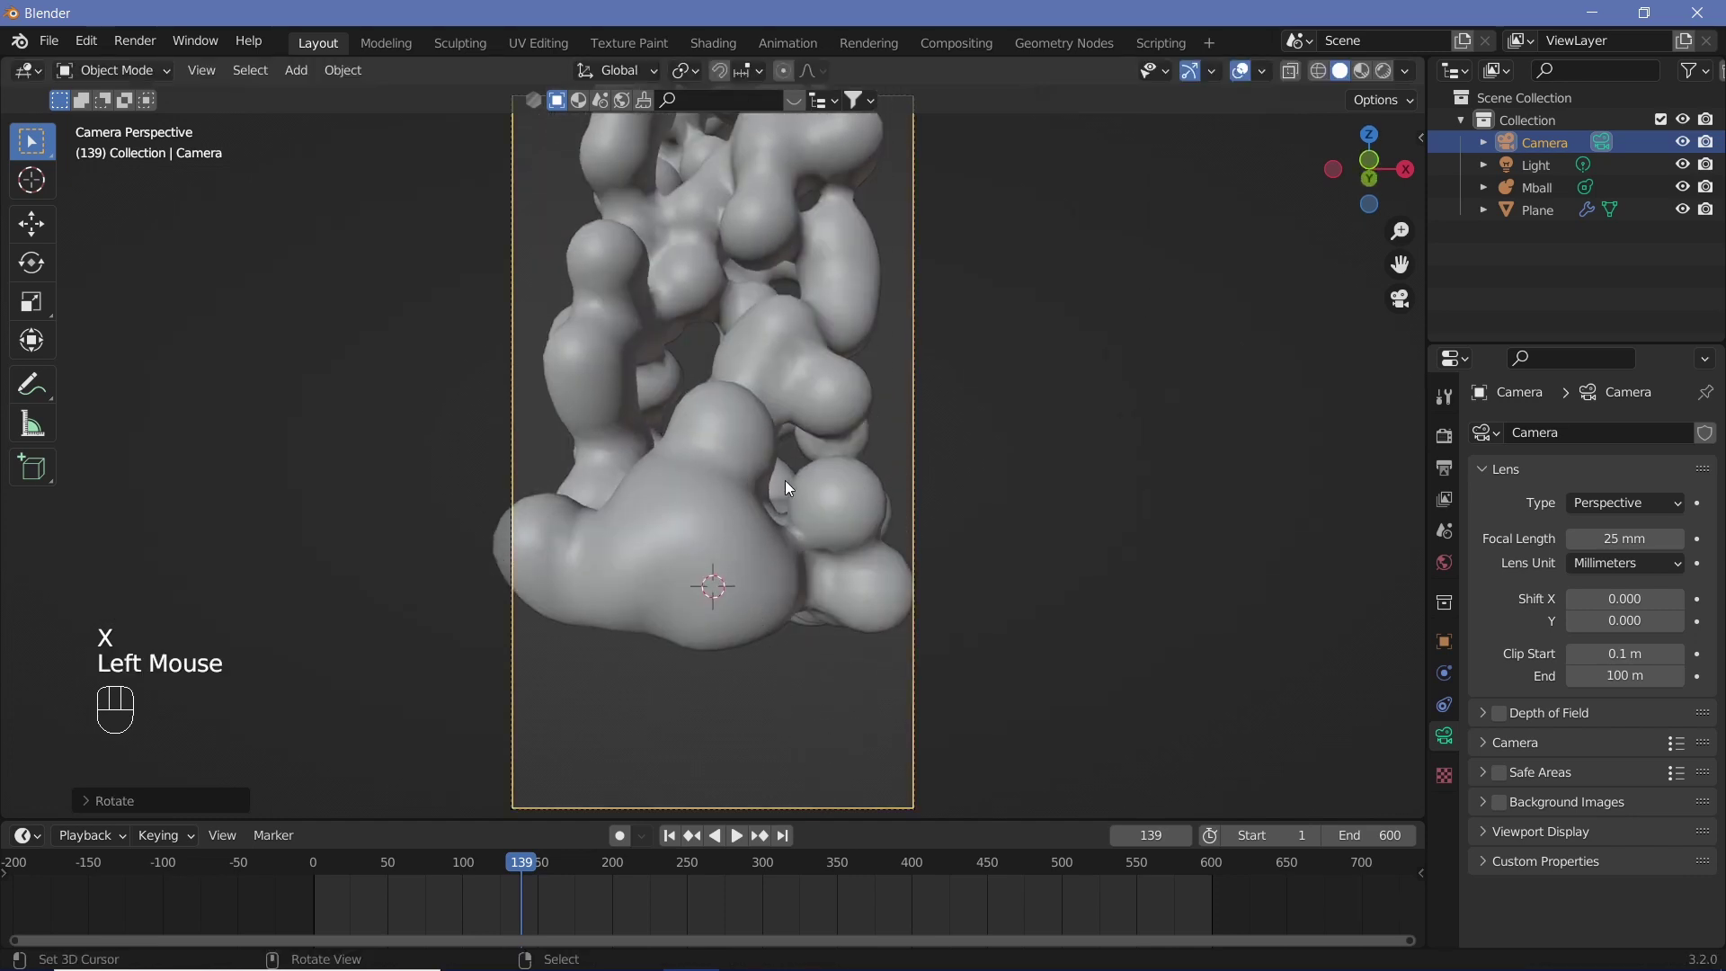
key(g)
key(y)
click(773, 430)
key(g)
key(z)
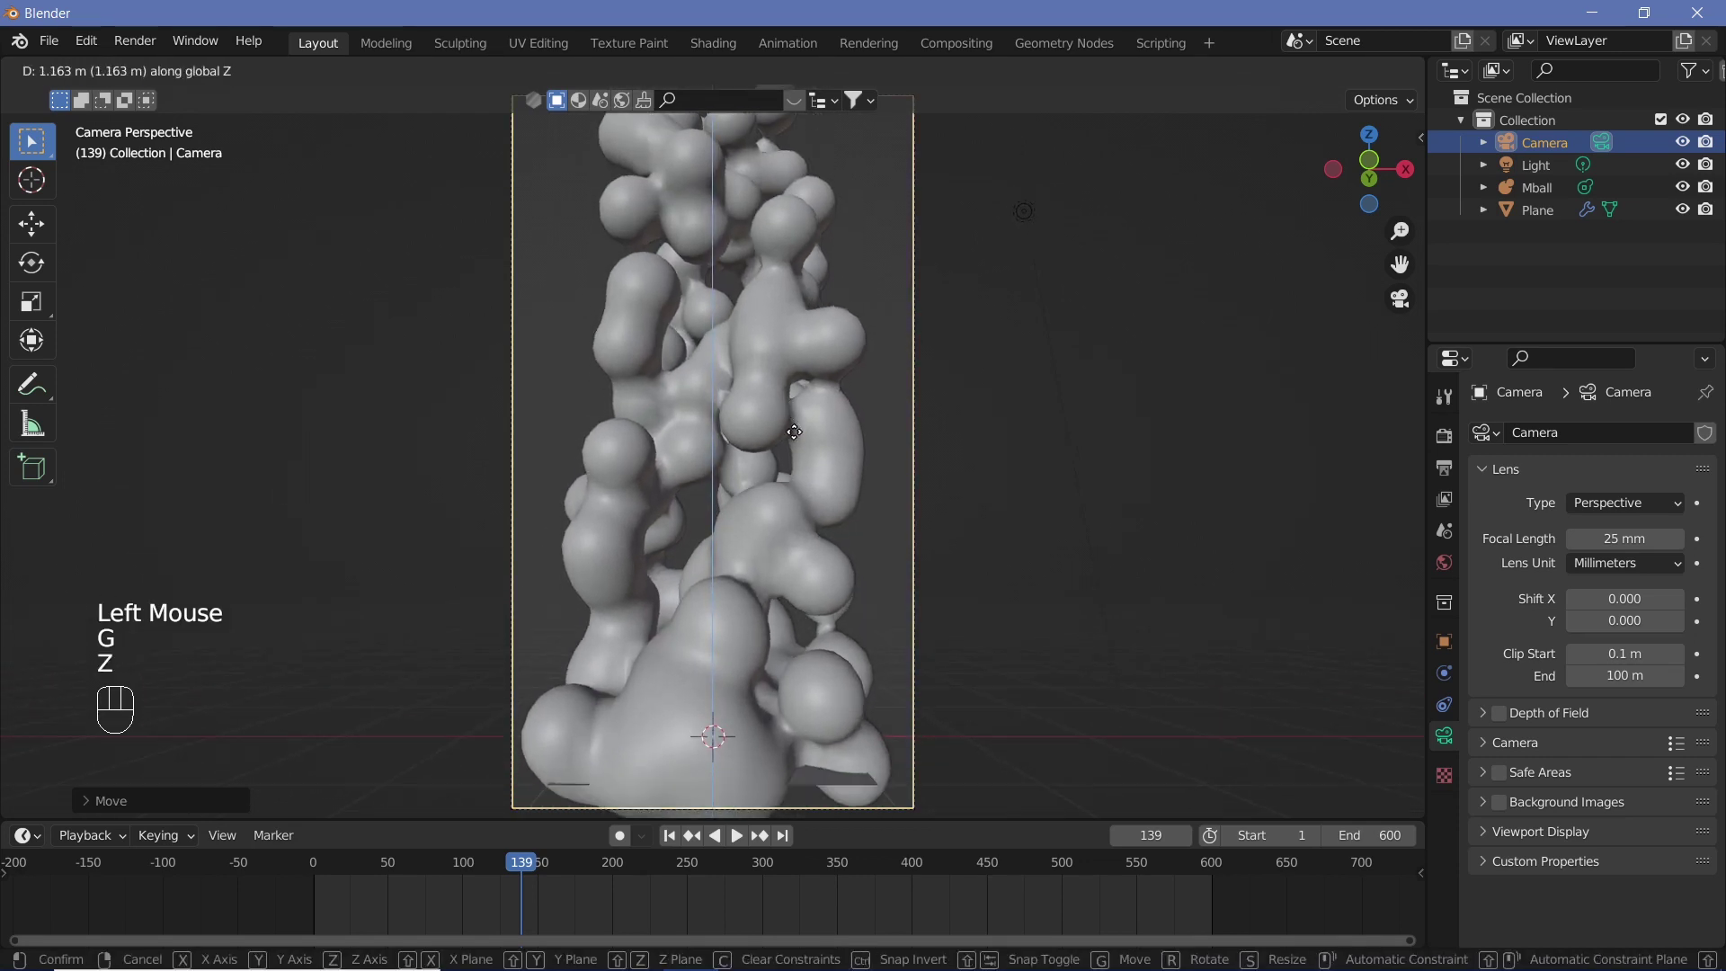
click(800, 453)
middle_click(1026, 416)
key(shift+space)
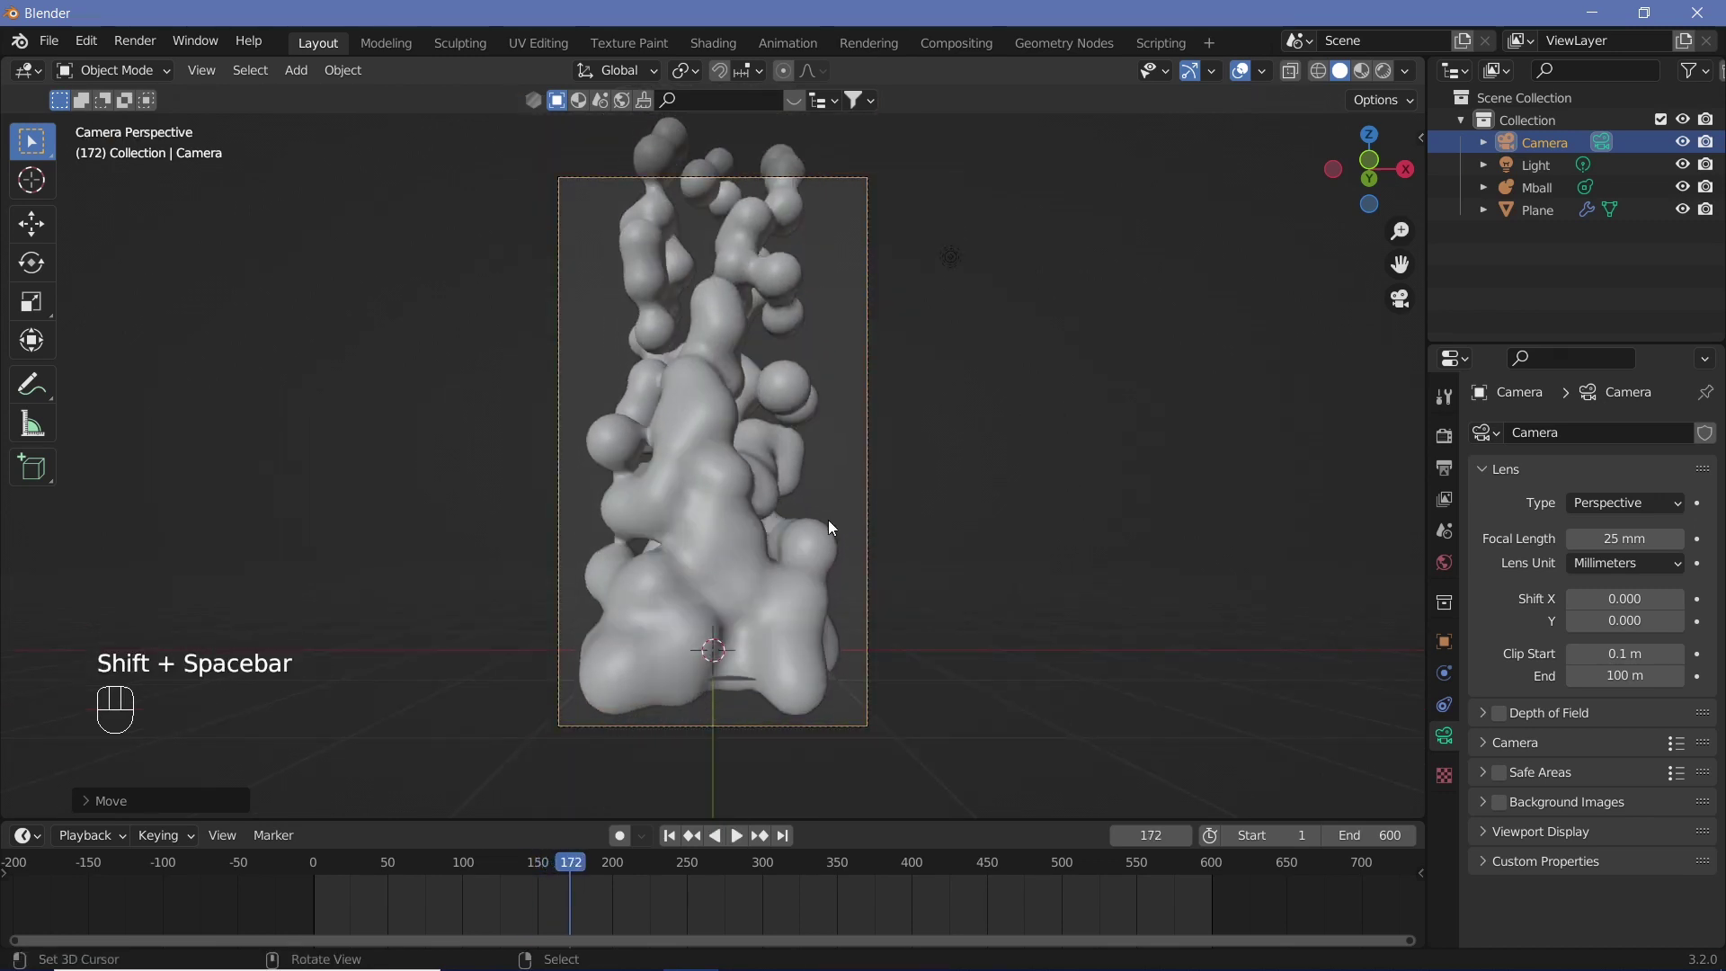
Step: Pull the camera further back along Y and play back to check the whole column fits
key(g)
key(y)
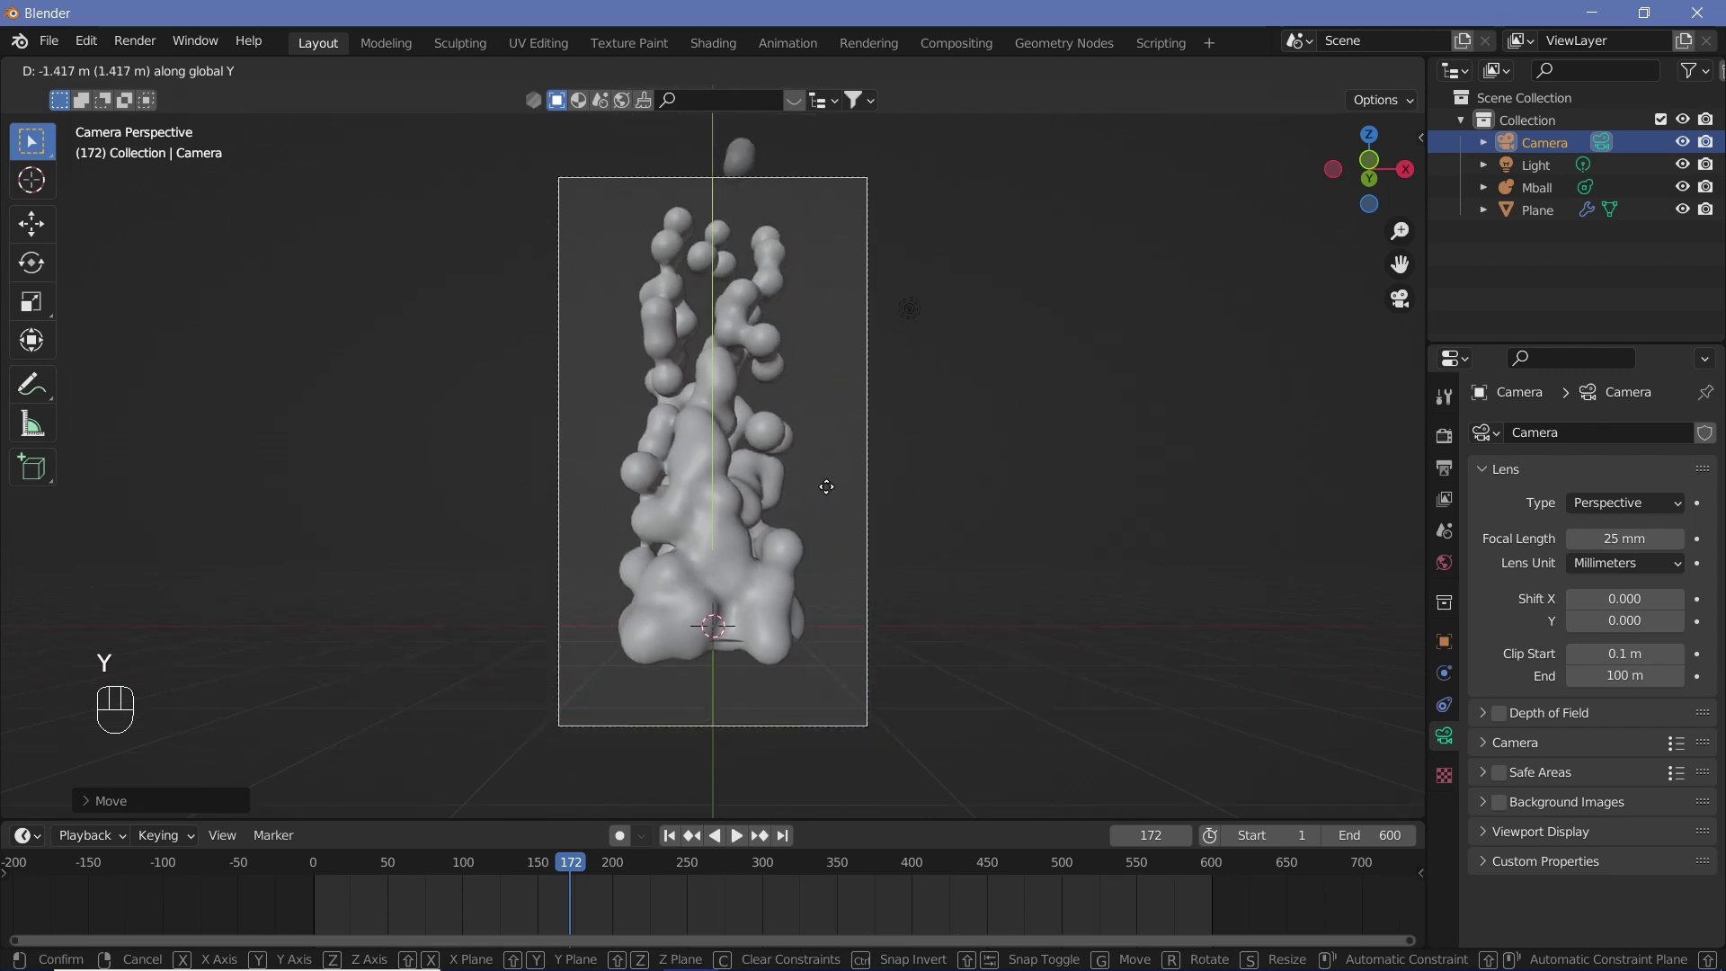
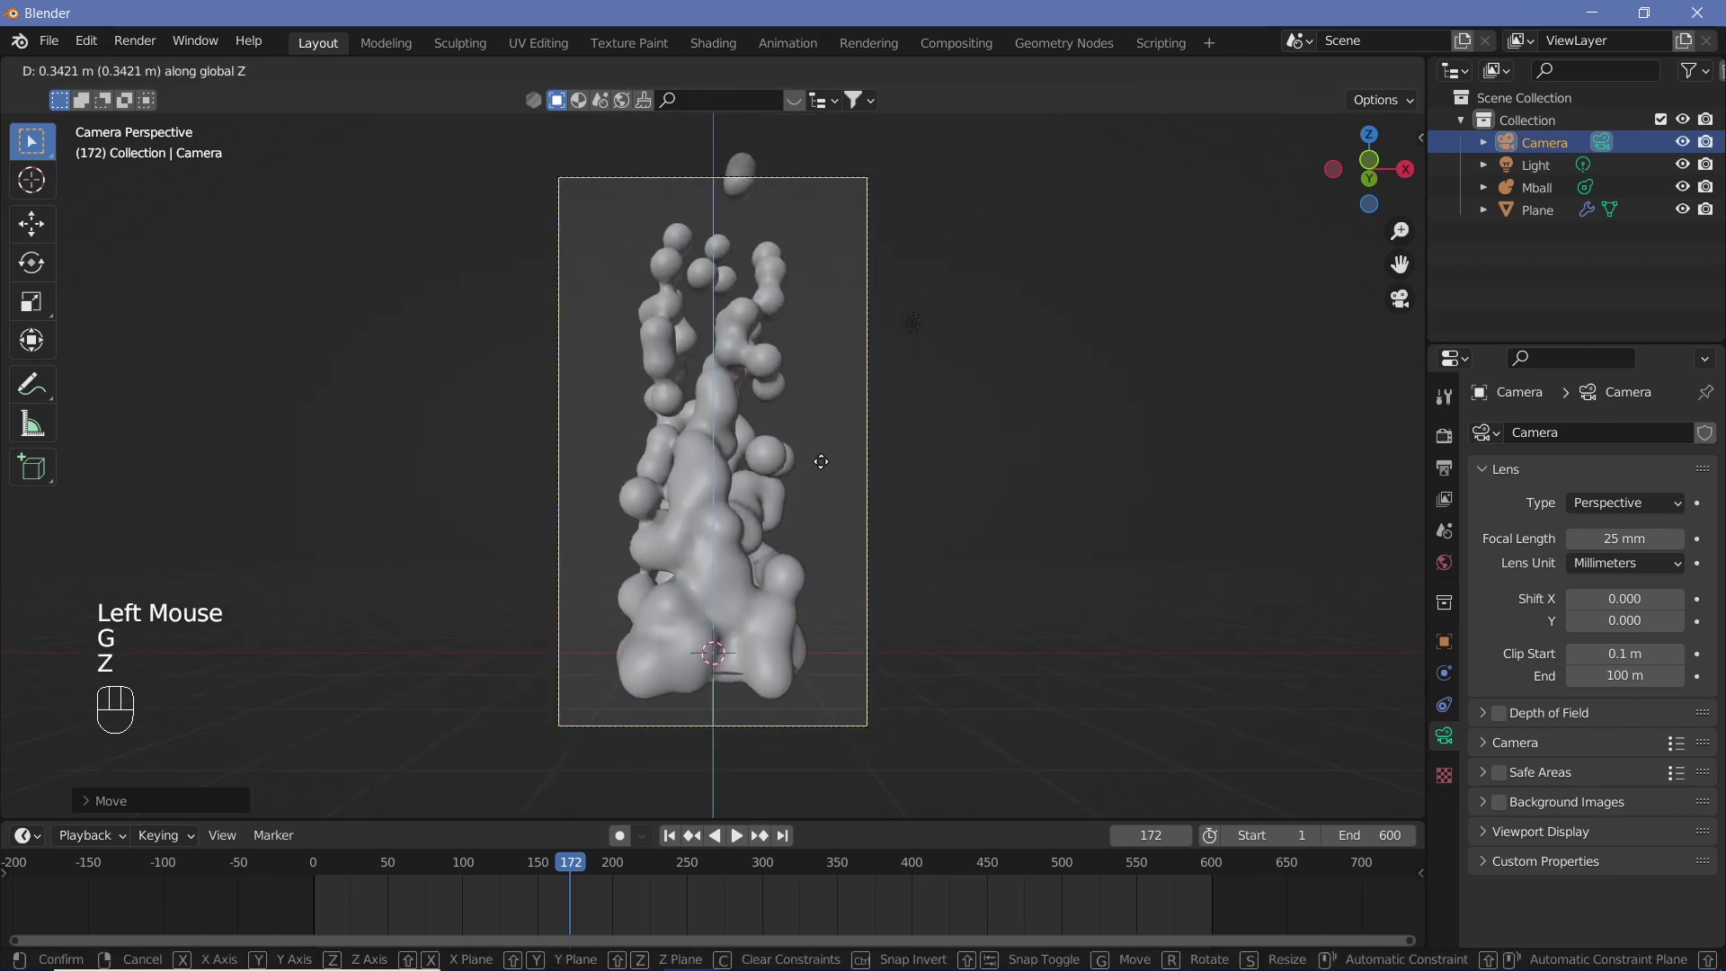
click(825, 468)
key(shift+space)
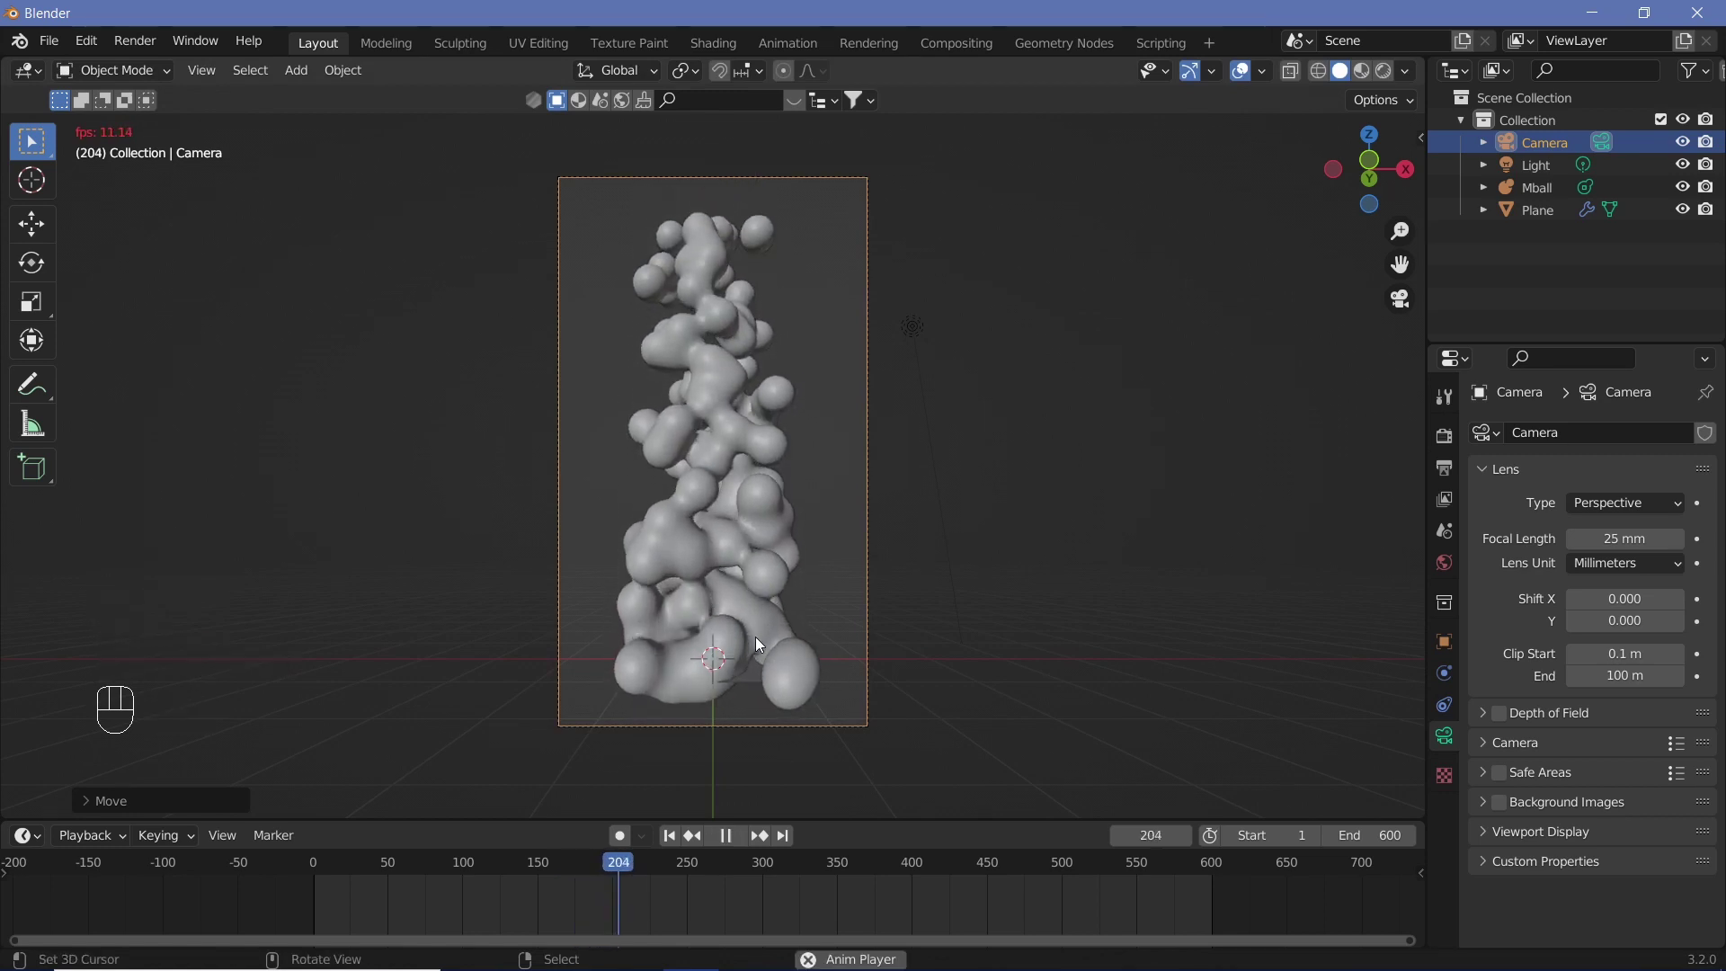
key(shift+space)
key(shift+space)
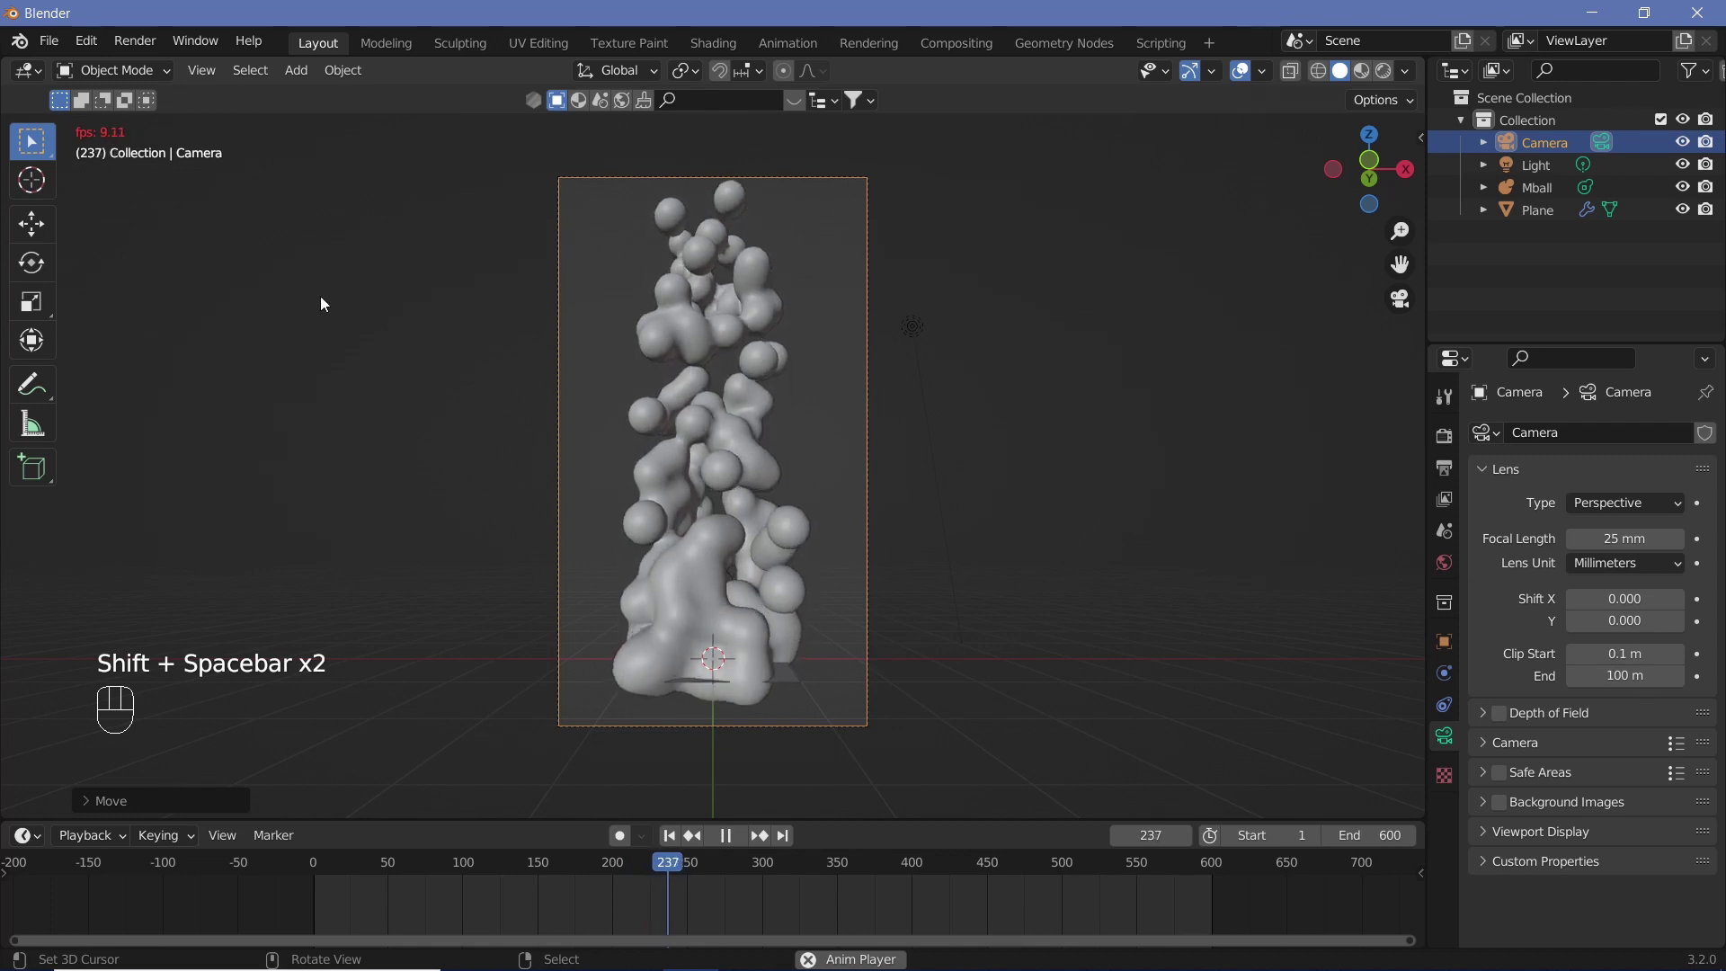
key(shift+space)
Step: Set the Mball resolution to 0.6 m viewport and 0.1 m render, previewing playback
click(707, 516)
right_click(708, 516)
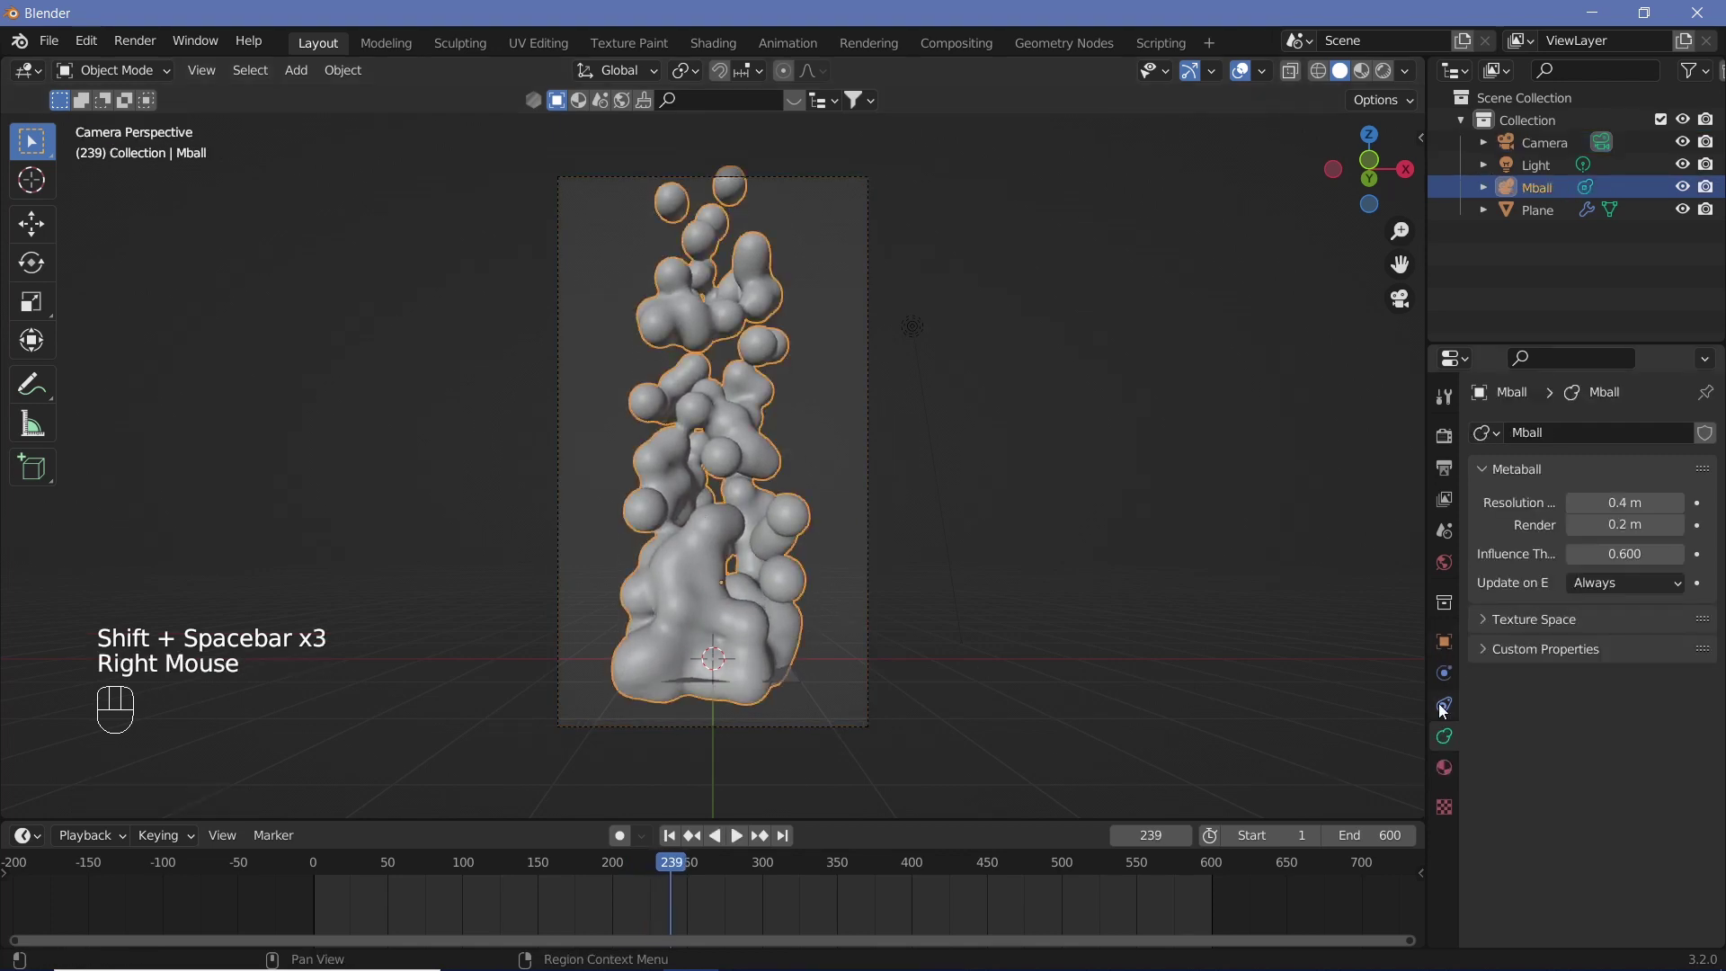
click(1459, 740)
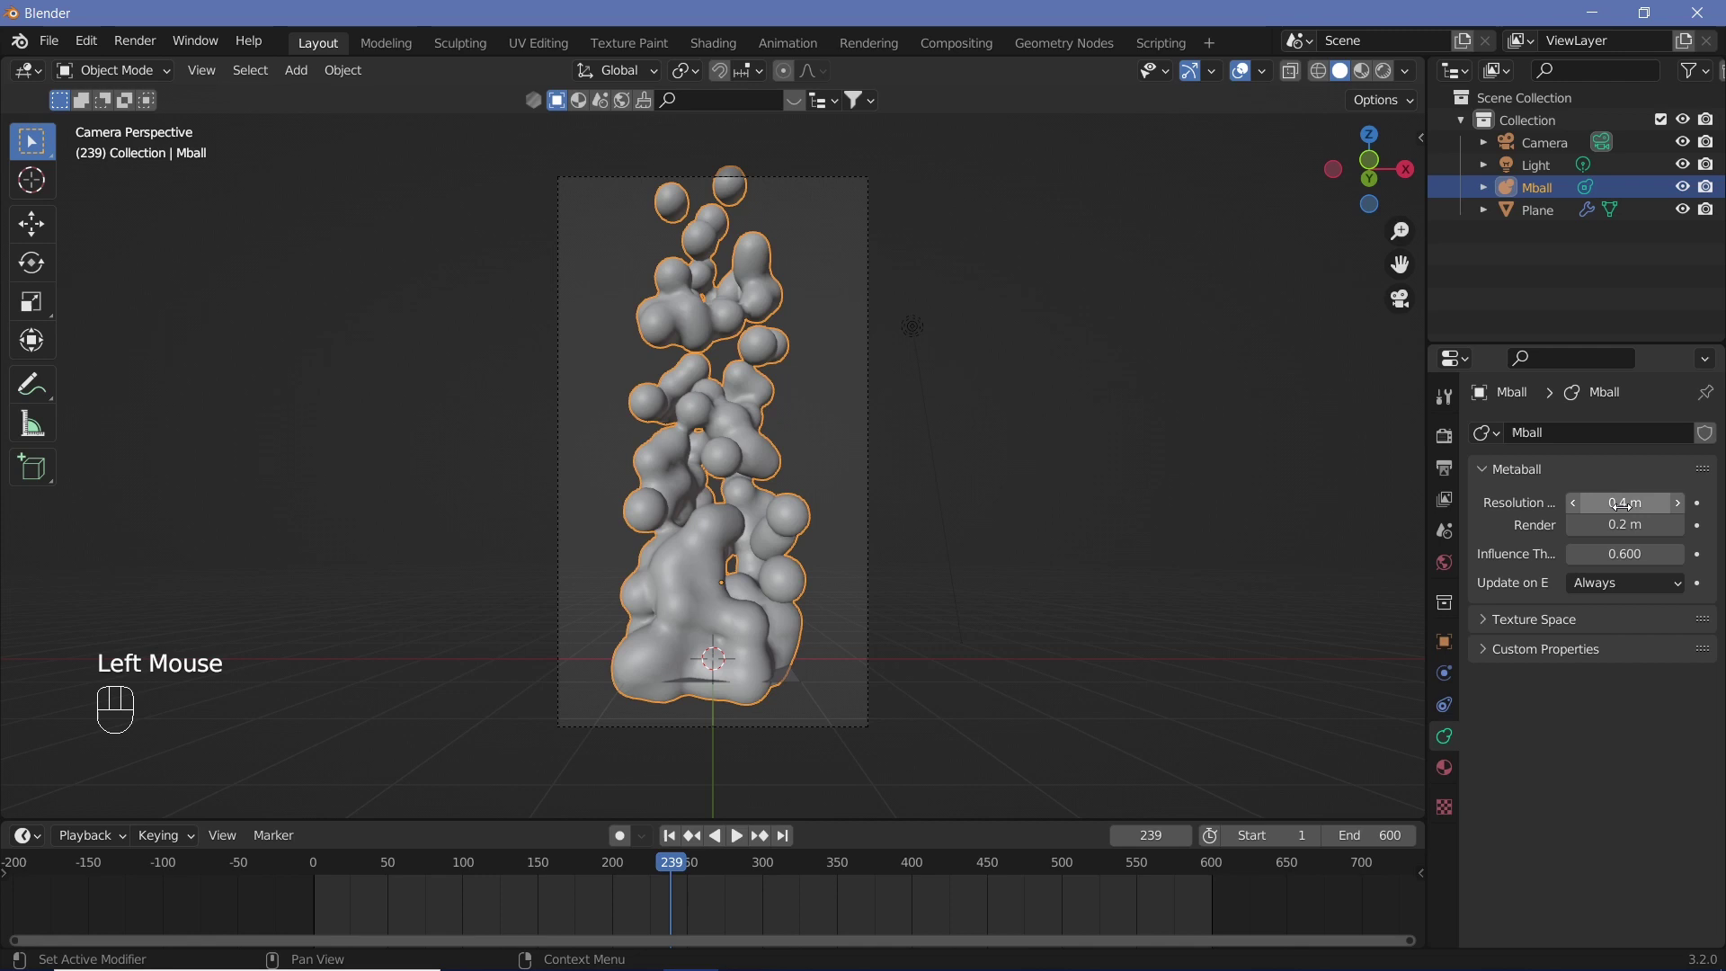
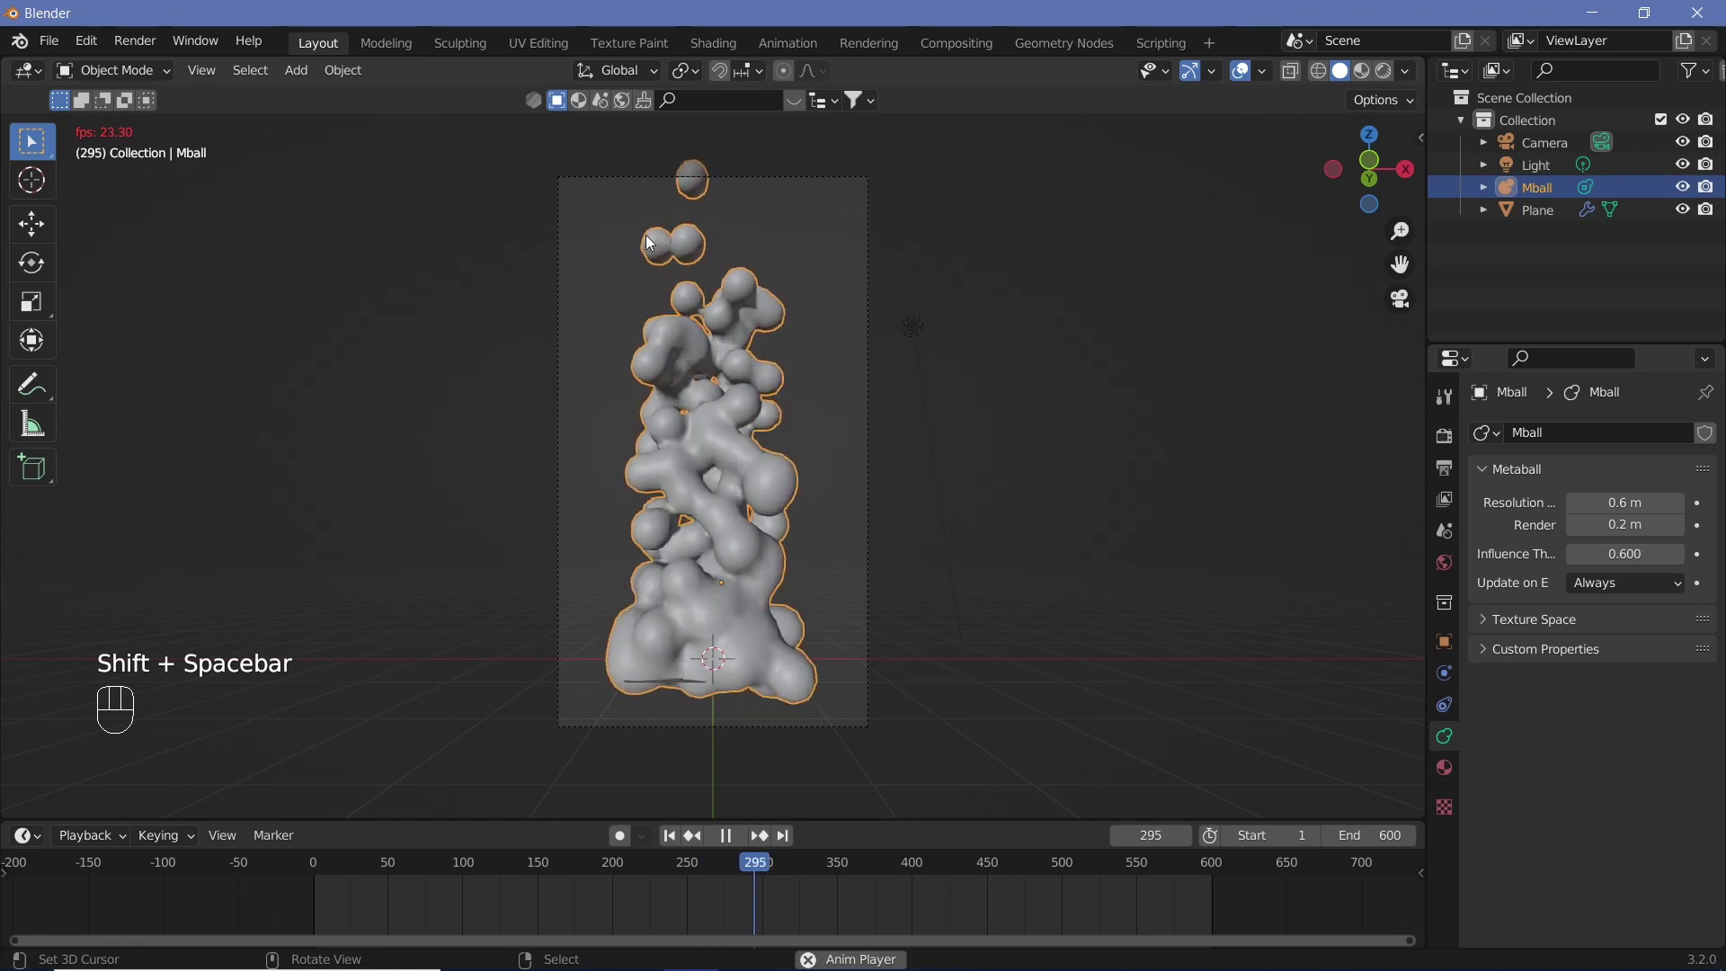
key(shift+space)
drag(796, 316, 879, 405)
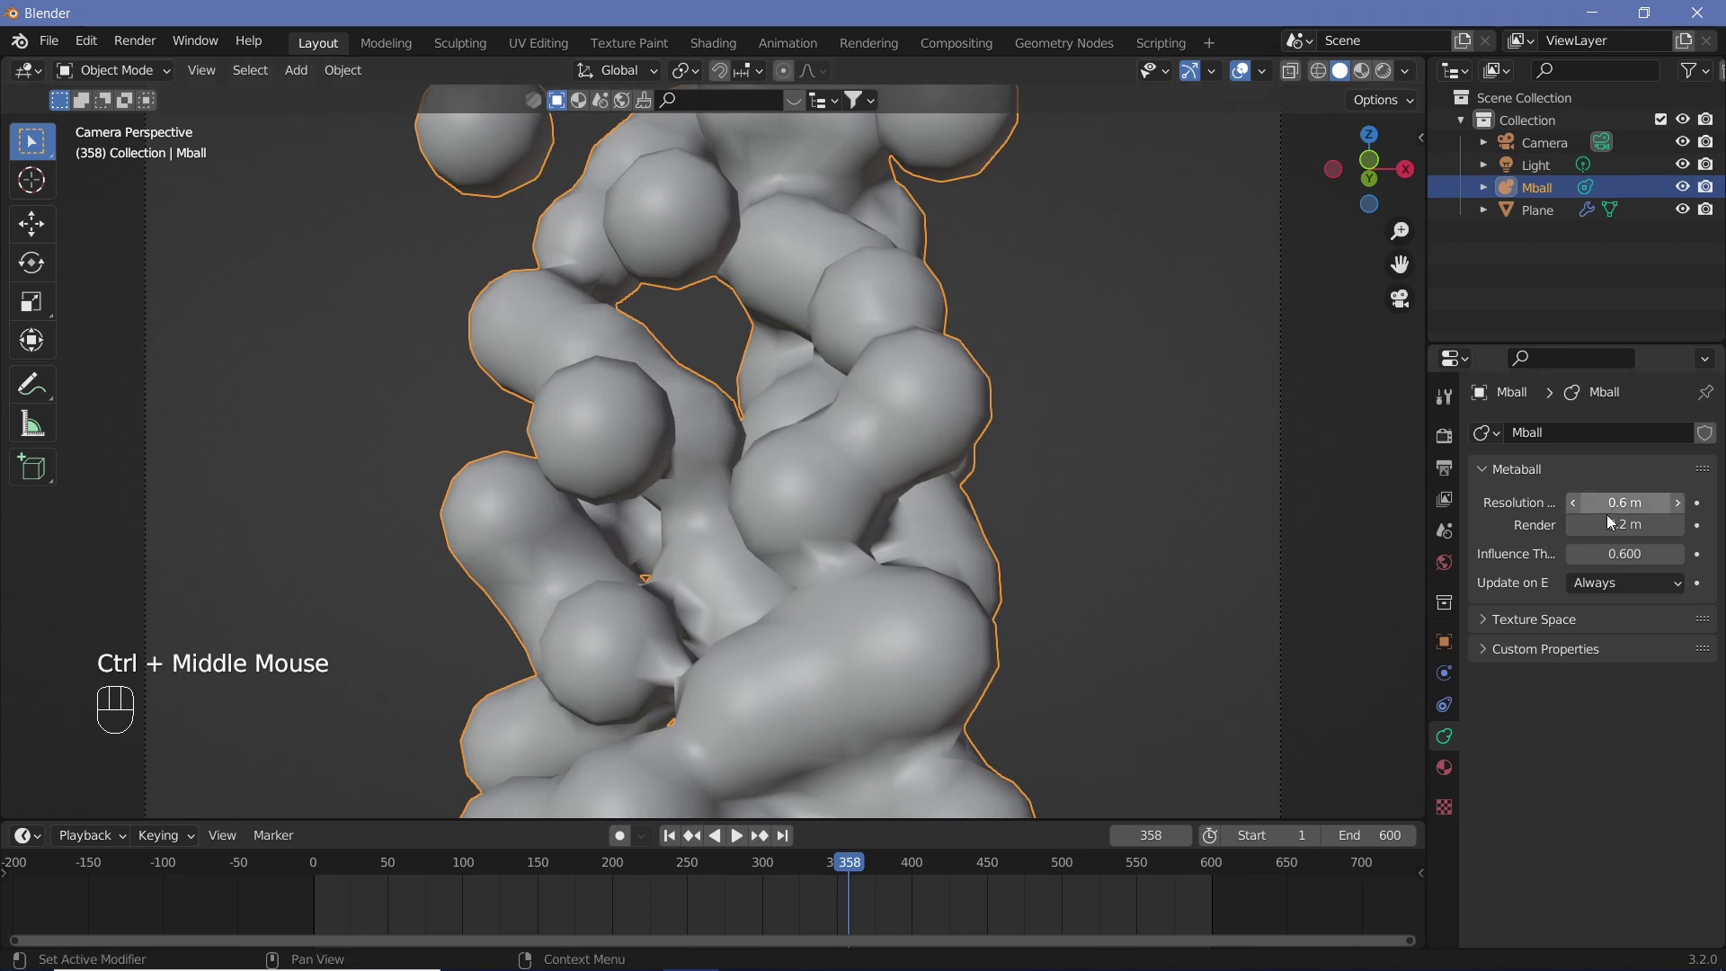
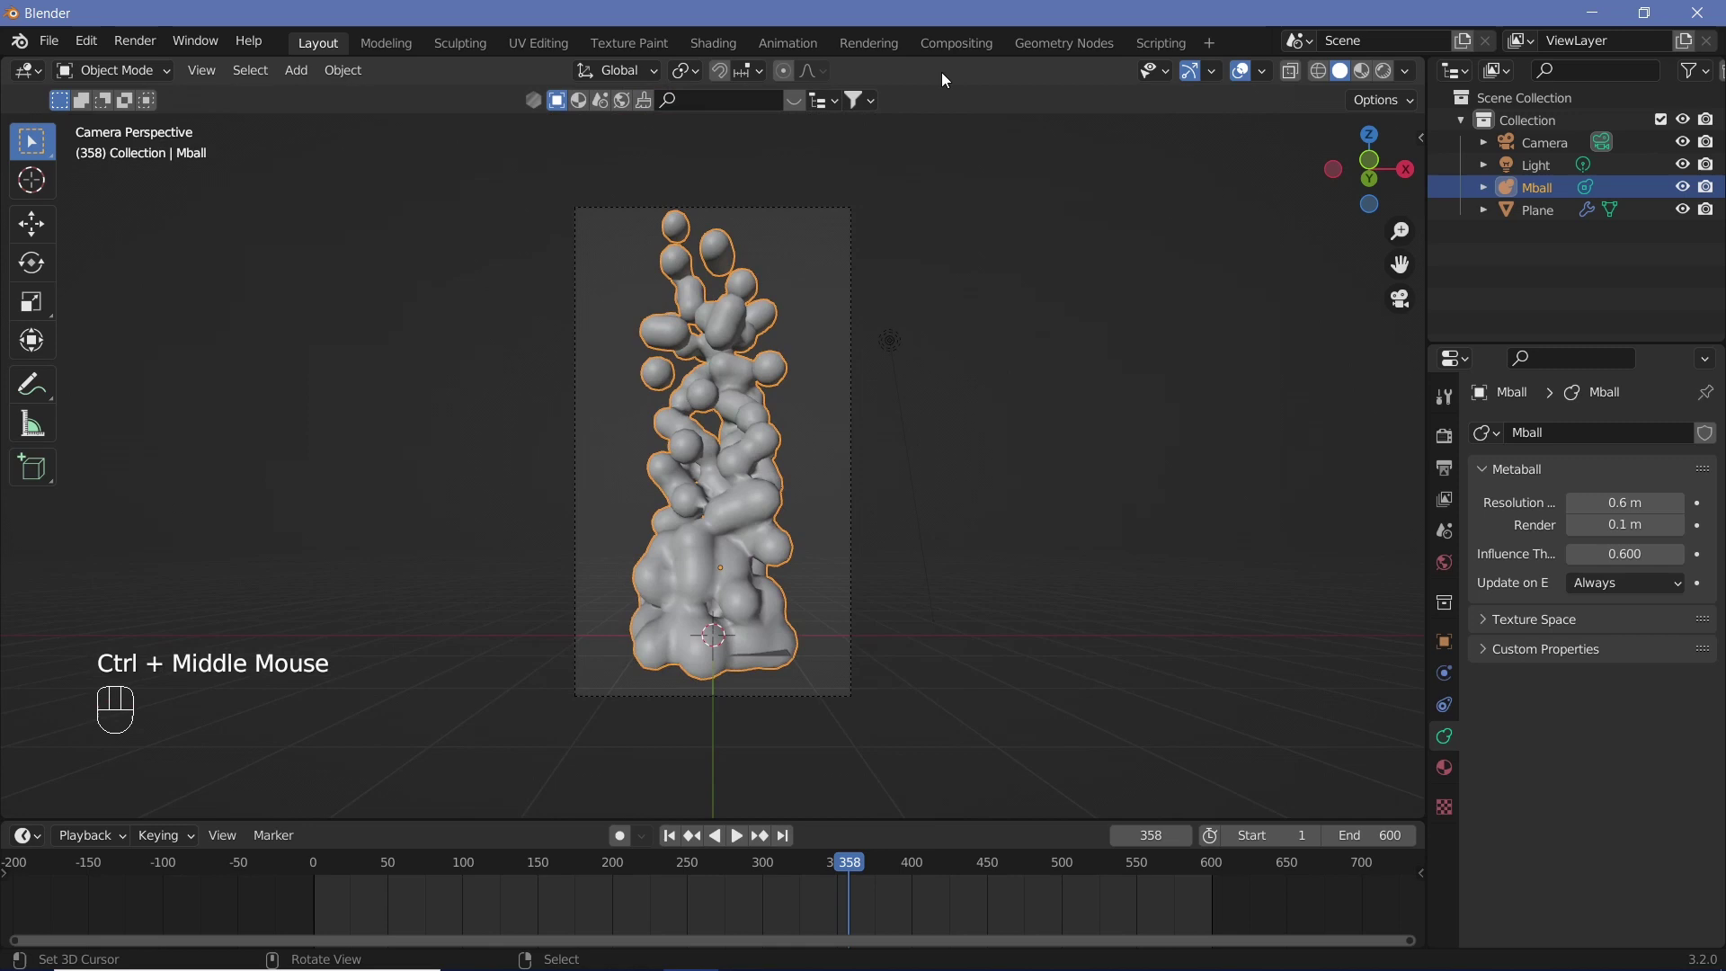
key(shift+space)
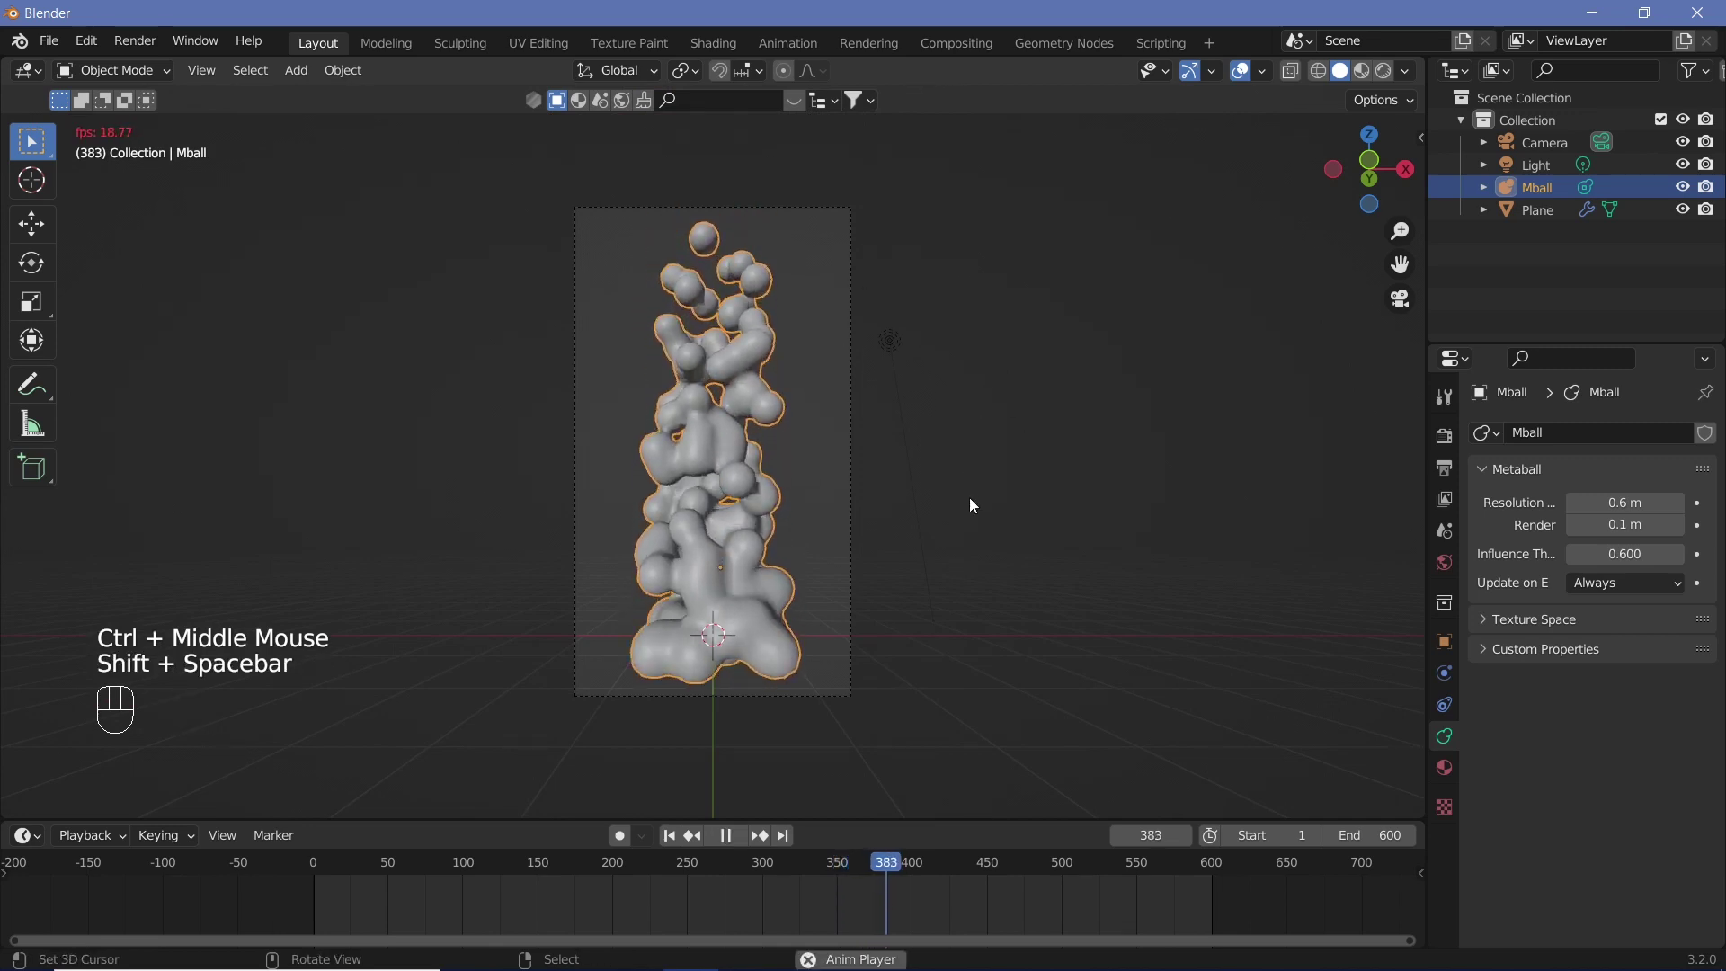
key(shift+space)
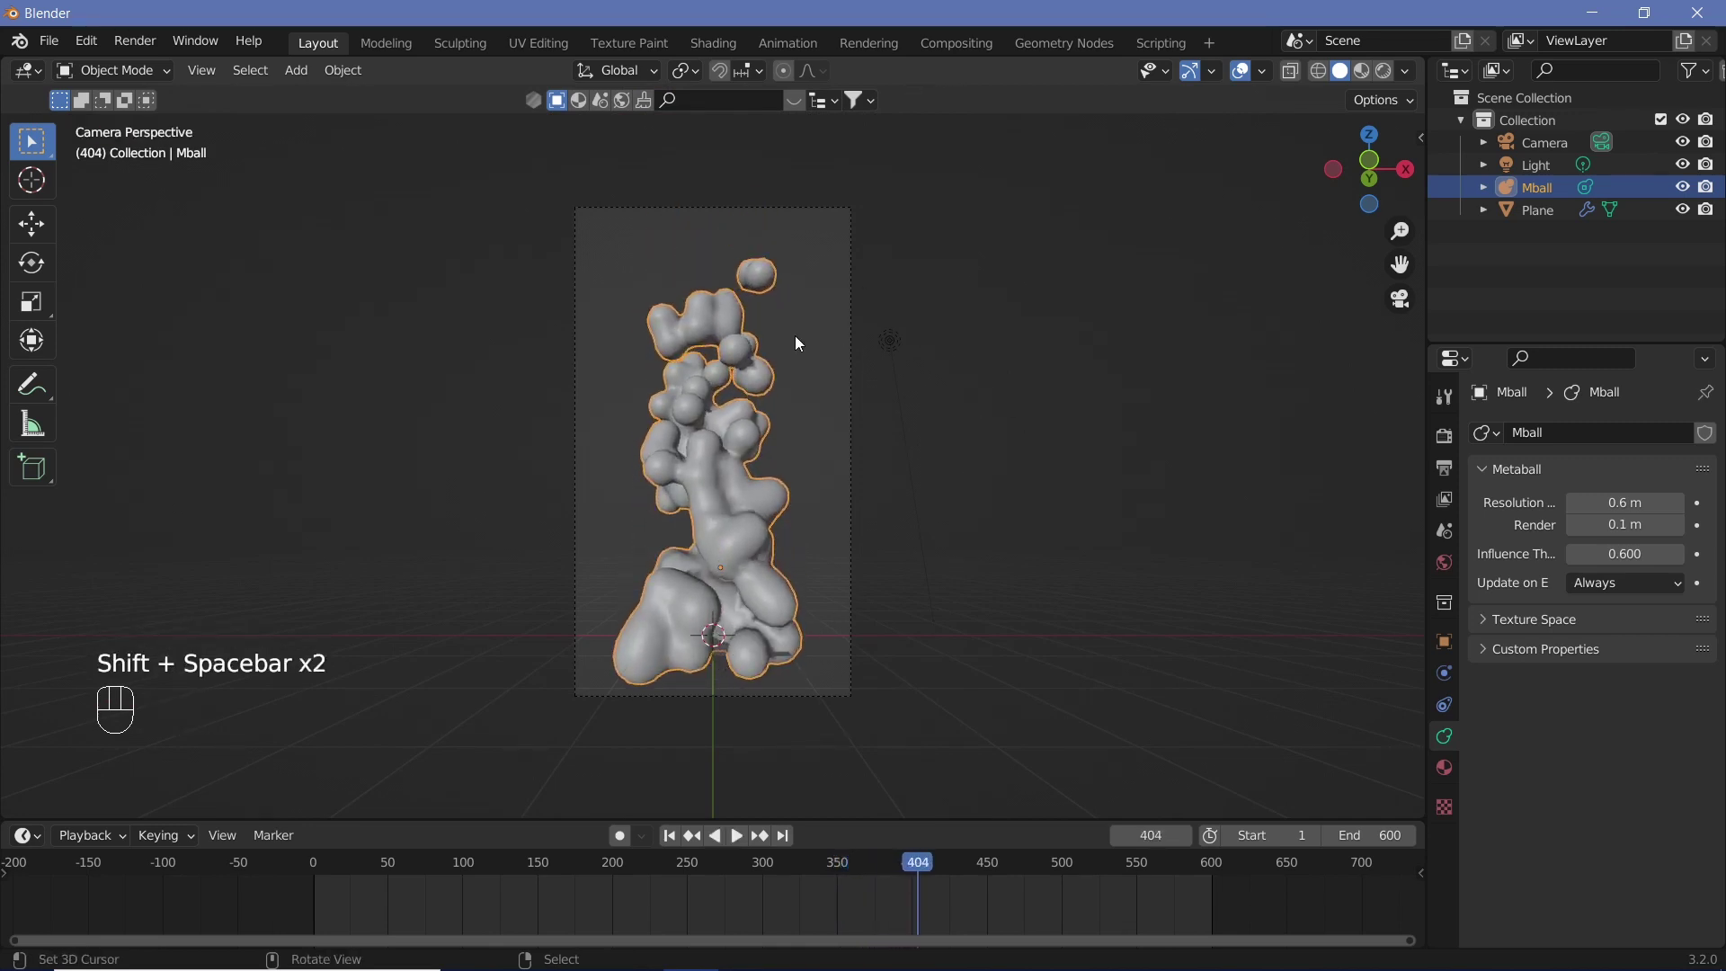
Step: Add a second particle system on the plane with a copied ParticleSettings.002
click(722, 657)
right_click(722, 657)
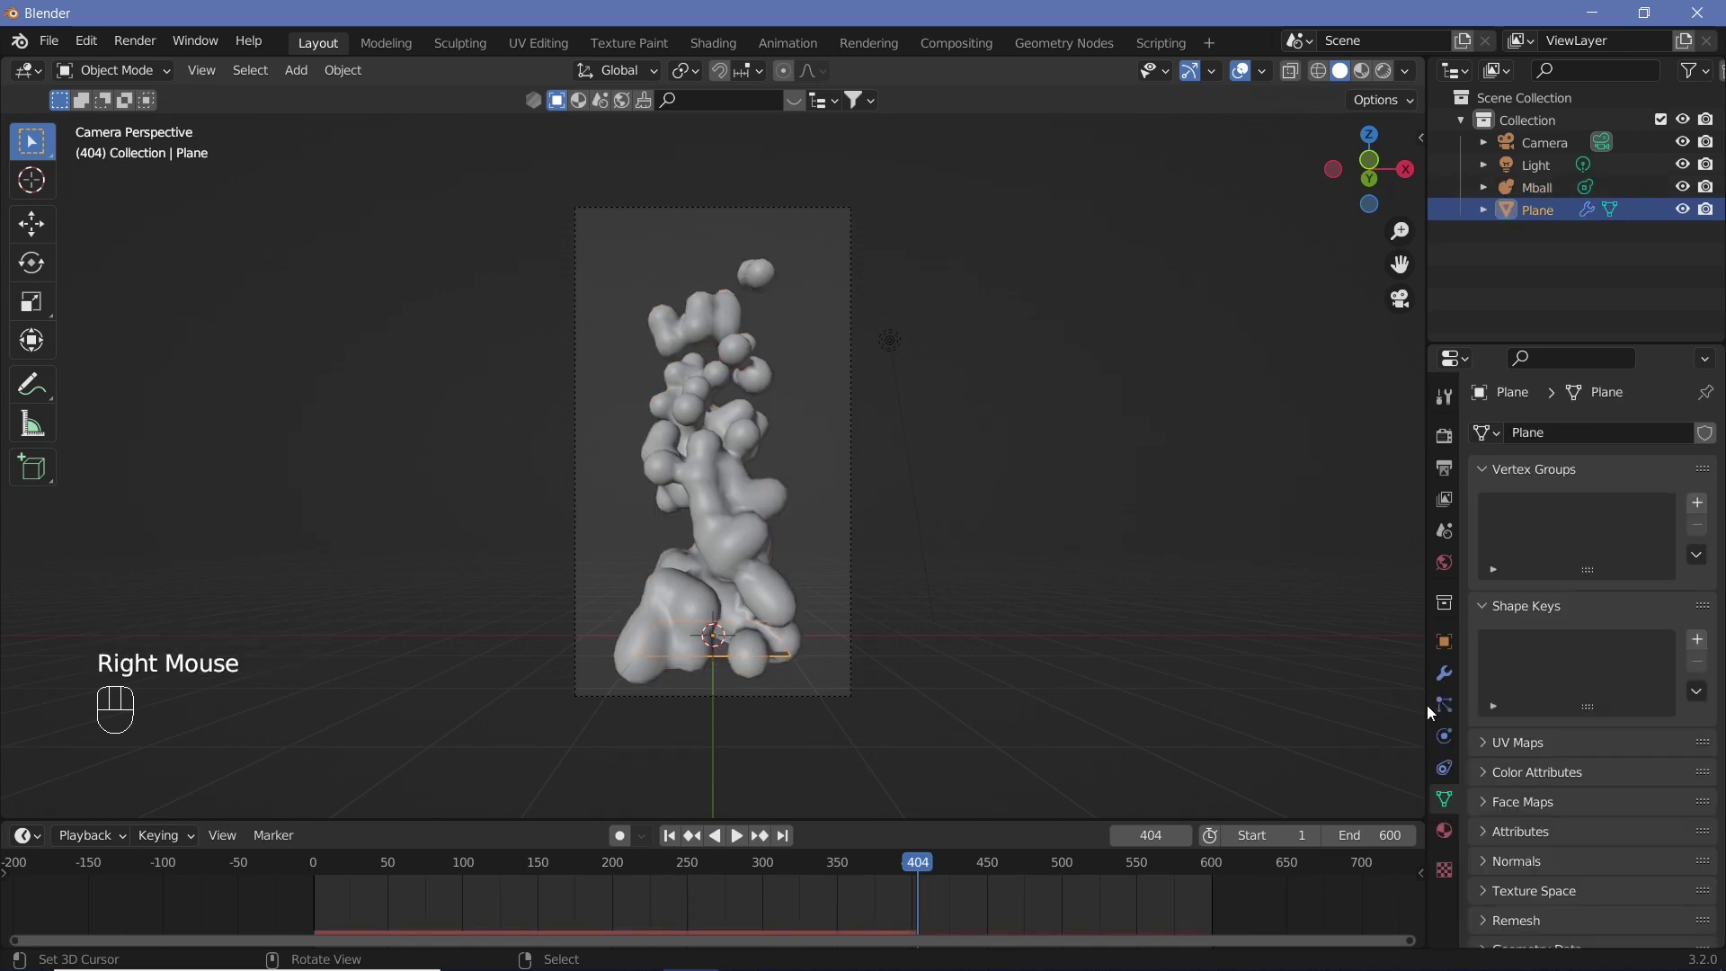
click(1447, 714)
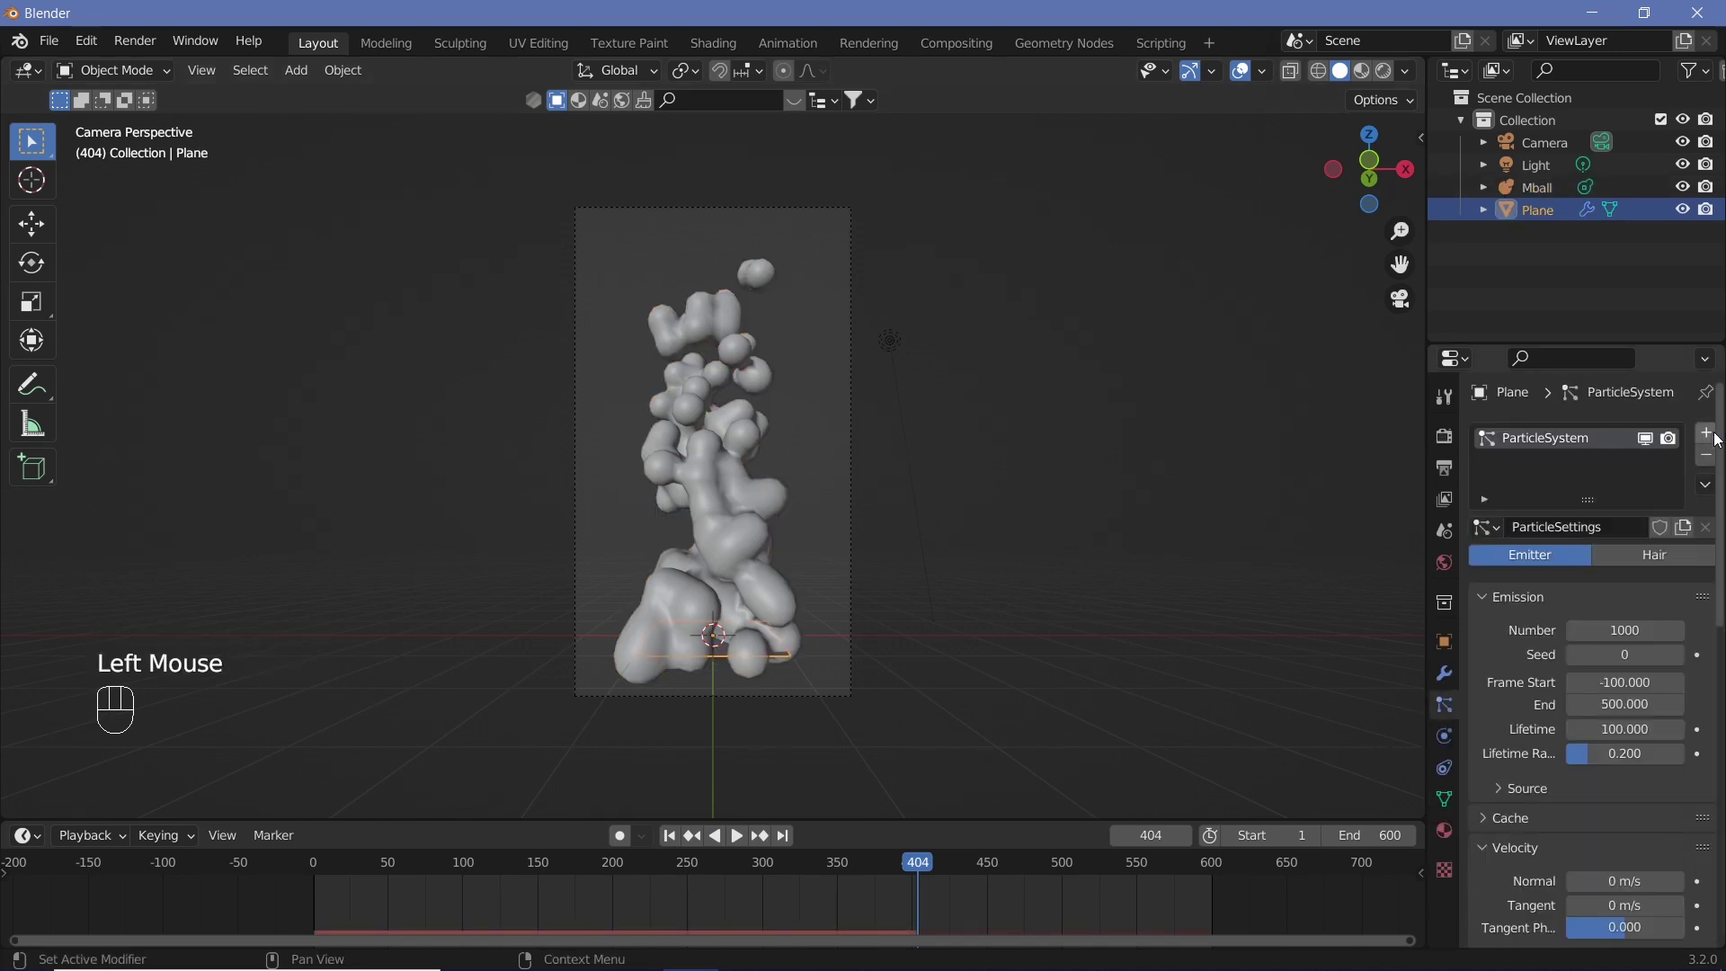
click(1716, 437)
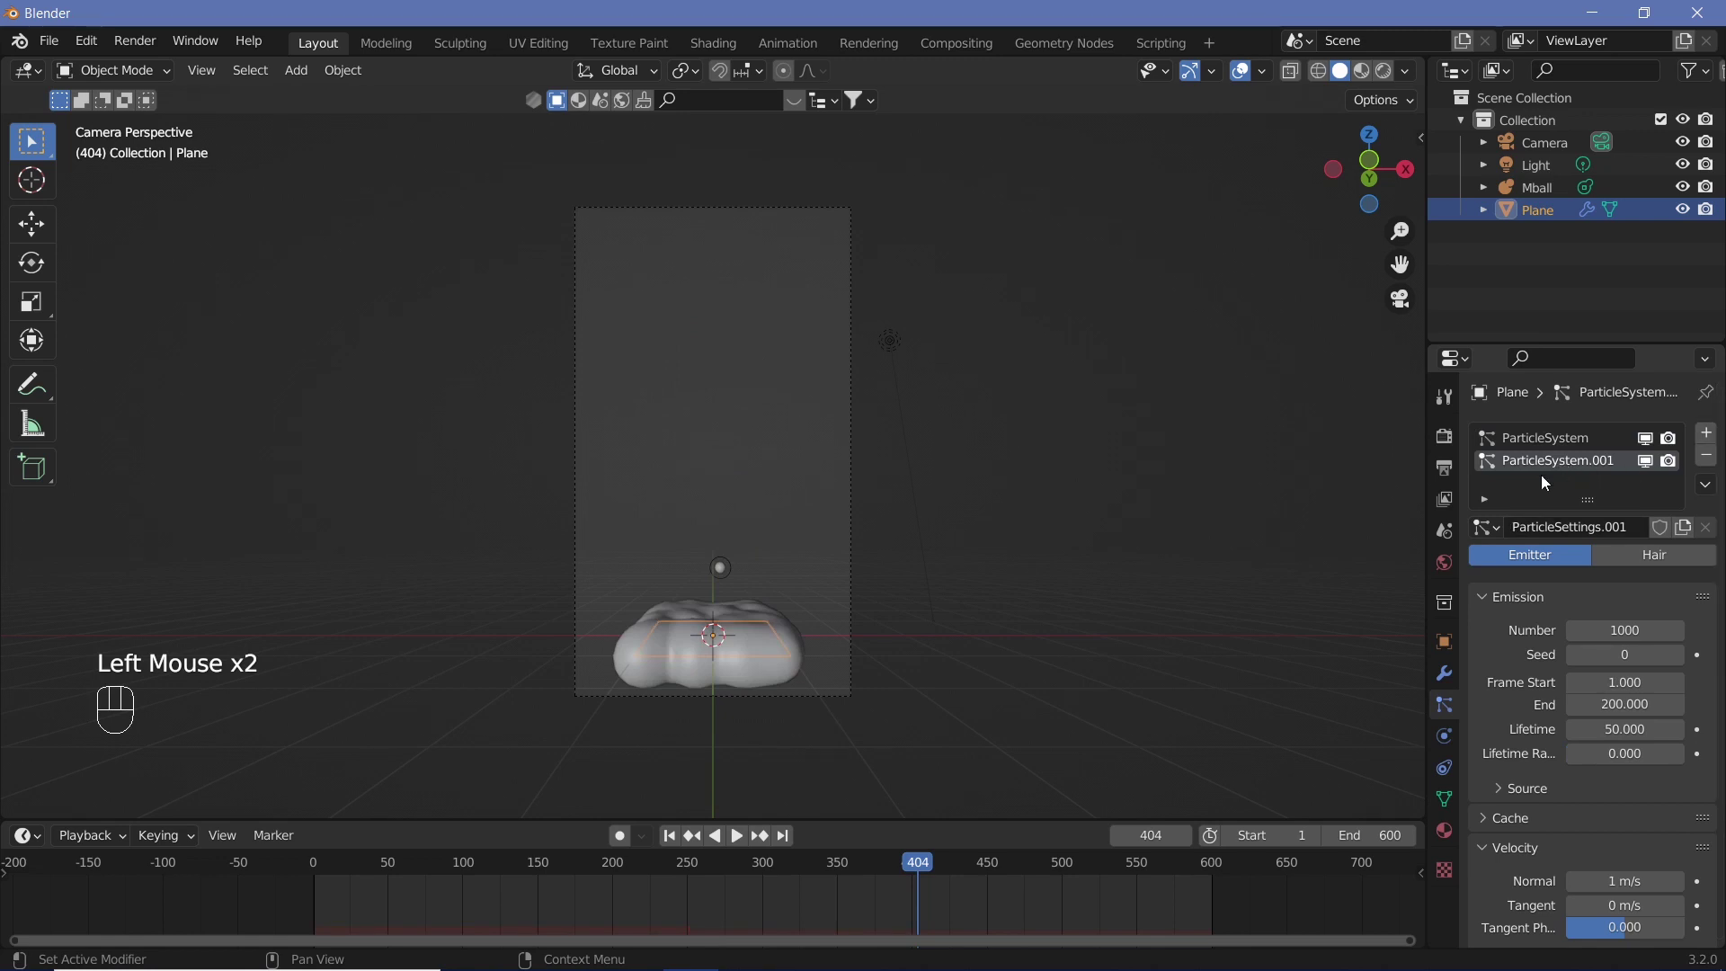
click(1487, 539)
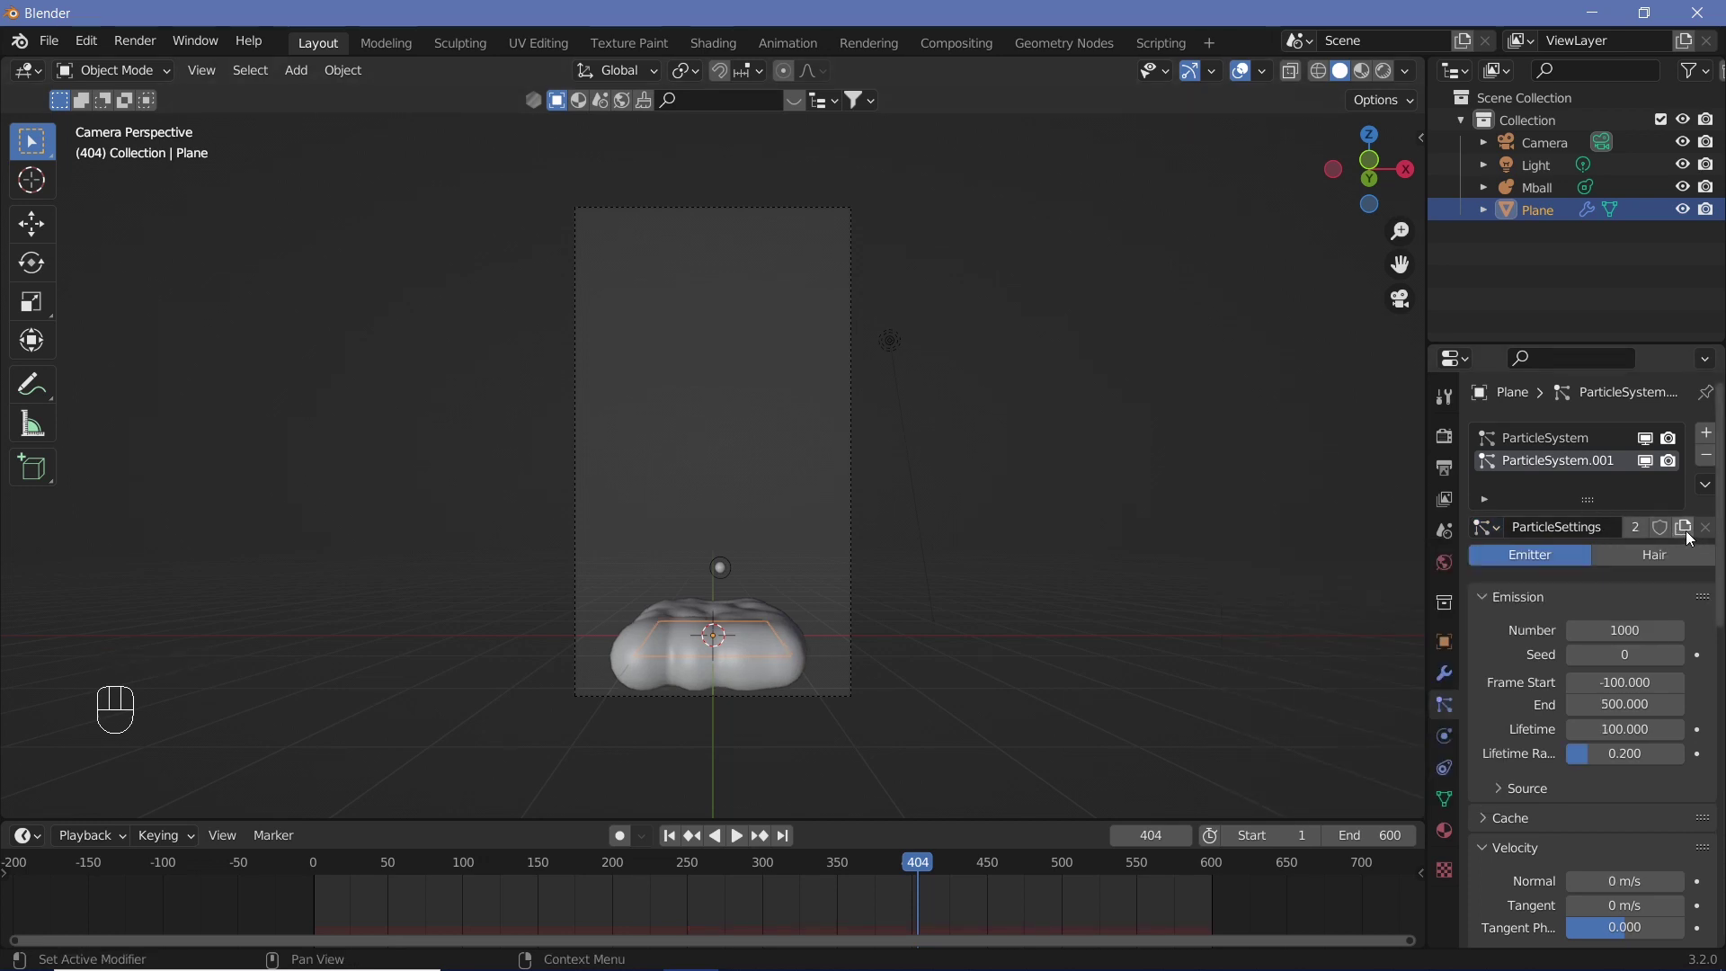
click(1690, 537)
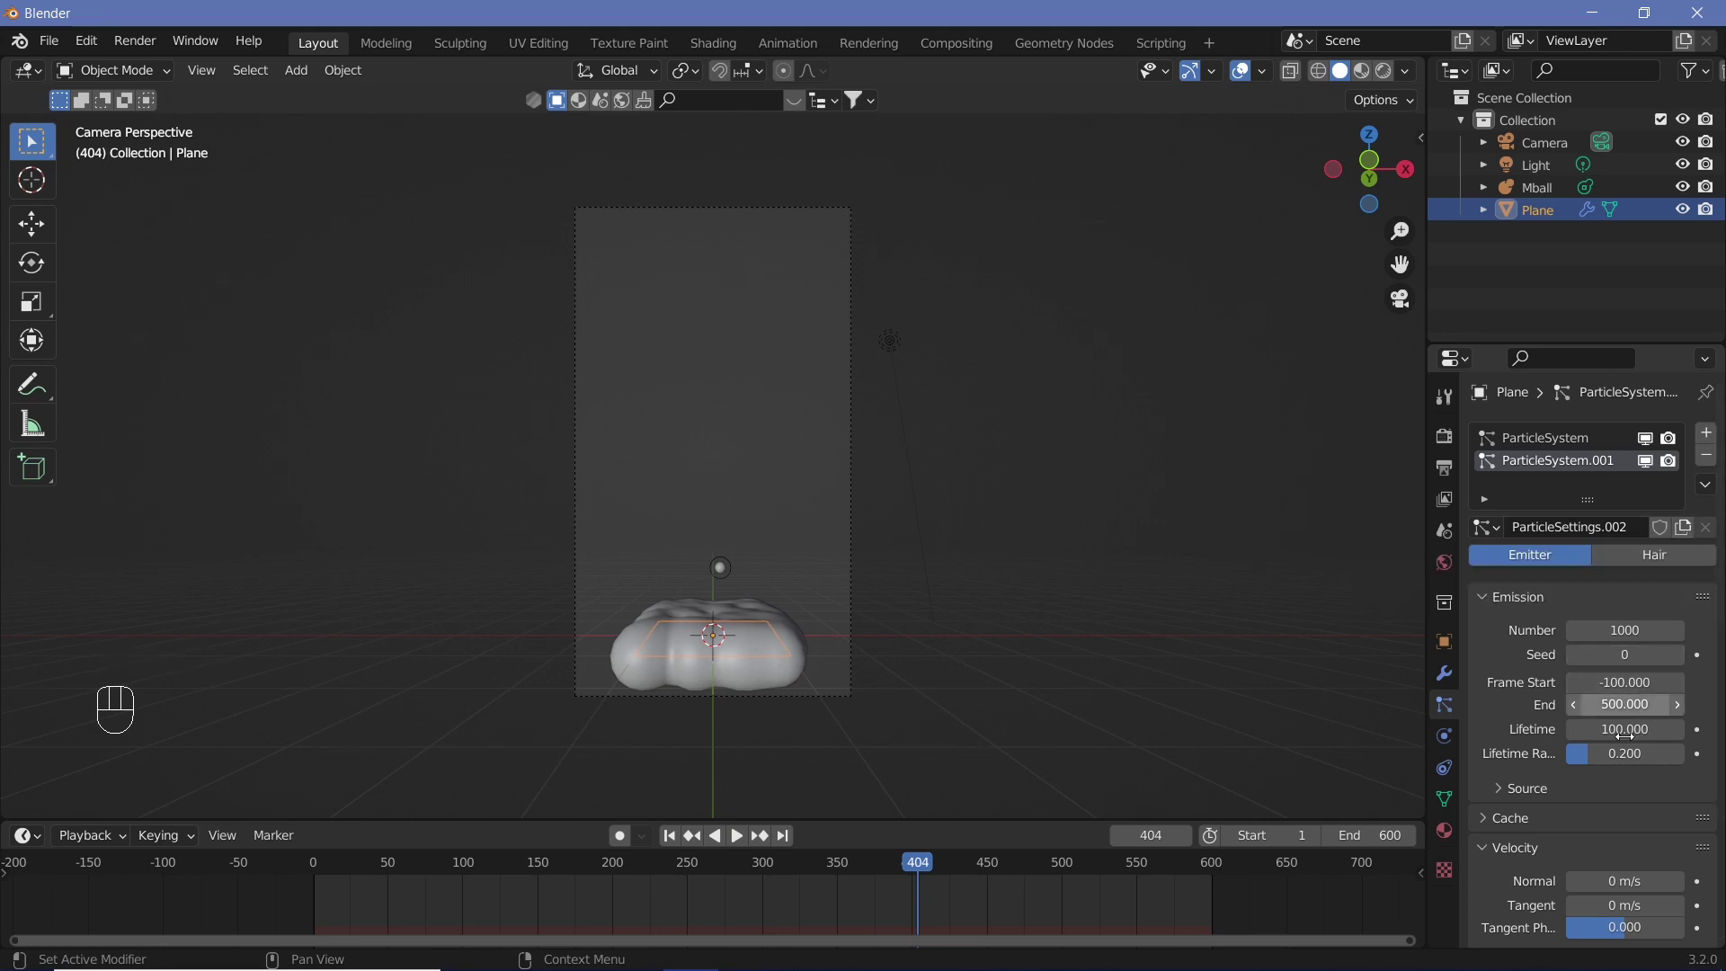
scroll(down, 3)
scroll(up, 3)
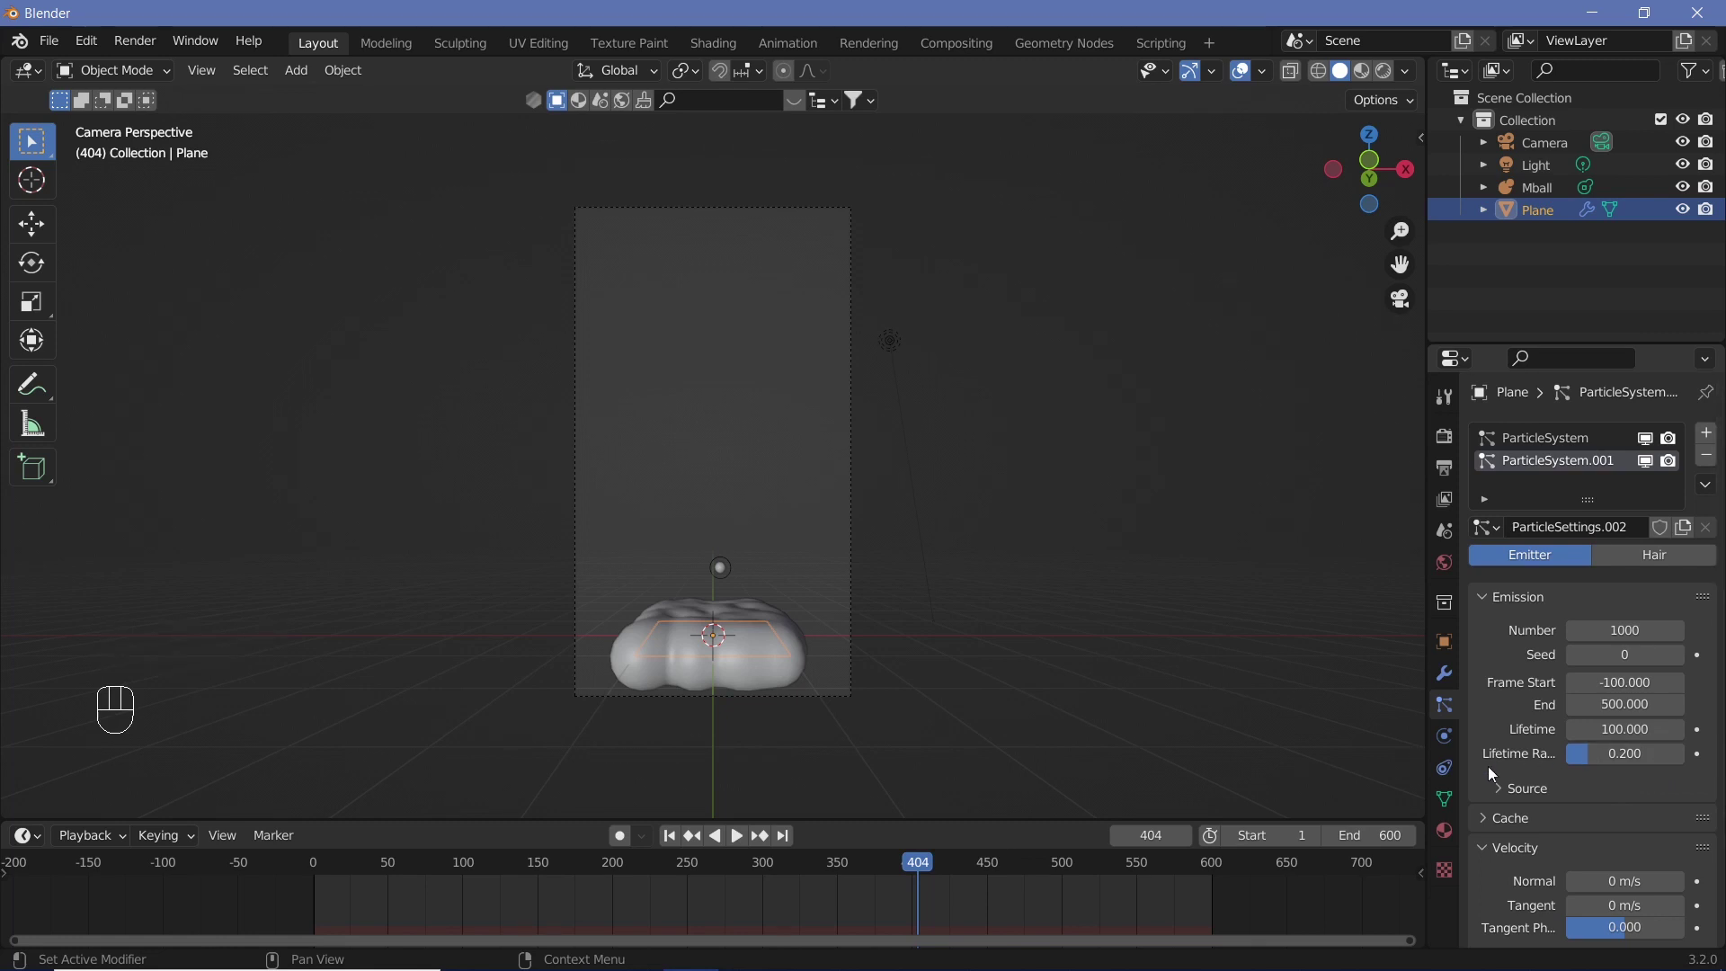
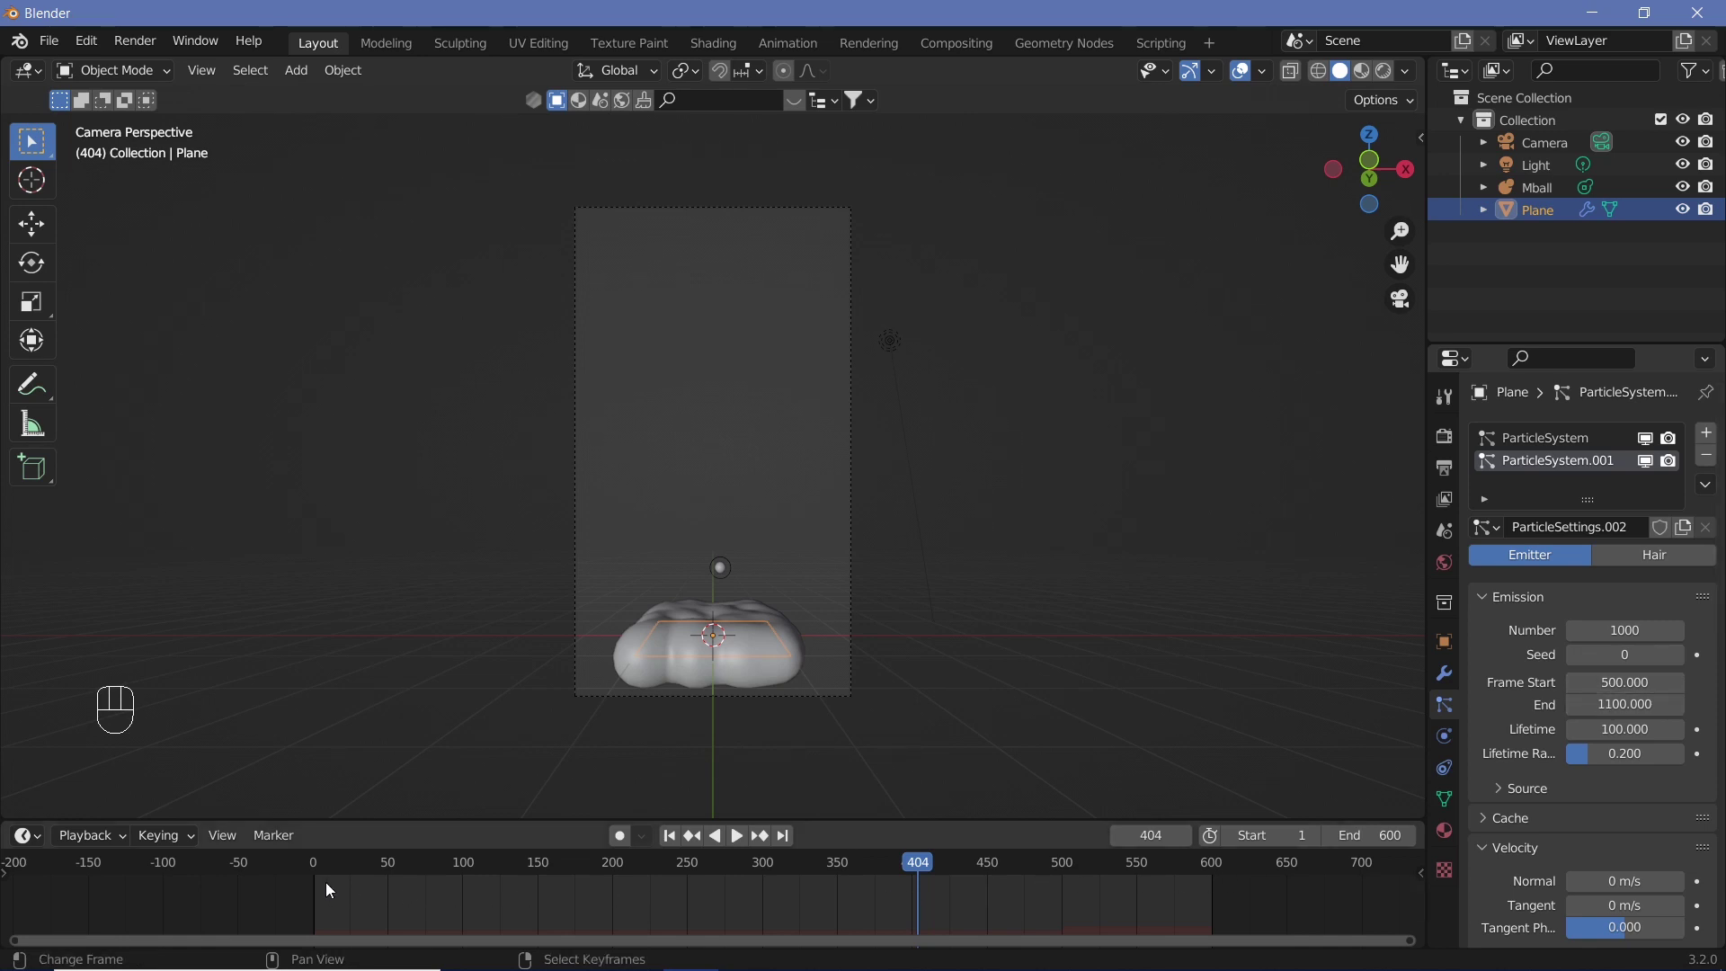
click(315, 872)
key(shift+space)
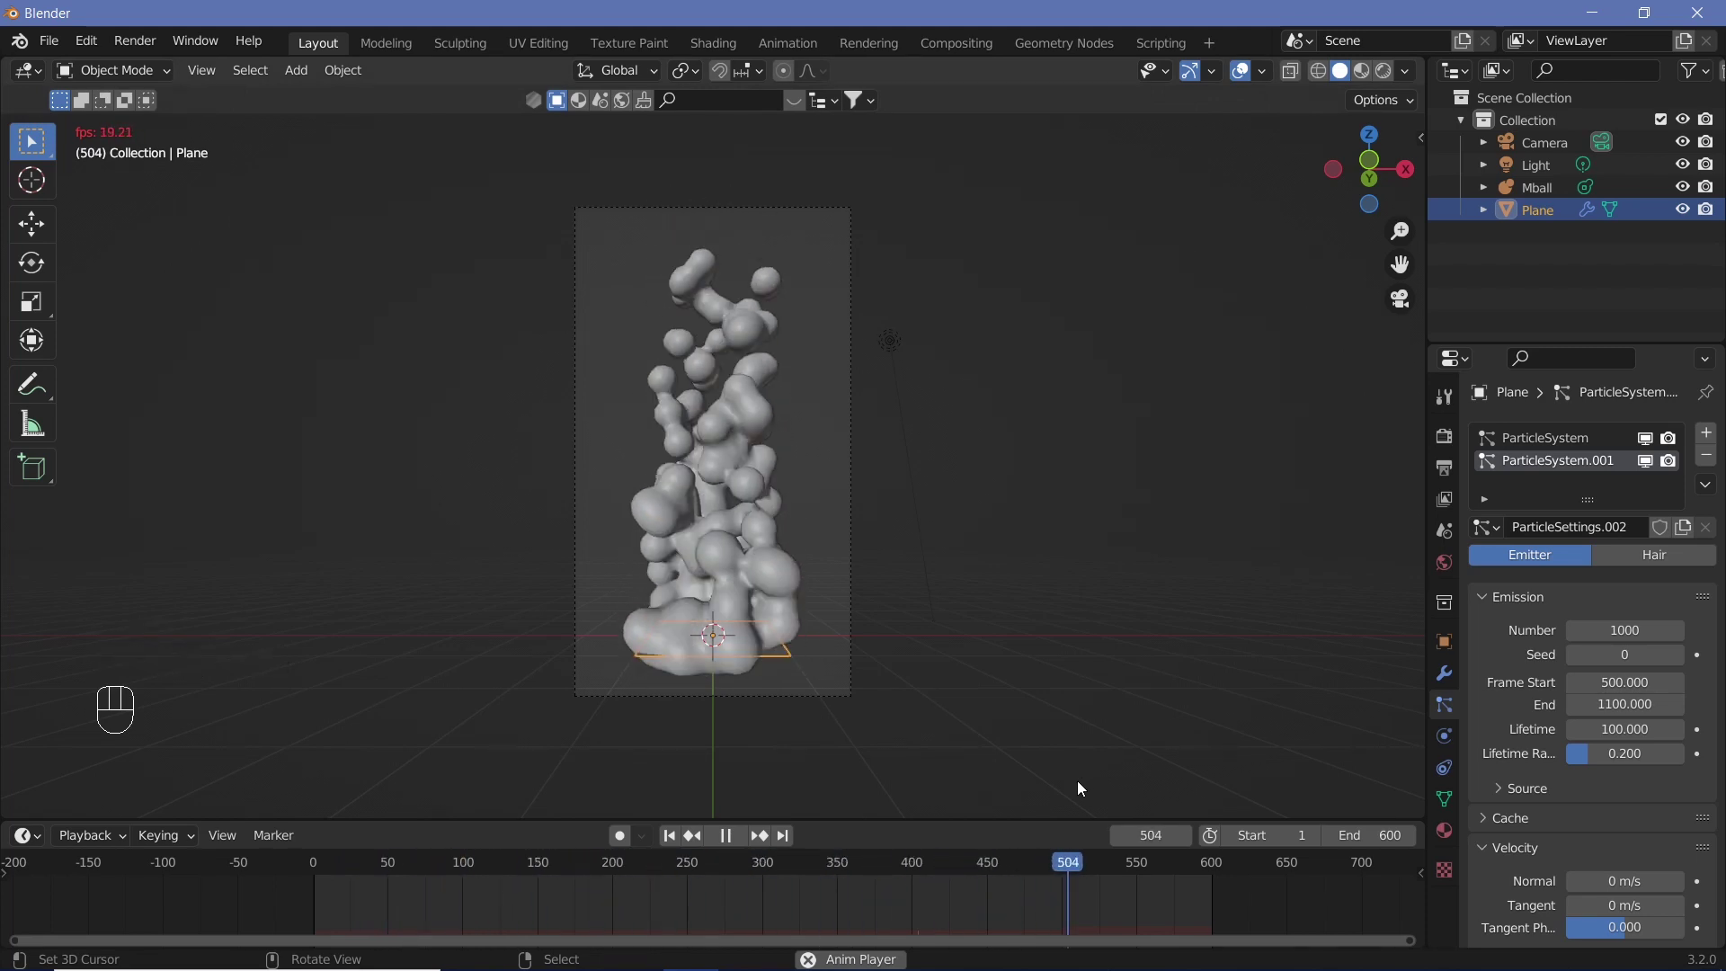
key(shift+space)
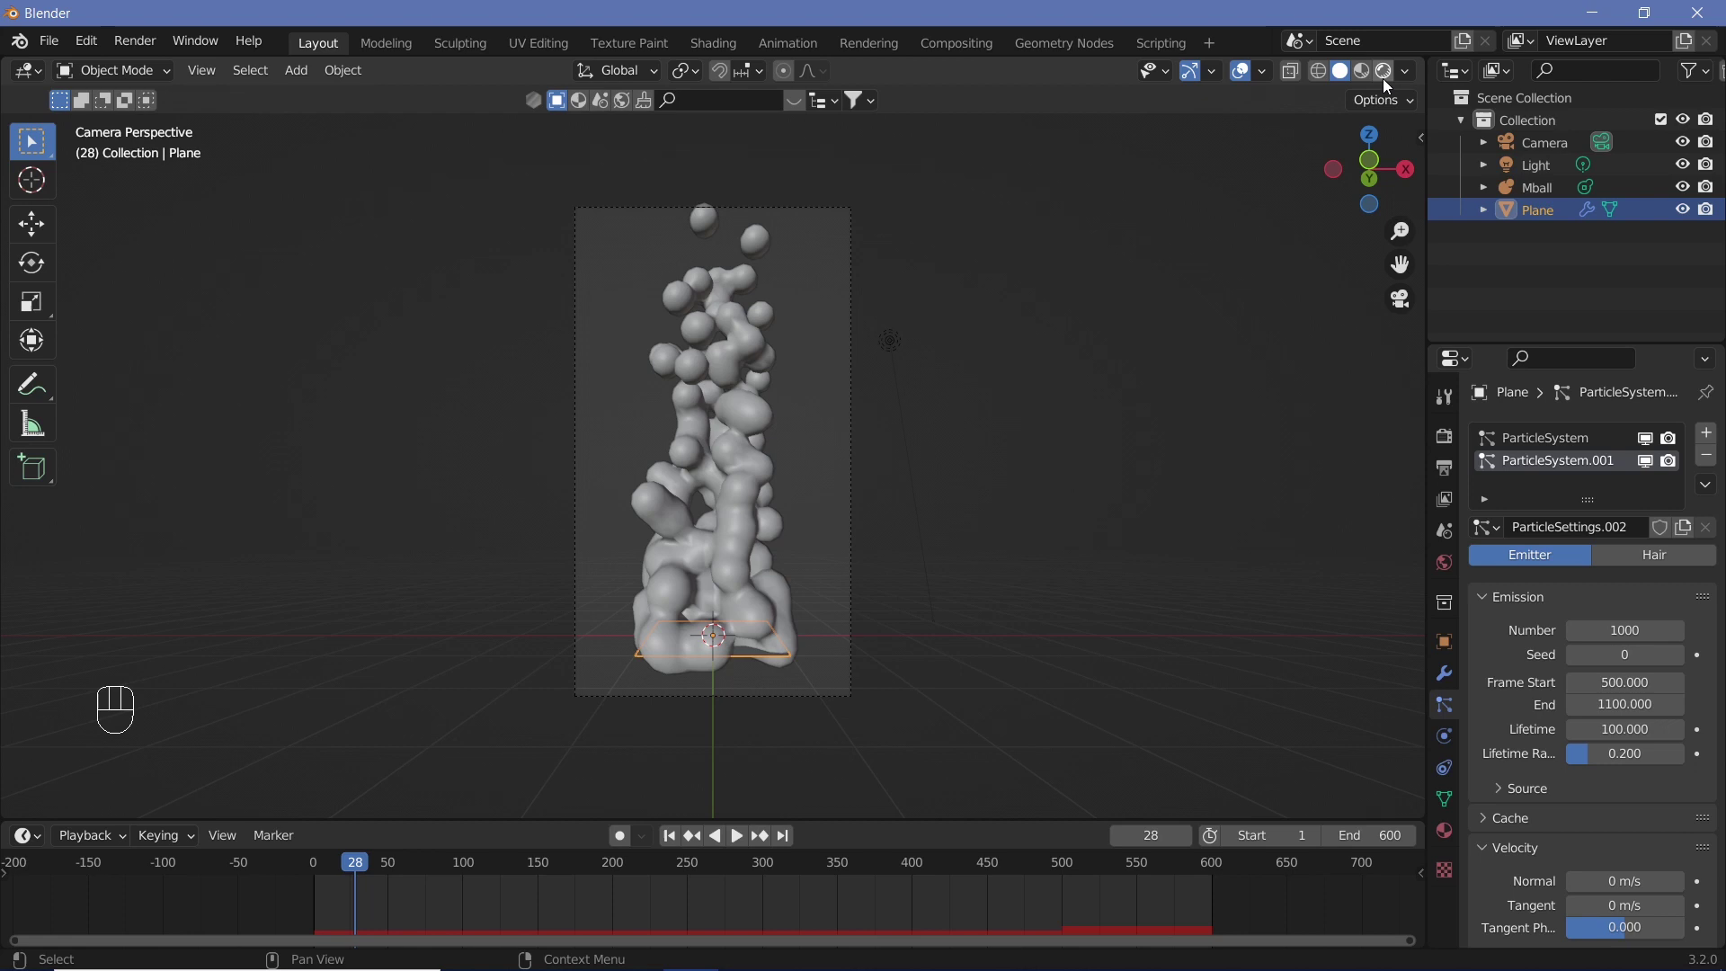
Step: Switch the viewport to Rendered shading to preview the column with scene lighting
click(1384, 81)
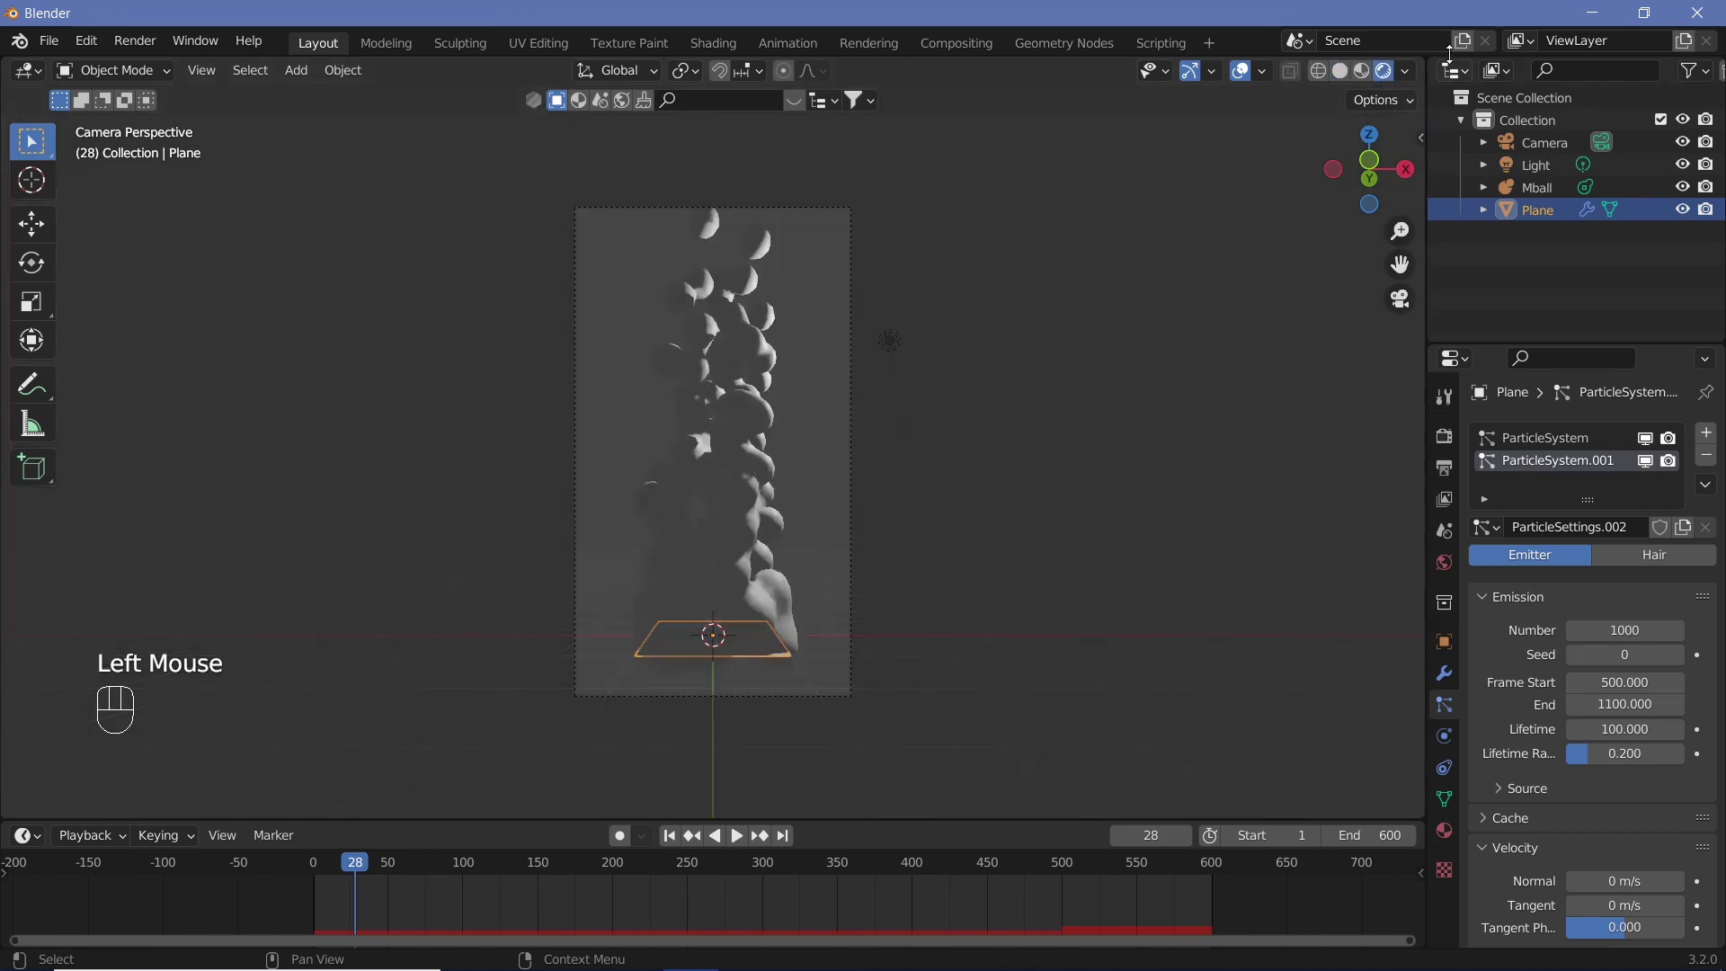
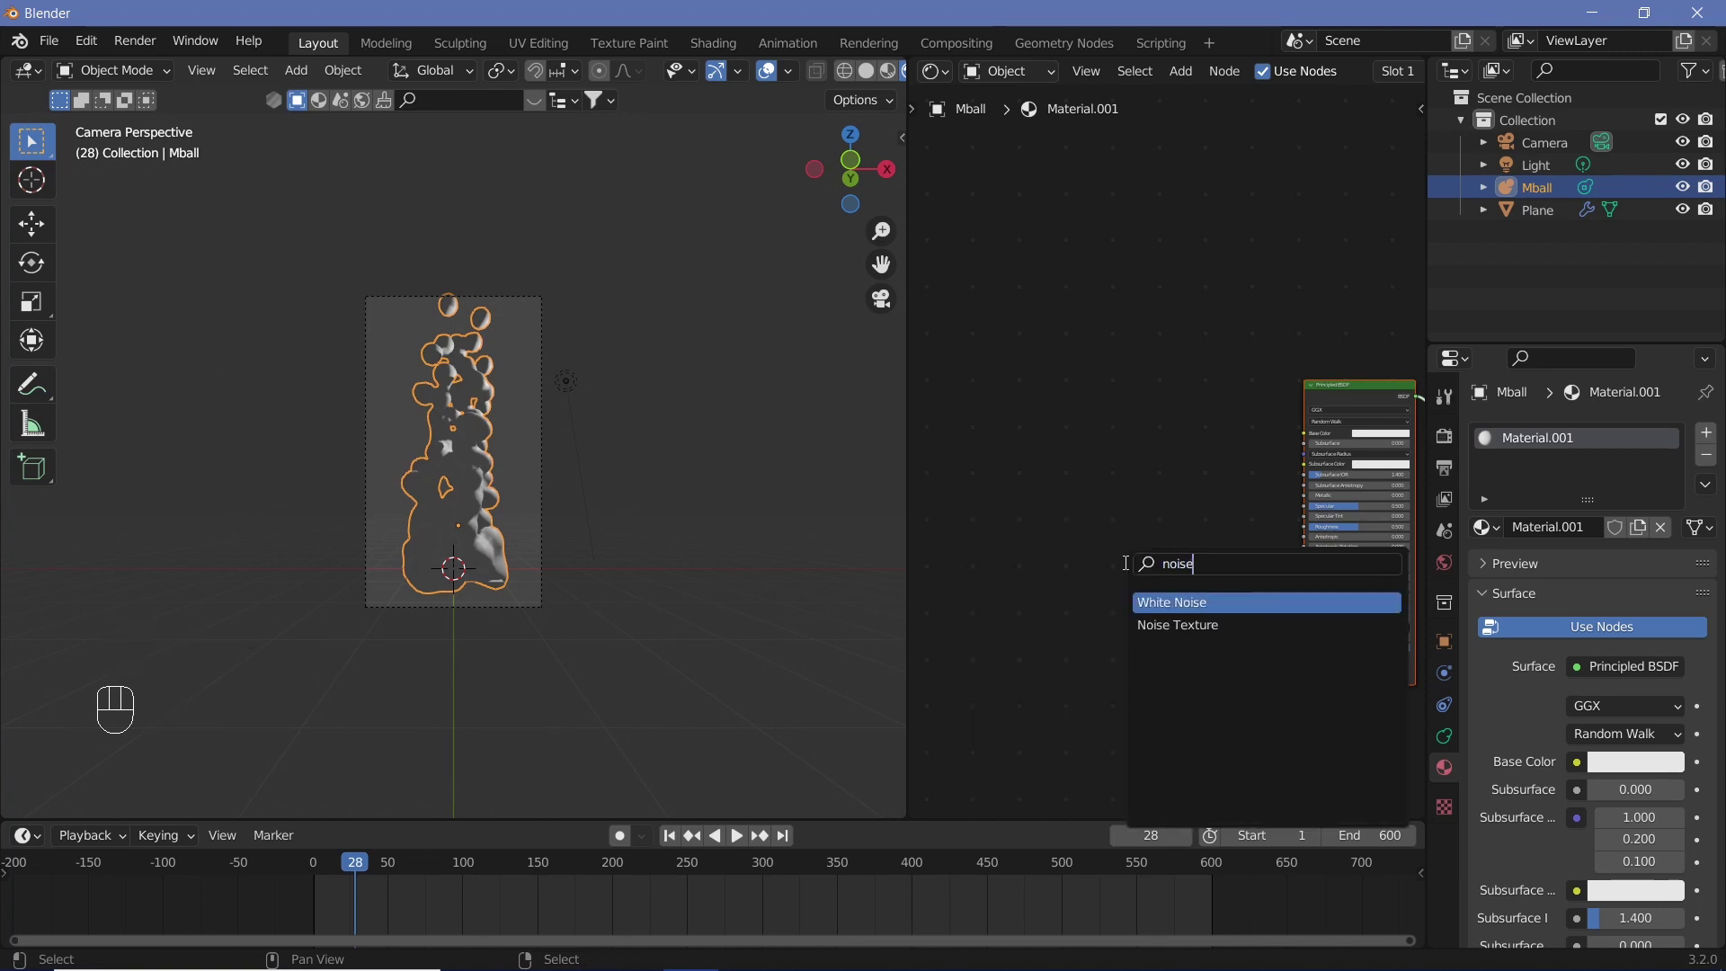
Step: Add two ColorRamp nodes via node search and duplication, placing them beside the noise and gradient textures
key(shift+a)
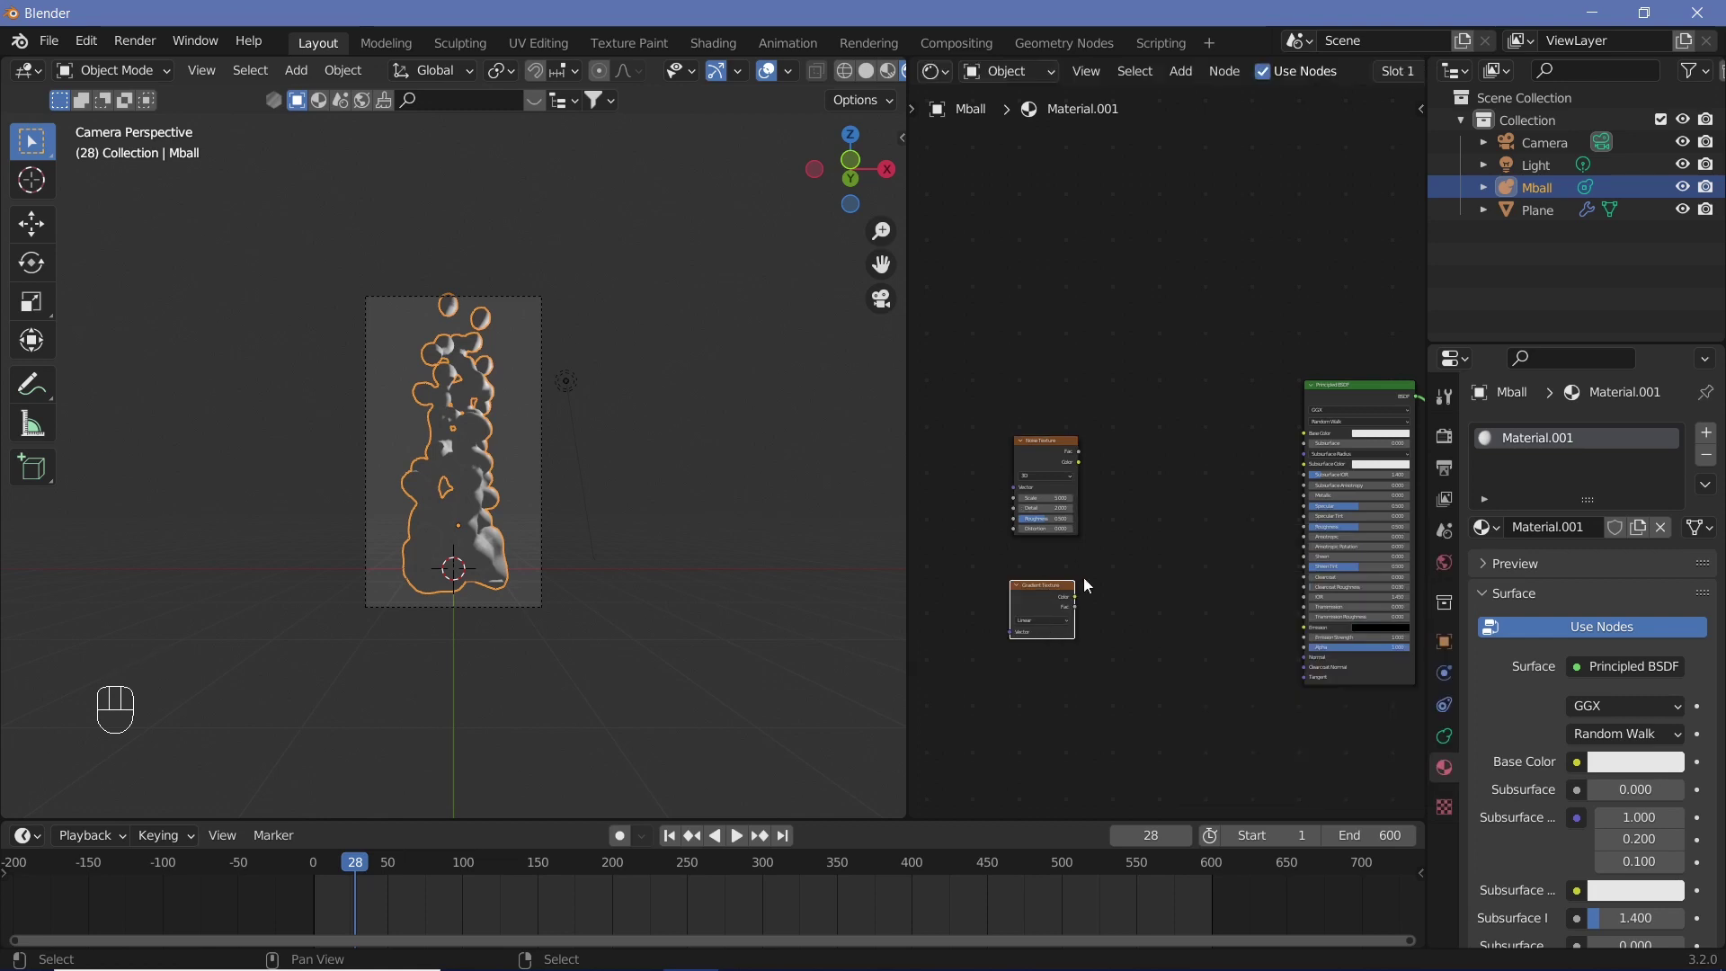
key(shift+a)
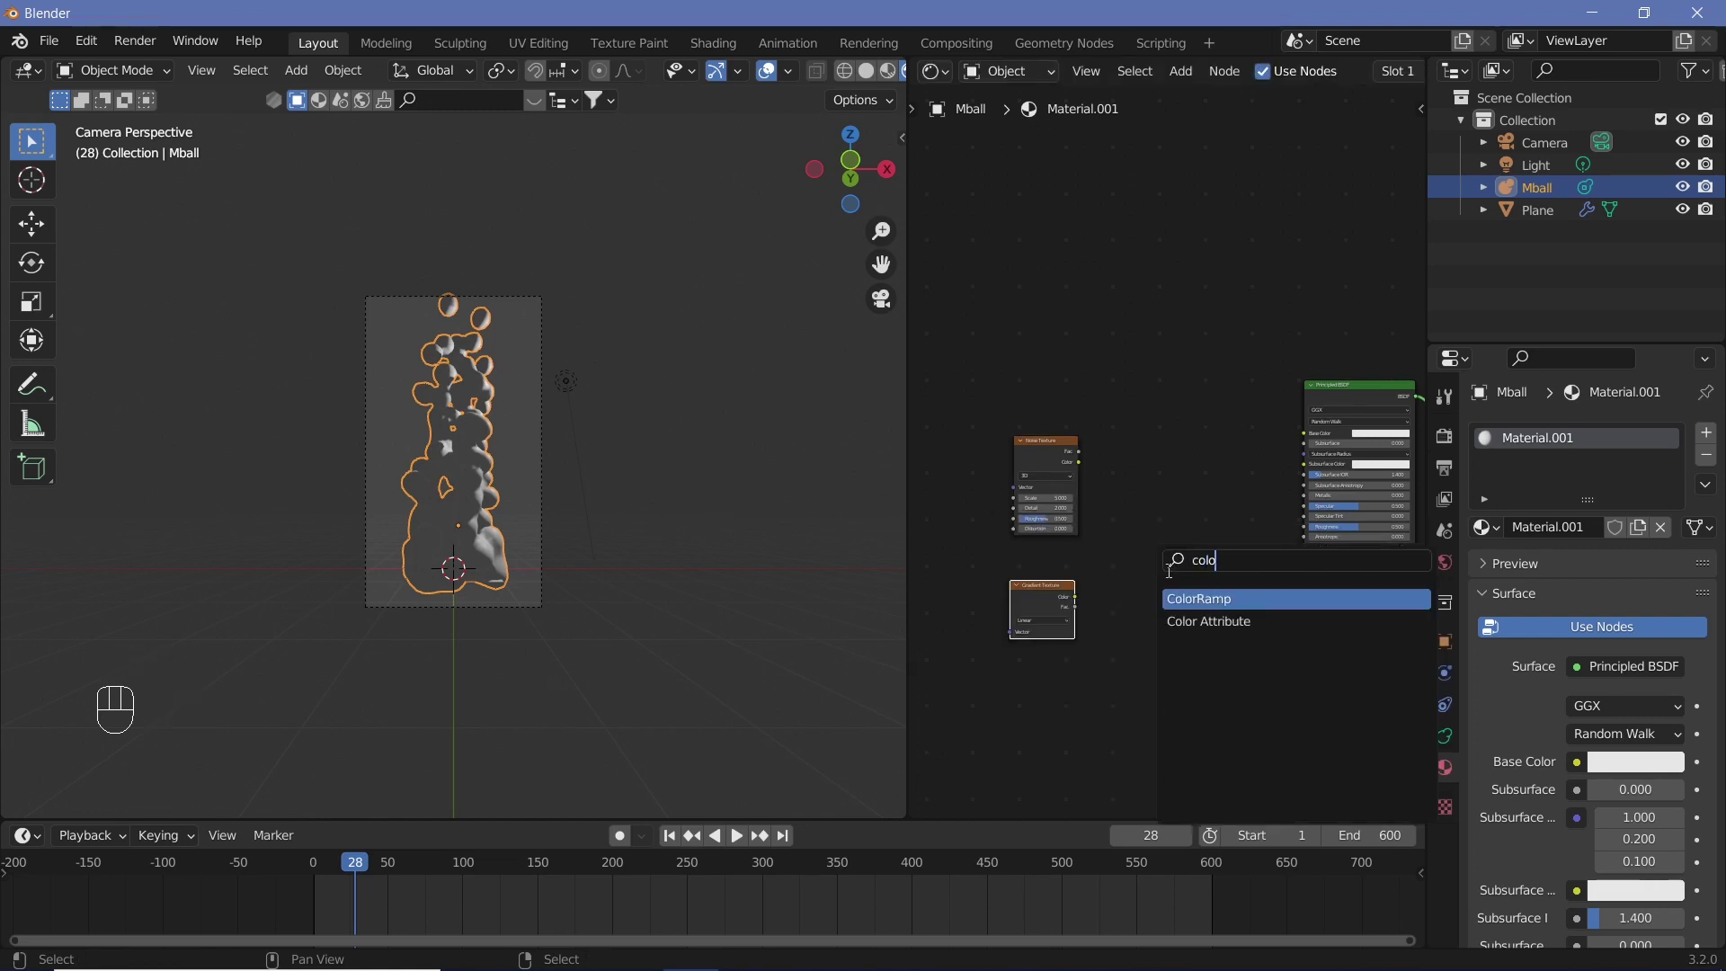
key(shift+d)
drag(1138, 614, 1125, 600)
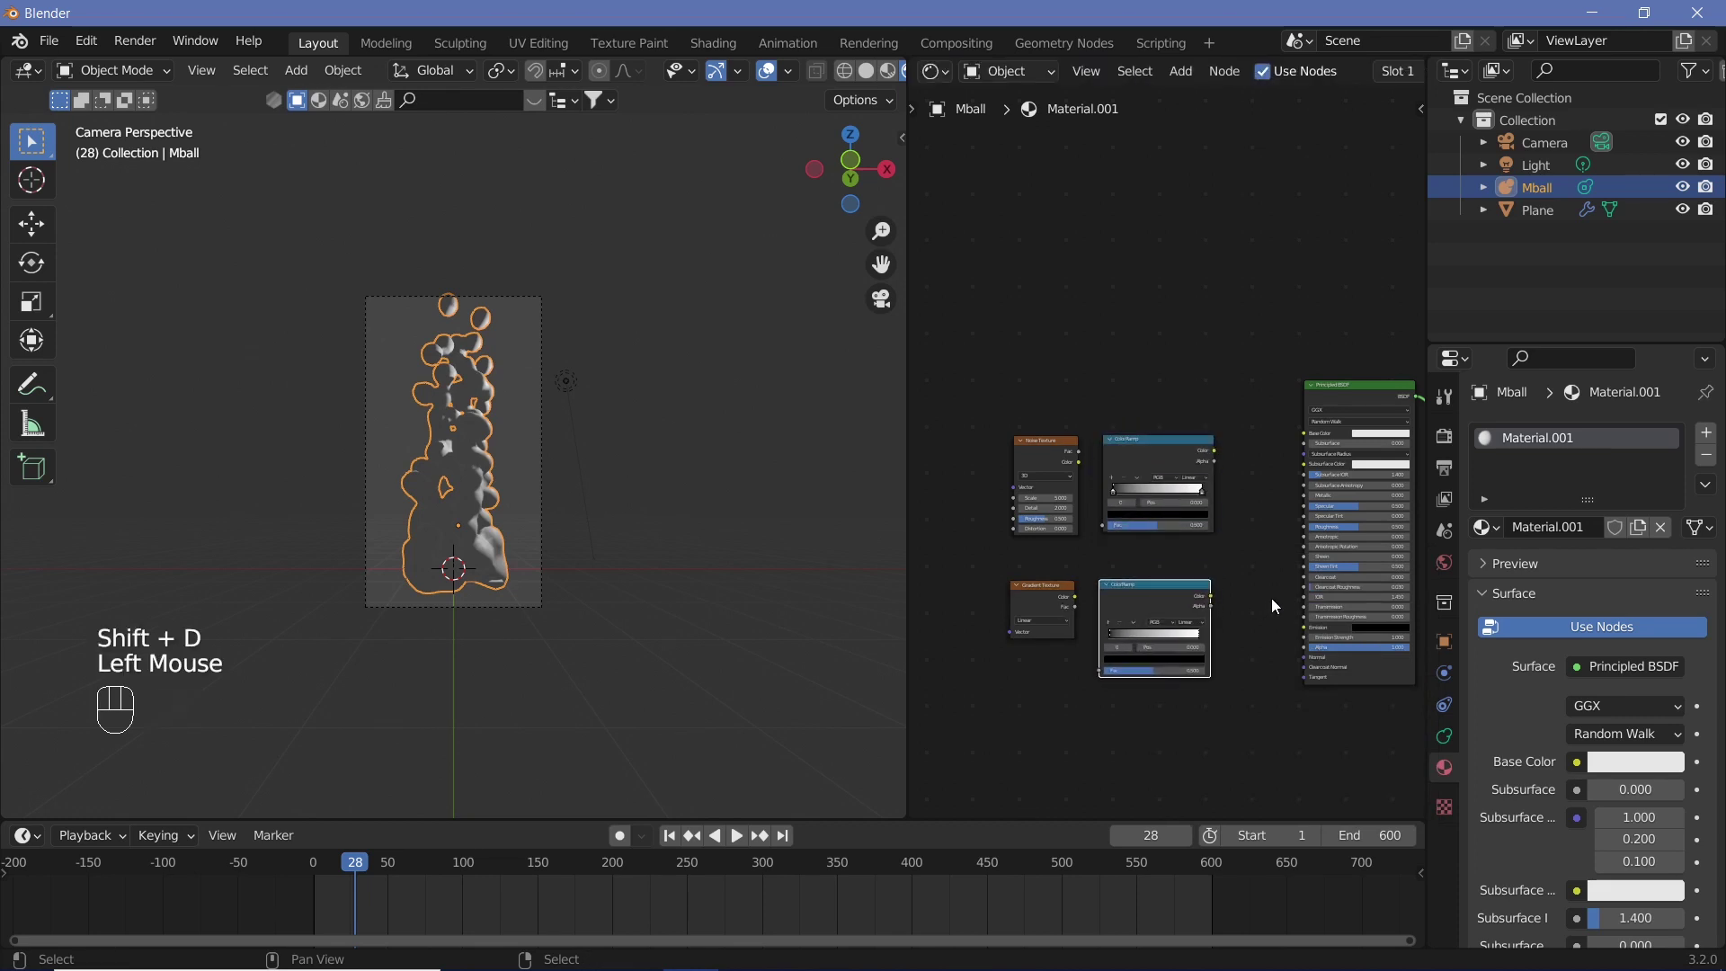
key(shift+a)
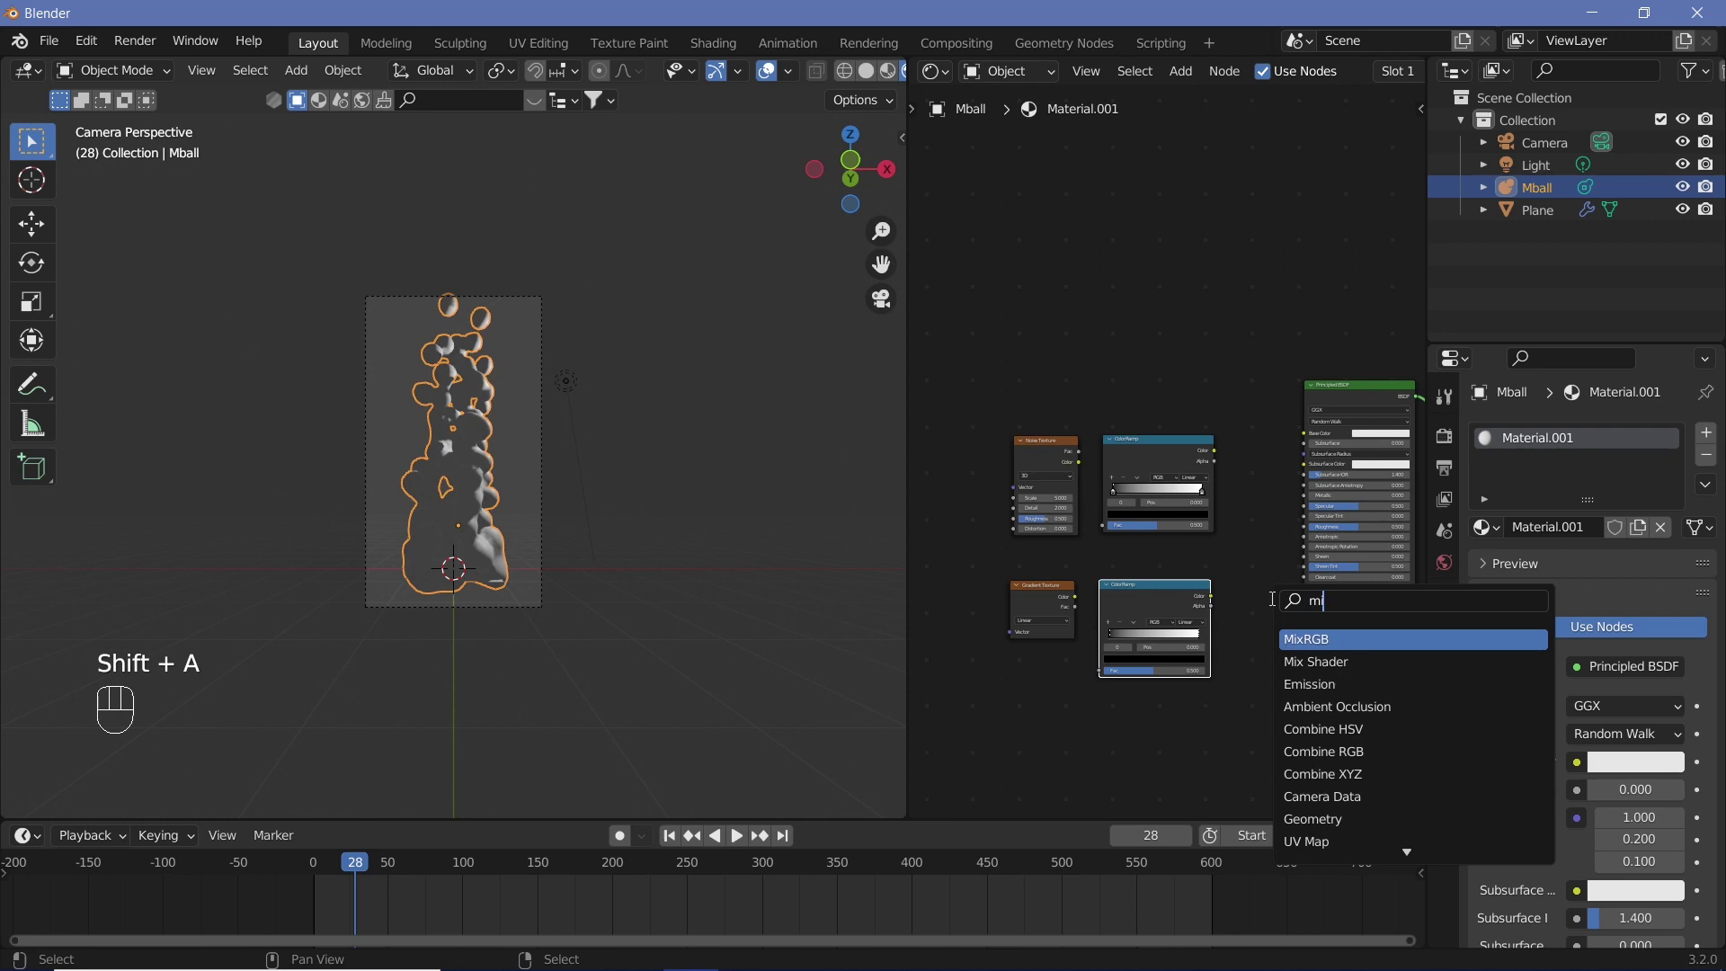
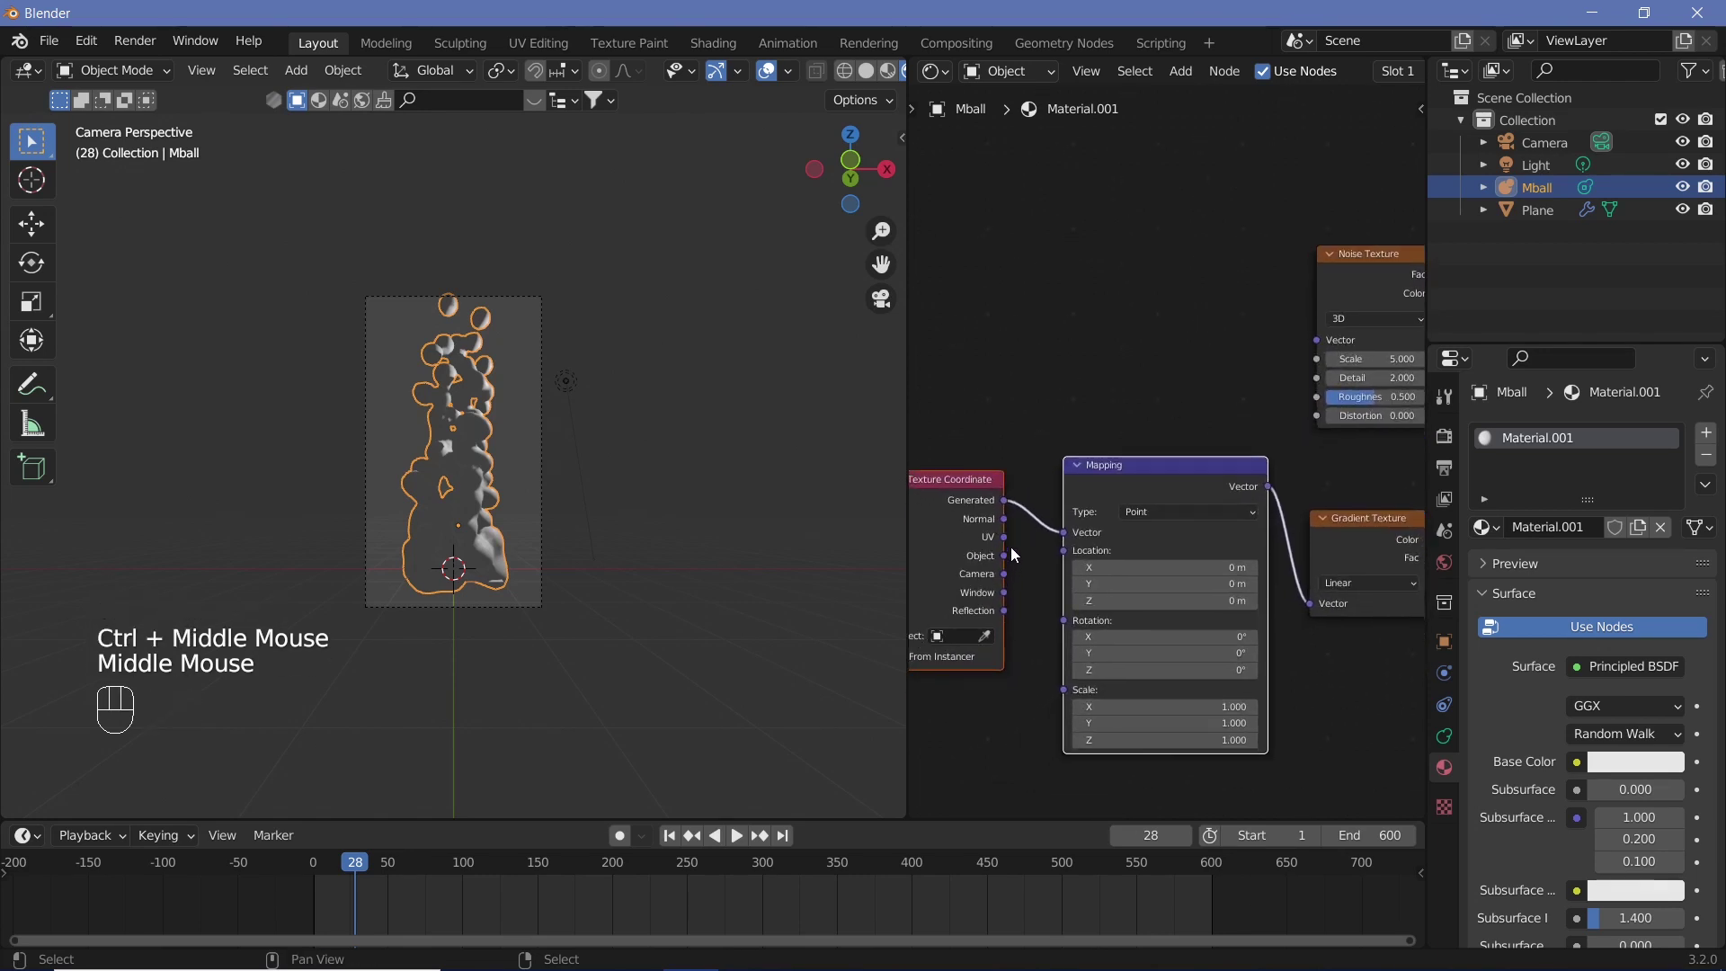
Step: Wire the texture colors through the ramps toward the Multiply node and select the Gradient Texture
click(1007, 563)
click(1064, 535)
drag(1297, 700, 1035, 673)
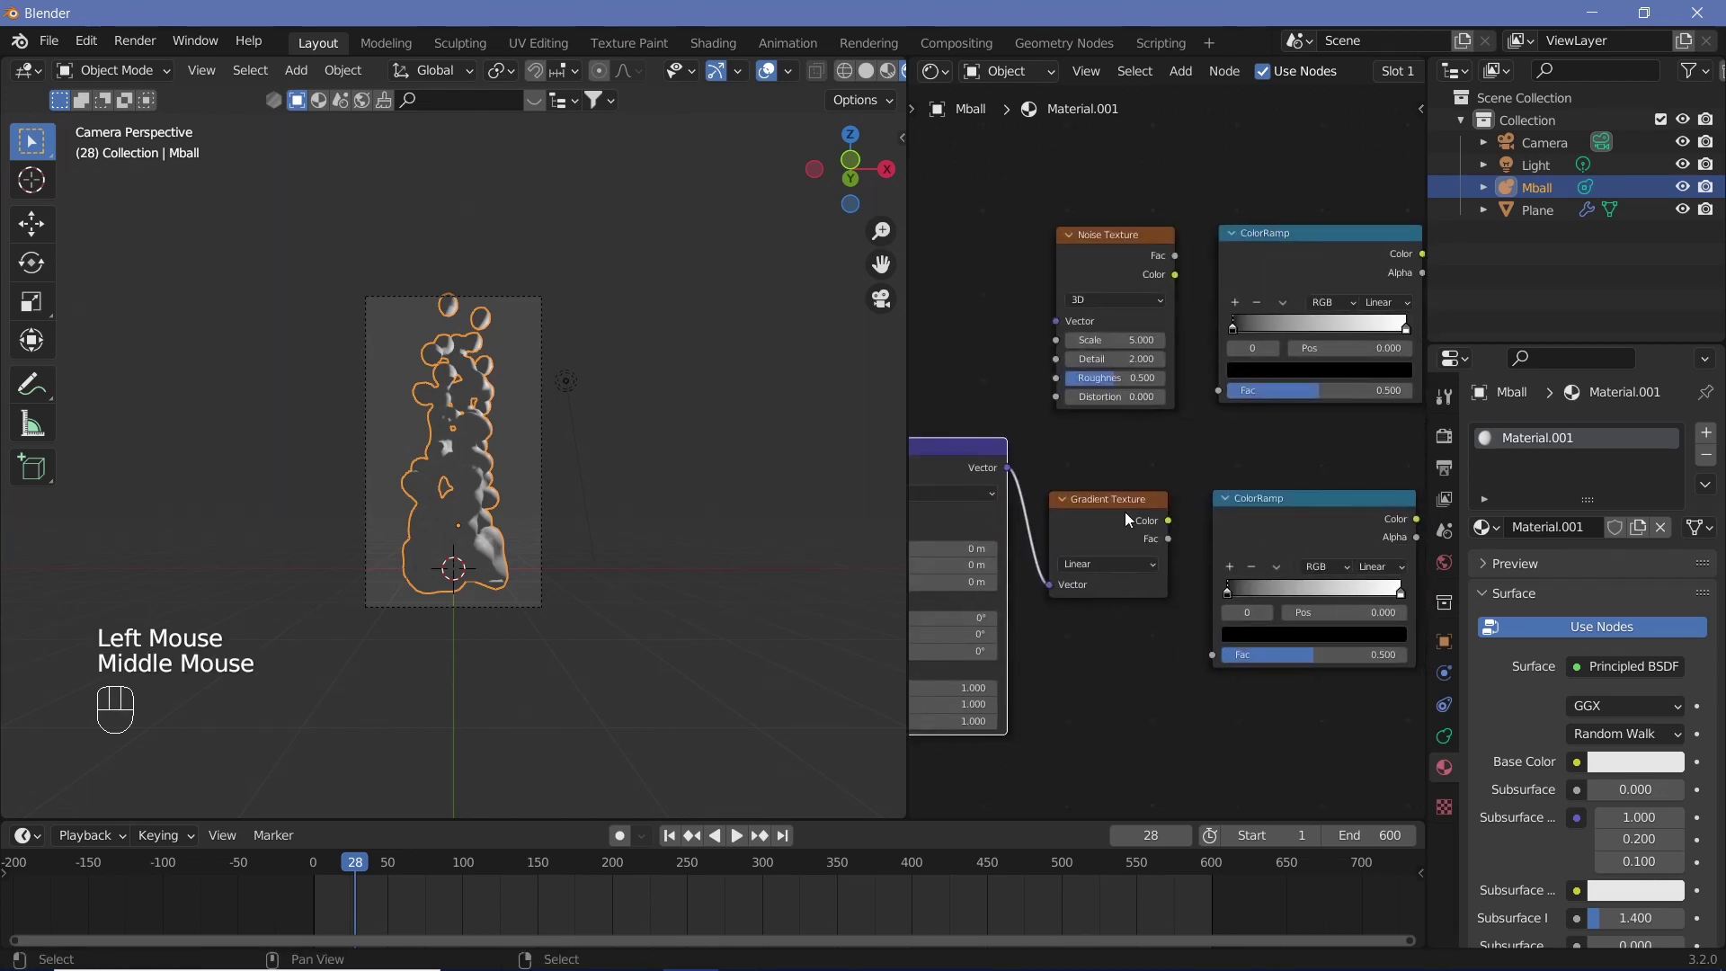
middle_click(1212, 614)
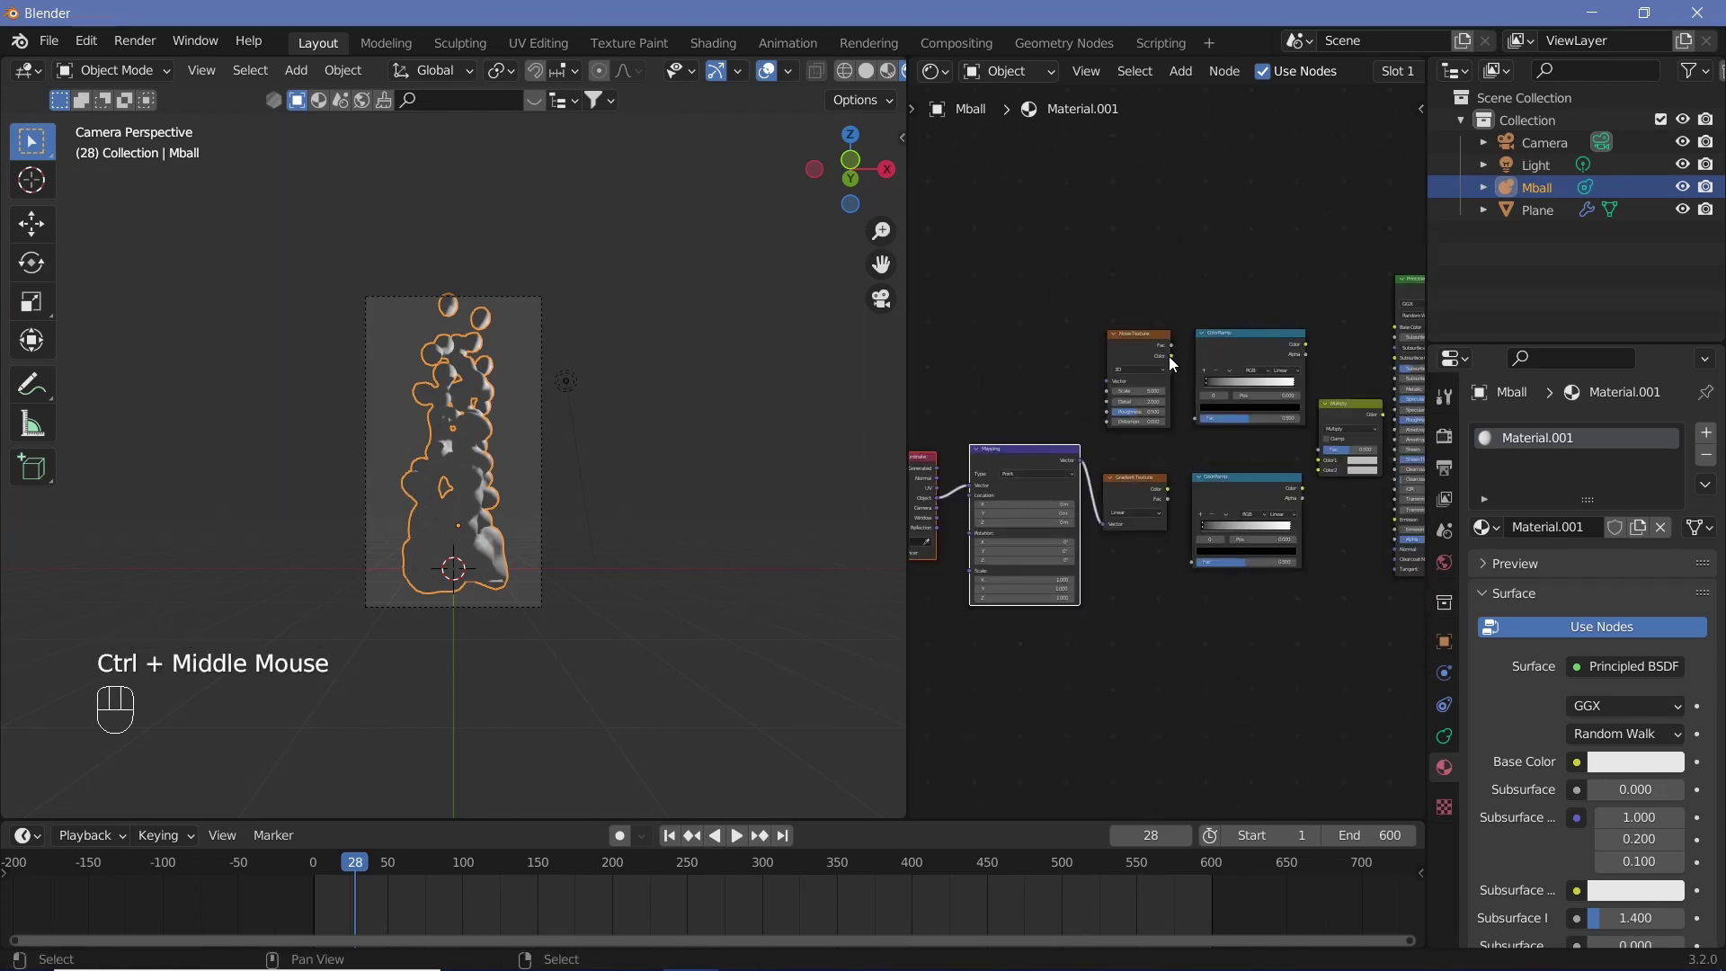
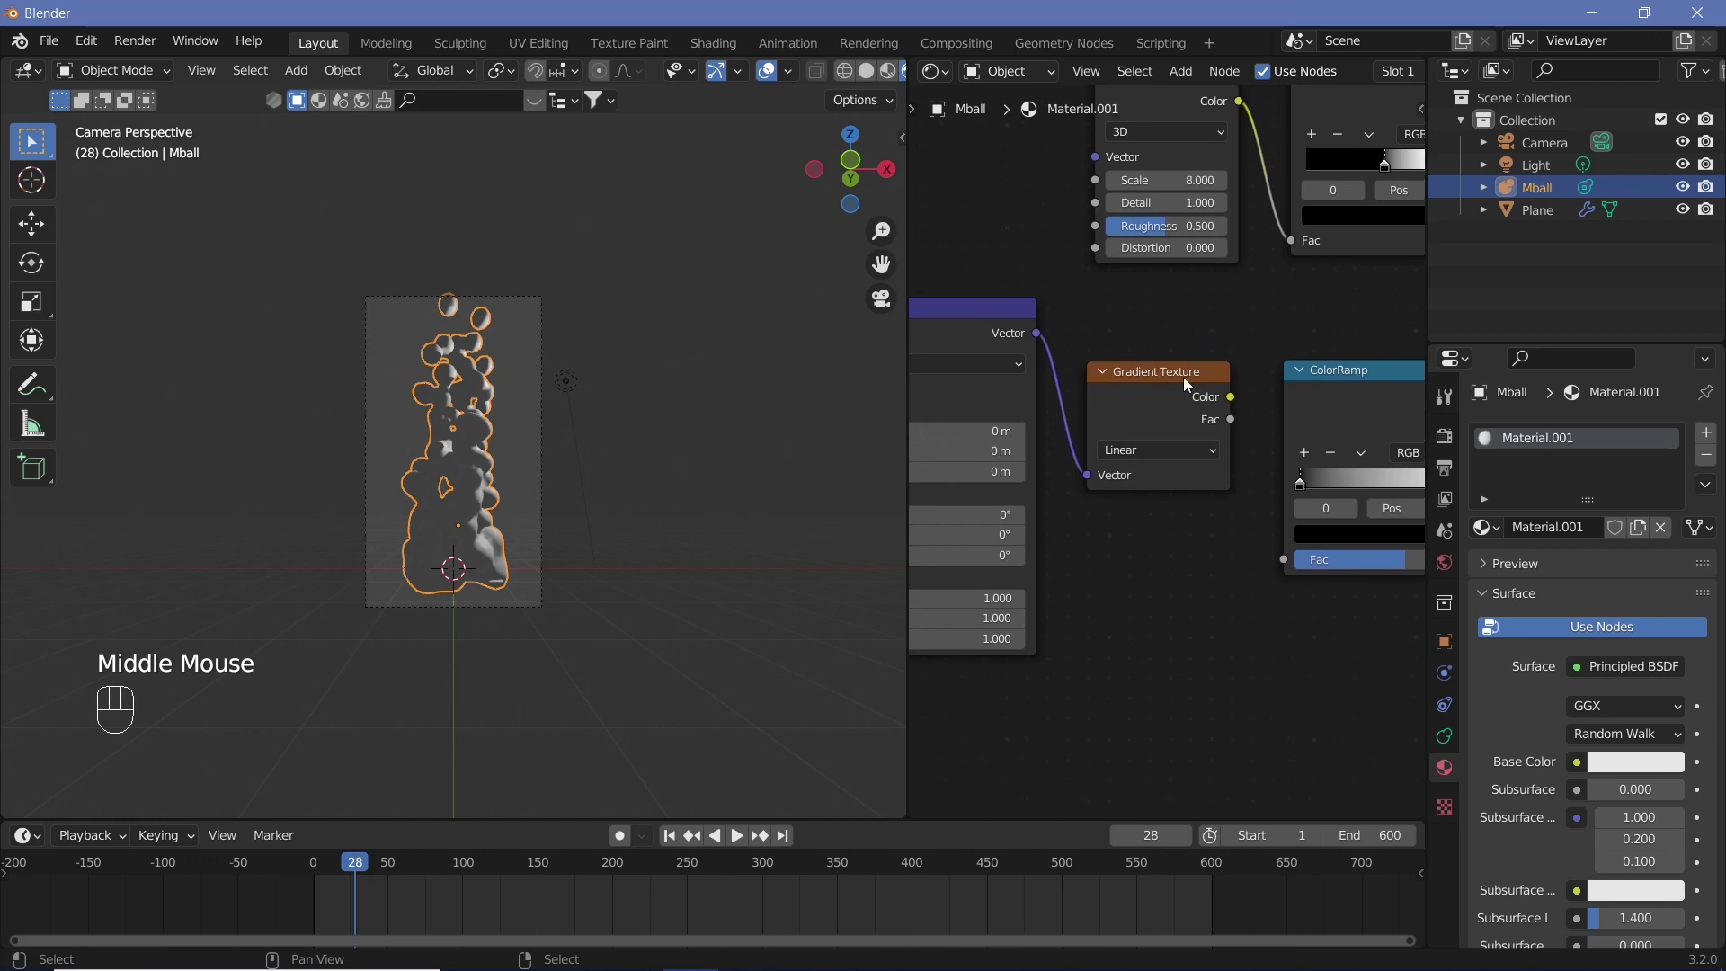
click(1187, 383)
Step: Preview the gradient on the column and set the Mapping Z scale to 0.1 so it fades vertically
click(1185, 387)
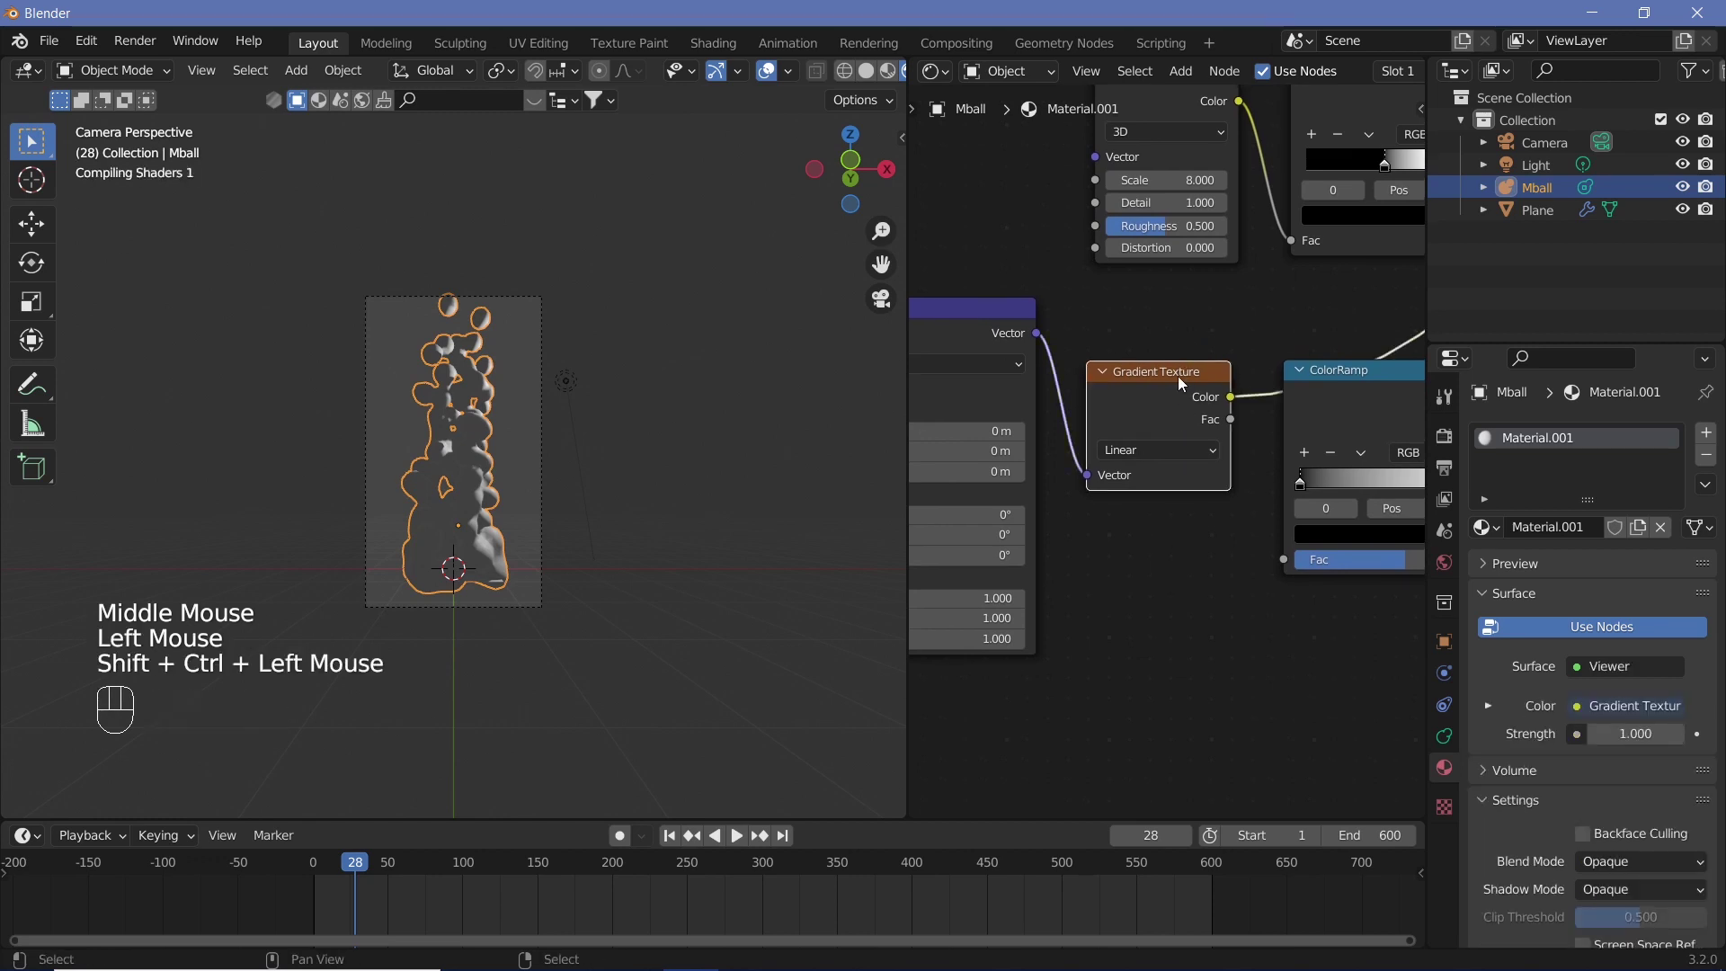
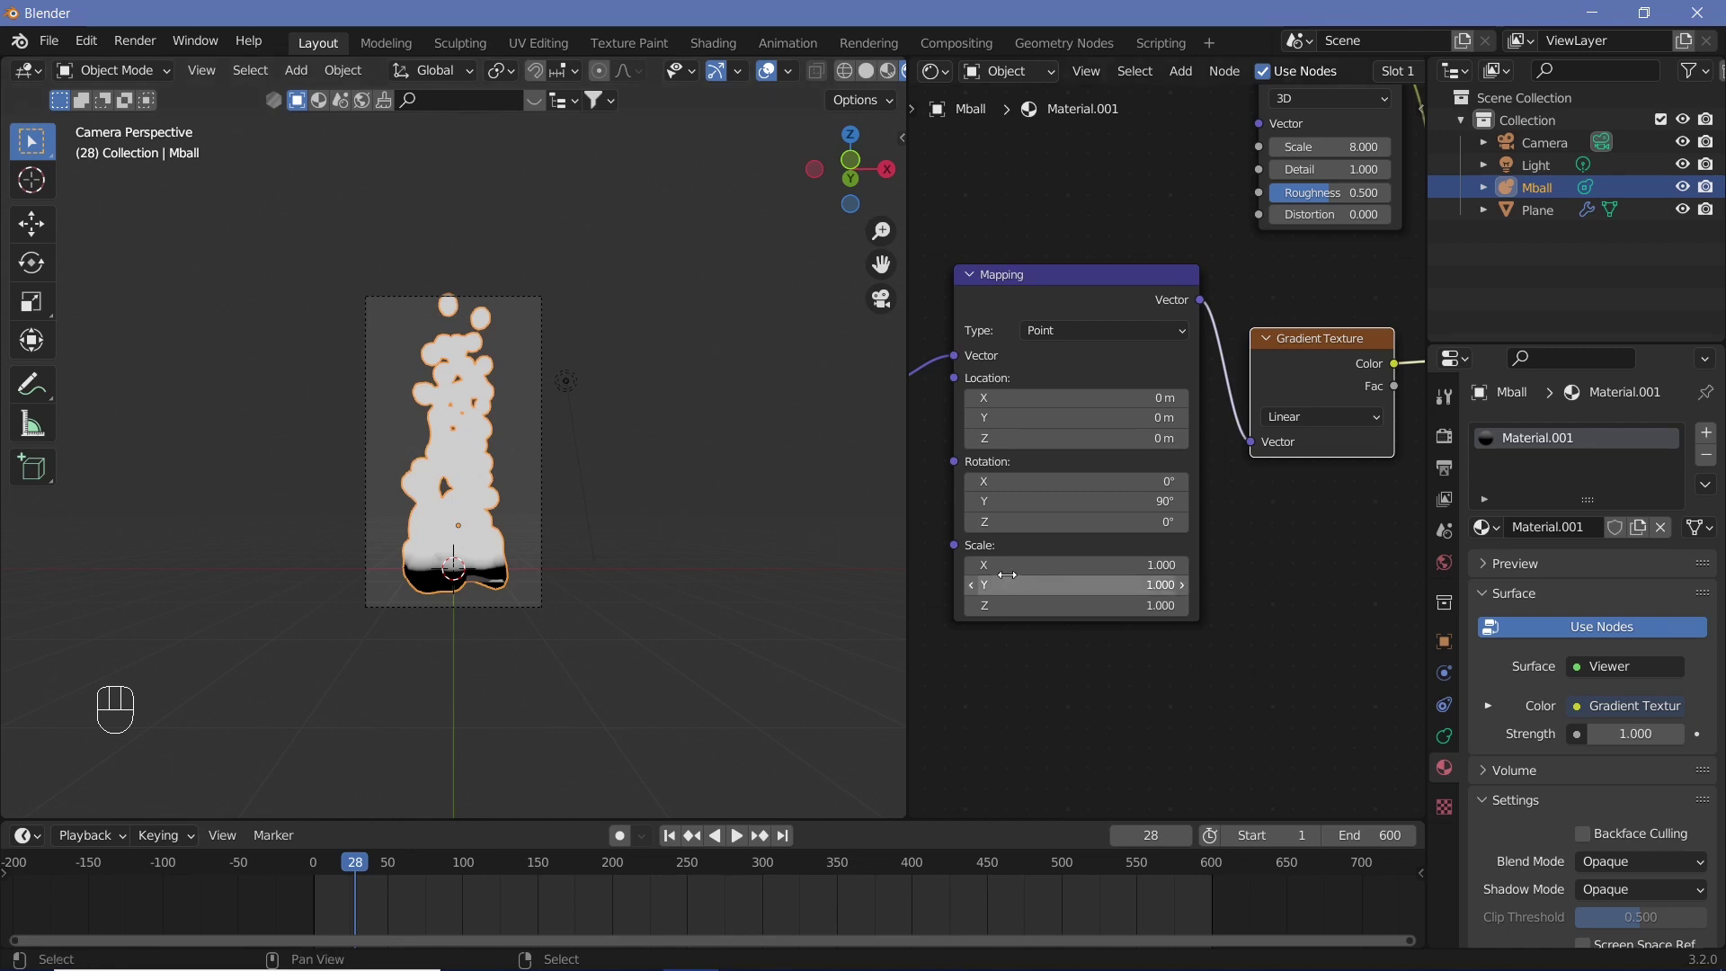
double_click(976, 618)
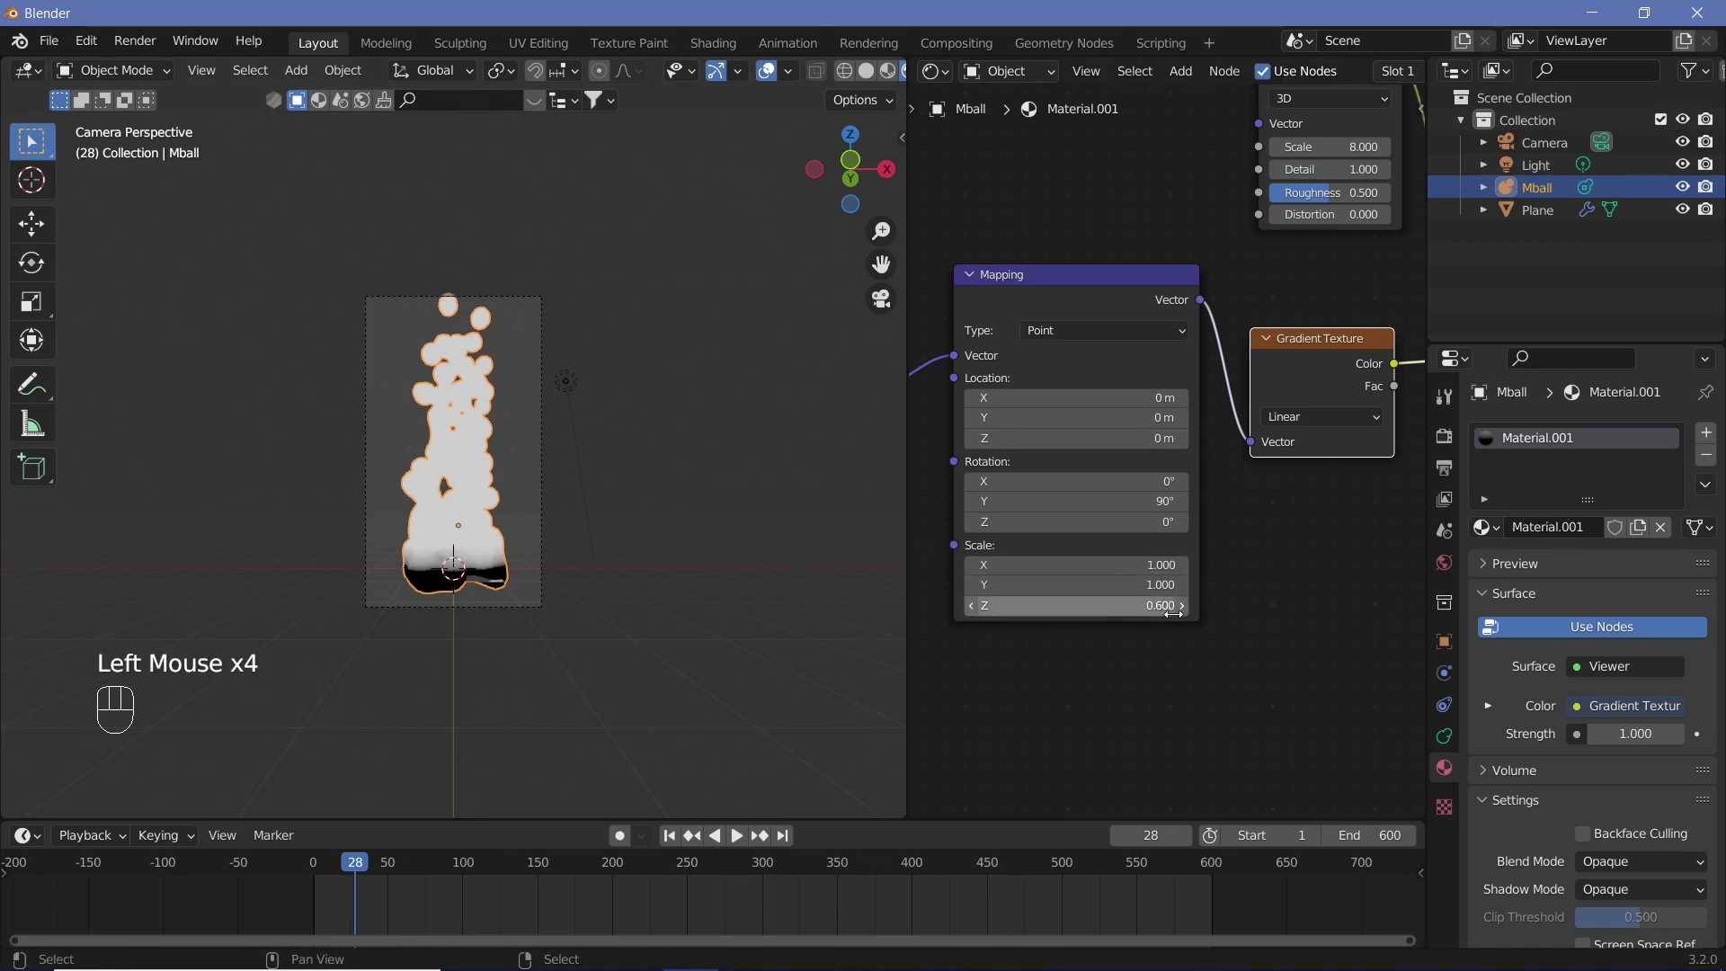
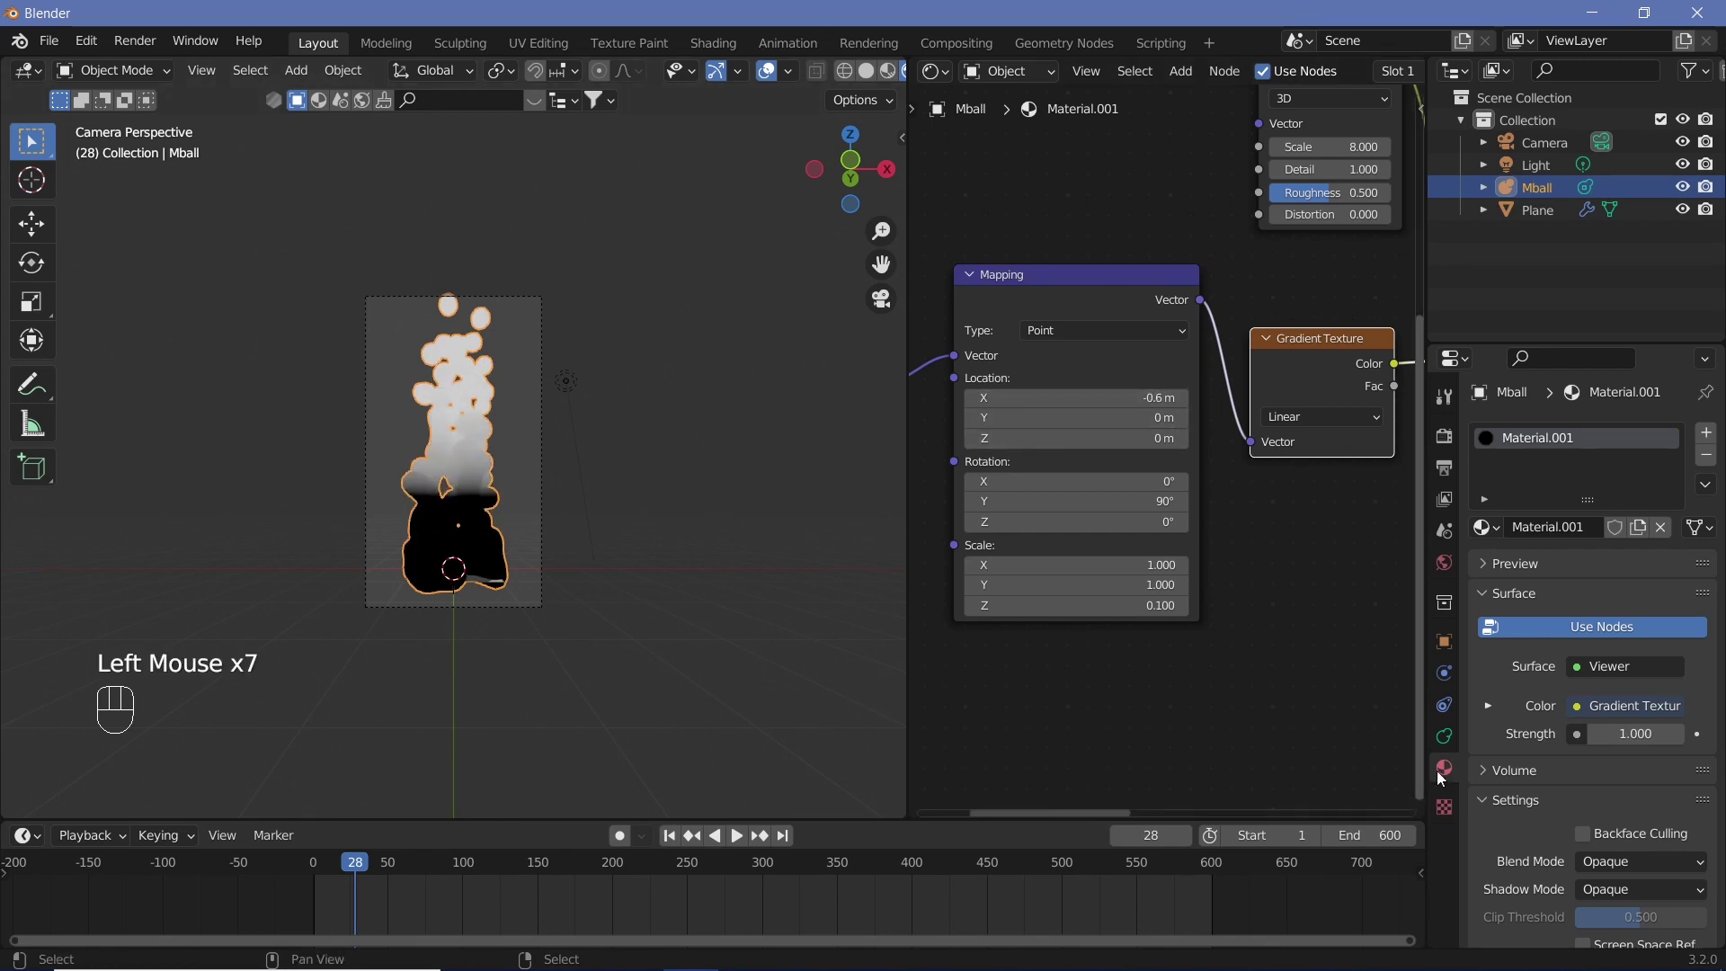
drag(1314, 644, 917, 725)
Step: Slide the noise ColorRamp stops closer to sharpen contrast and preview the ramp on the model
click(1089, 466)
click(961, 440)
drag(1003, 463, 1165, 522)
click(1205, 457)
click(1207, 463)
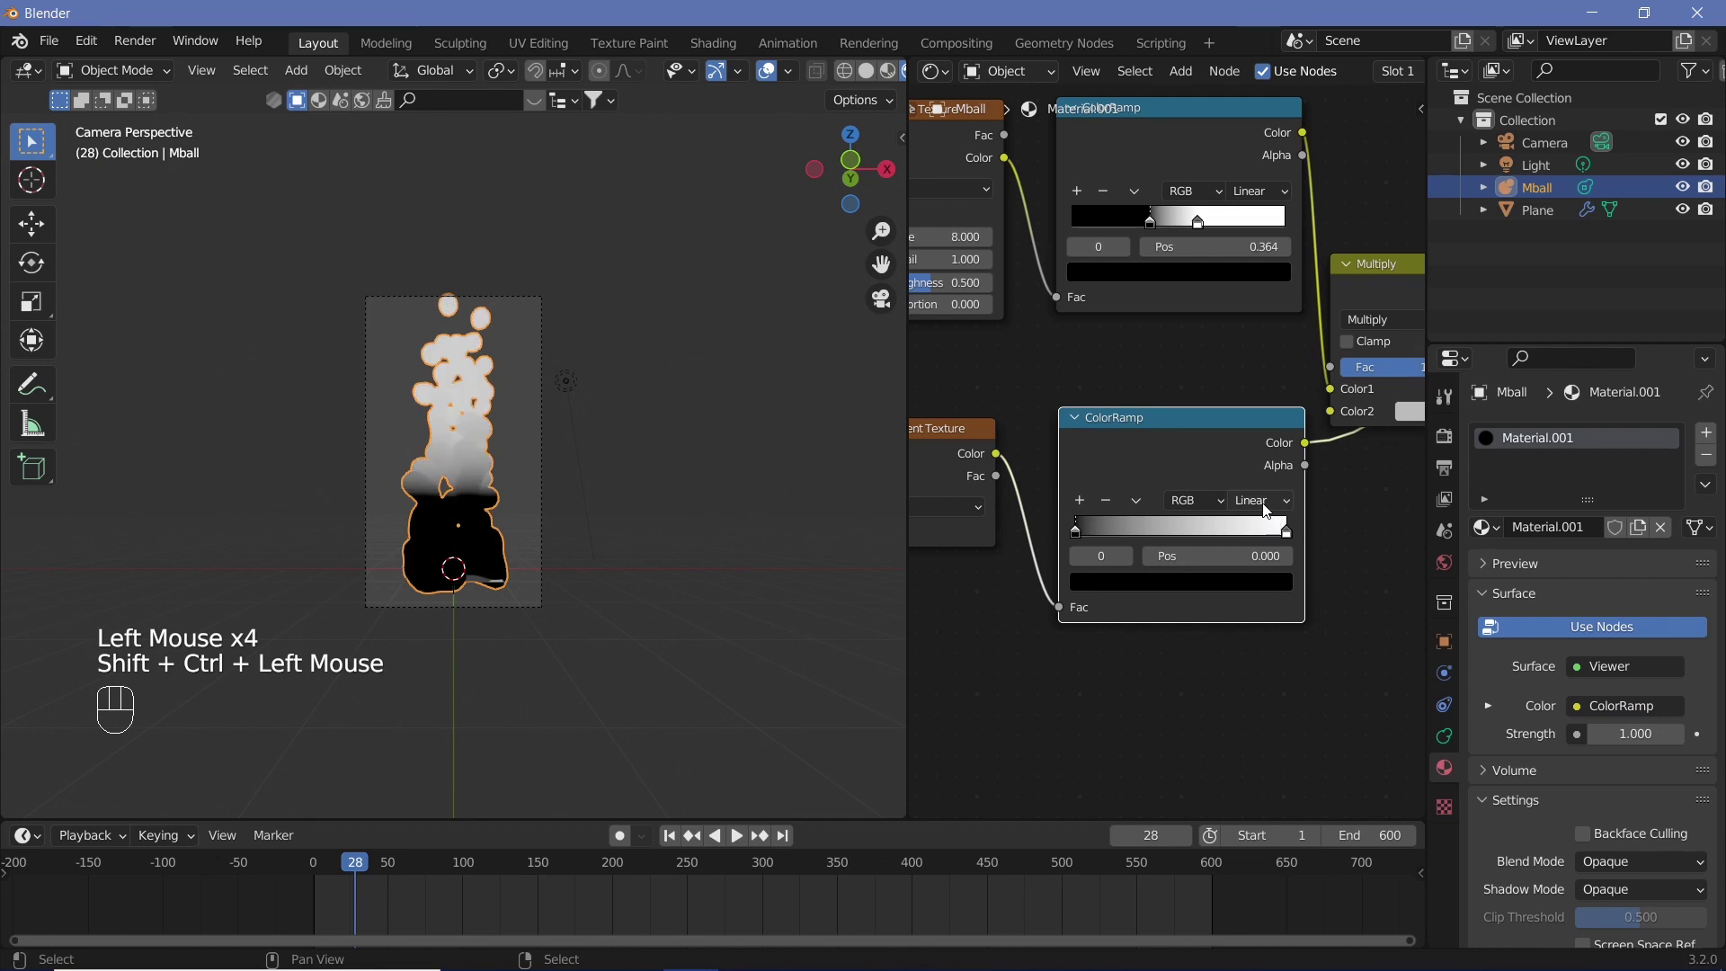
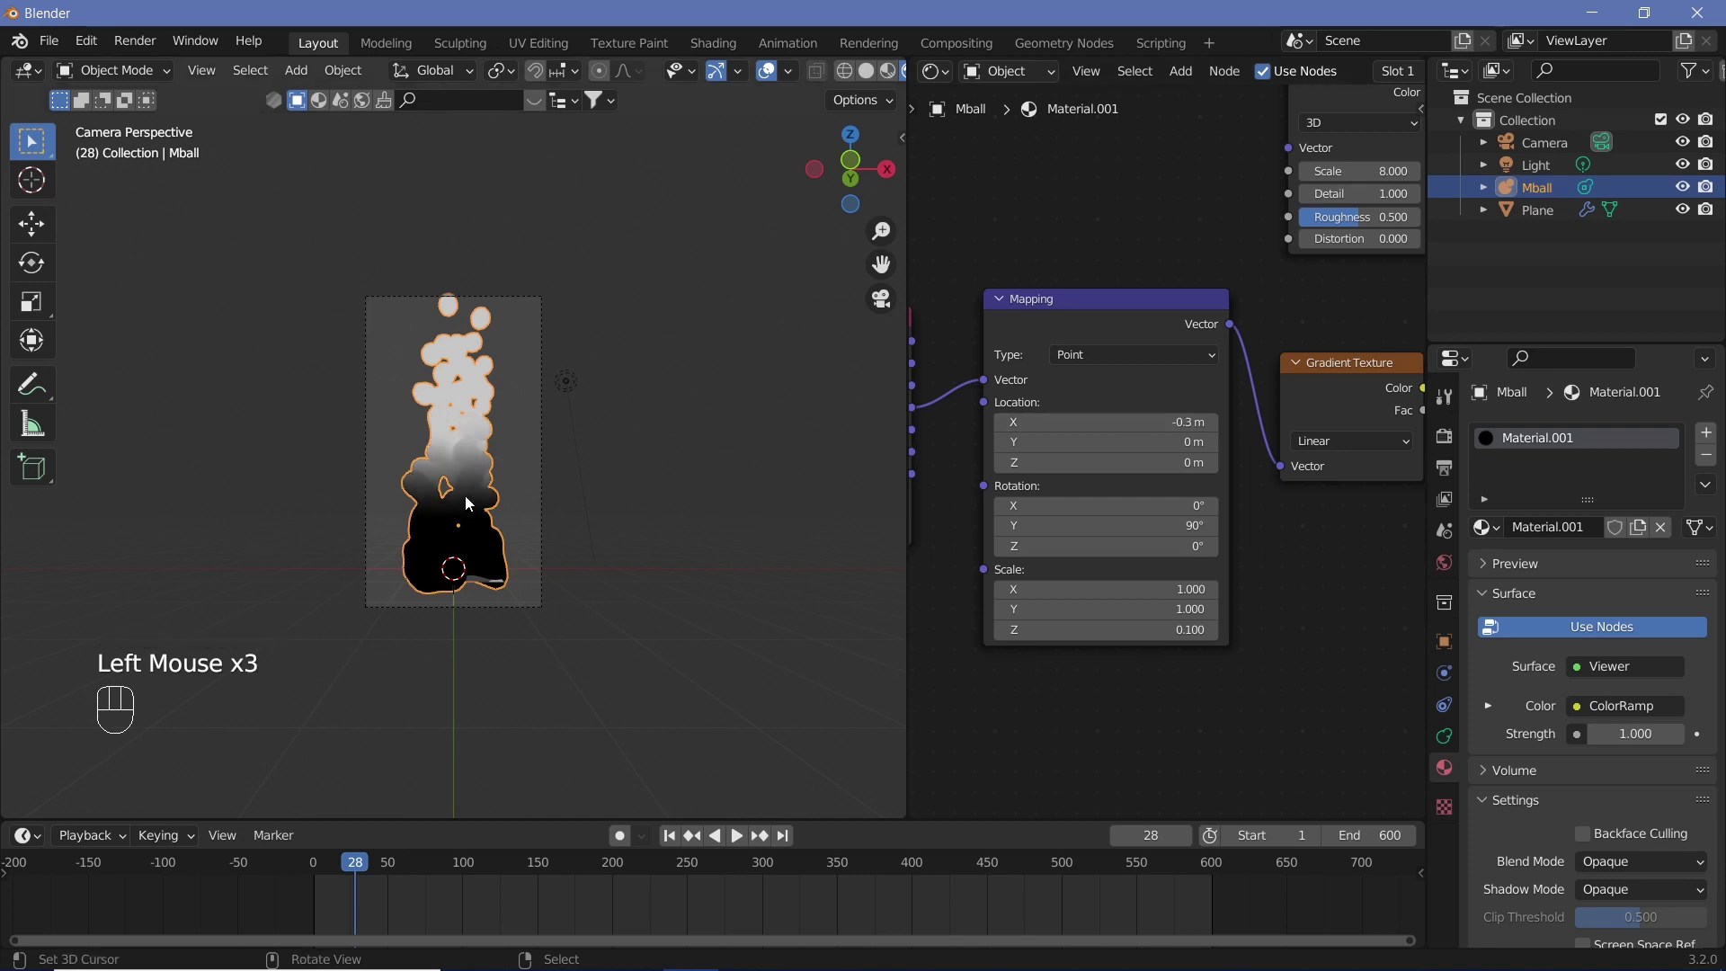
middle_click(1290, 616)
Step: Reconnect the Principled BSDF to the Material Output and inspect the column up close
drag(1110, 635, 1170, 510)
click(1284, 481)
drag(1297, 496, 1291, 568)
middle_click(1203, 243)
click(1321, 223)
click(1315, 233)
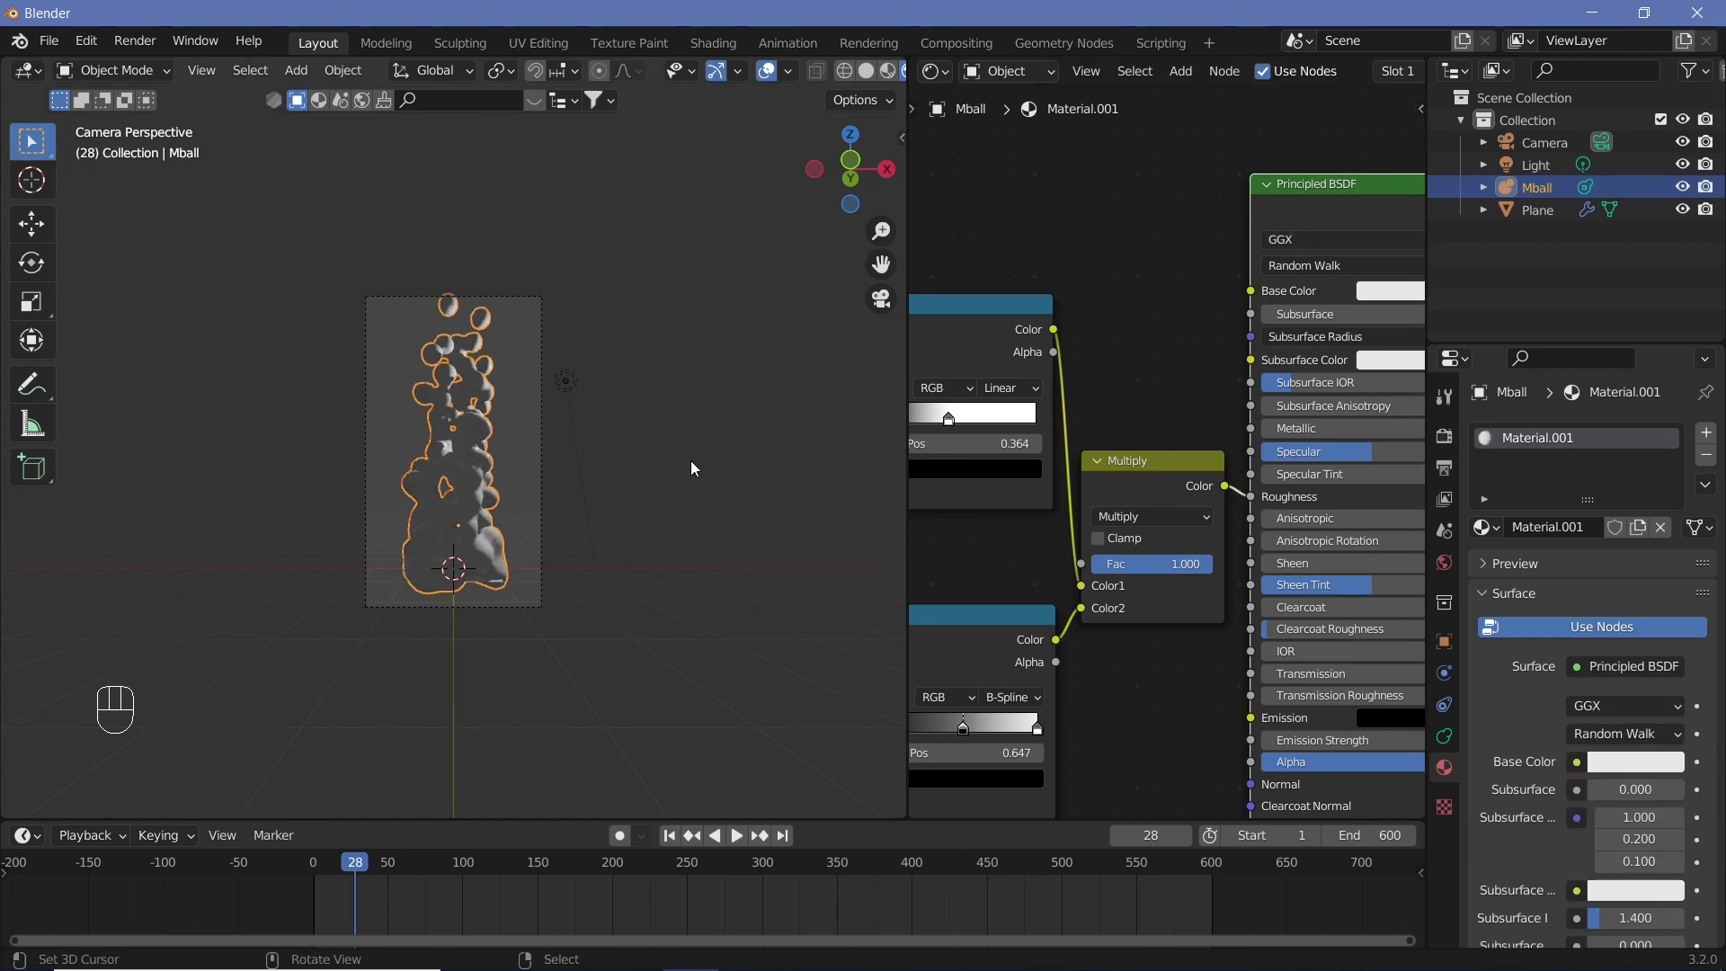
middle_click(475, 567)
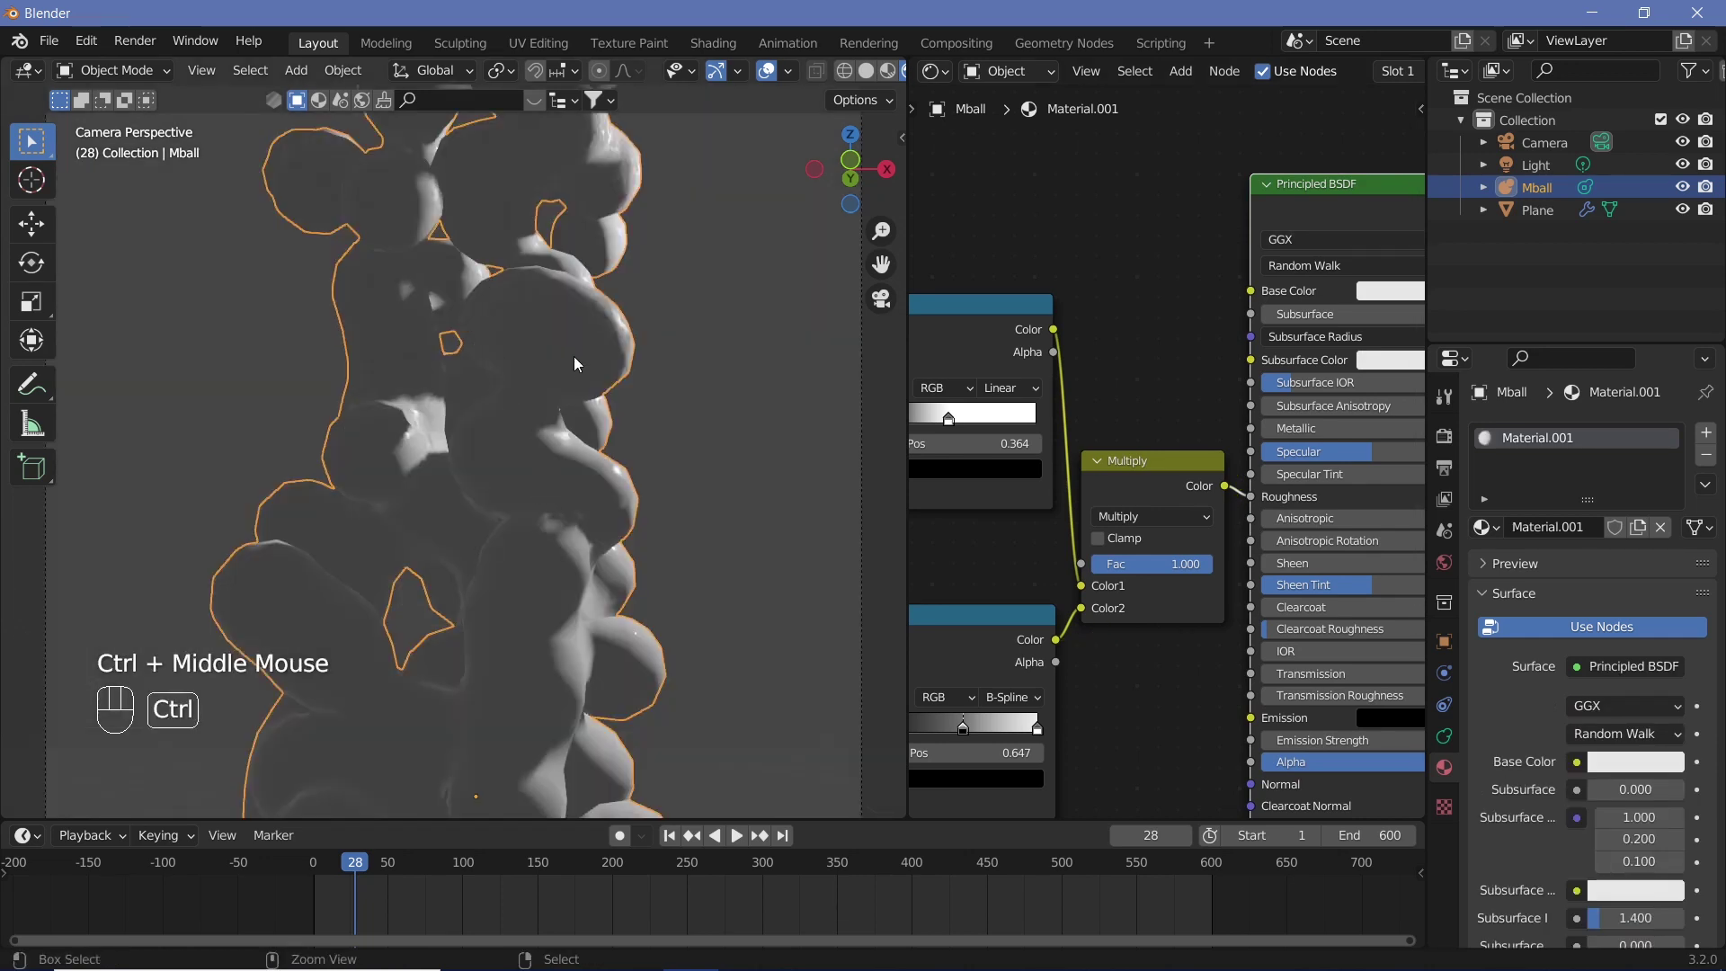
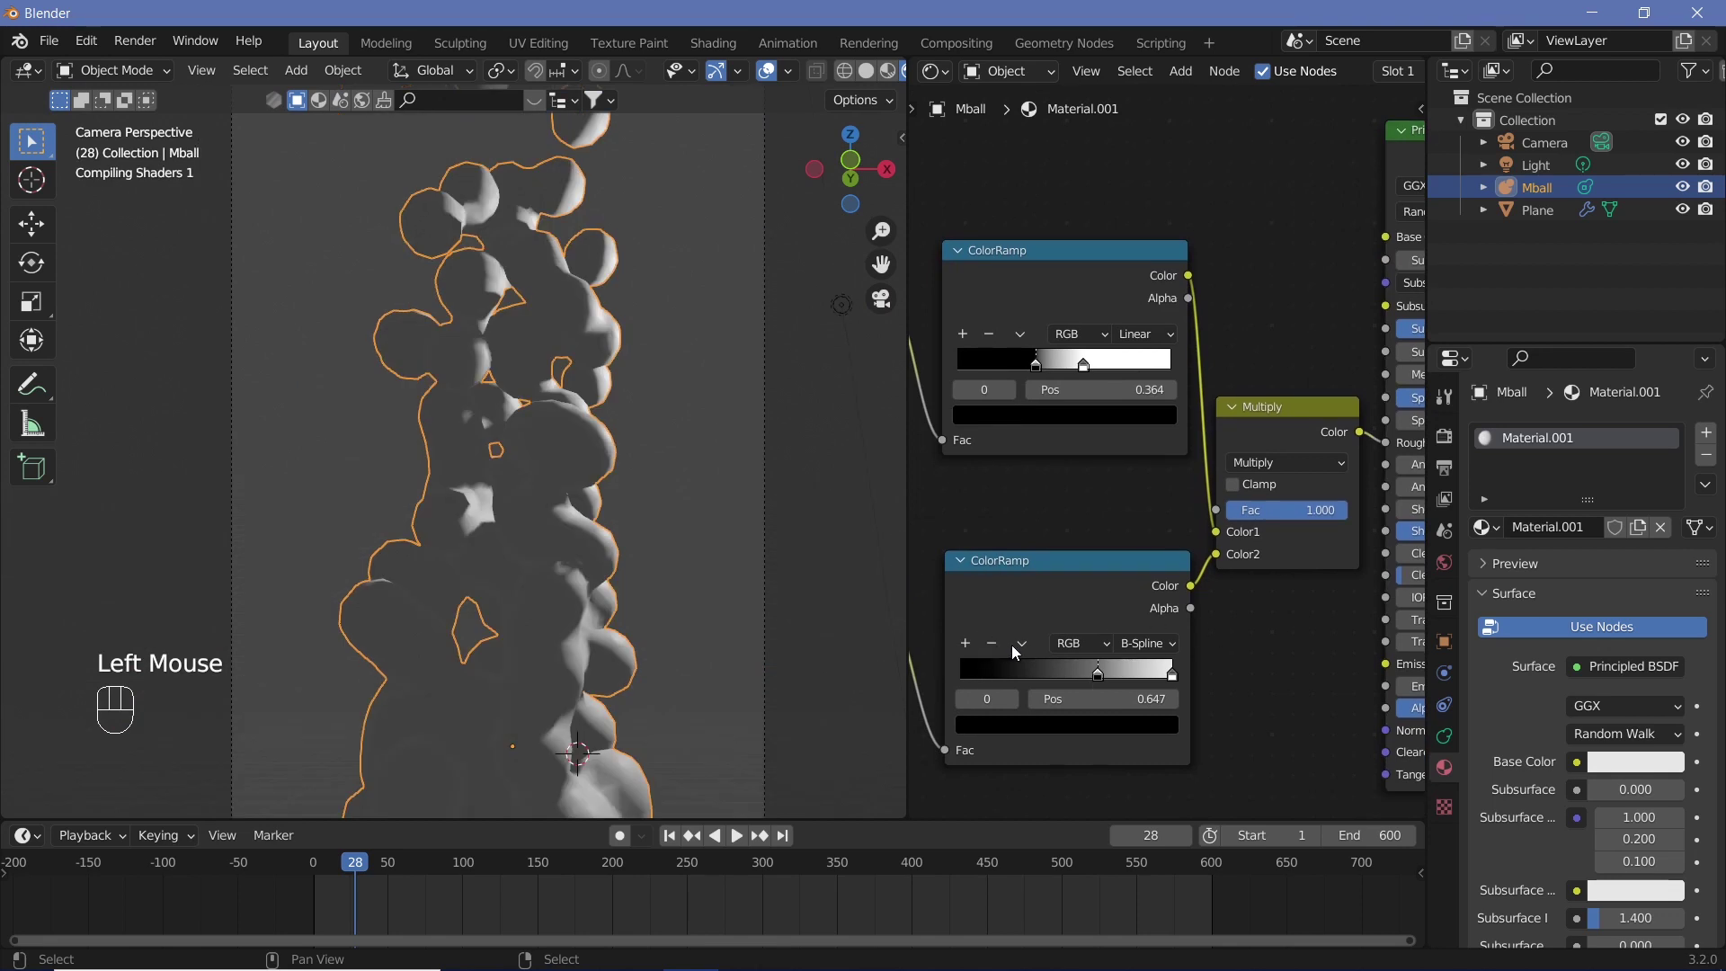
Step: Flip the gradient ColorRamp and move its stop to 0.353, nudging the upper ramp's stop to 0.364
drag(1028, 647, 1065, 669)
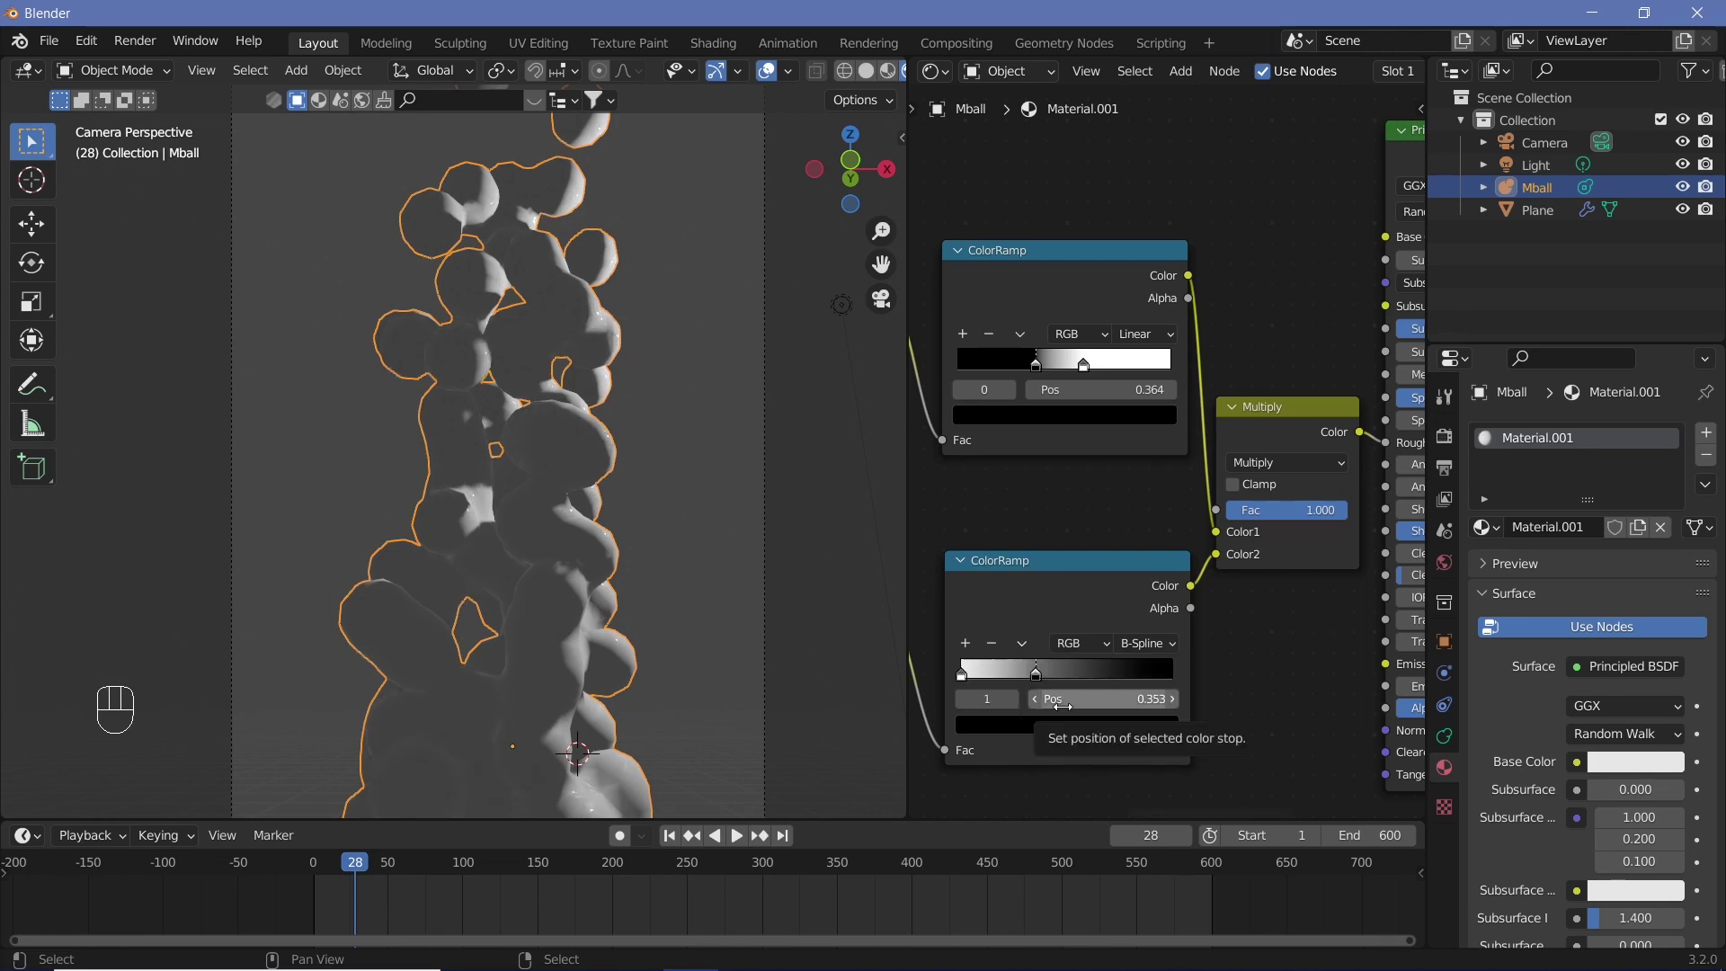
drag(660, 681, 691, 523)
drag(662, 686, 646, 606)
middle_click(613, 579)
drag(653, 538, 612, 552)
middle_click(634, 520)
drag(655, 410, 668, 444)
middle_click(672, 407)
middle_click(698, 451)
middle_click(670, 530)
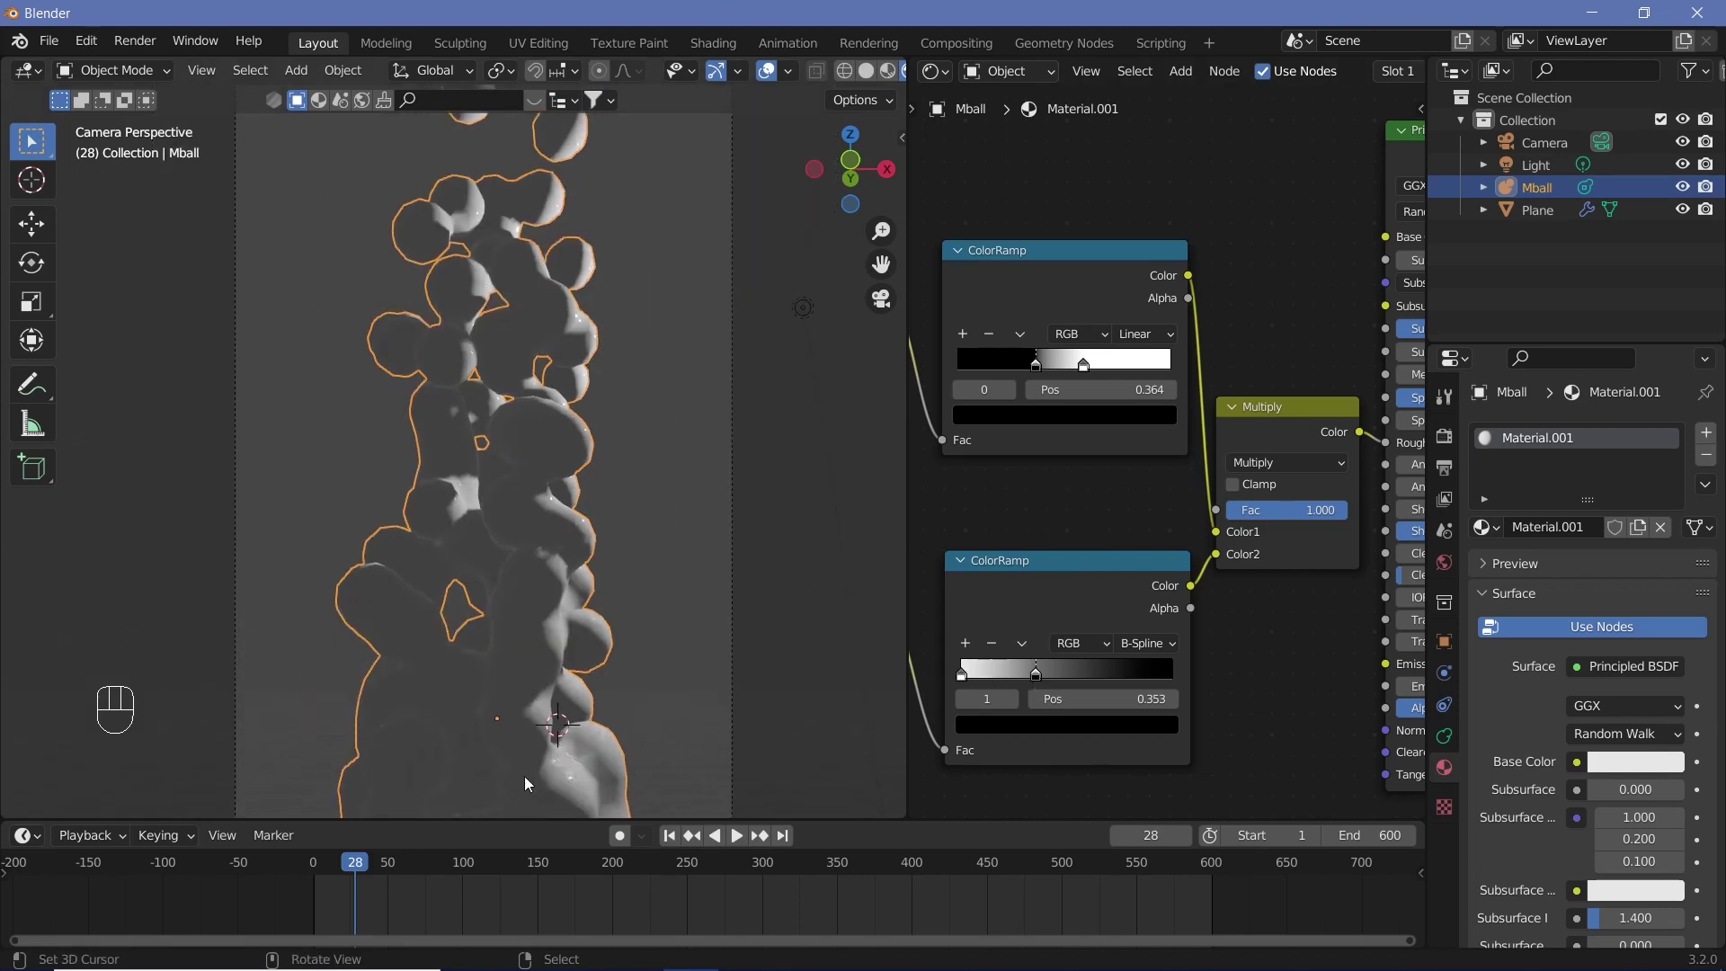
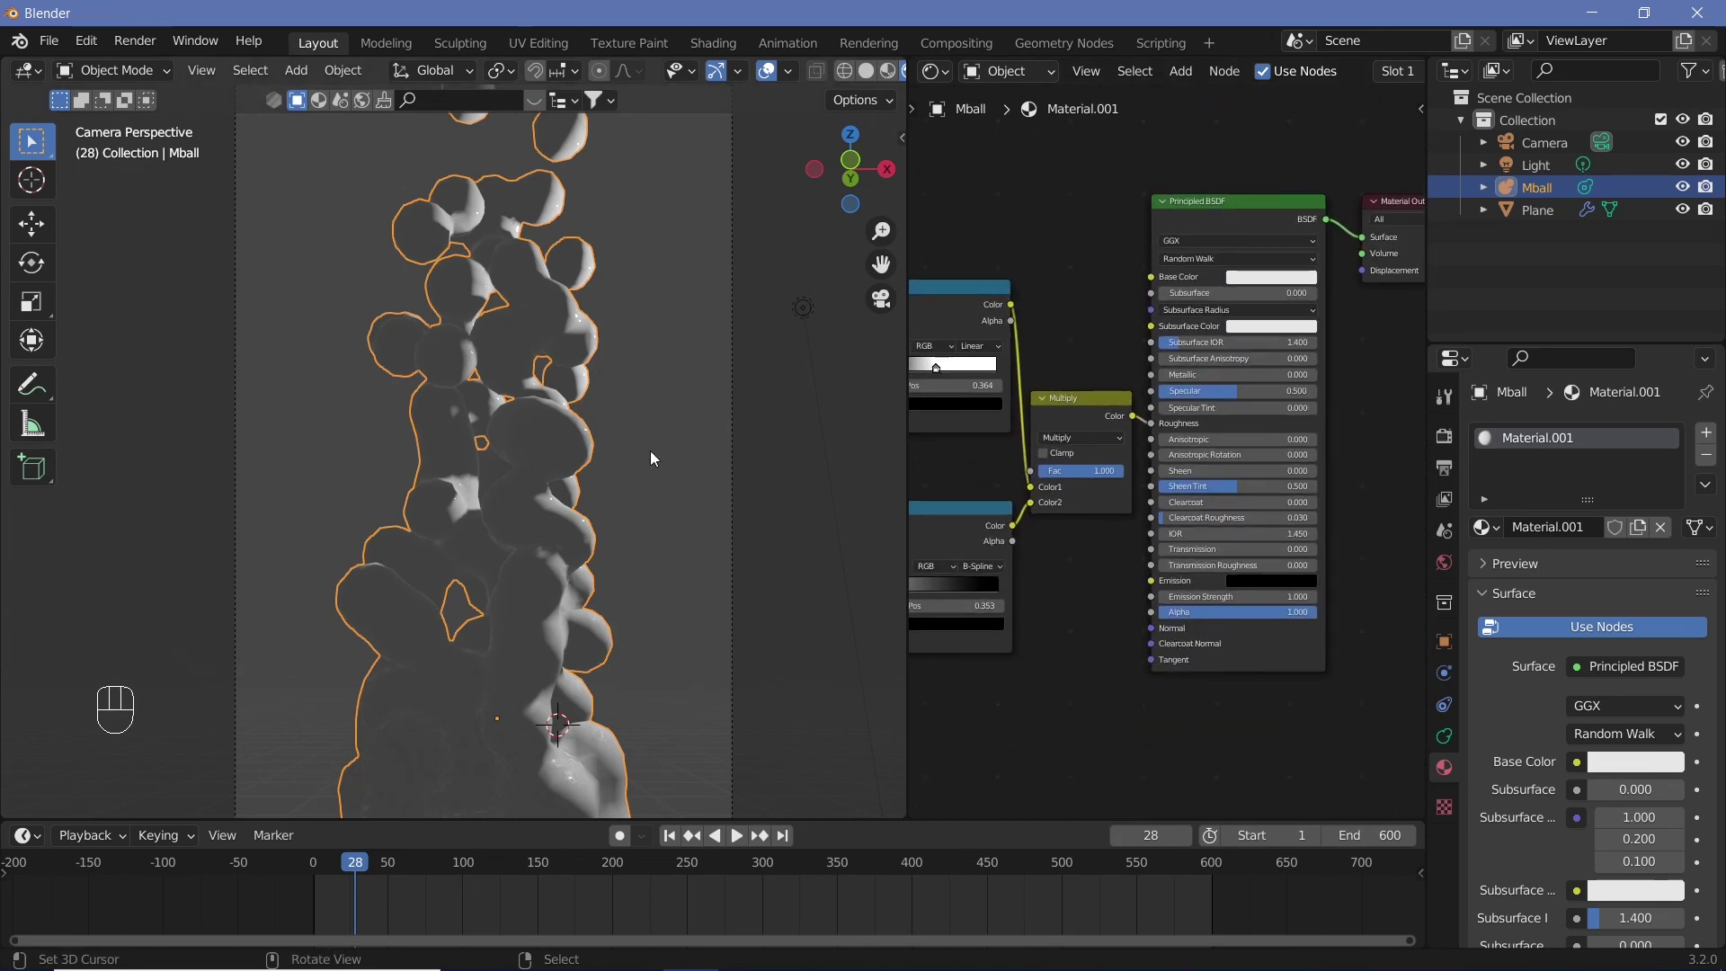
Step: Move the point light up about 2.2 m along global Z above the column
drag(810, 318, 798, 308)
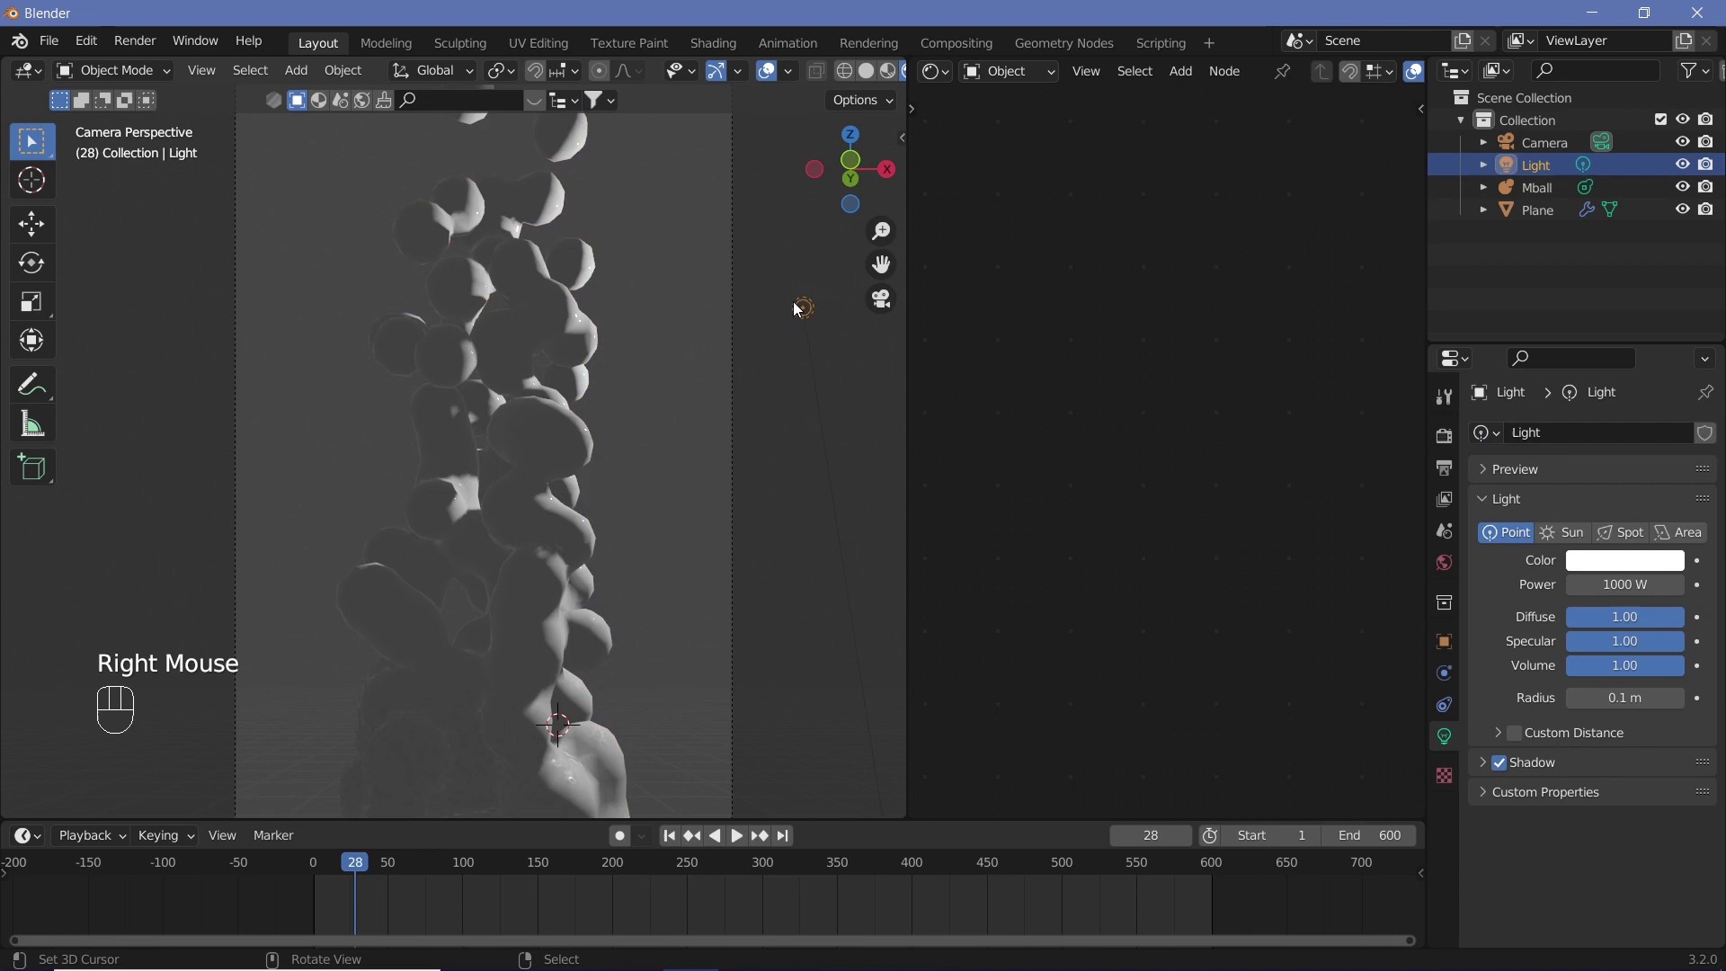
key(alt+g)
key(g)
key(z)
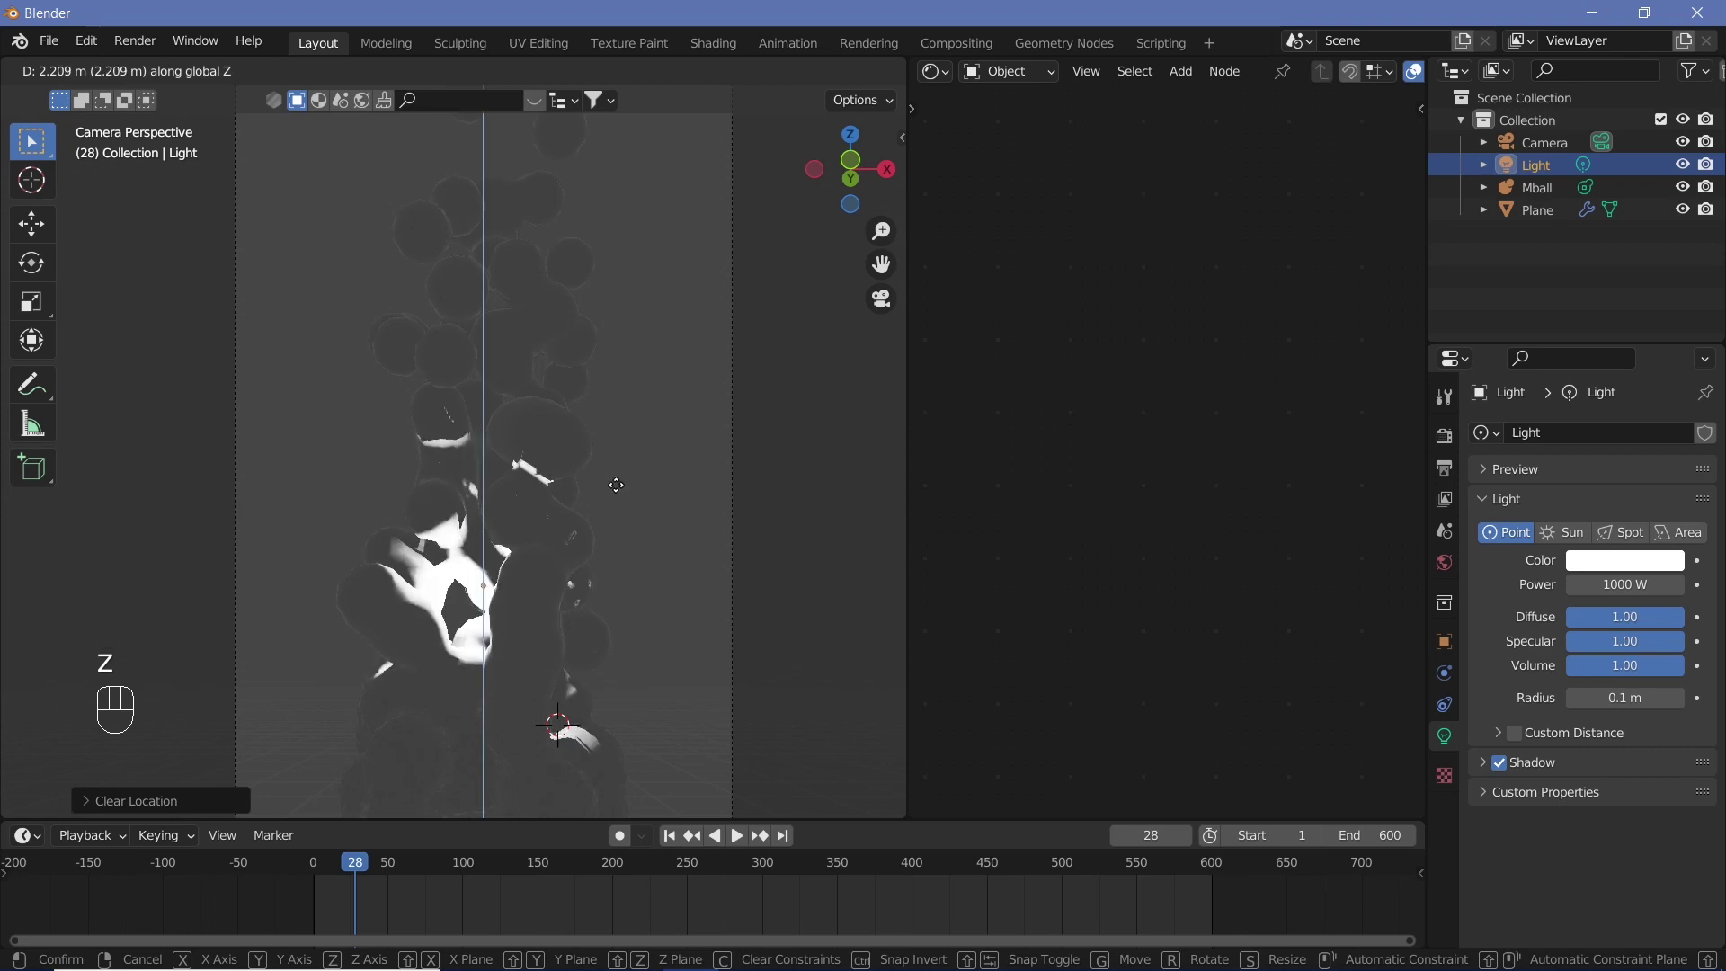
click(619, 489)
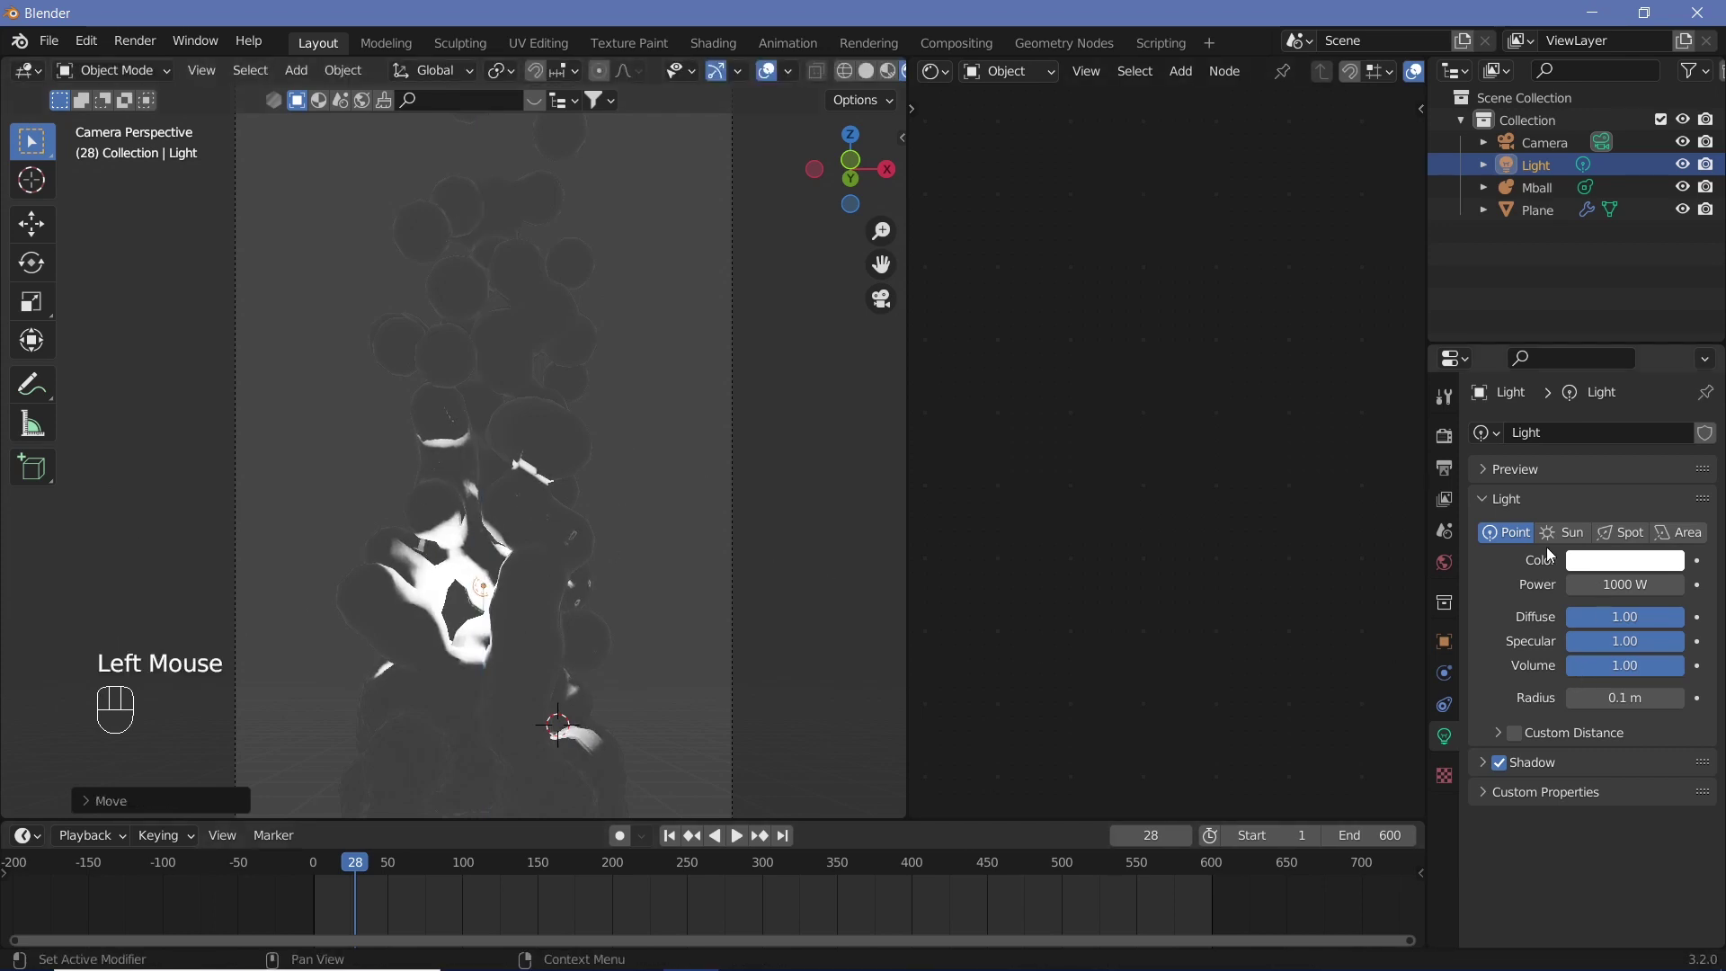
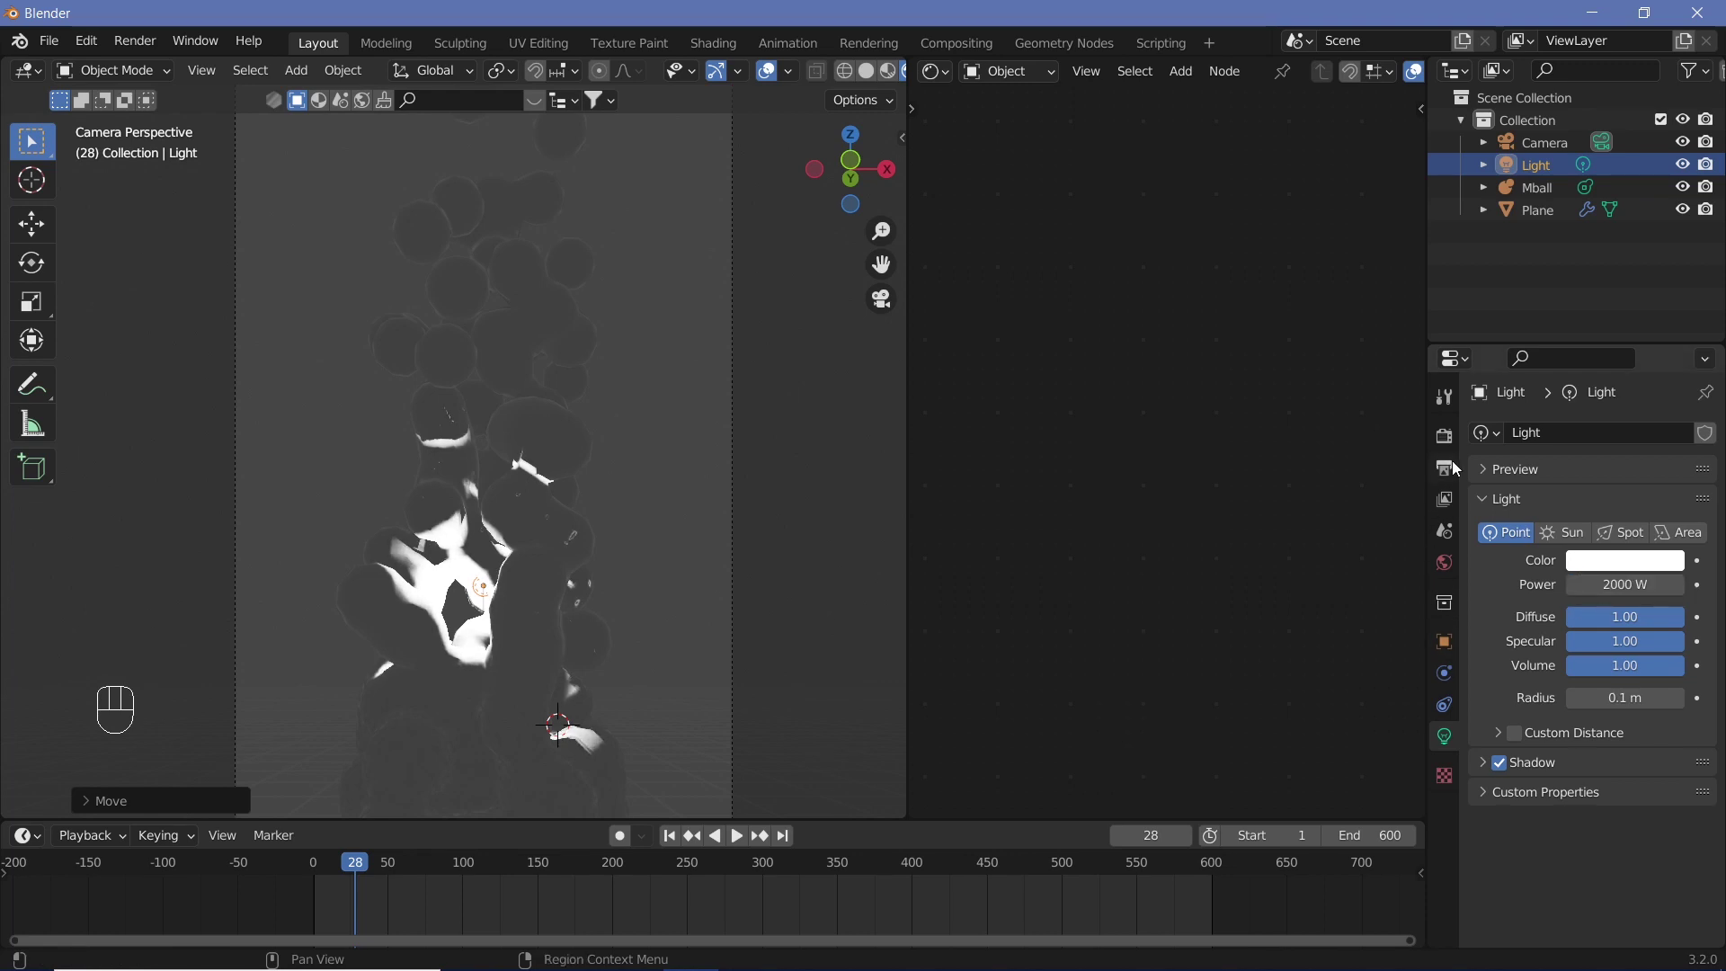
Step: Enable Eevee Bloom and Screen Space Reflections in Render Properties and expand the bloom settings
click(1450, 447)
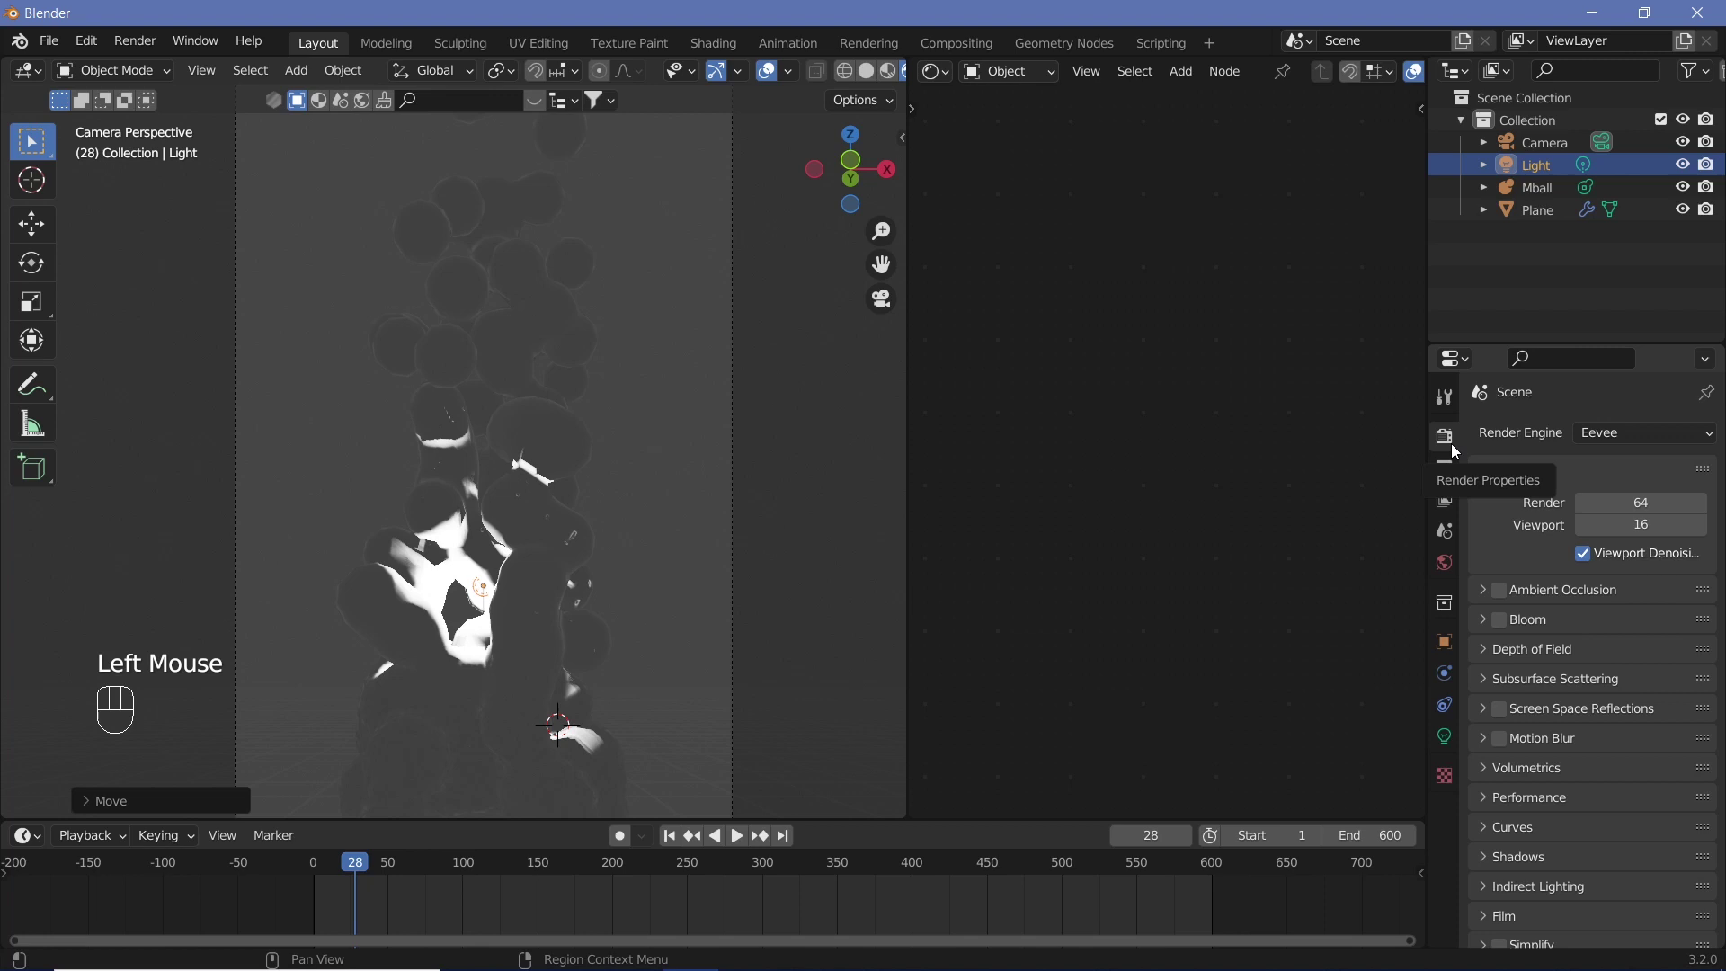
click(1505, 618)
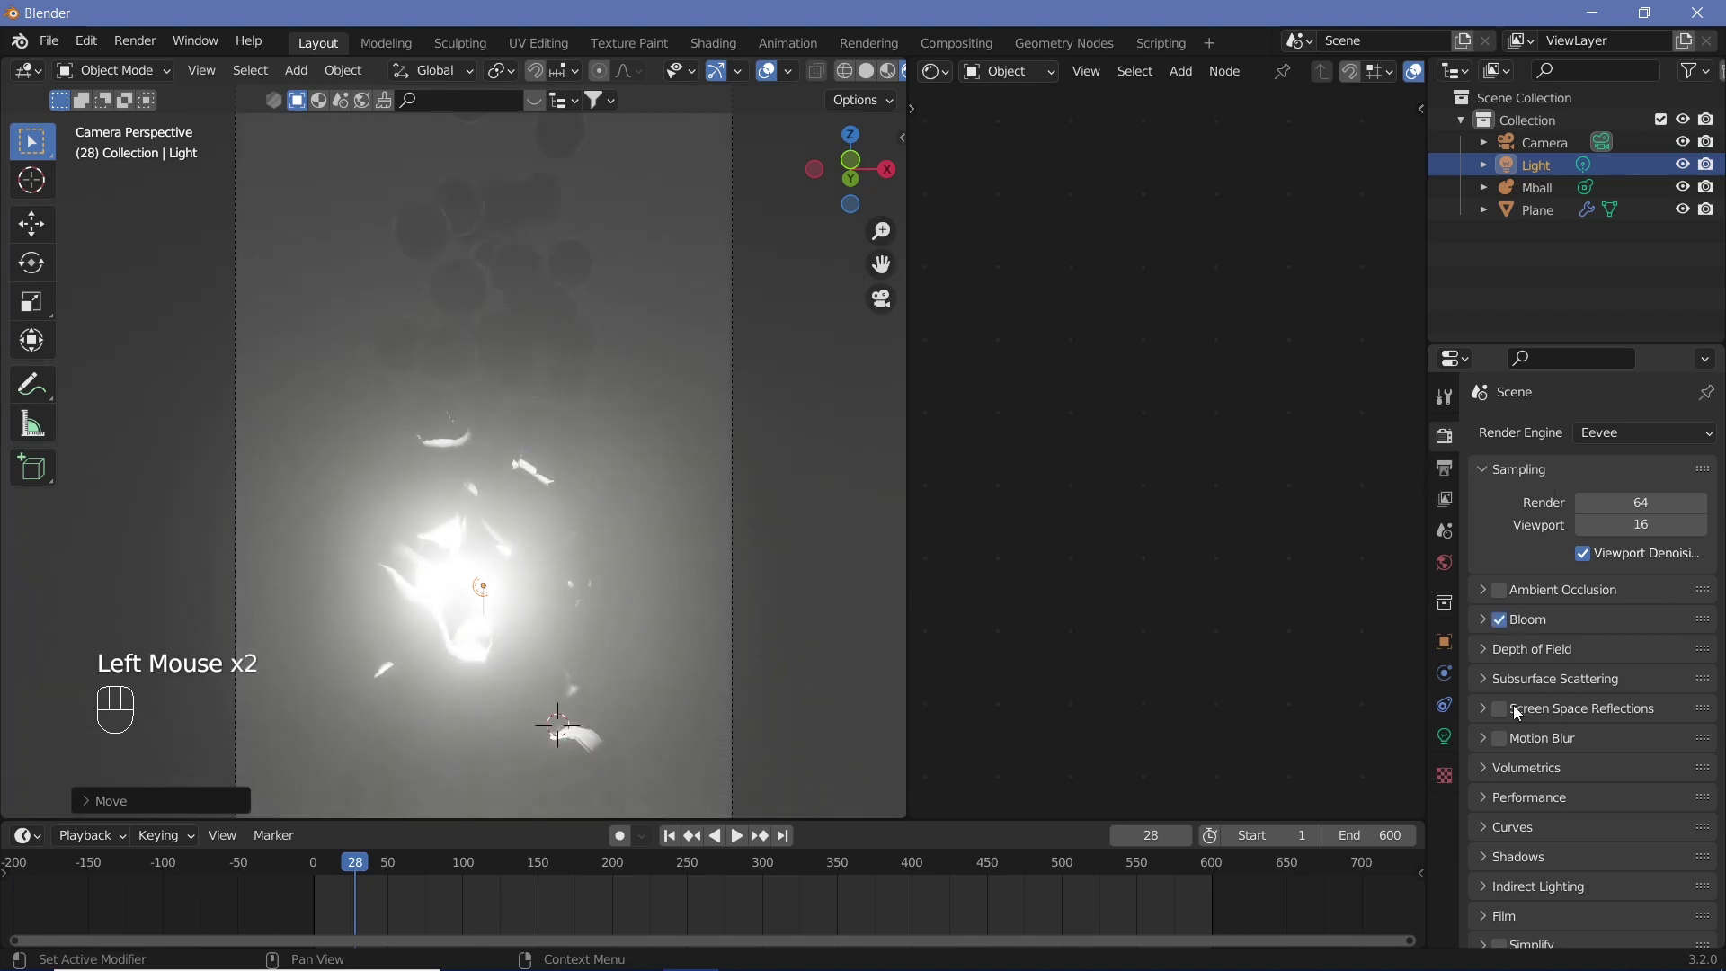
click(1506, 712)
click(1482, 620)
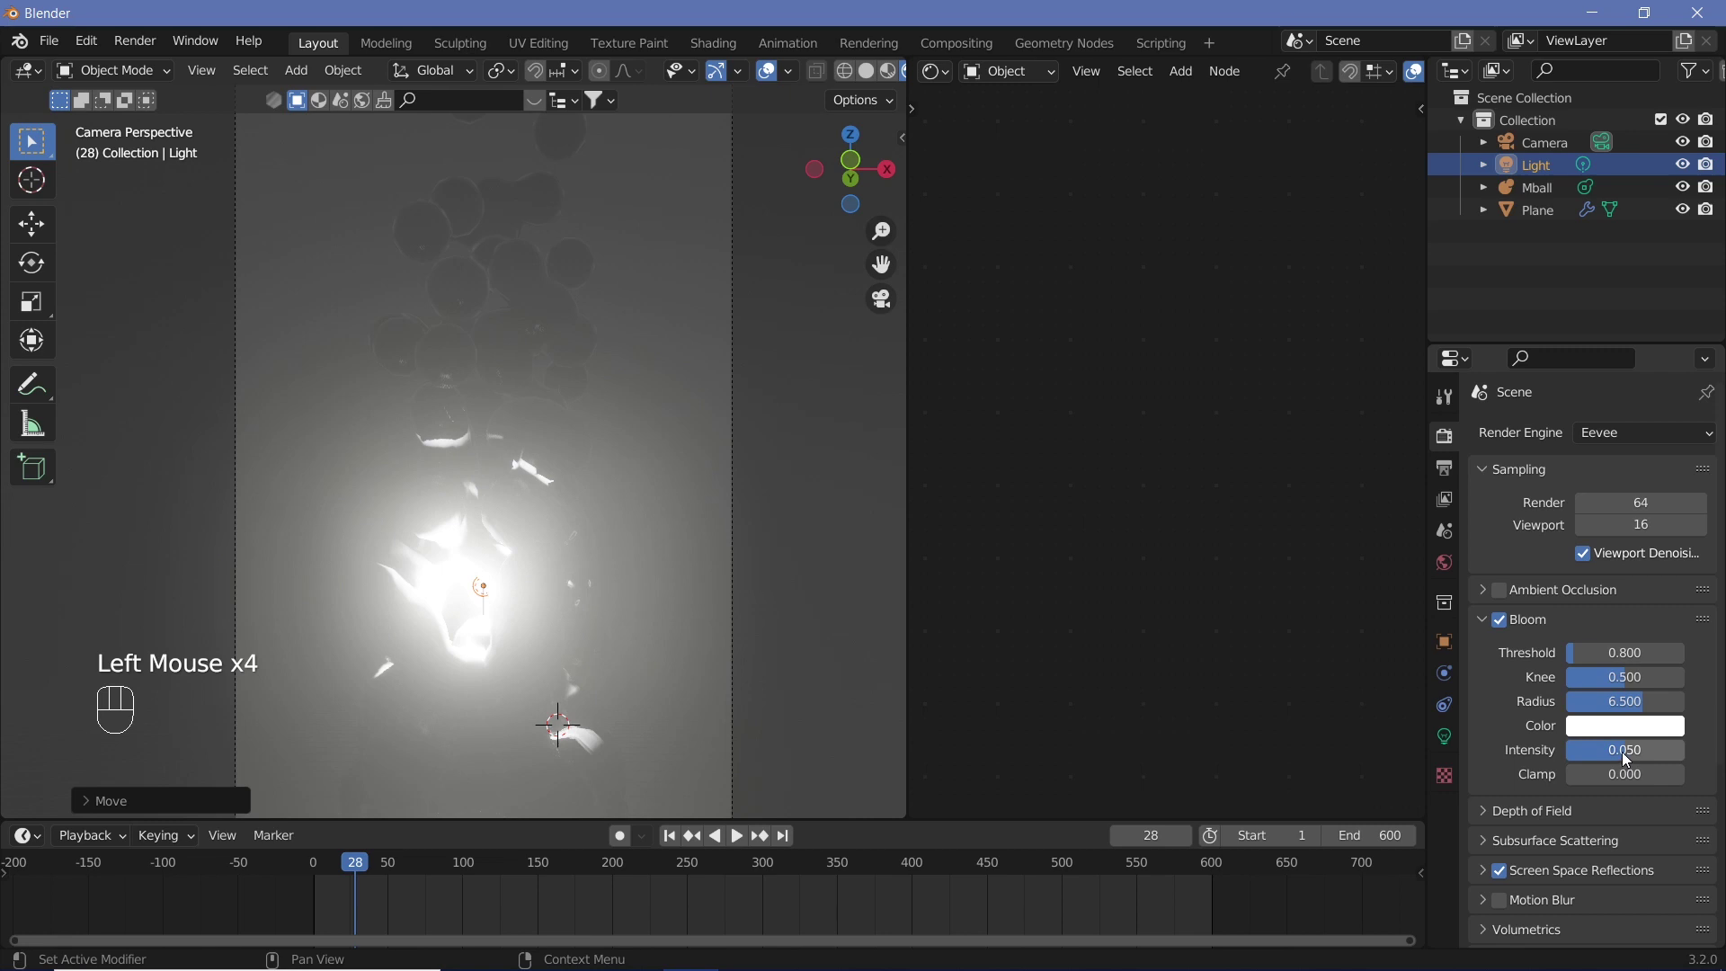
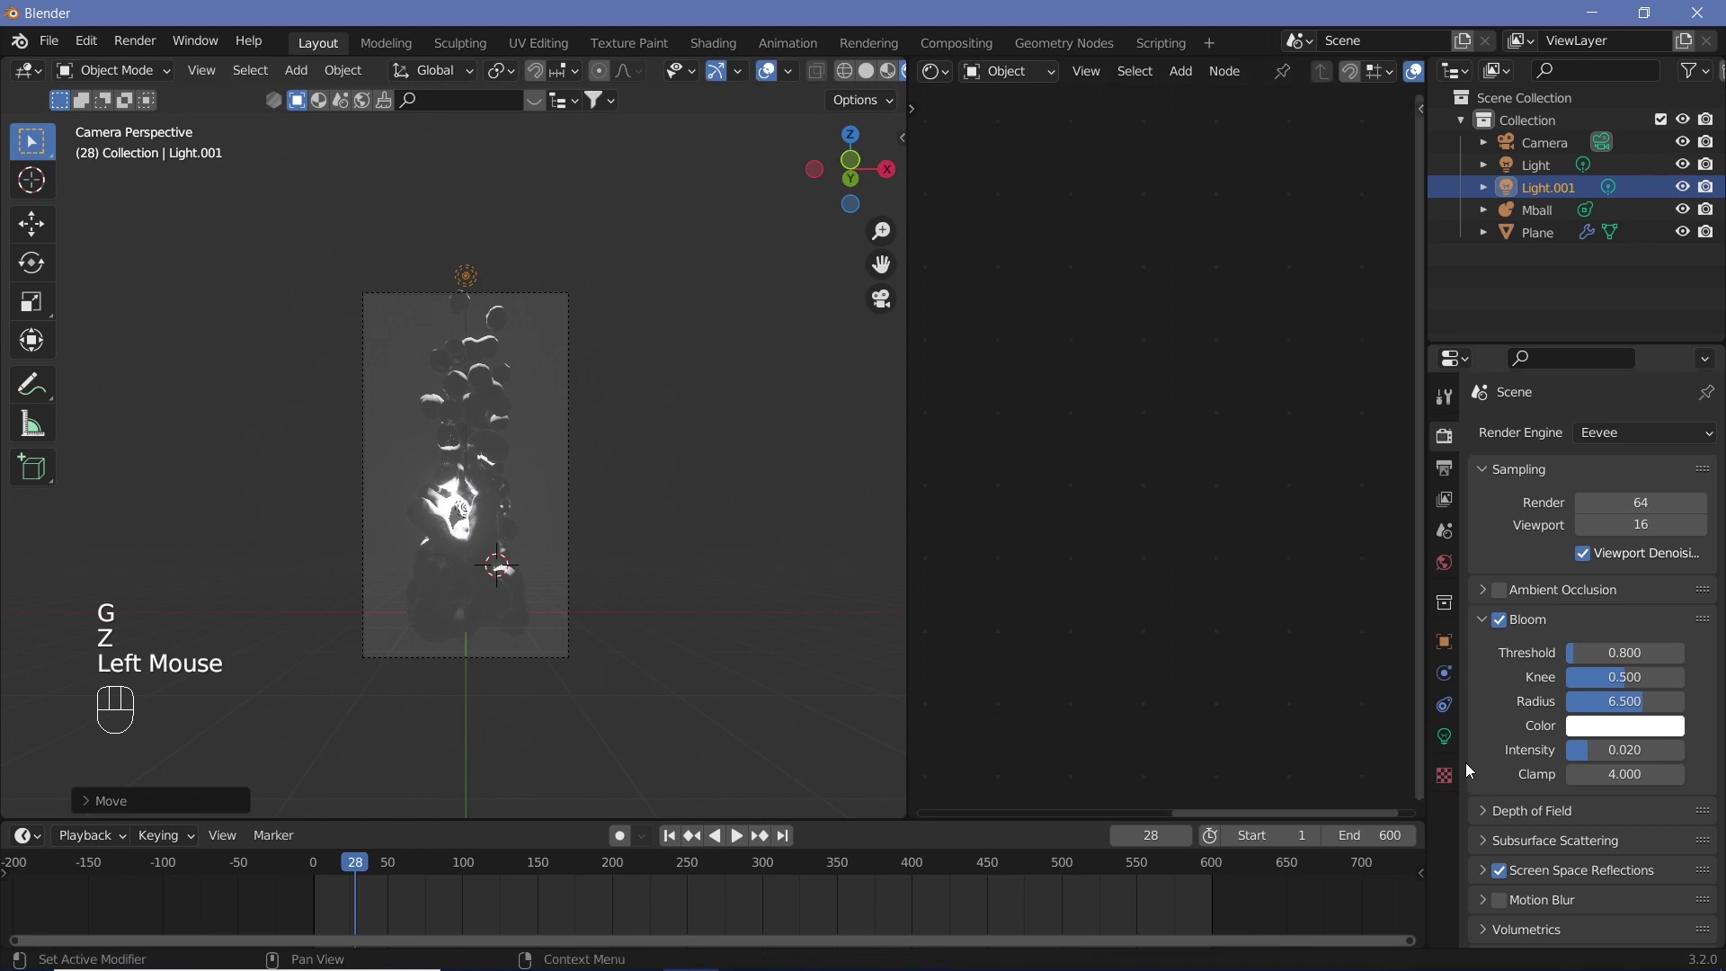
Step: Change Light.001 to an Area light in its Object Data properties
click(1456, 745)
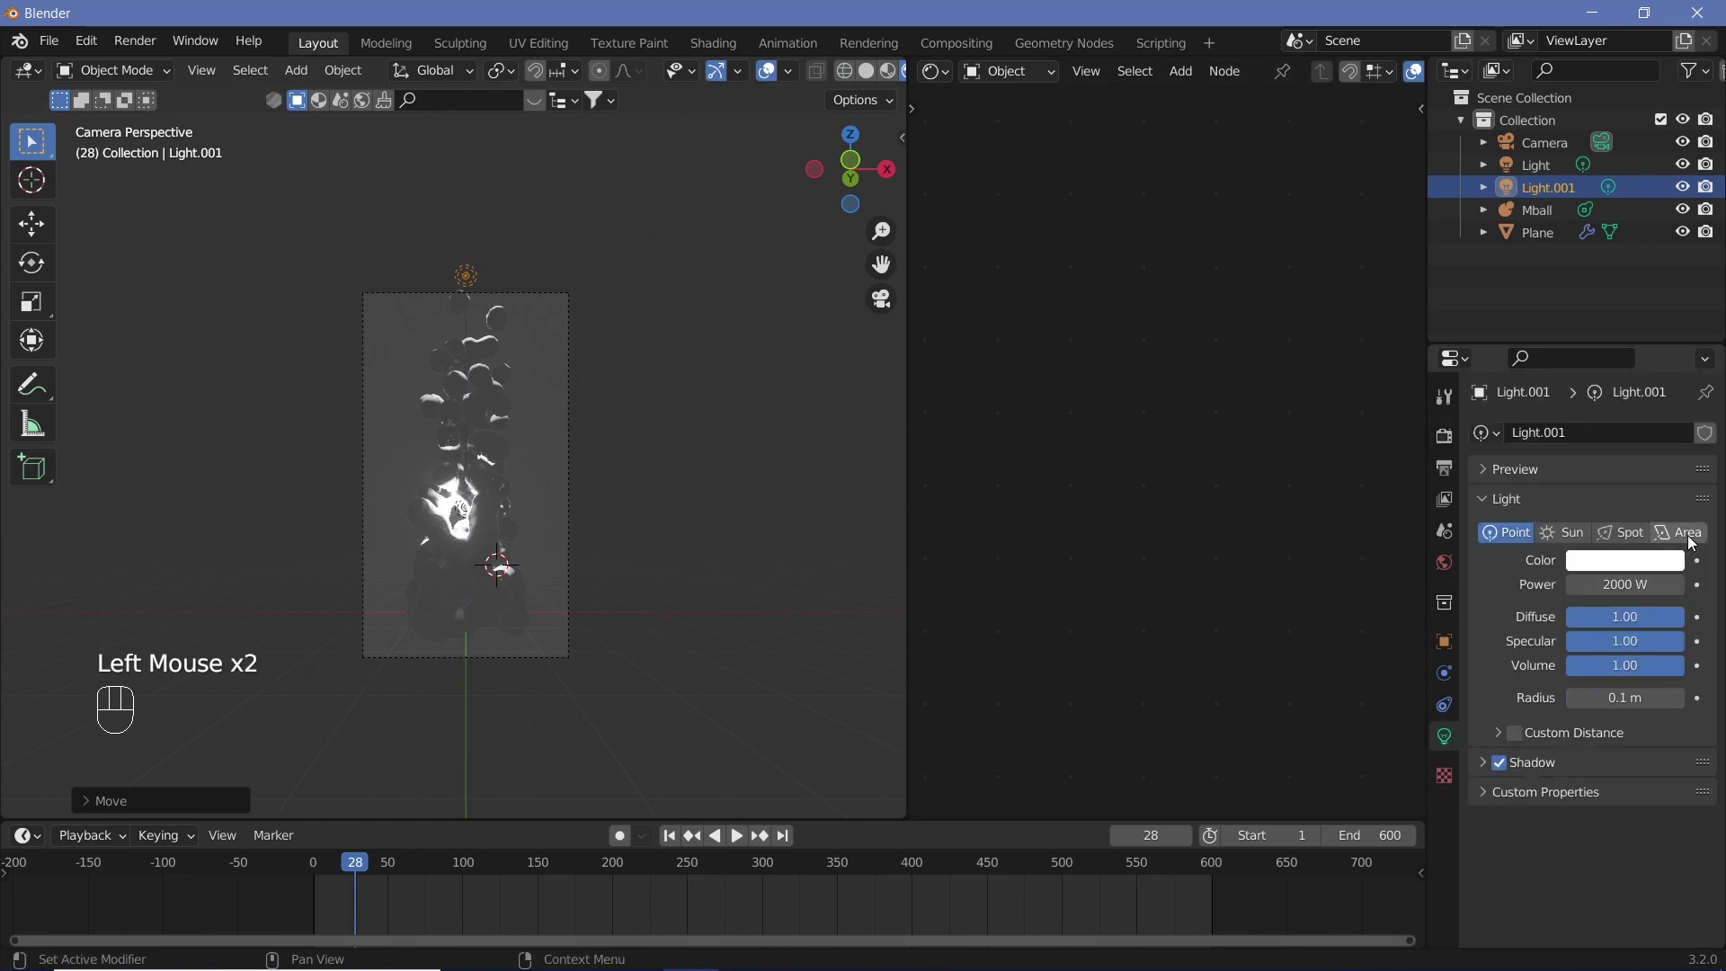
click(1694, 535)
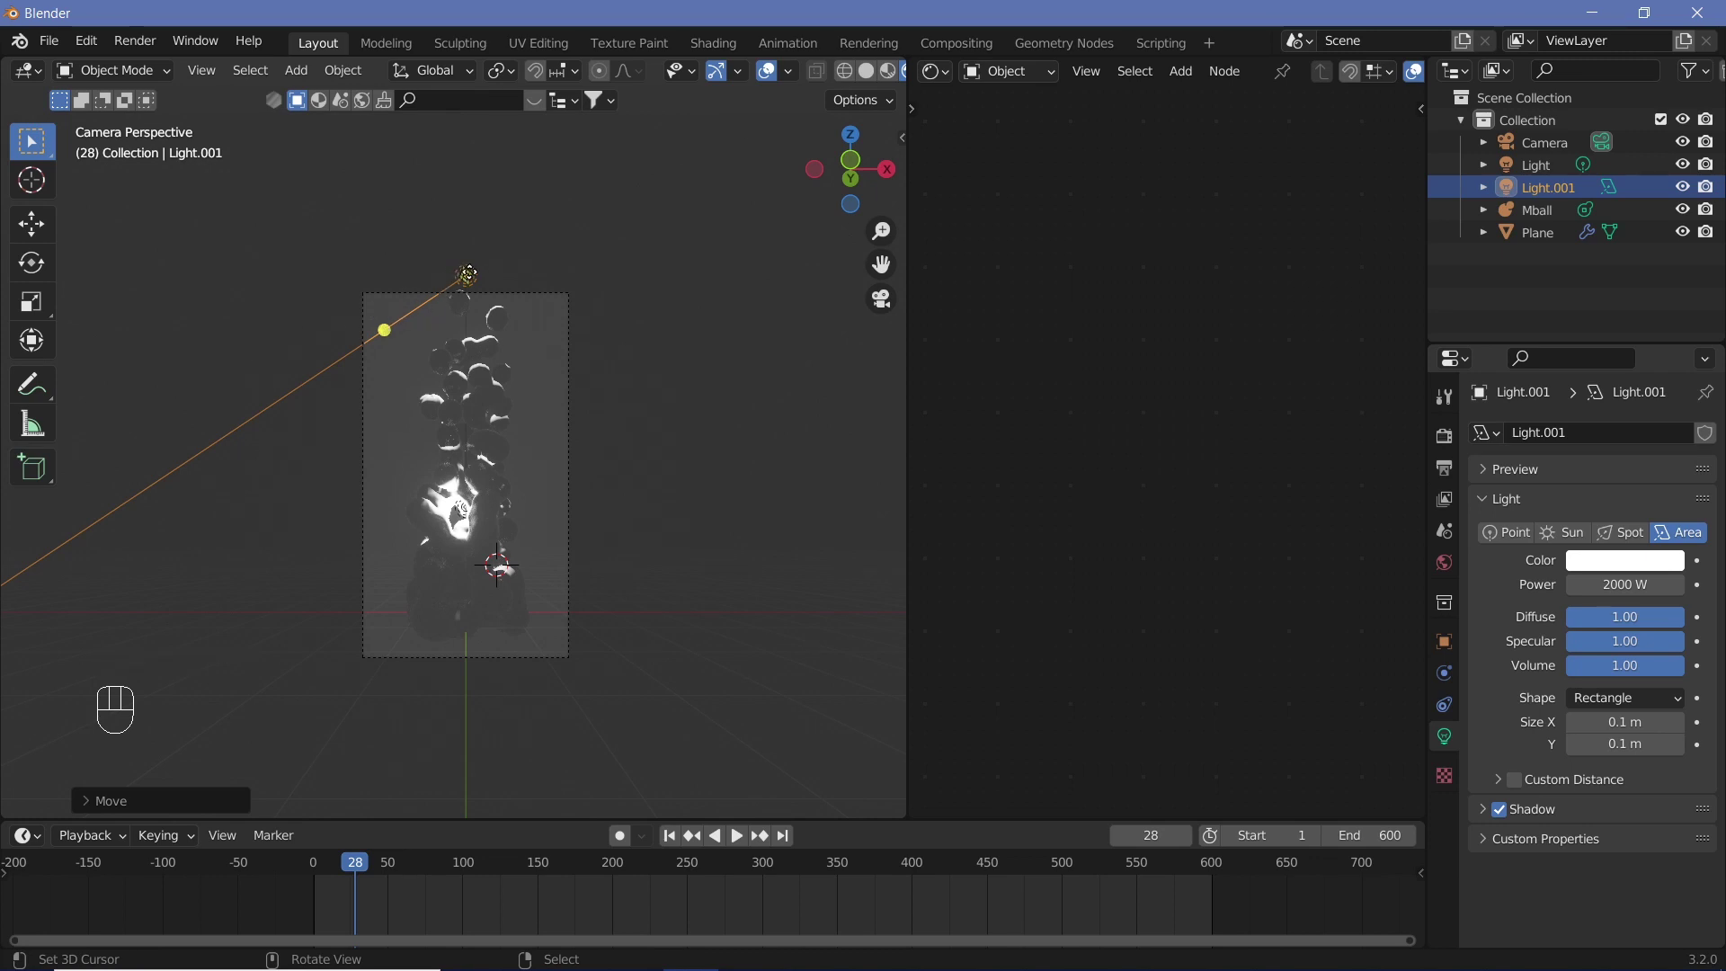
Step: Raise the area light above the column from top and side views, then look through the camera
key(KP_7)
drag(473, 444, 507, 373)
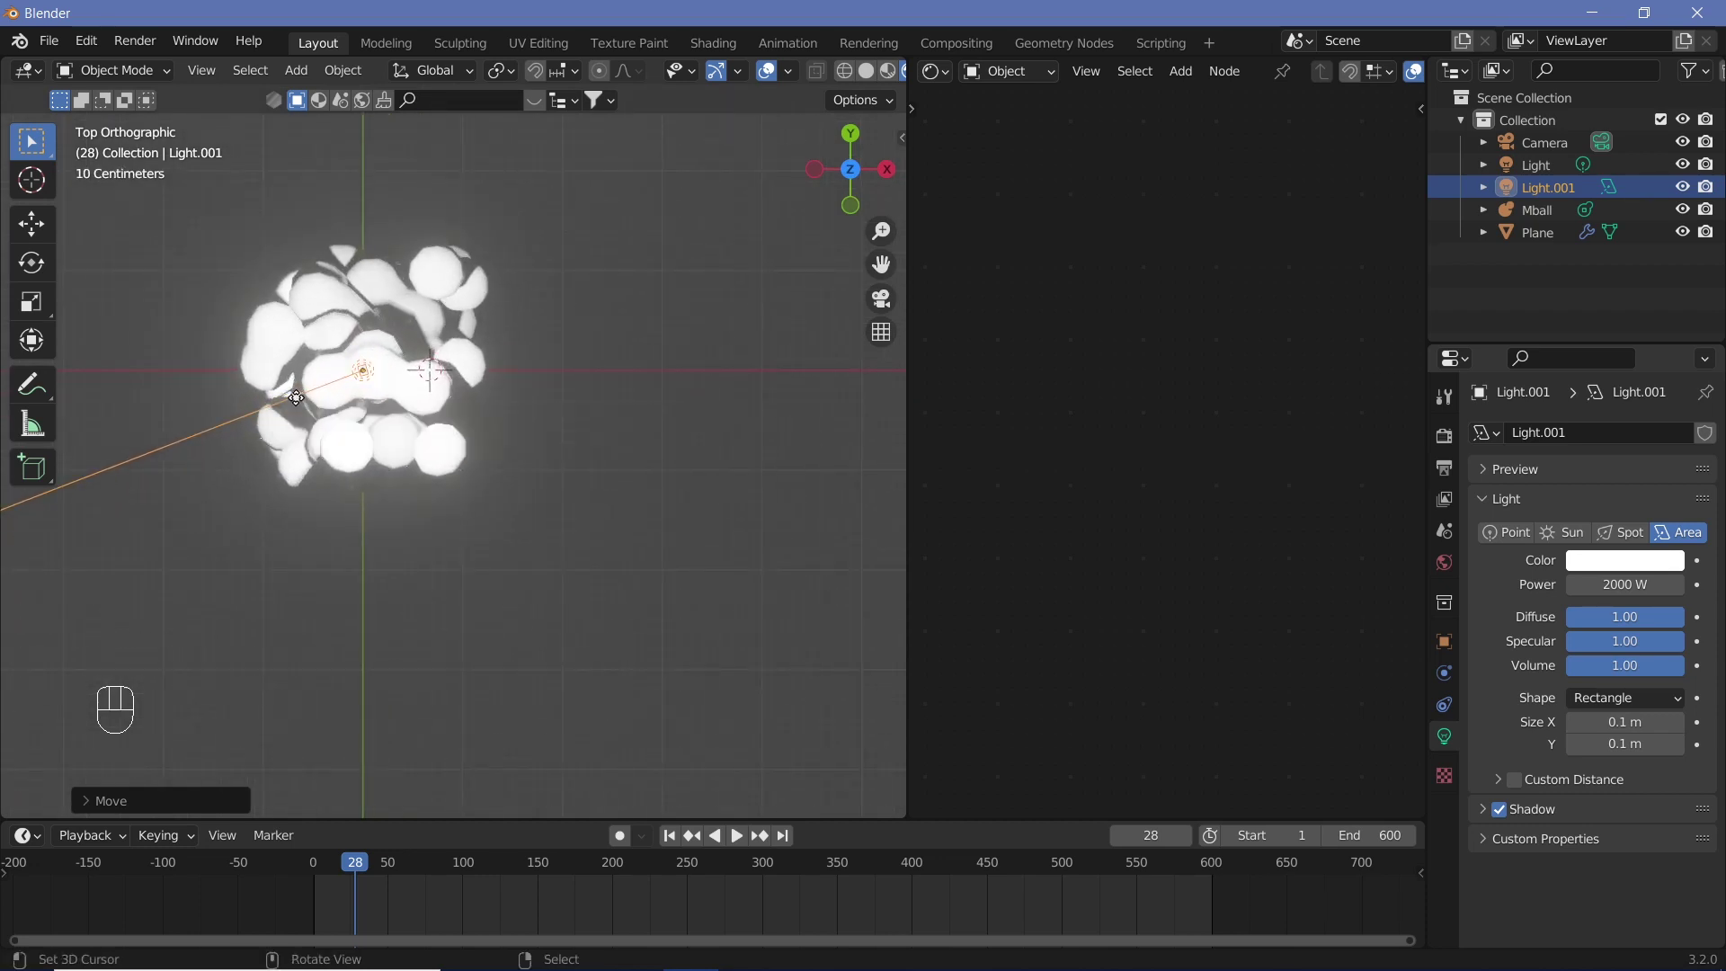
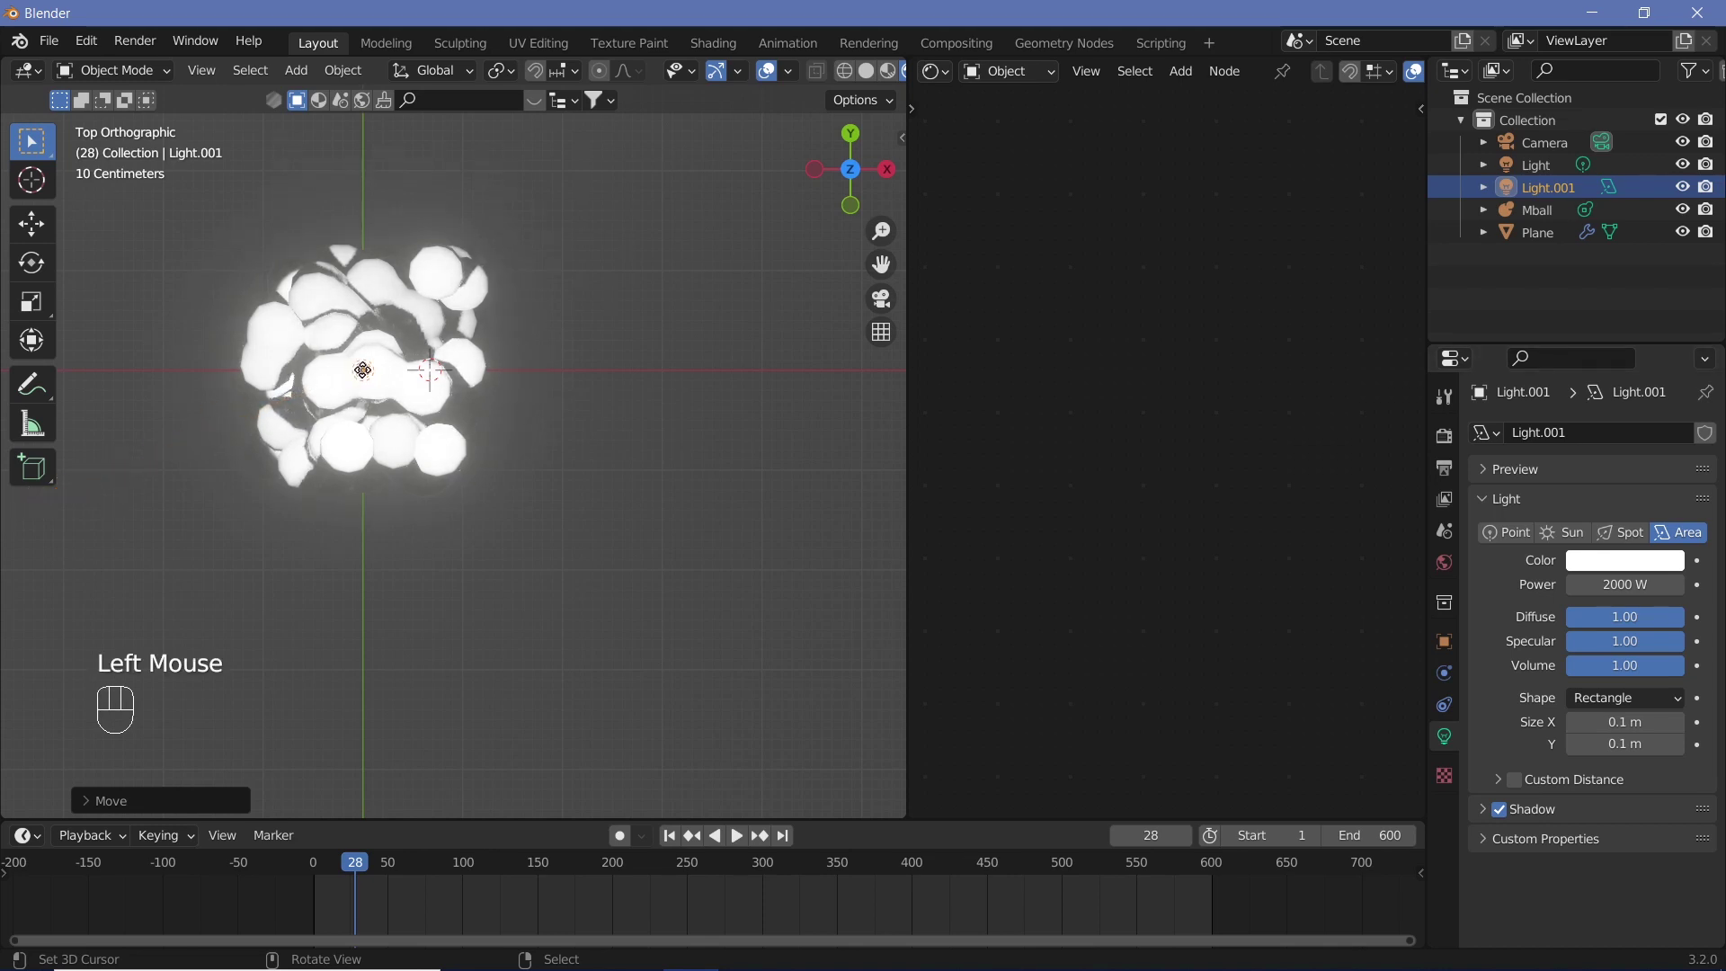
drag(407, 501, 462, 285)
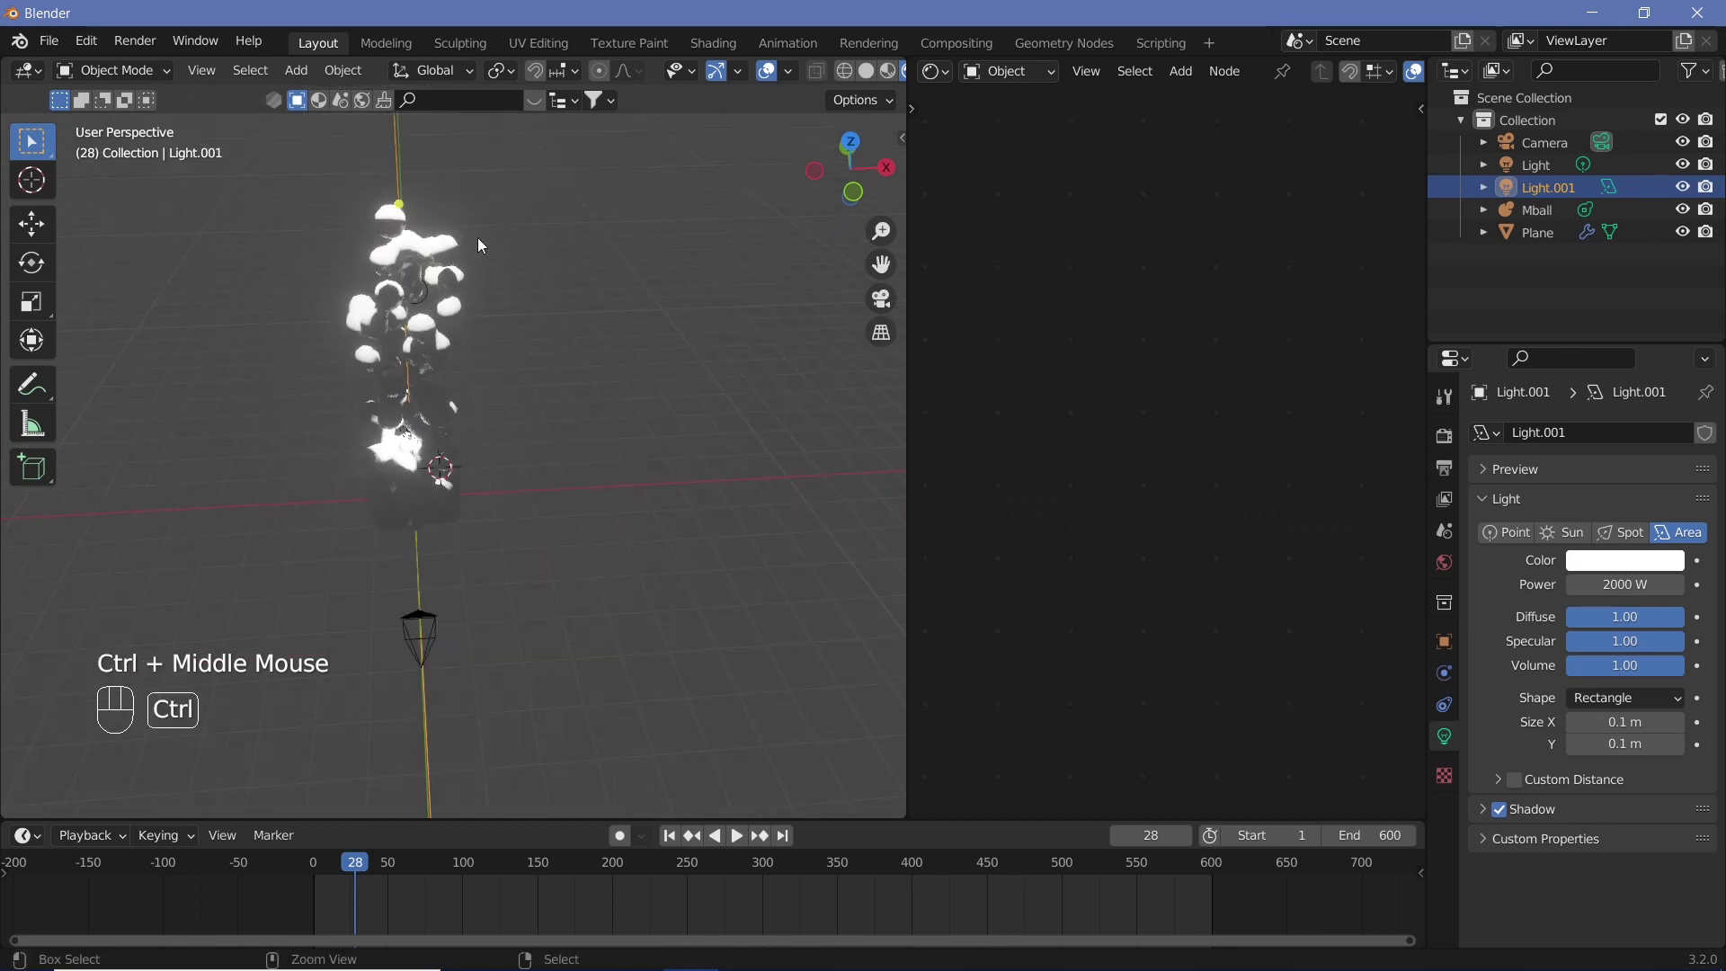
middle_click(477, 304)
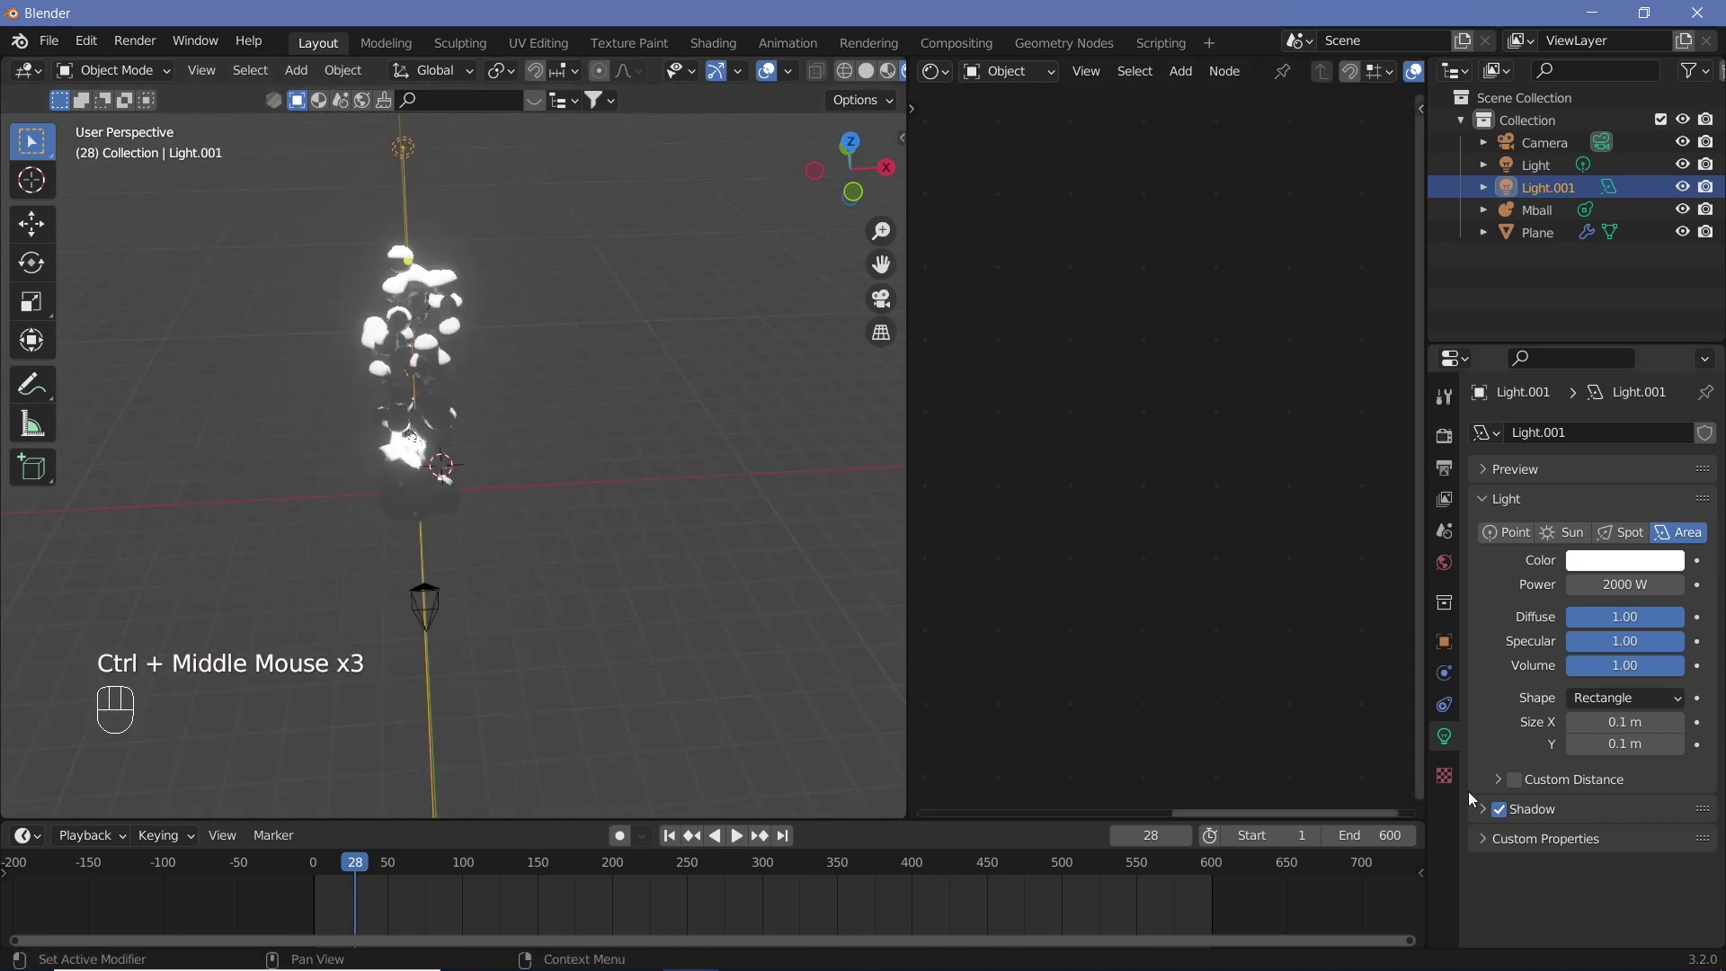
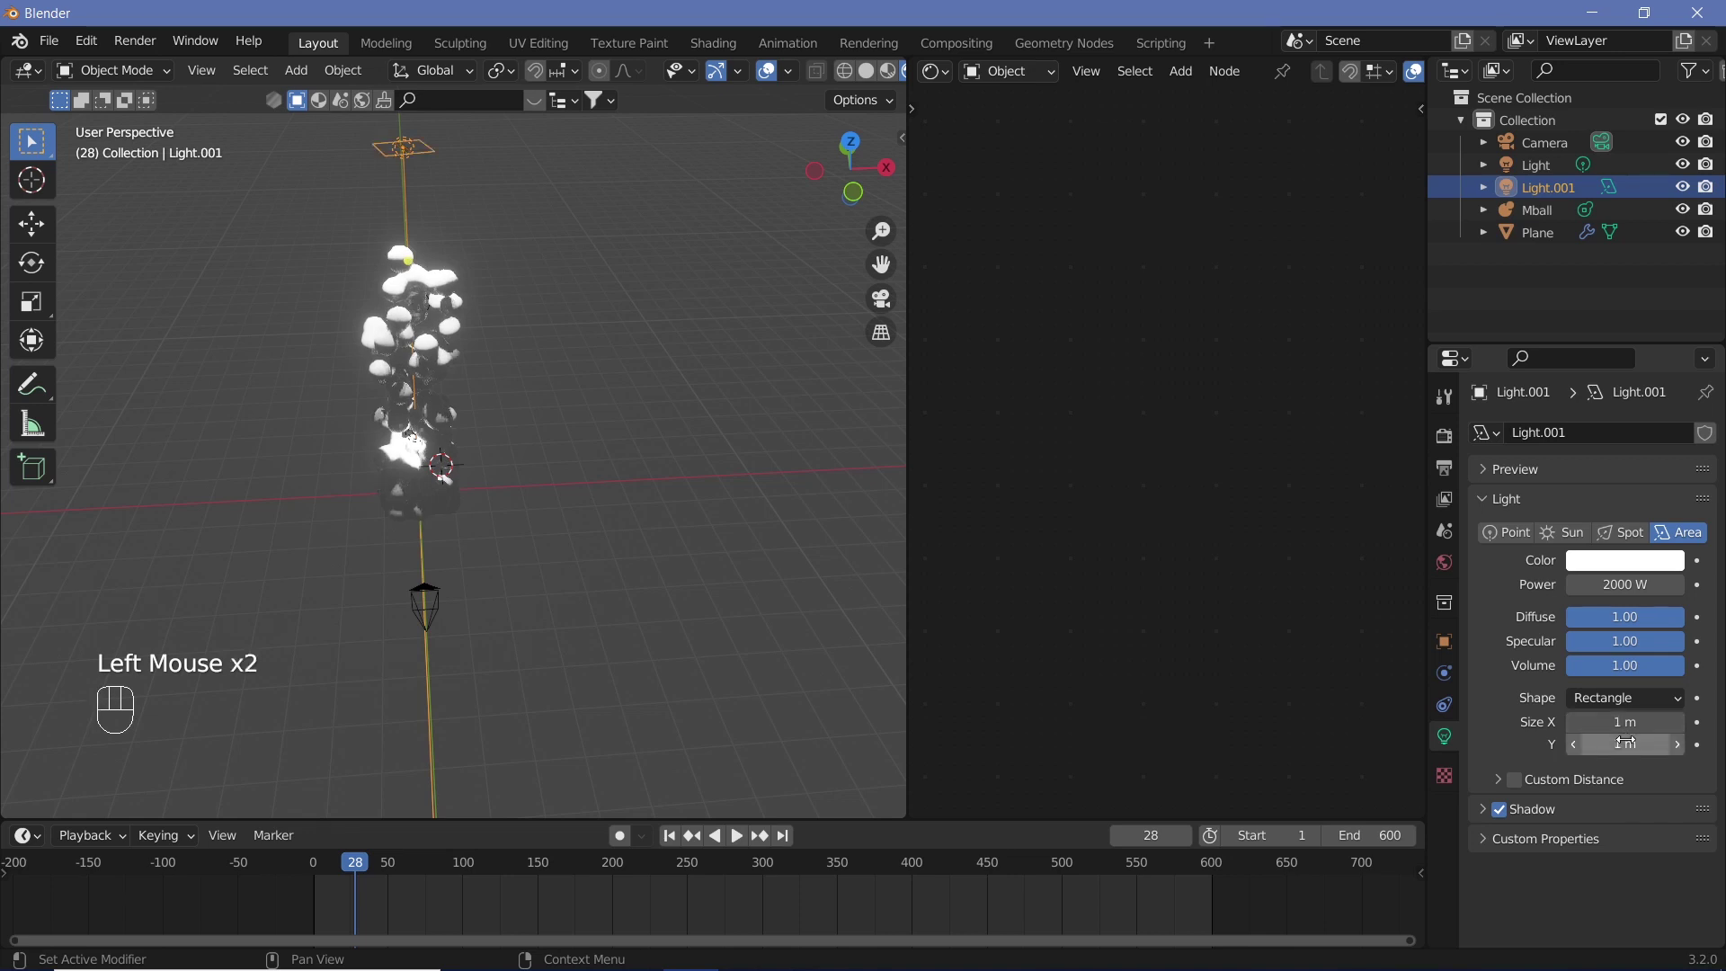
key(KP_0)
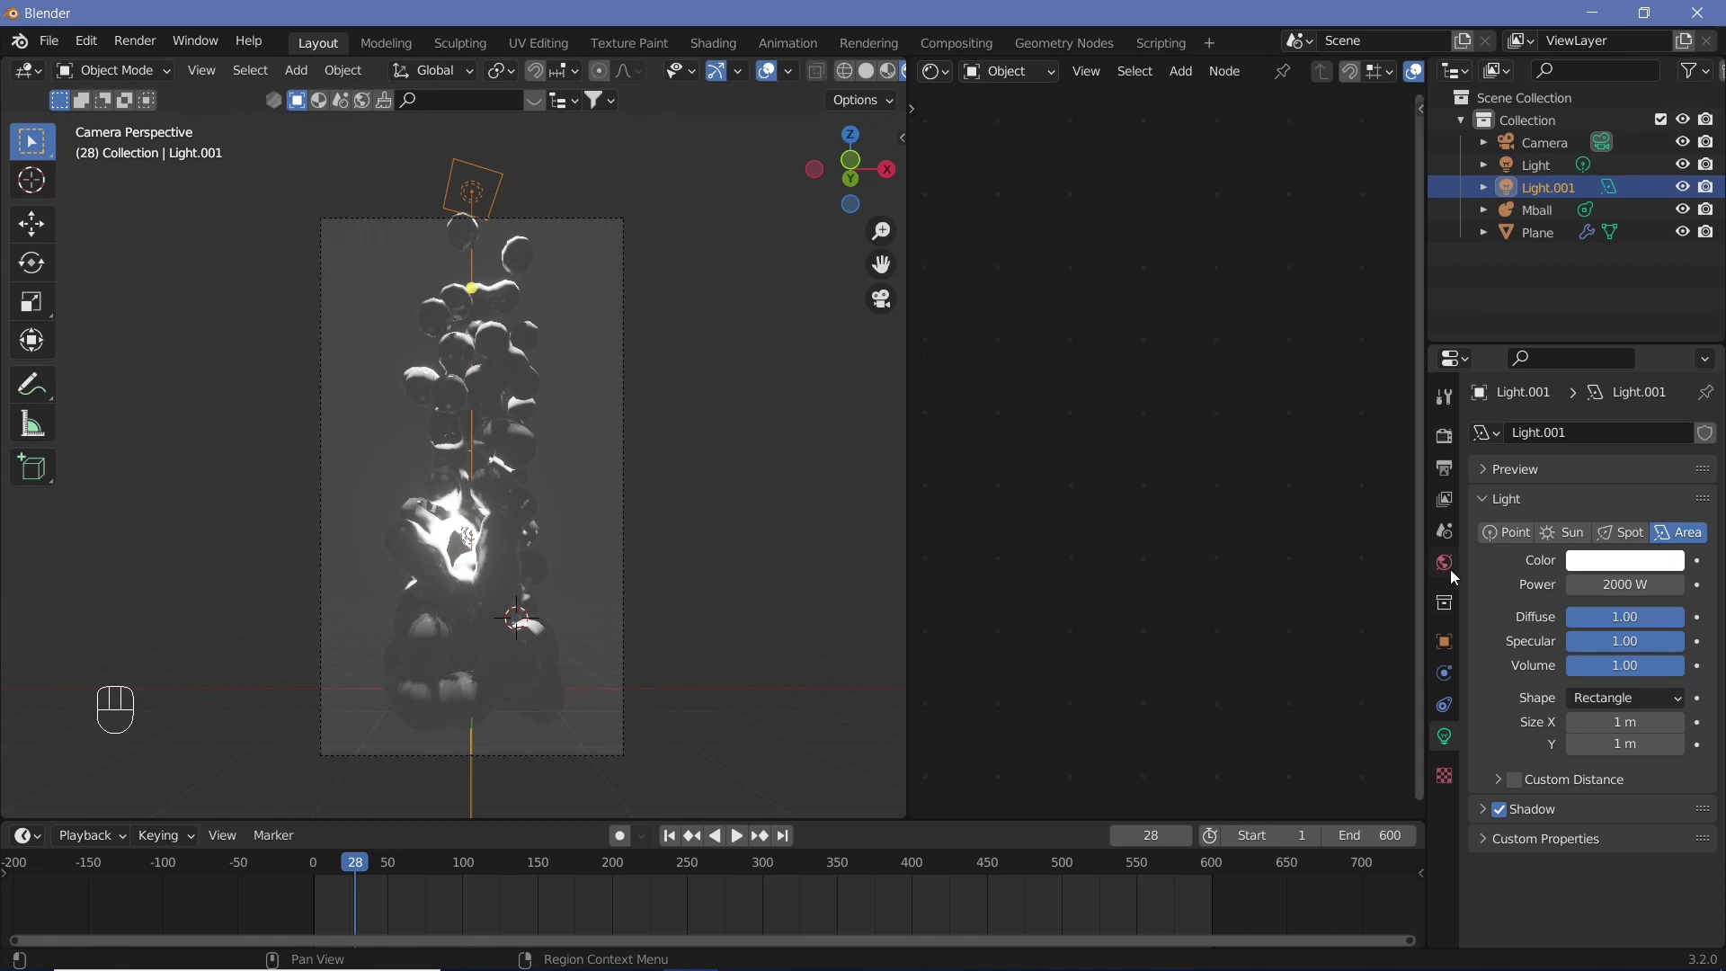
Step: Set the World background color to black and play the animation to preview the result
click(1454, 574)
click(1675, 586)
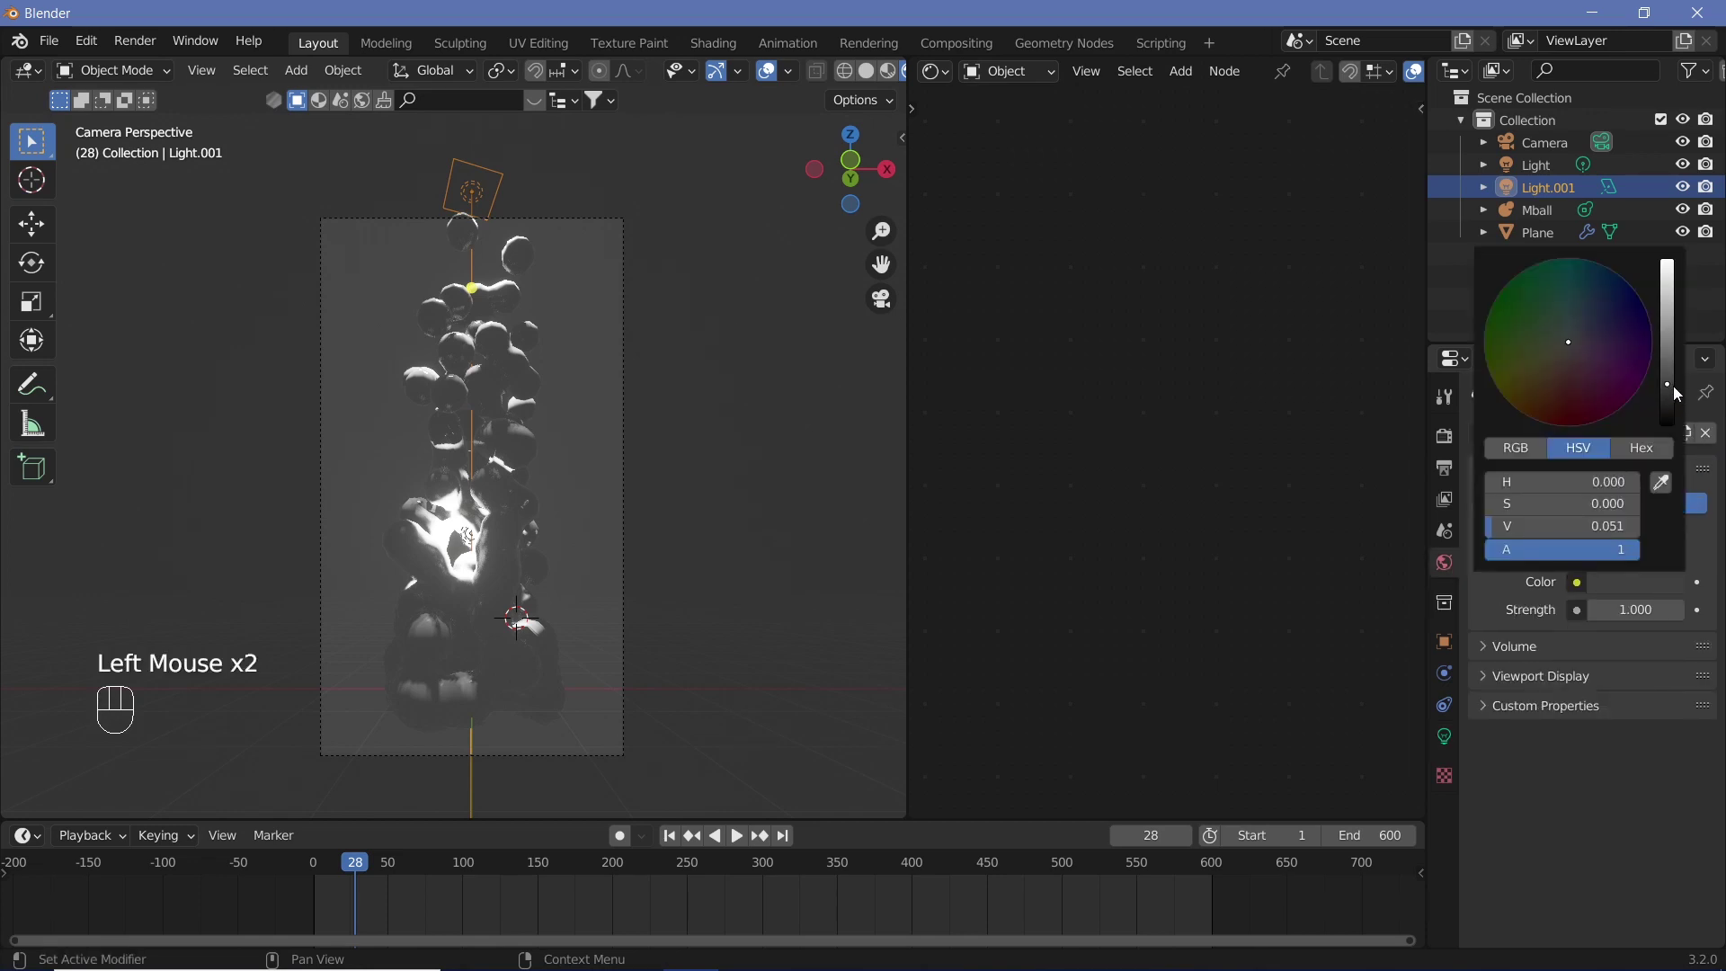
drag(499, 381, 552, 473)
key(shift+space)
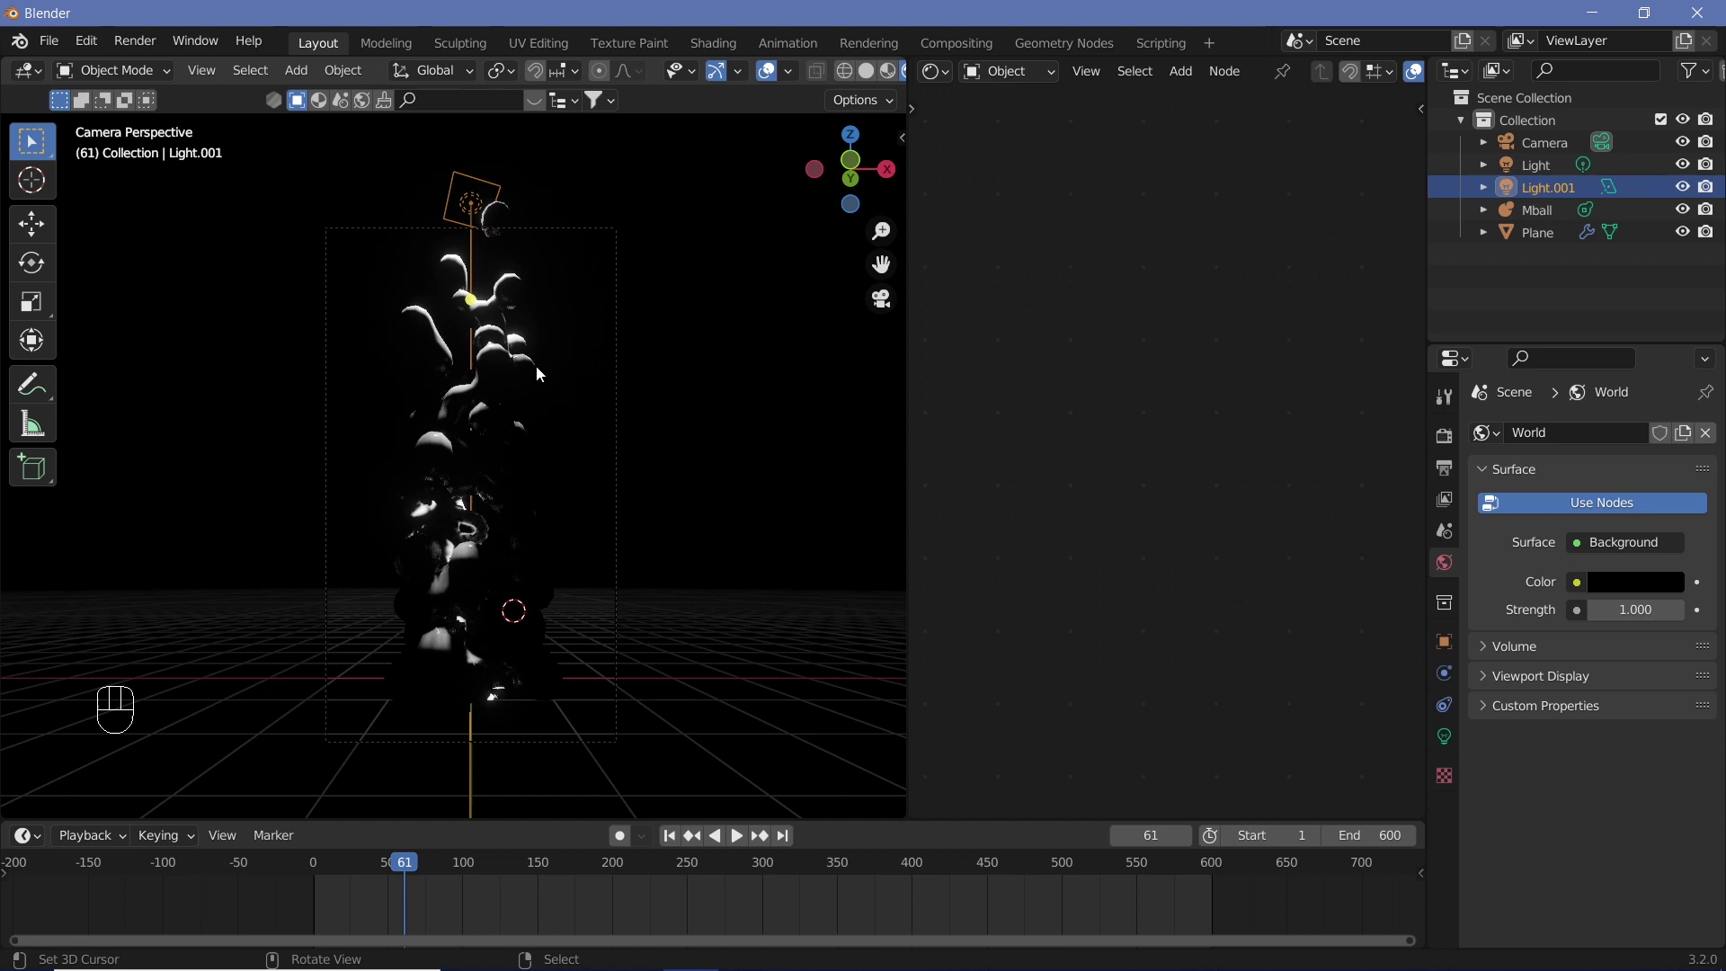
Step: Bring up the colour settings for the original point light
right_click(508, 391)
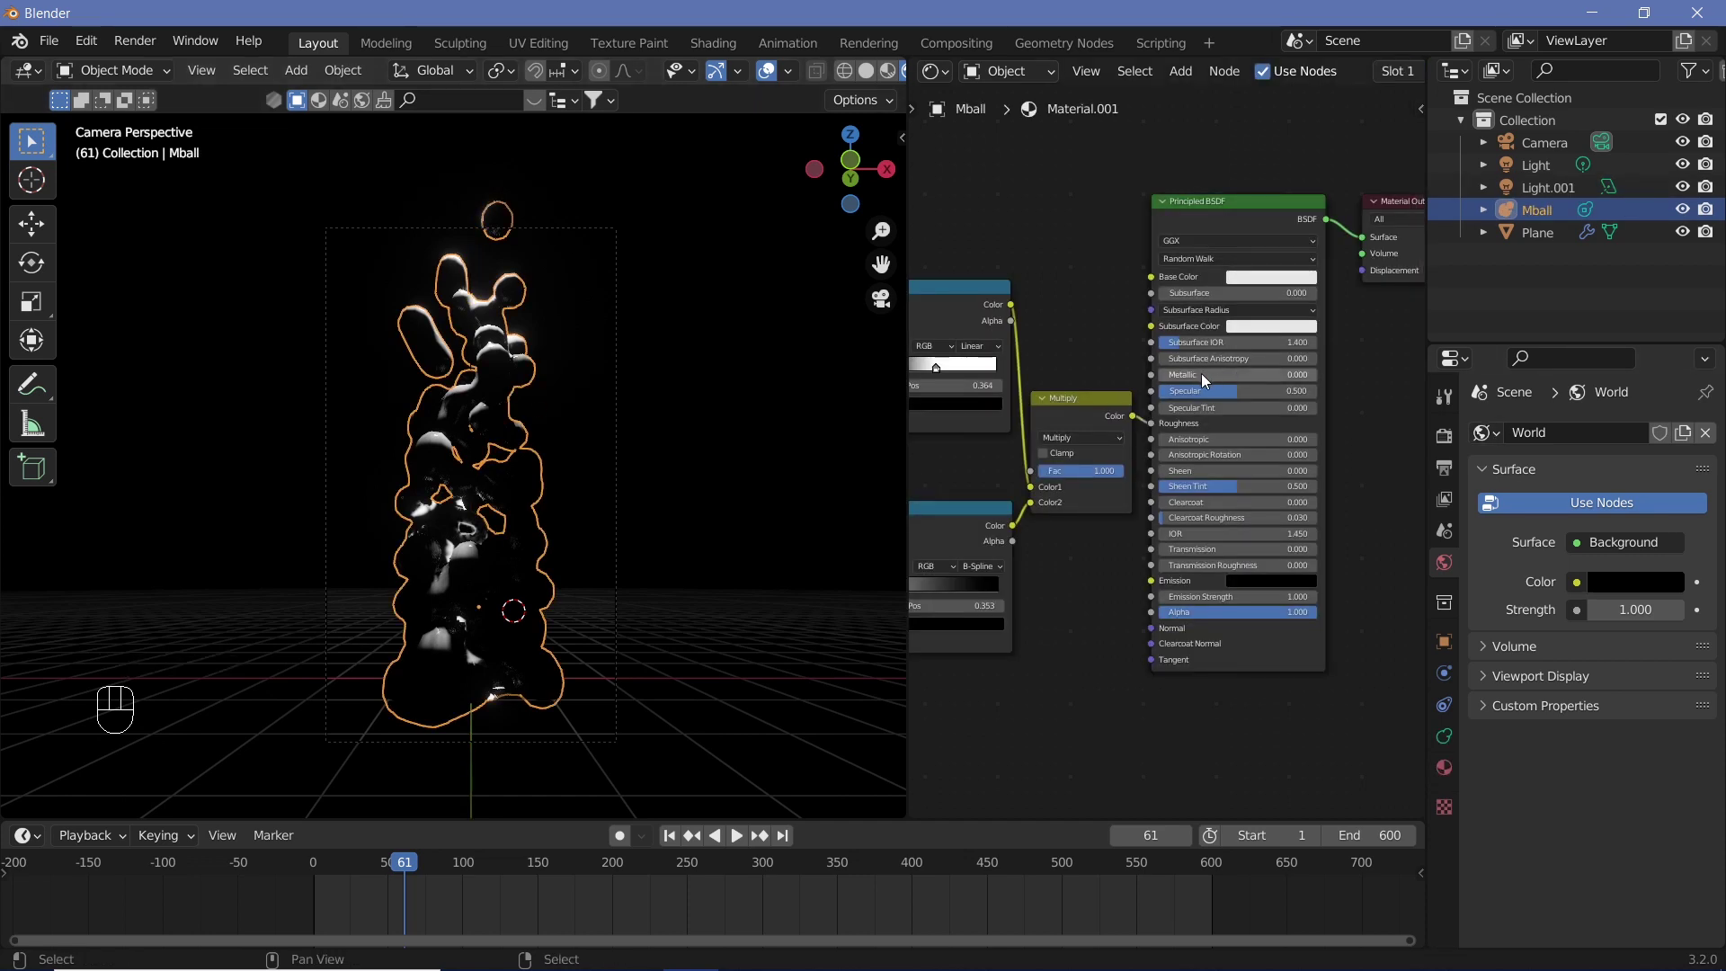
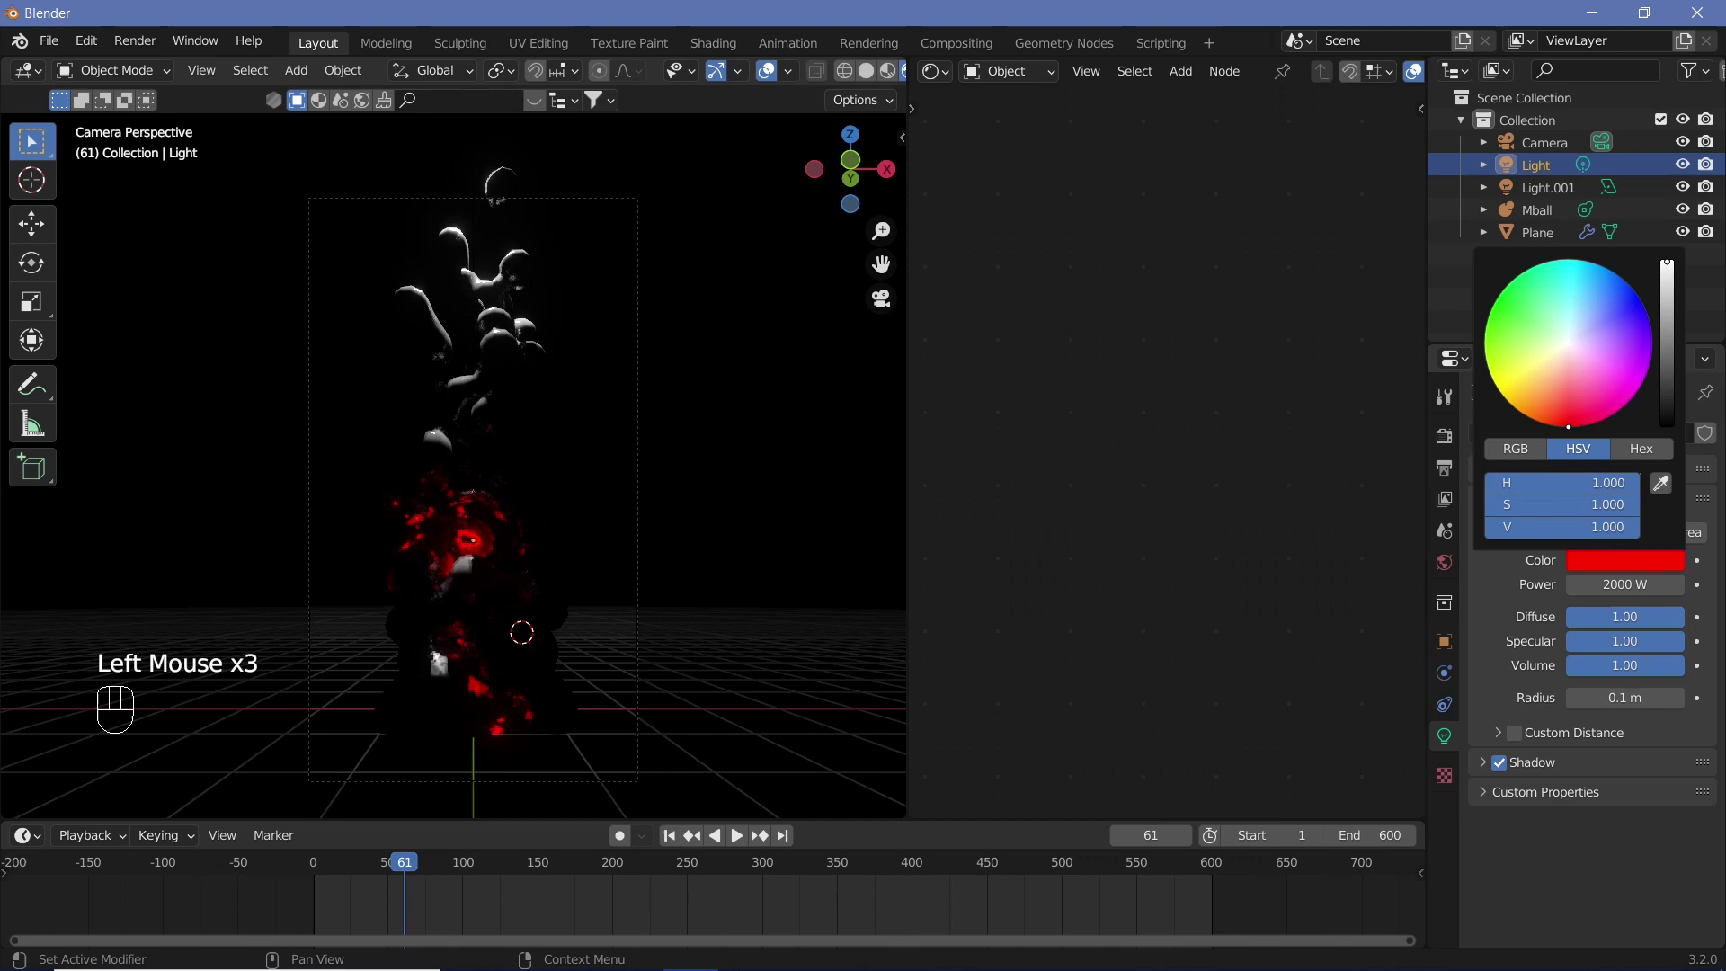
Step: Make Light.001 orange at 20000 W, then shift the view along the column to check the glow
click(1547, 195)
click(1616, 565)
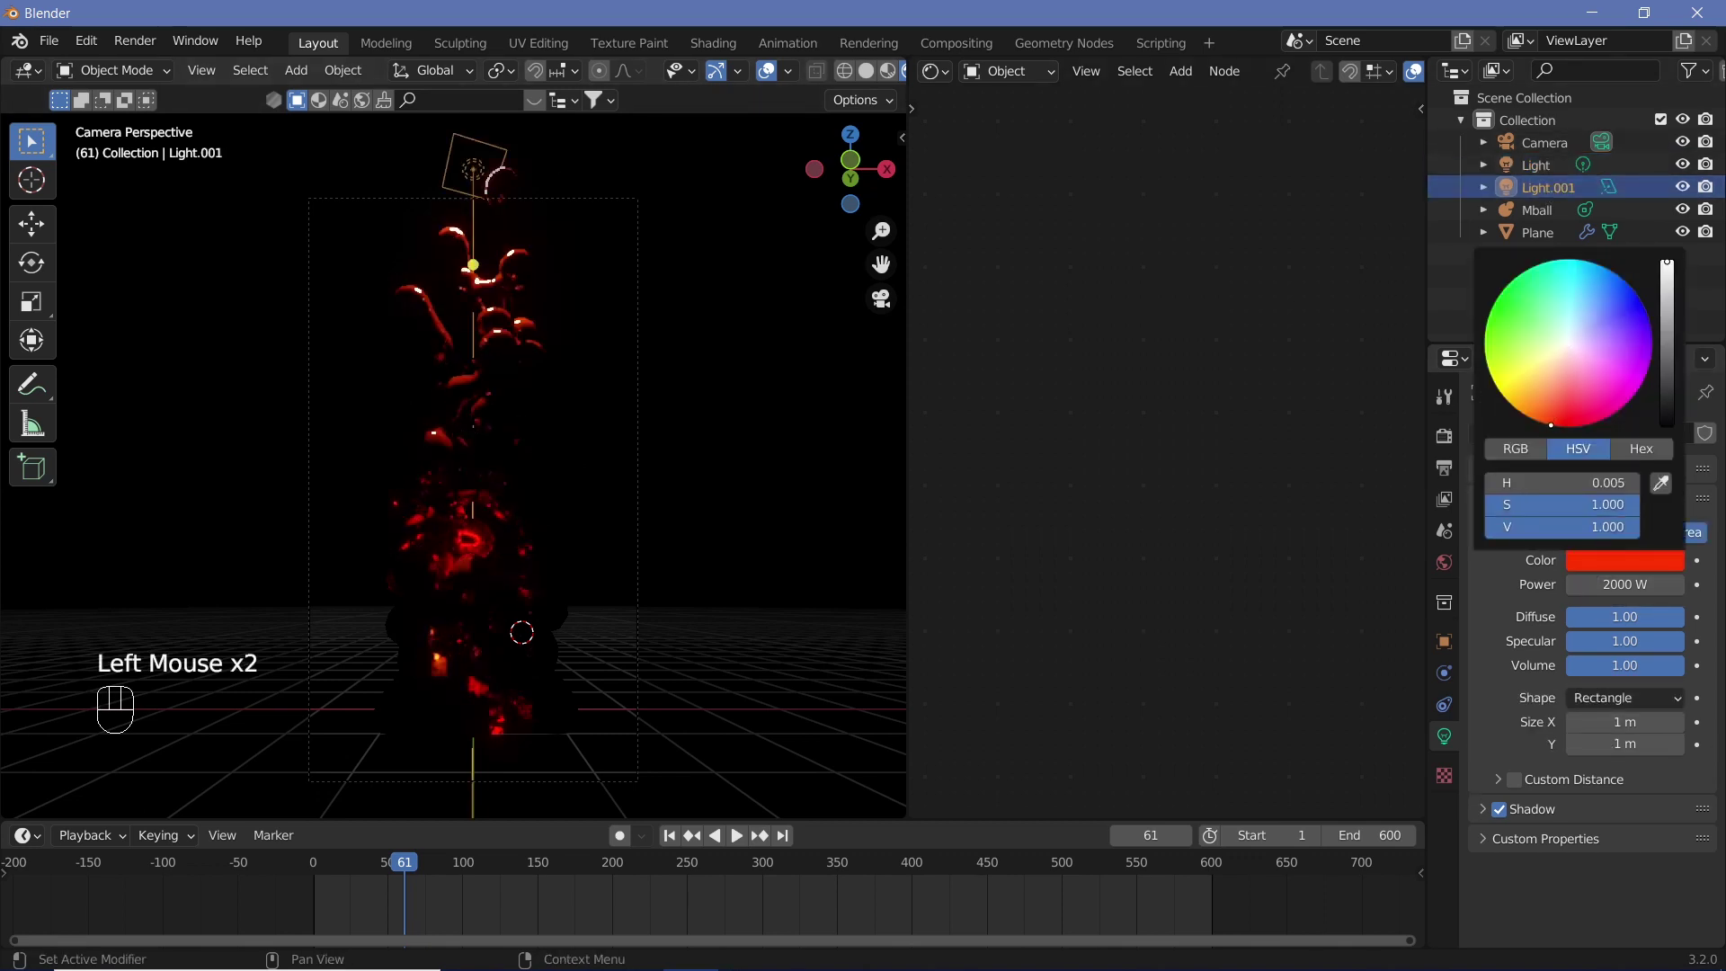
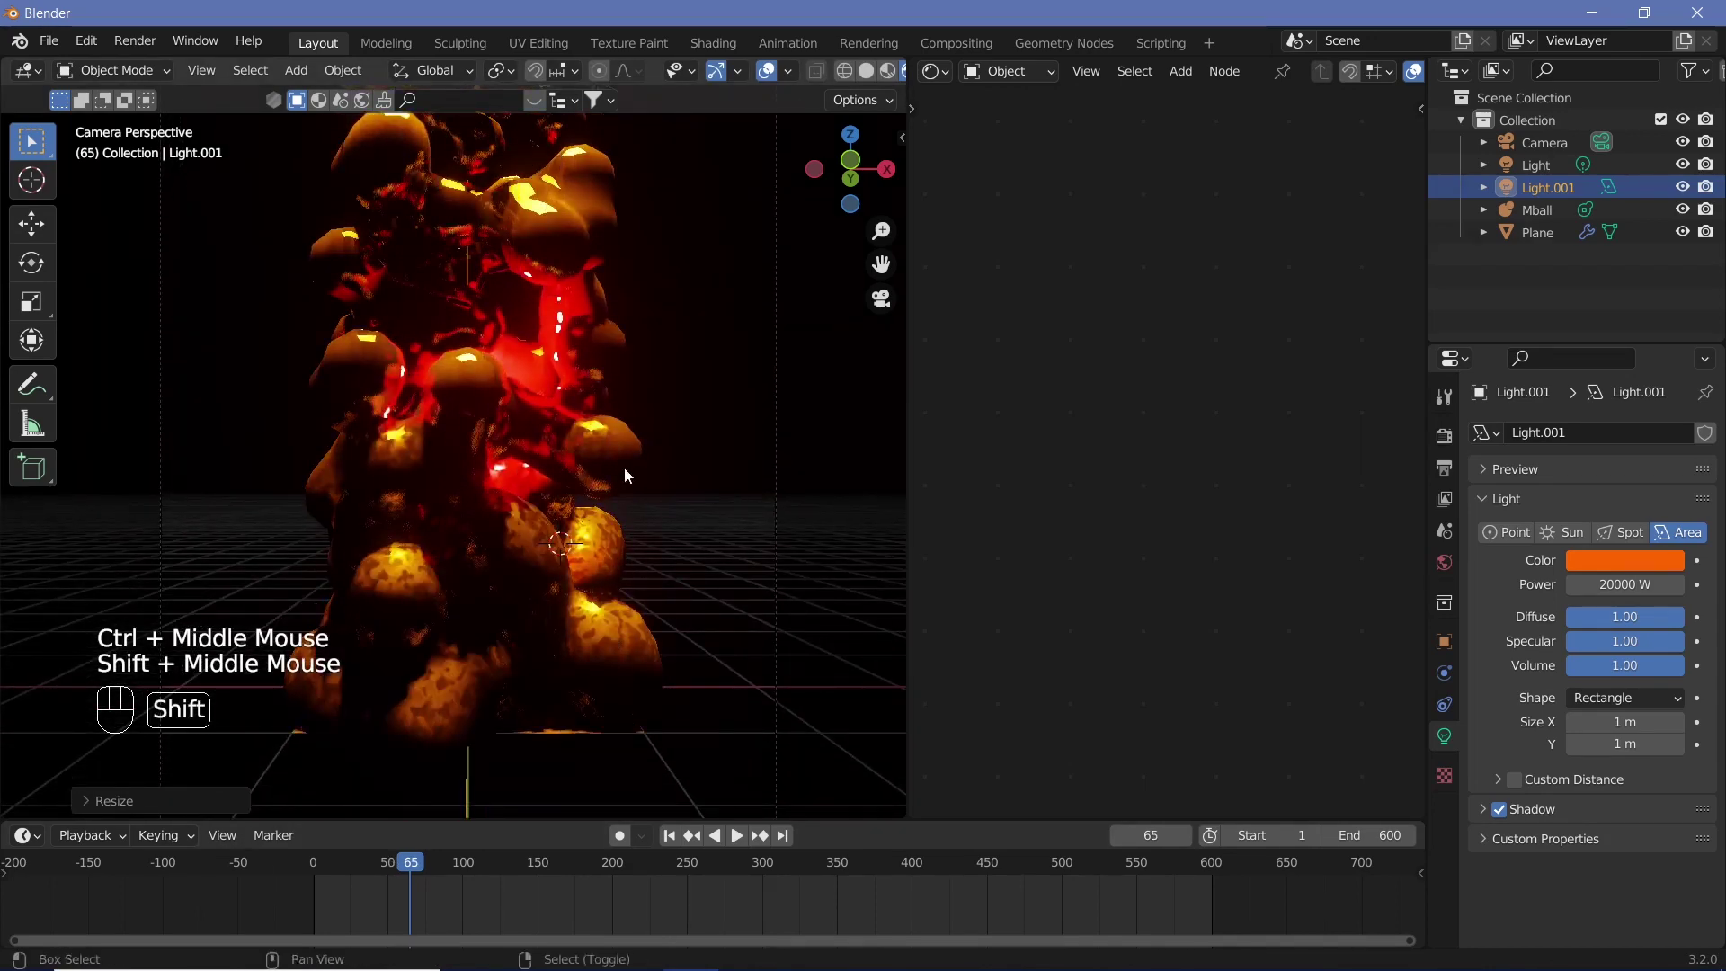
drag(631, 710, 627, 567)
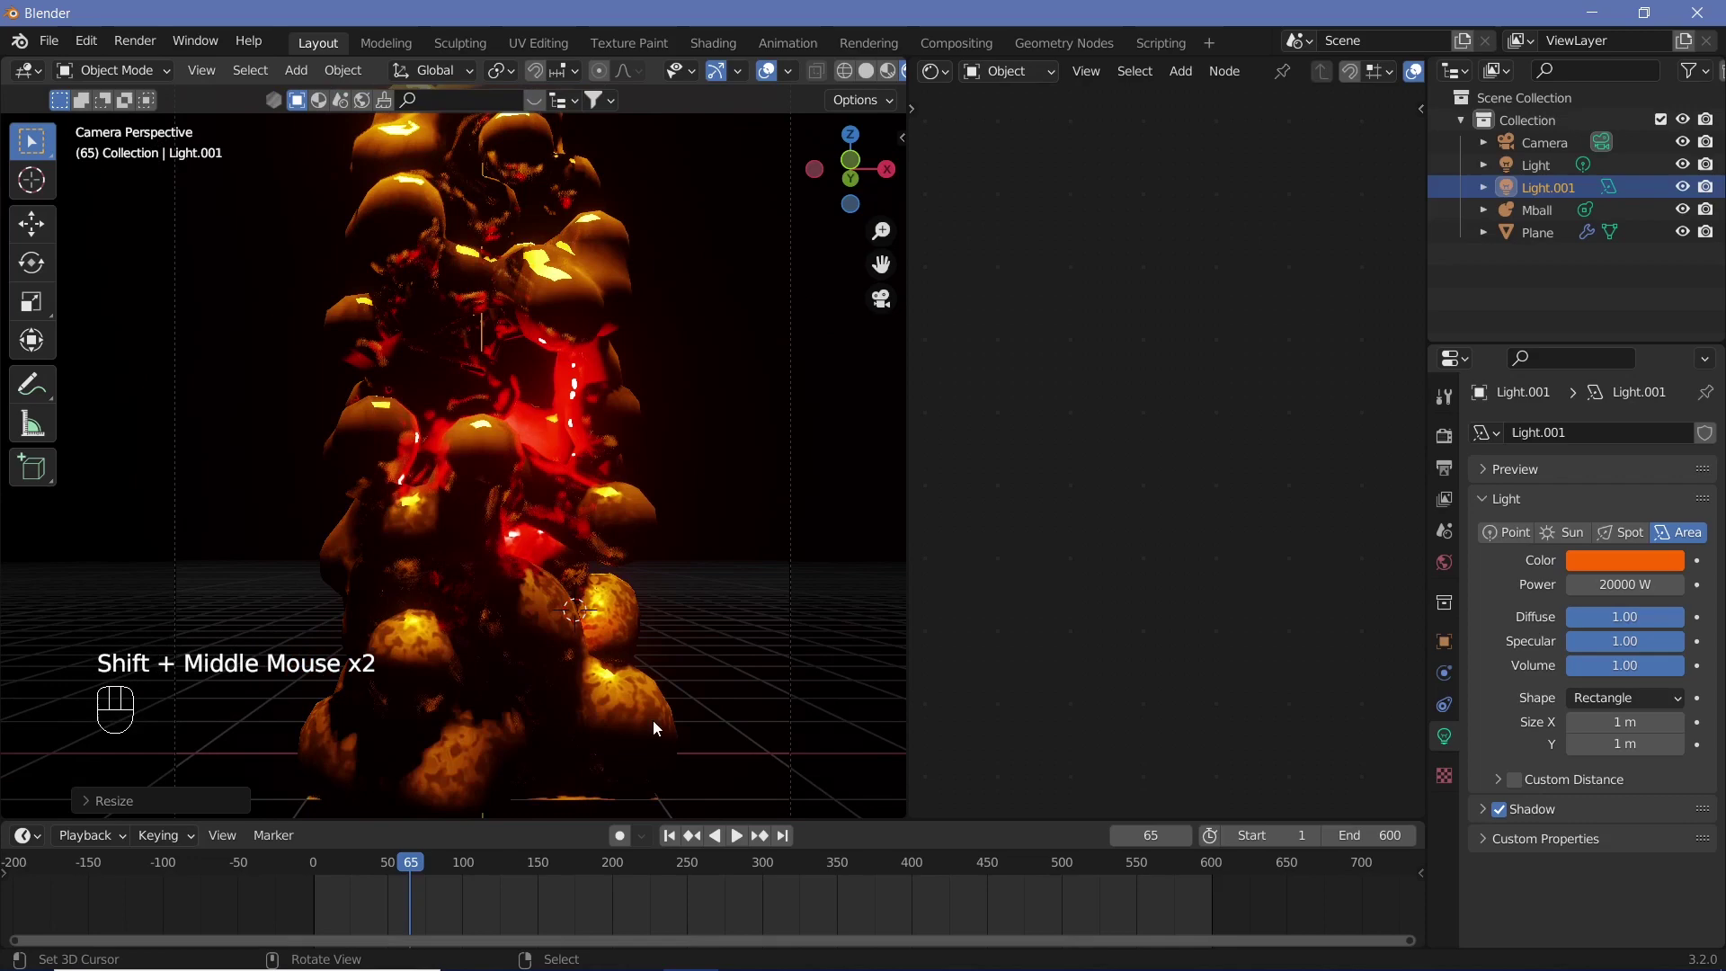
drag(625, 576, 593, 600)
middle_click(592, 565)
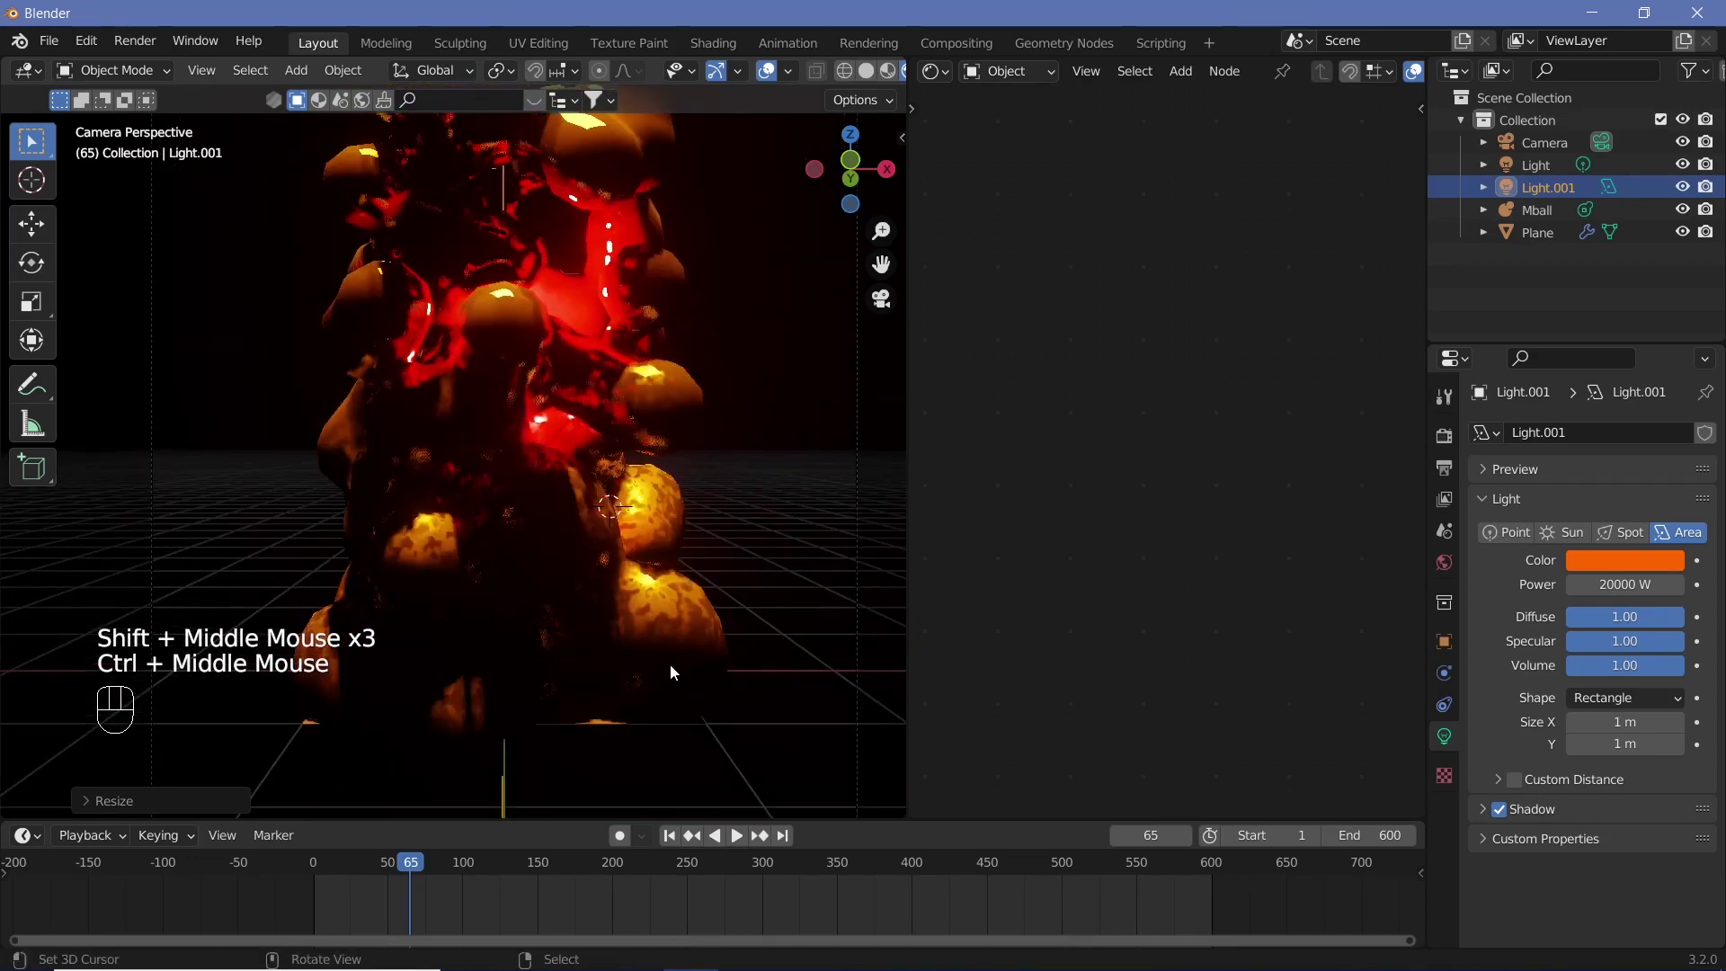
right_click(689, 658)
middle_click(1123, 634)
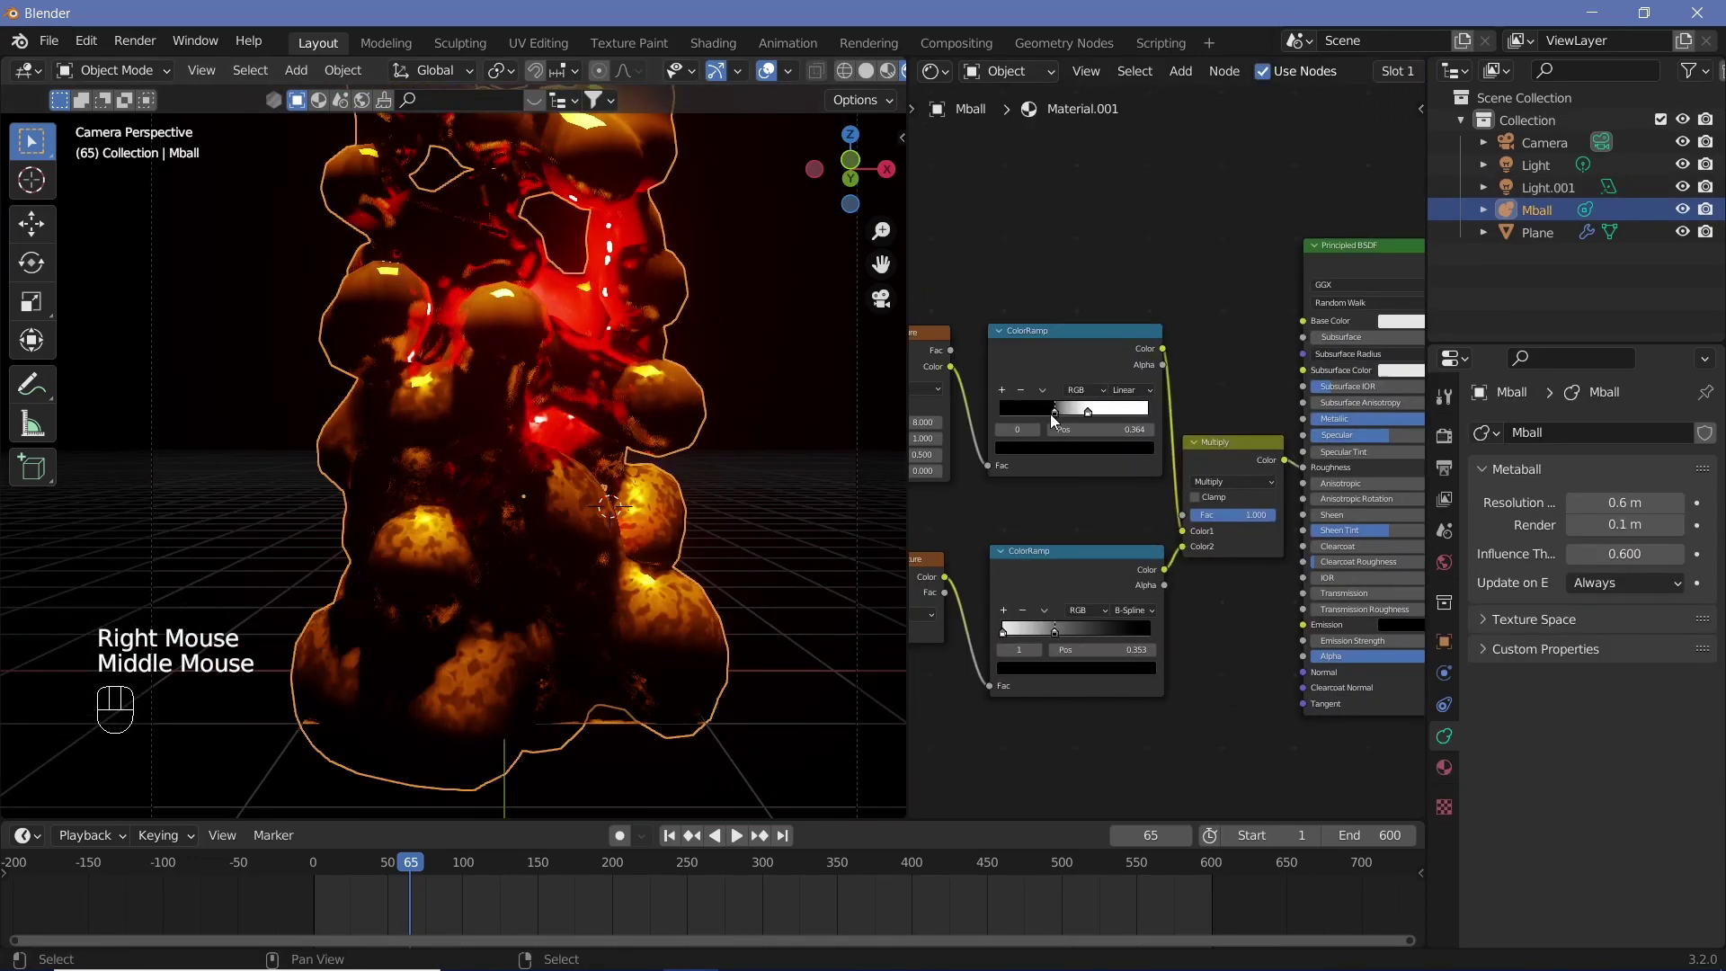
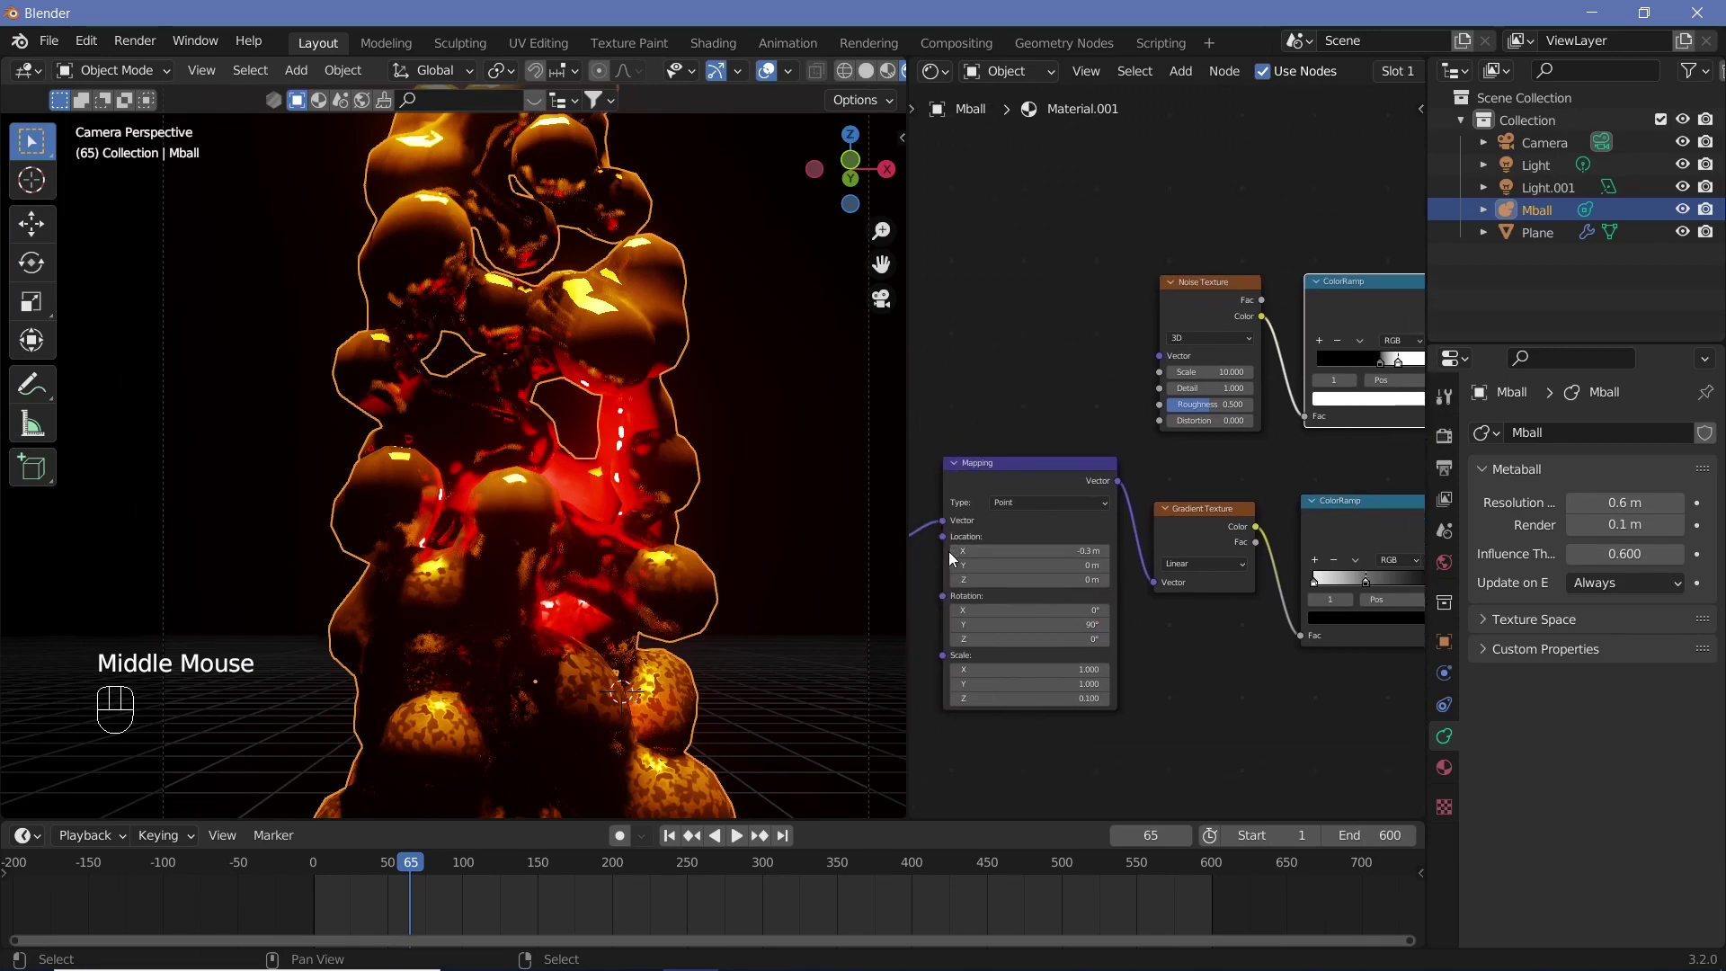
Step: Set the Mapping node's Location X from -0.3 m to -0.5 m
click(957, 556)
click(958, 556)
drag(625, 491, 546, 510)
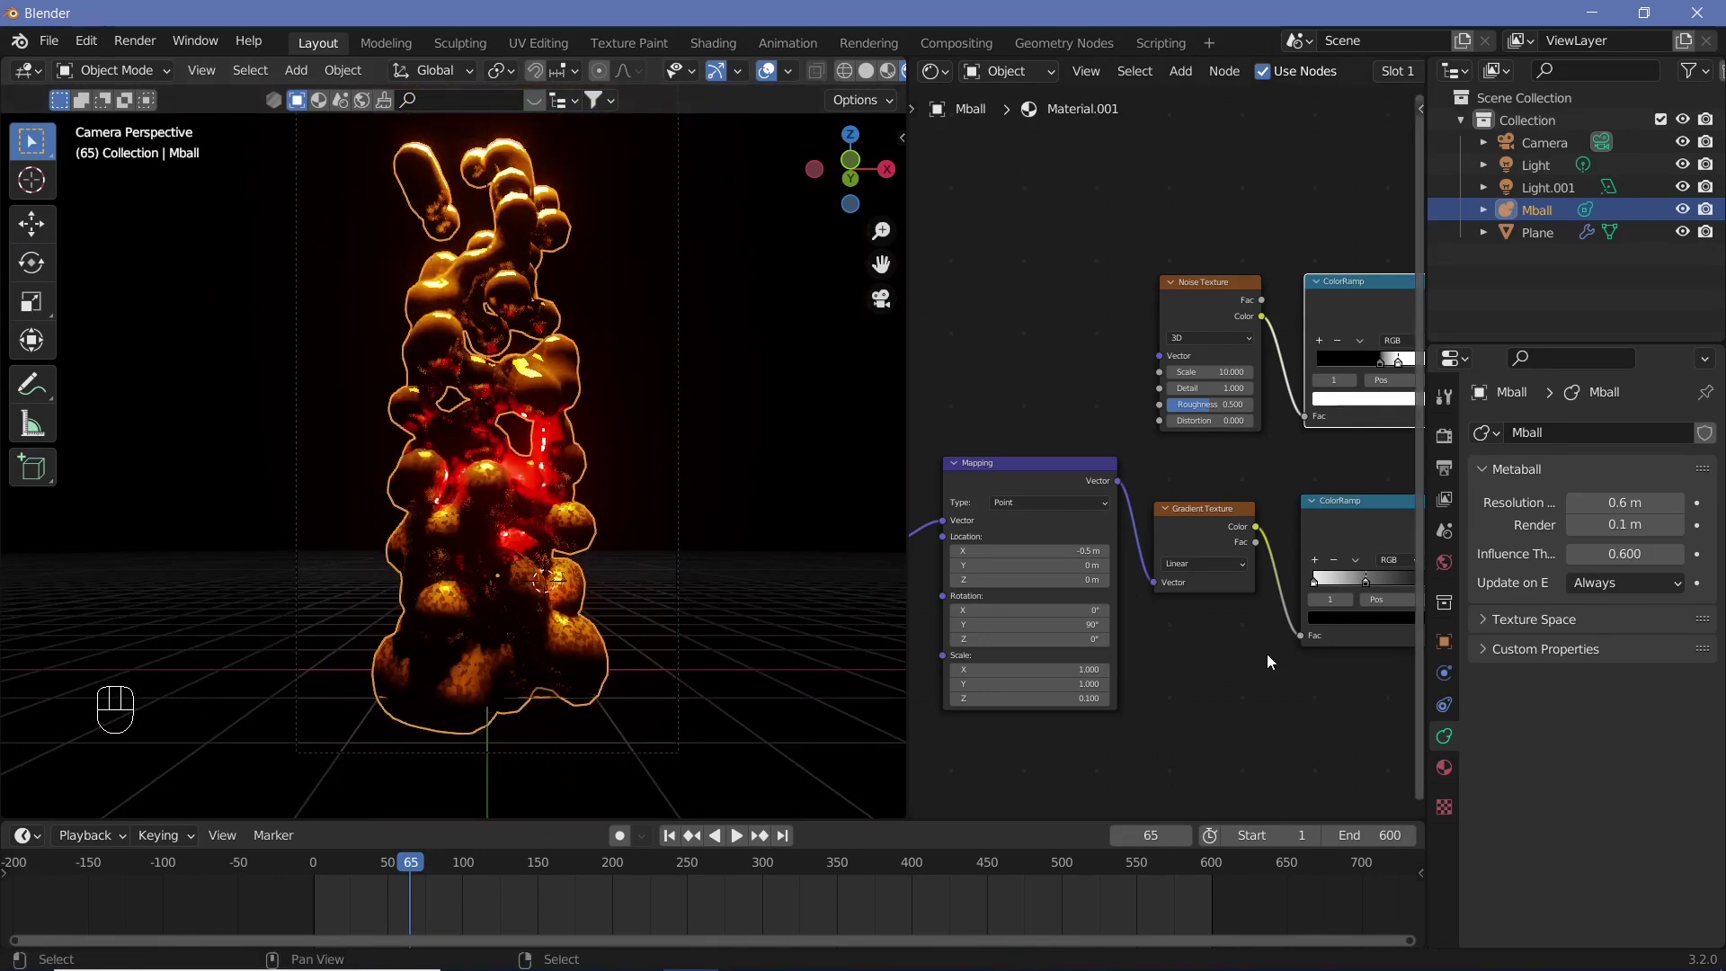
Step: Duplicate the red point light, move the copy 0.625 m up along Z and boost it to 10000 W
click(1530, 169)
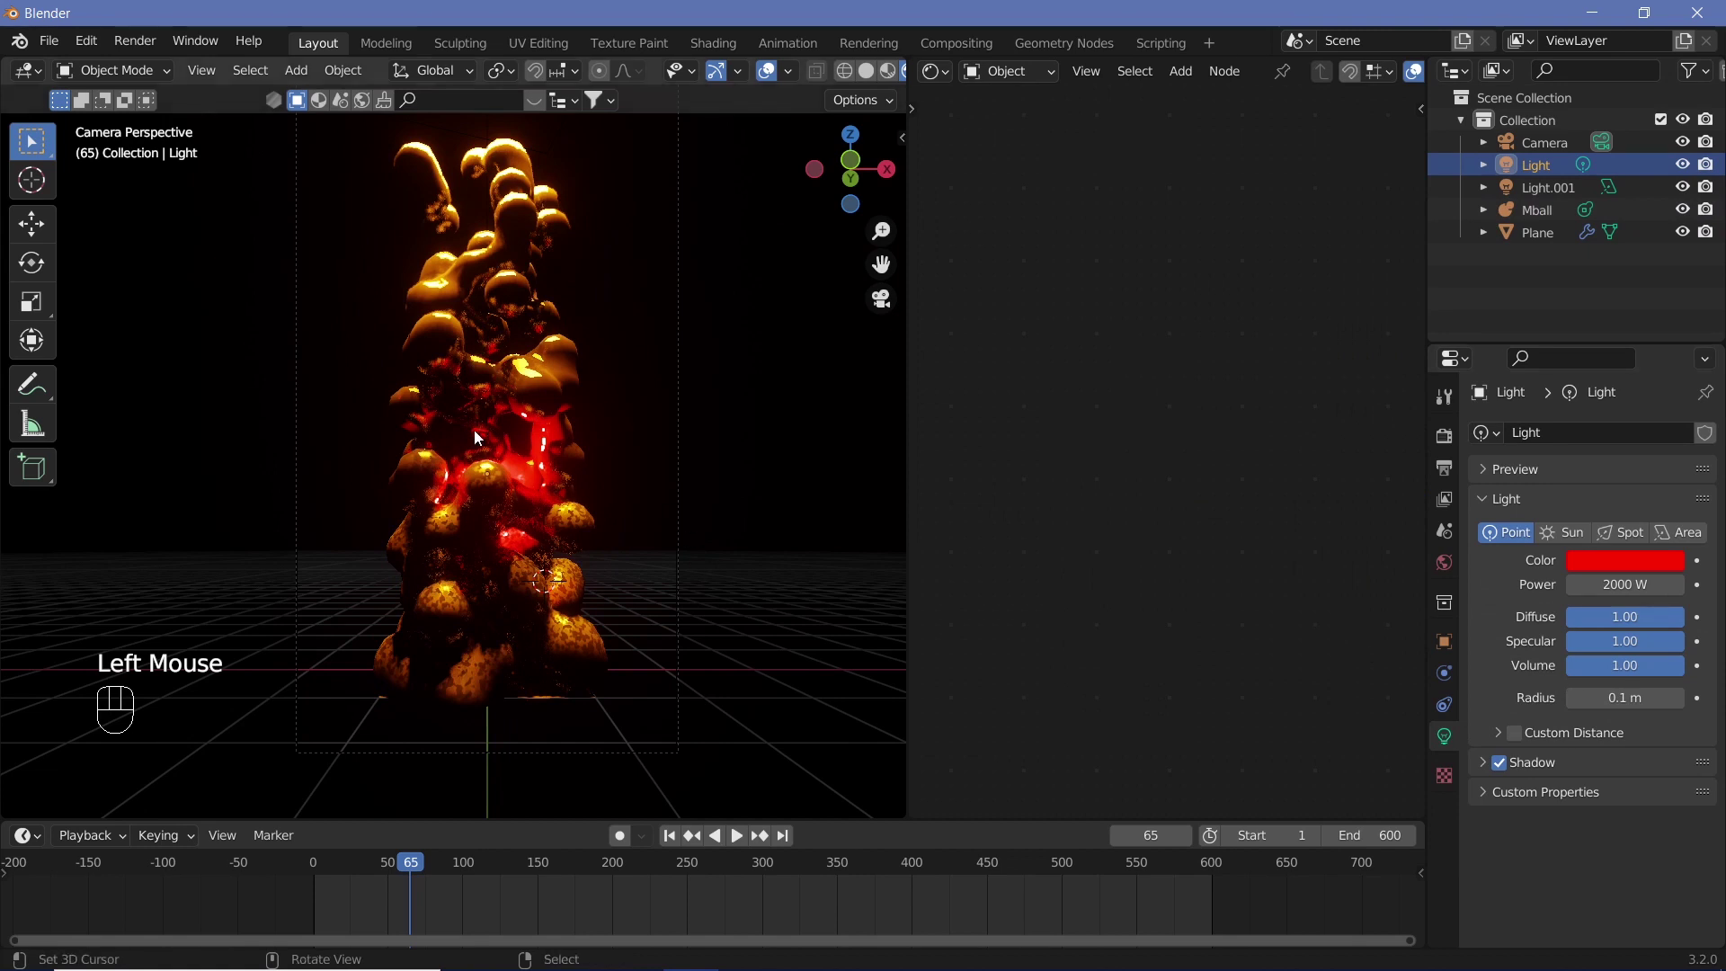
key(shift+d)
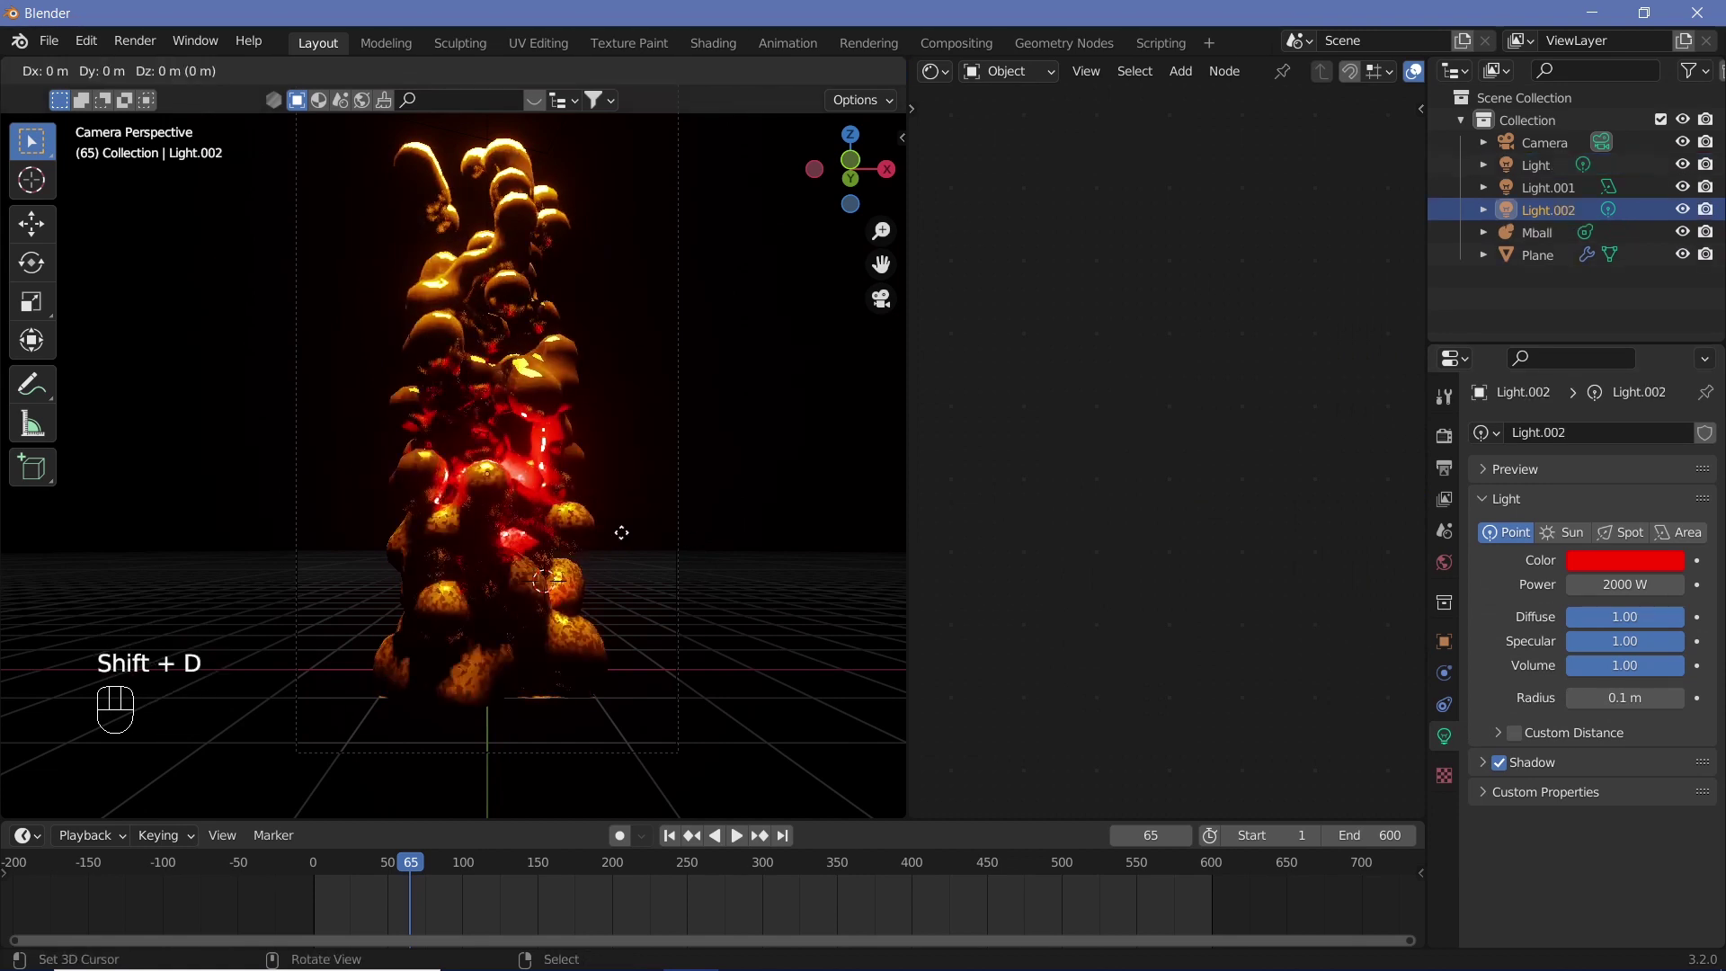
key(g)
key(z)
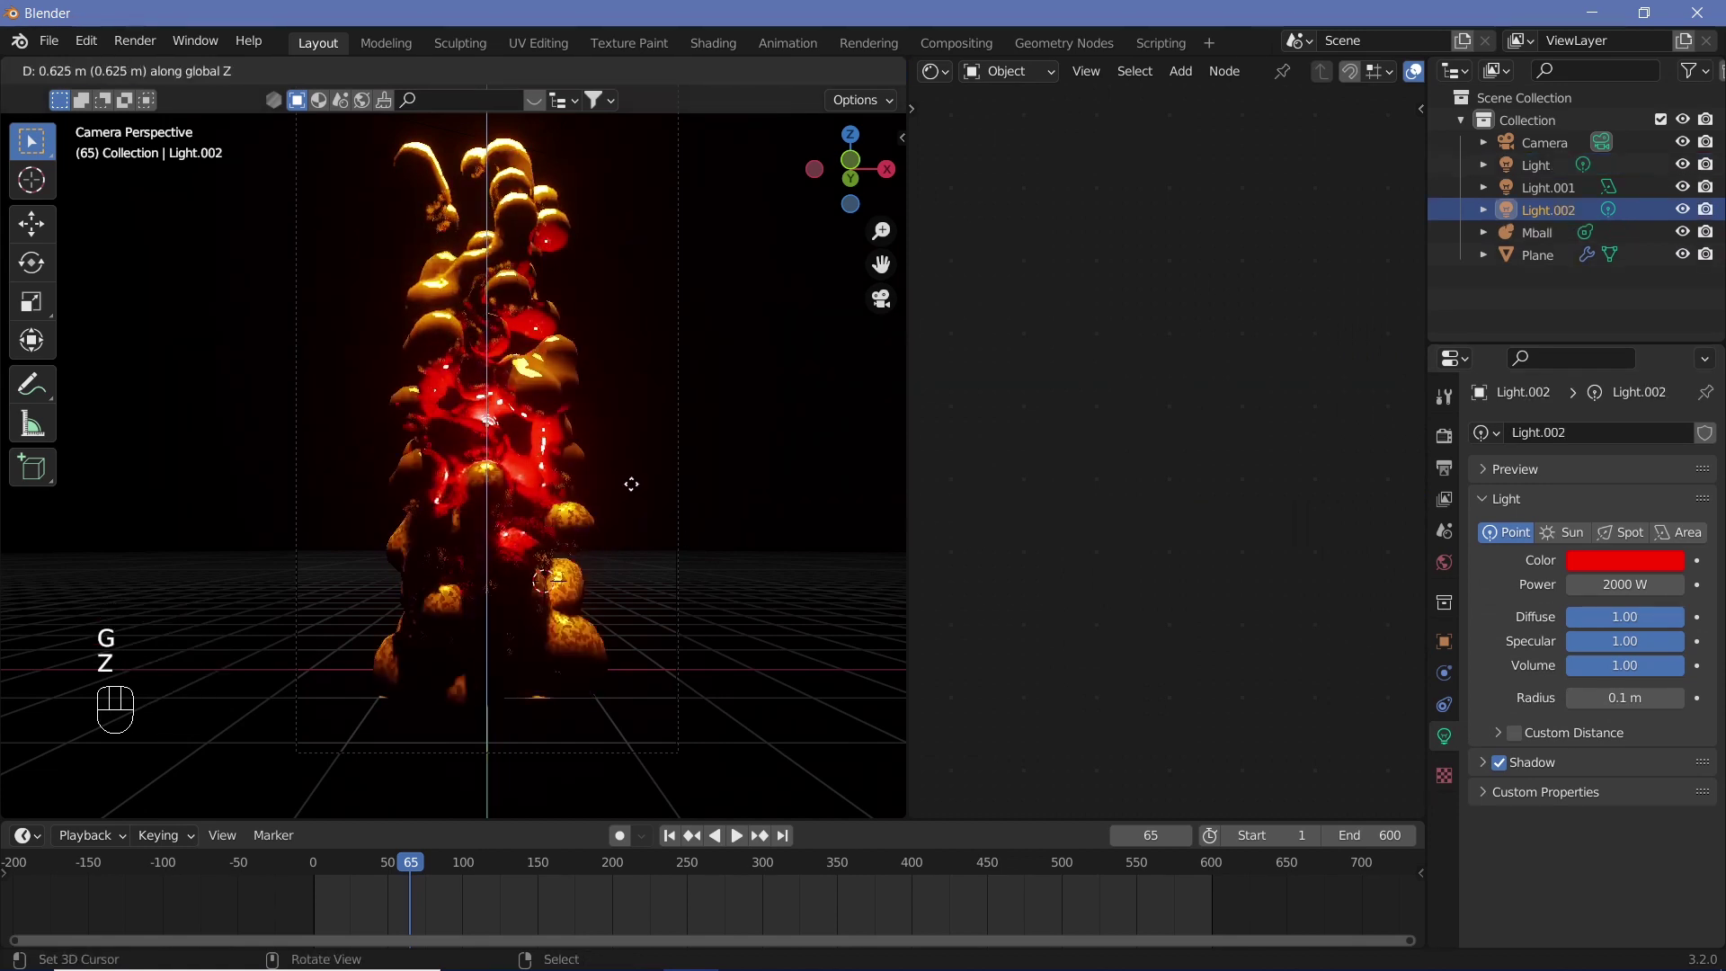
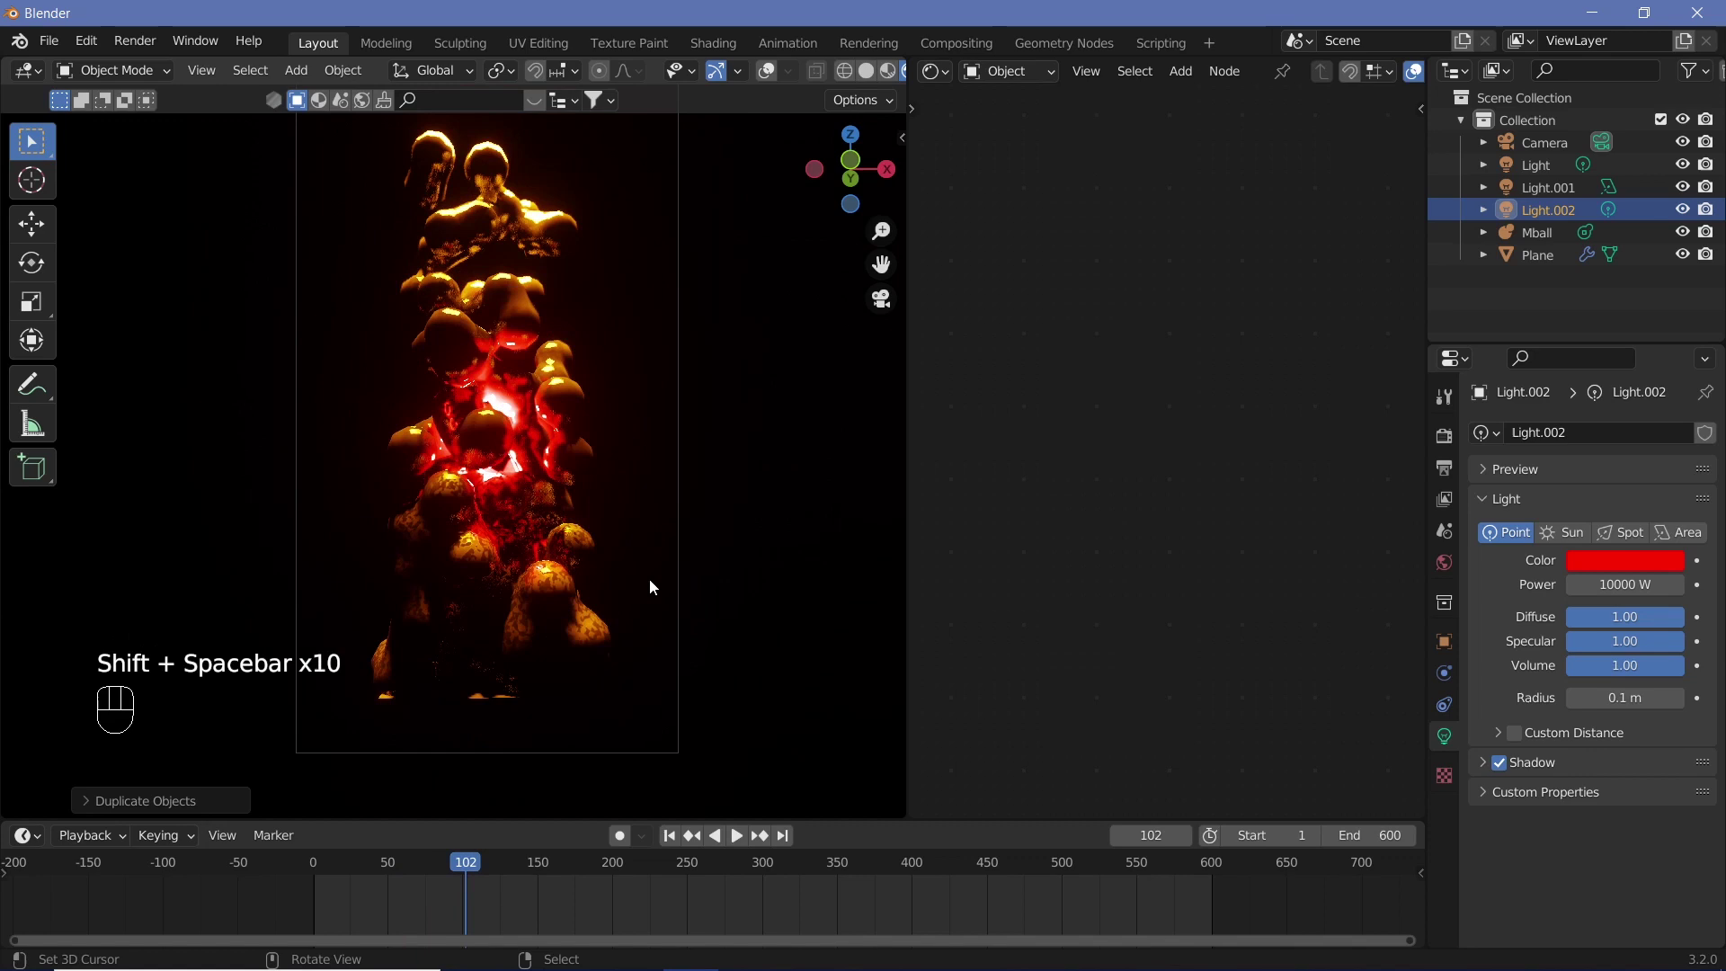
drag(549, 468, 546, 416)
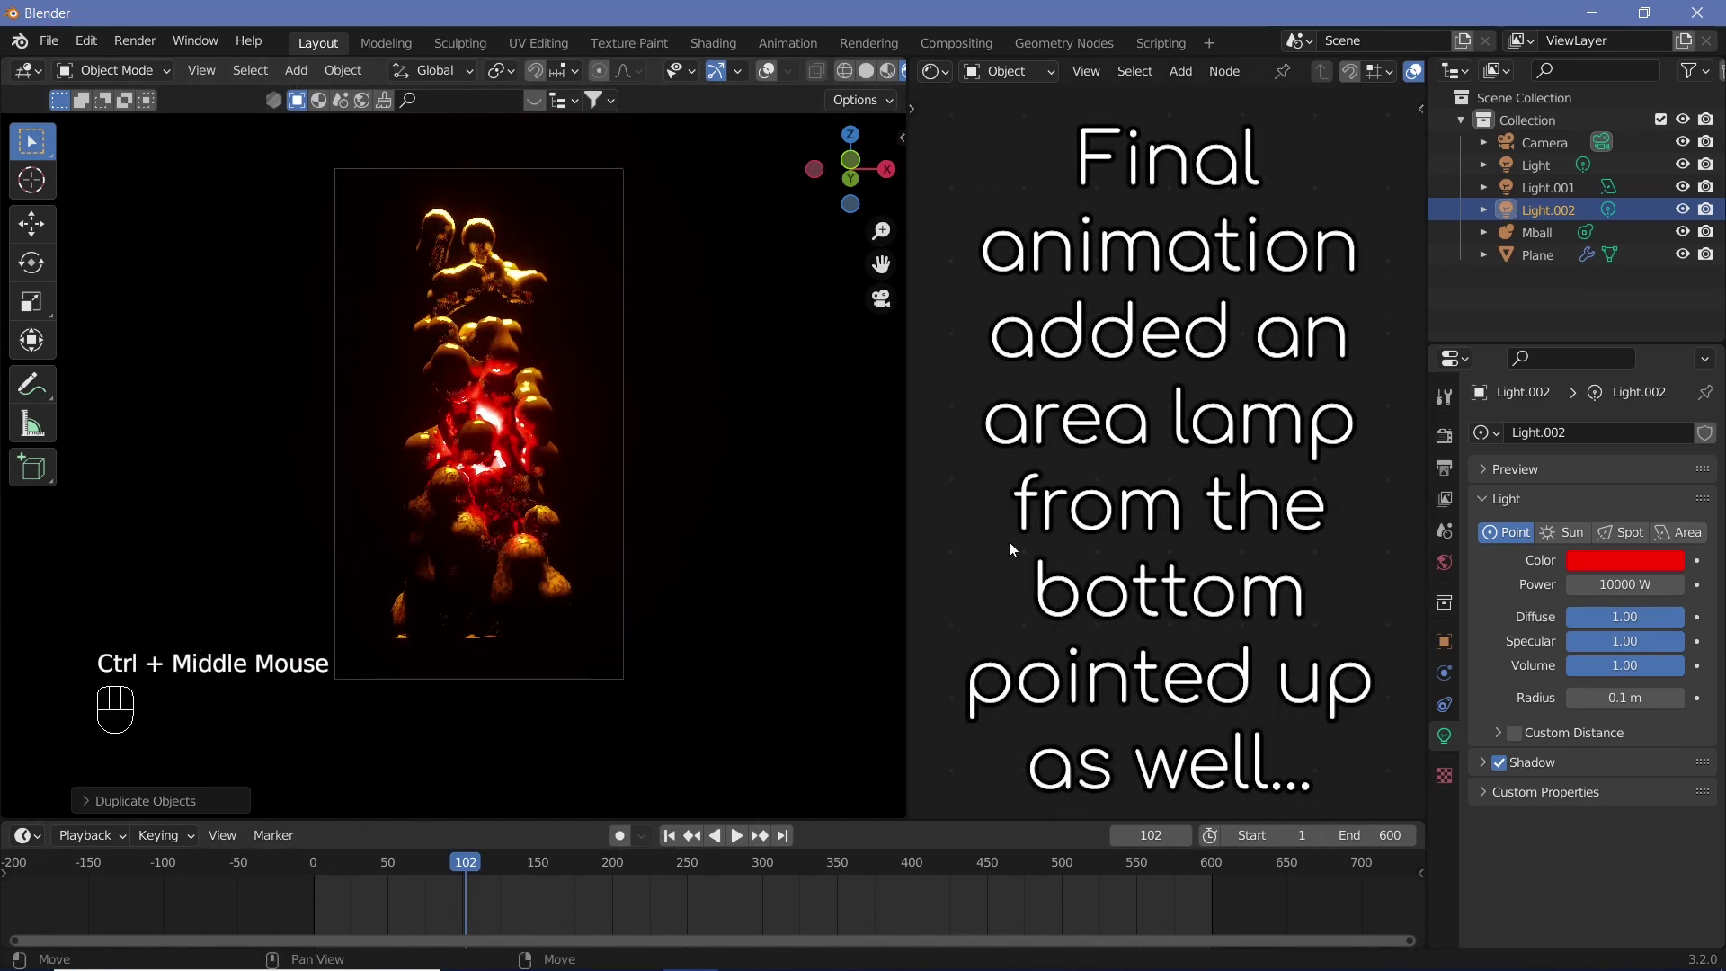